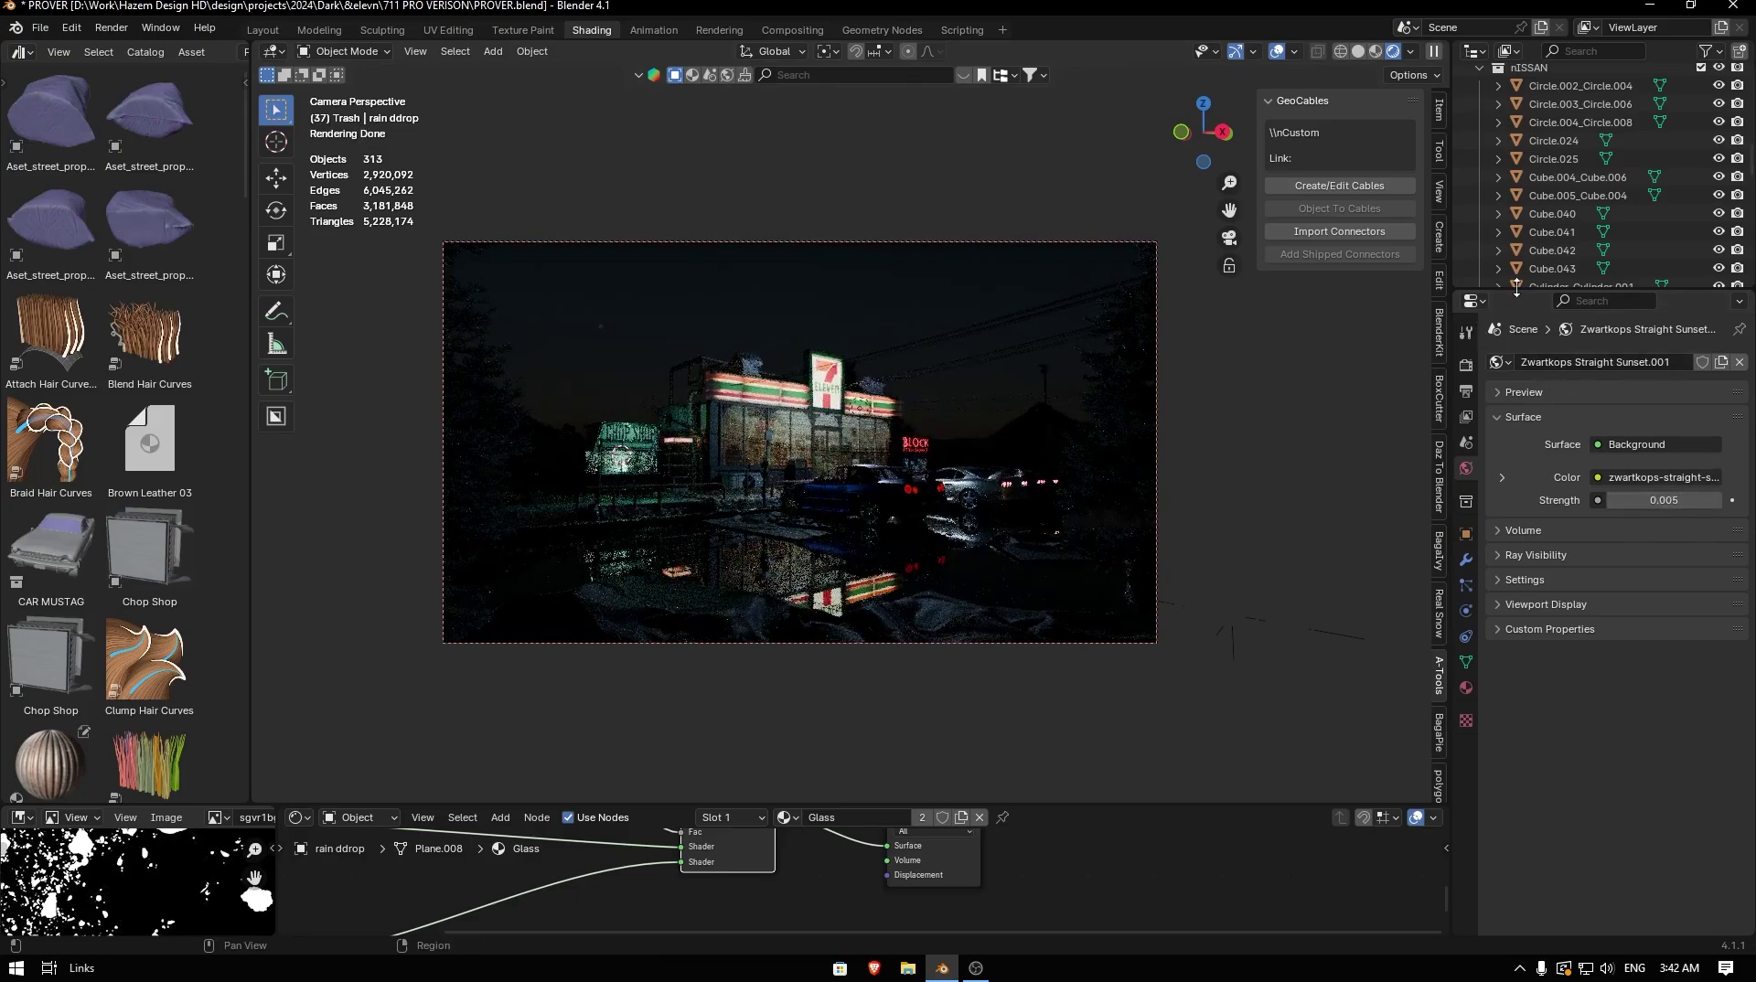
- Start a fresh default scene with cube, camera and light via File > New > General
scroll("up", 3)
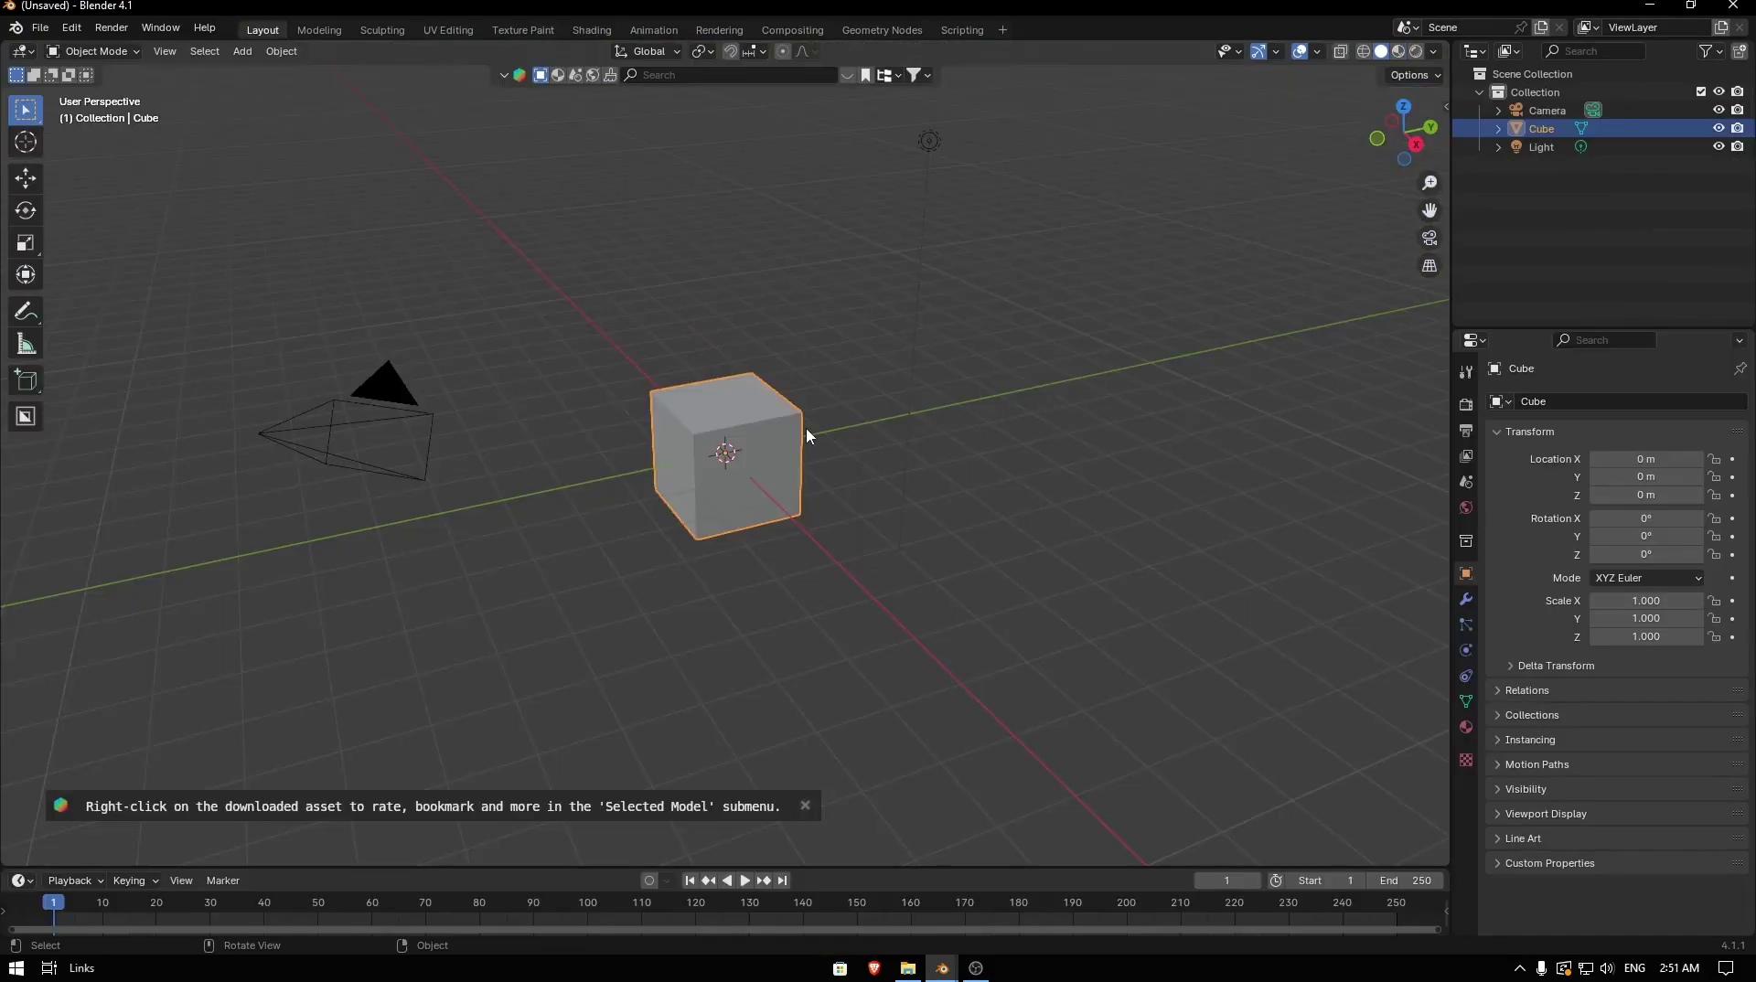
- Delete the default cube and add a plane scaled up into a large ground with scale applied
key("Delete")
key("shift+a")
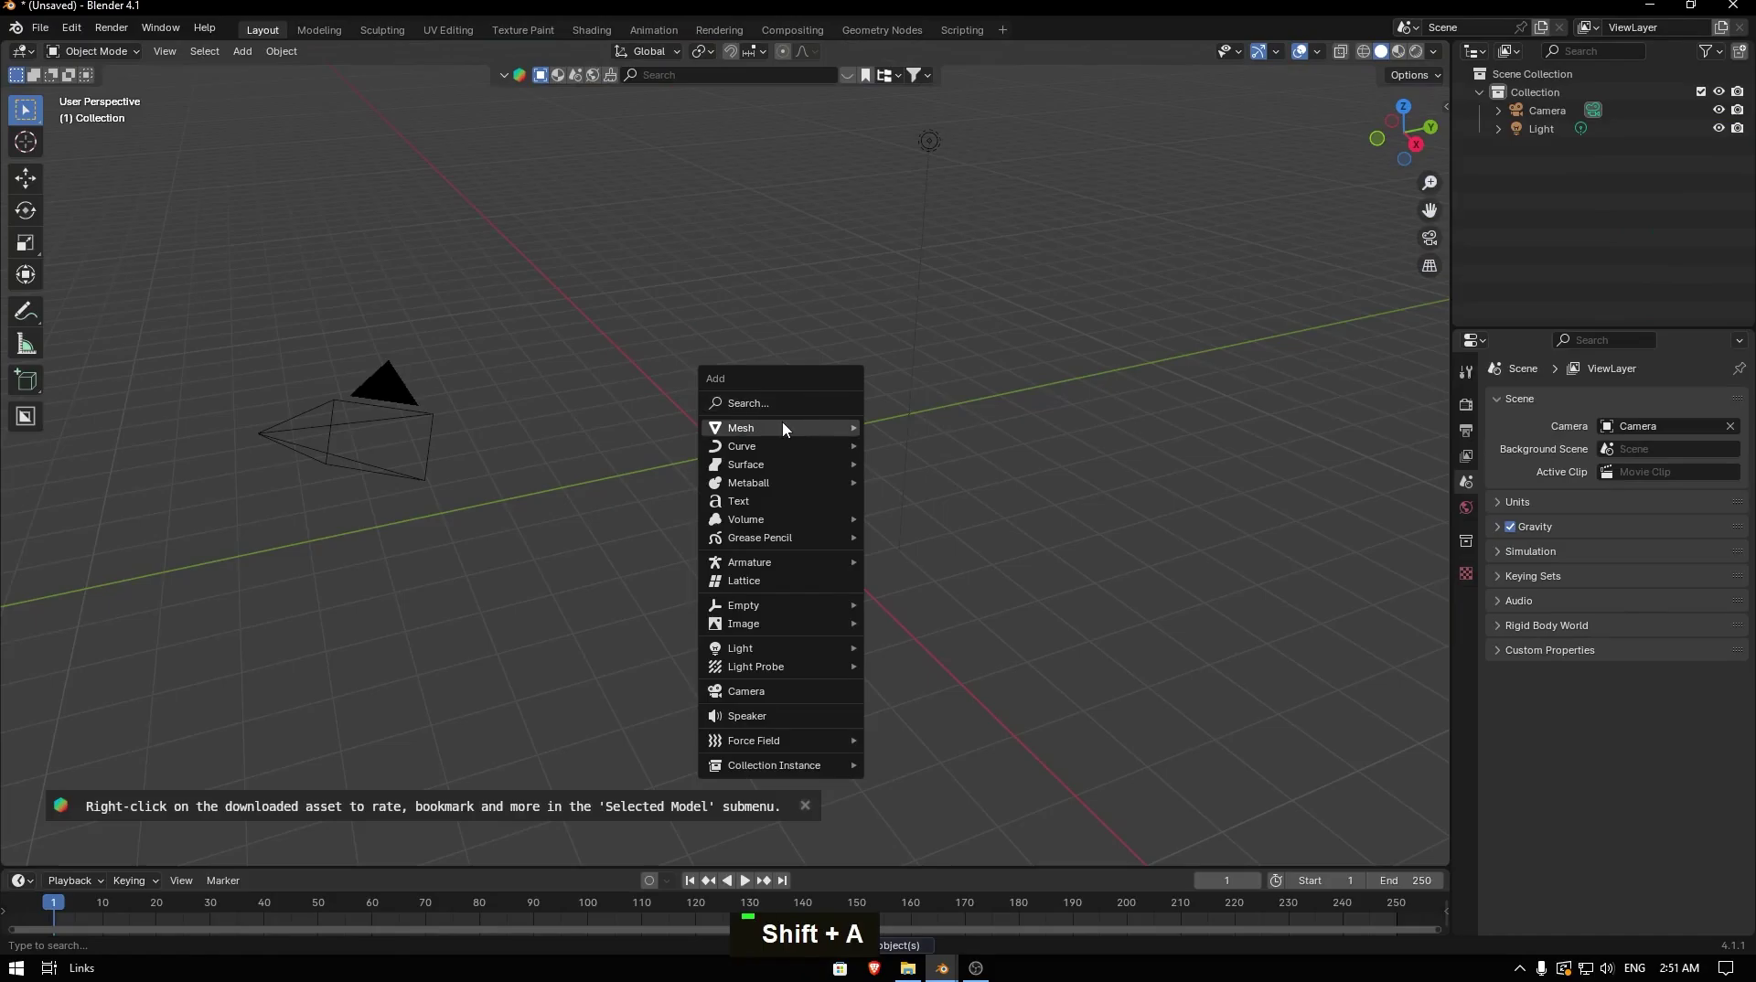
key("s")
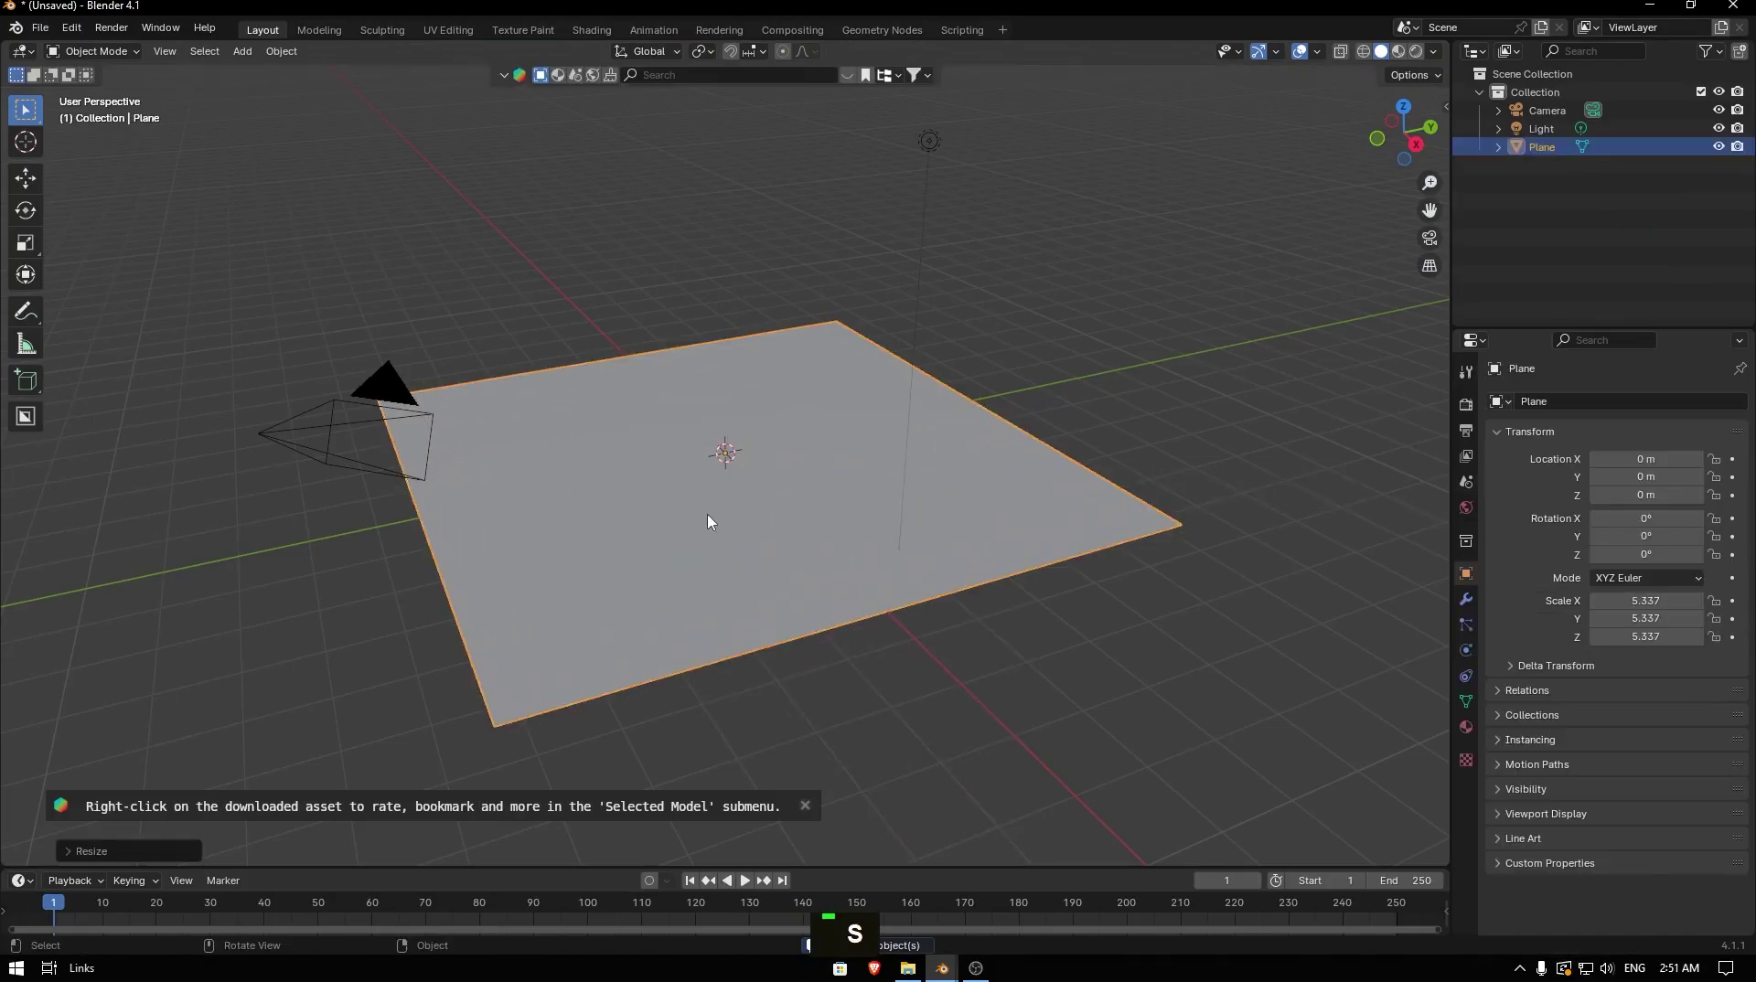
key("ctrl+a")
key("ctrl+a")
key("ctrl+a")
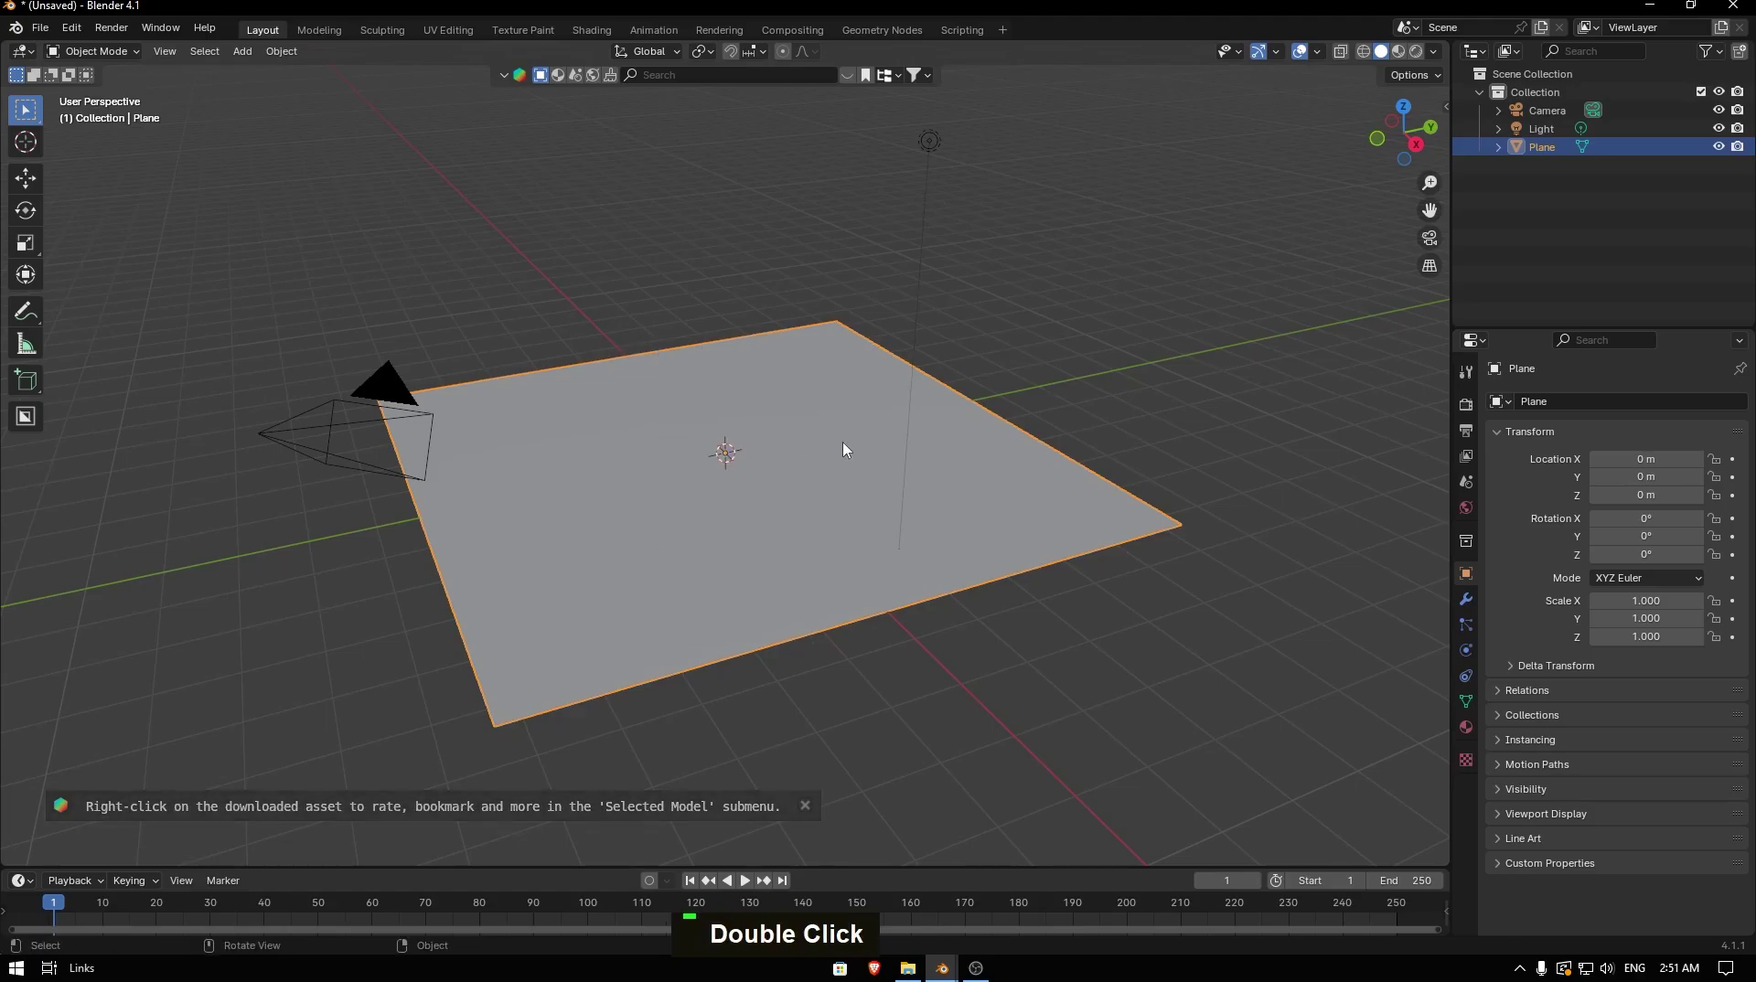
- Duplicate the ground plane and raise the copy about 5.6 m straight up on Z
double_click(896, 465)
key("shift+d")
key("g")
key("z")
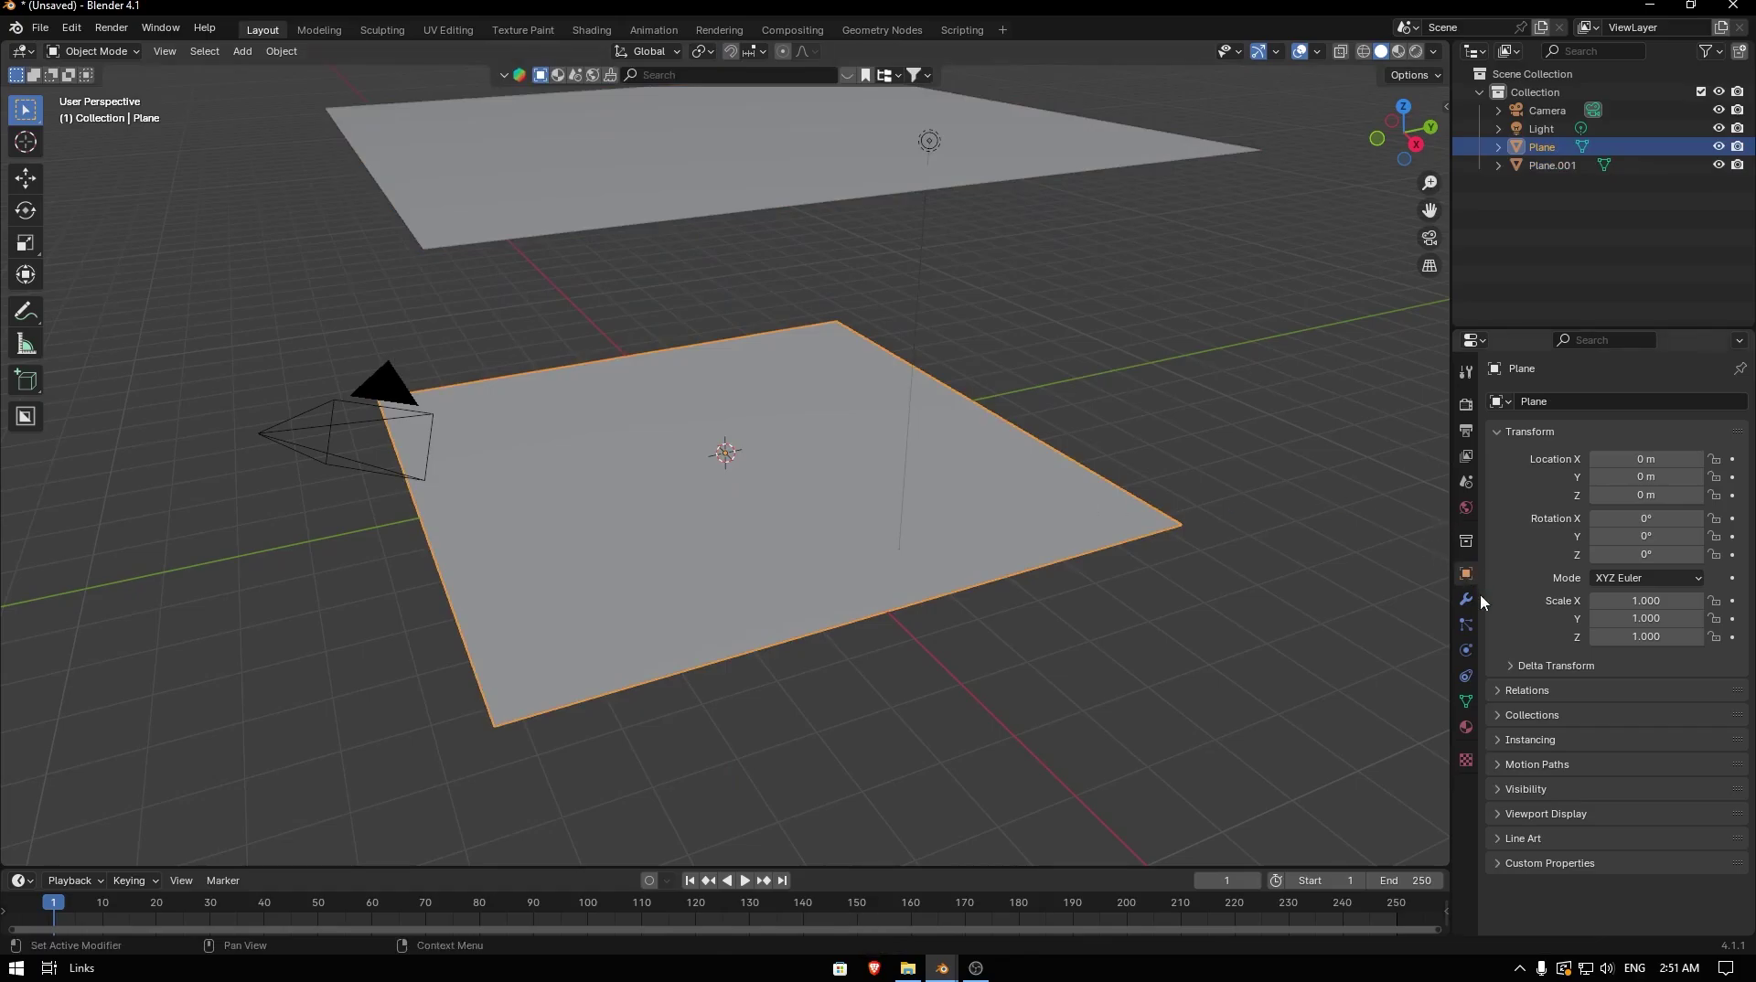
- Add a Subdivision Surface modifier to the ground plane with Viewport and Render levels 6
double_click(1614, 412)
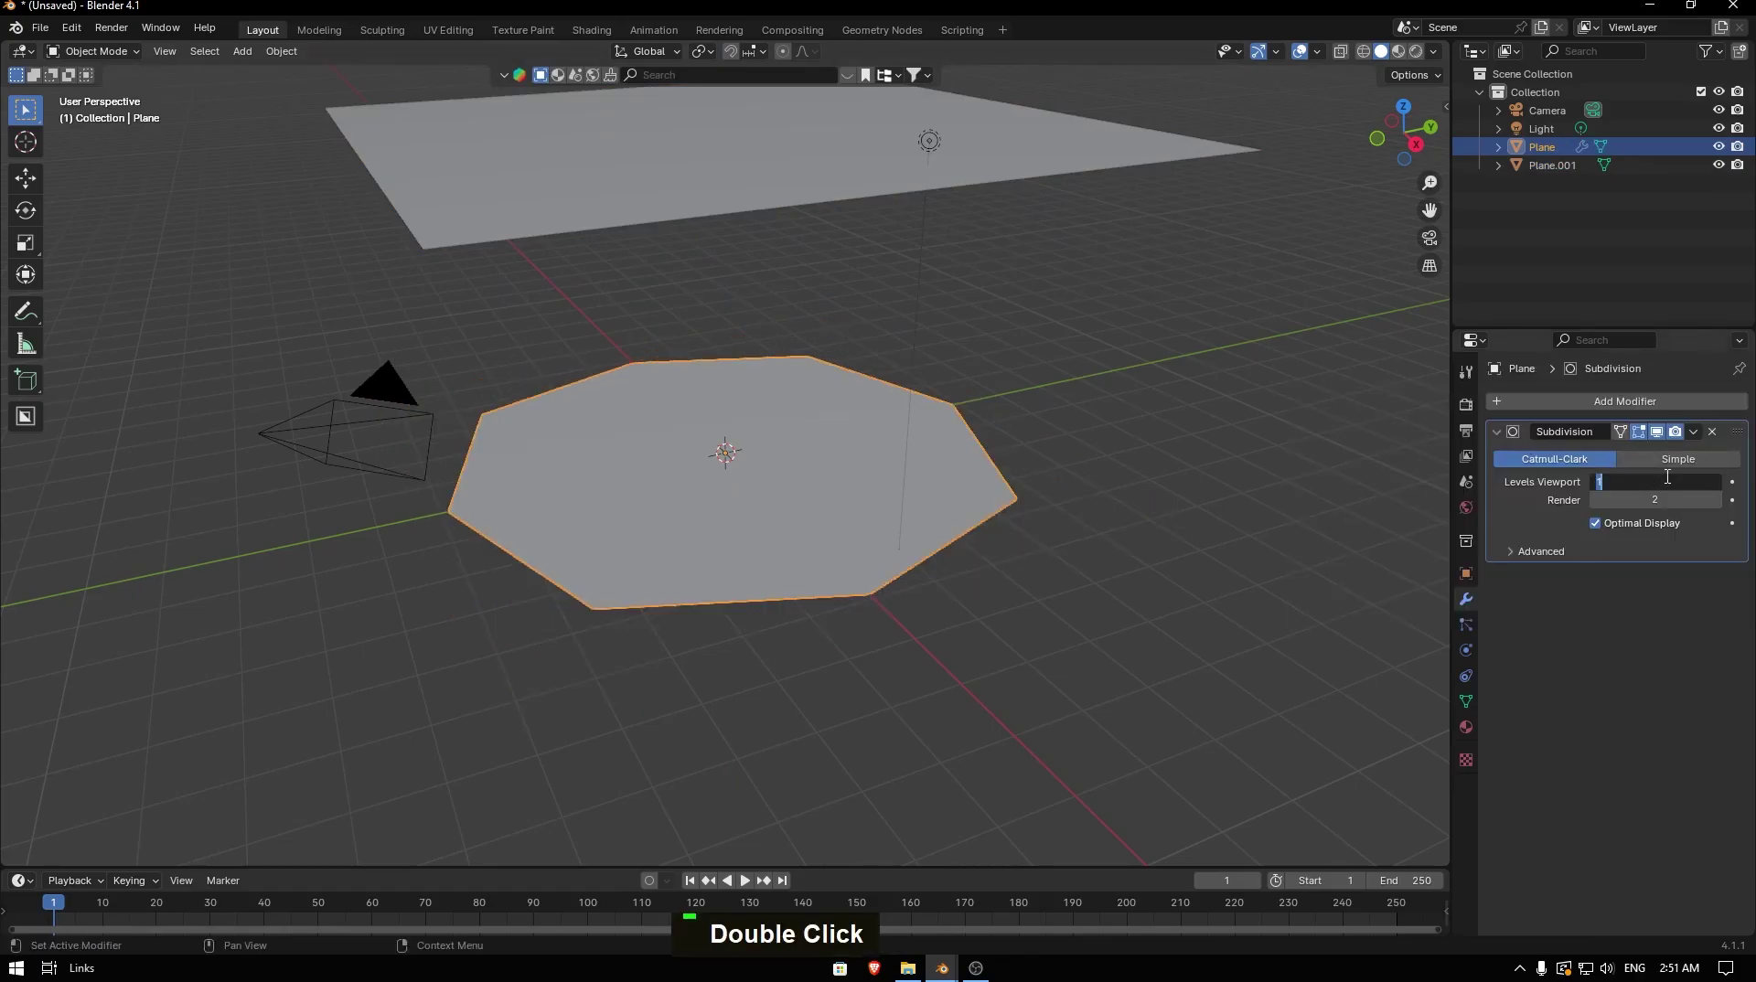
key("6")
key("Tab")
key("Return")
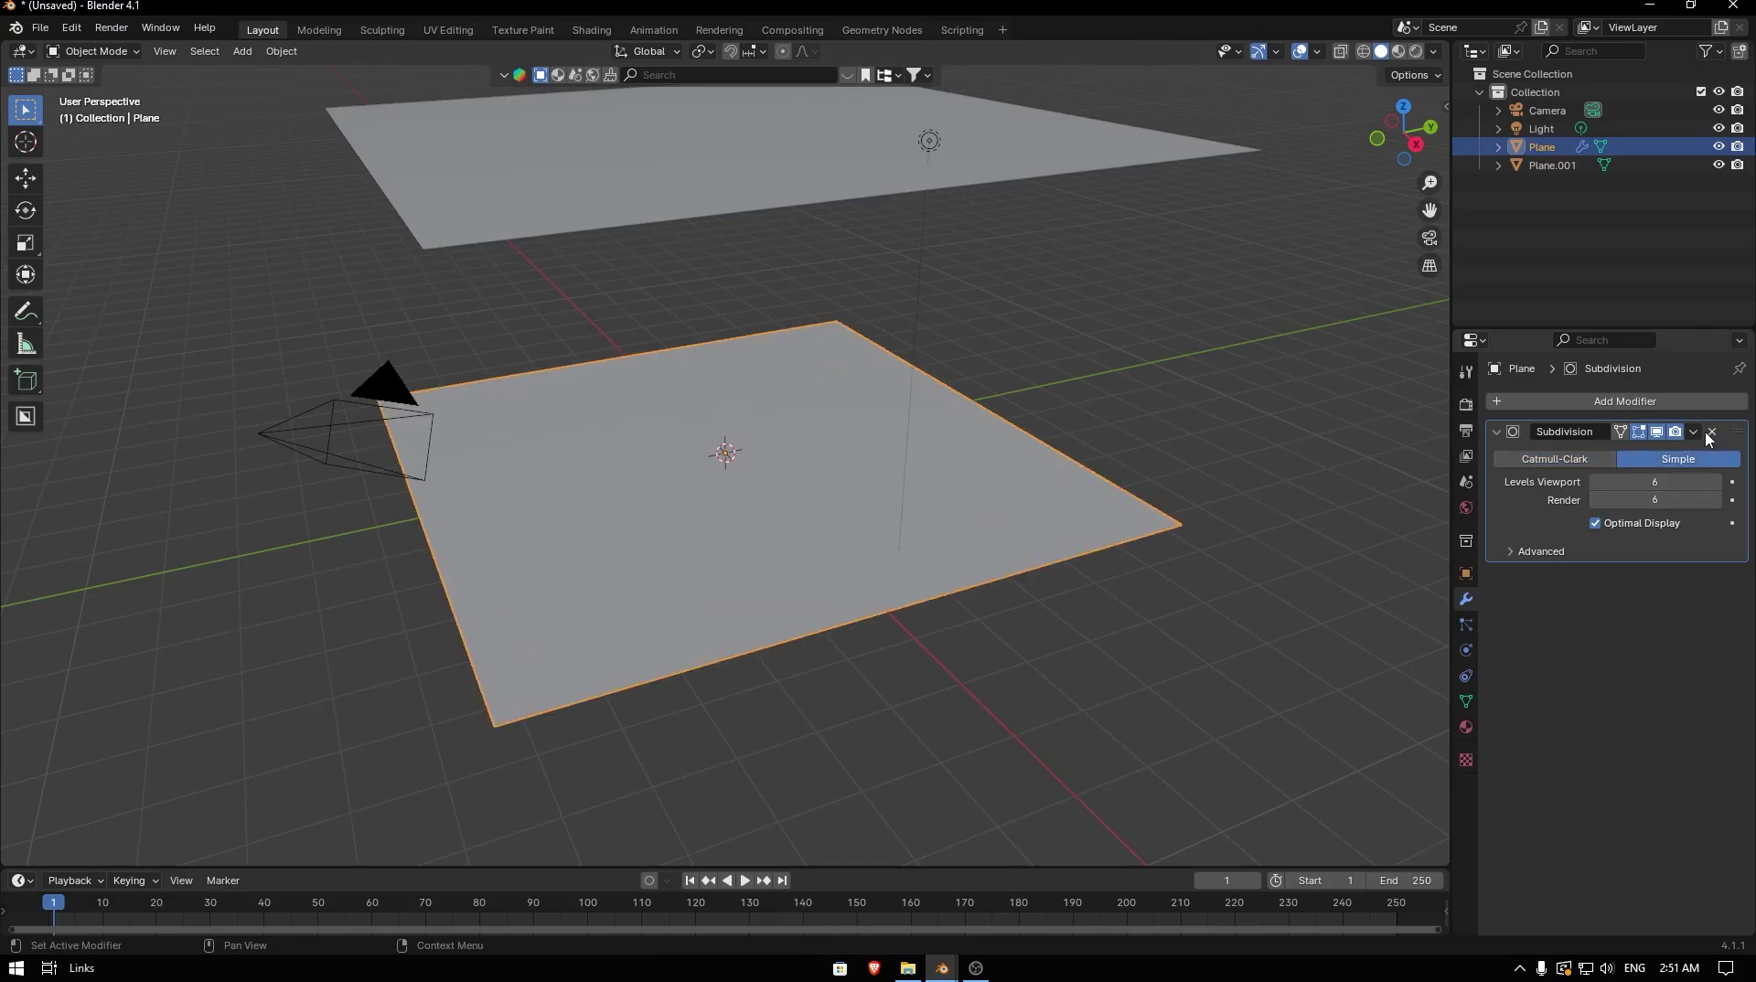
- Try applying the subdivision and inspect the dense mesh, then undo back to the Simple level-6 modifier
double_click(1657, 459)
key("Tab")
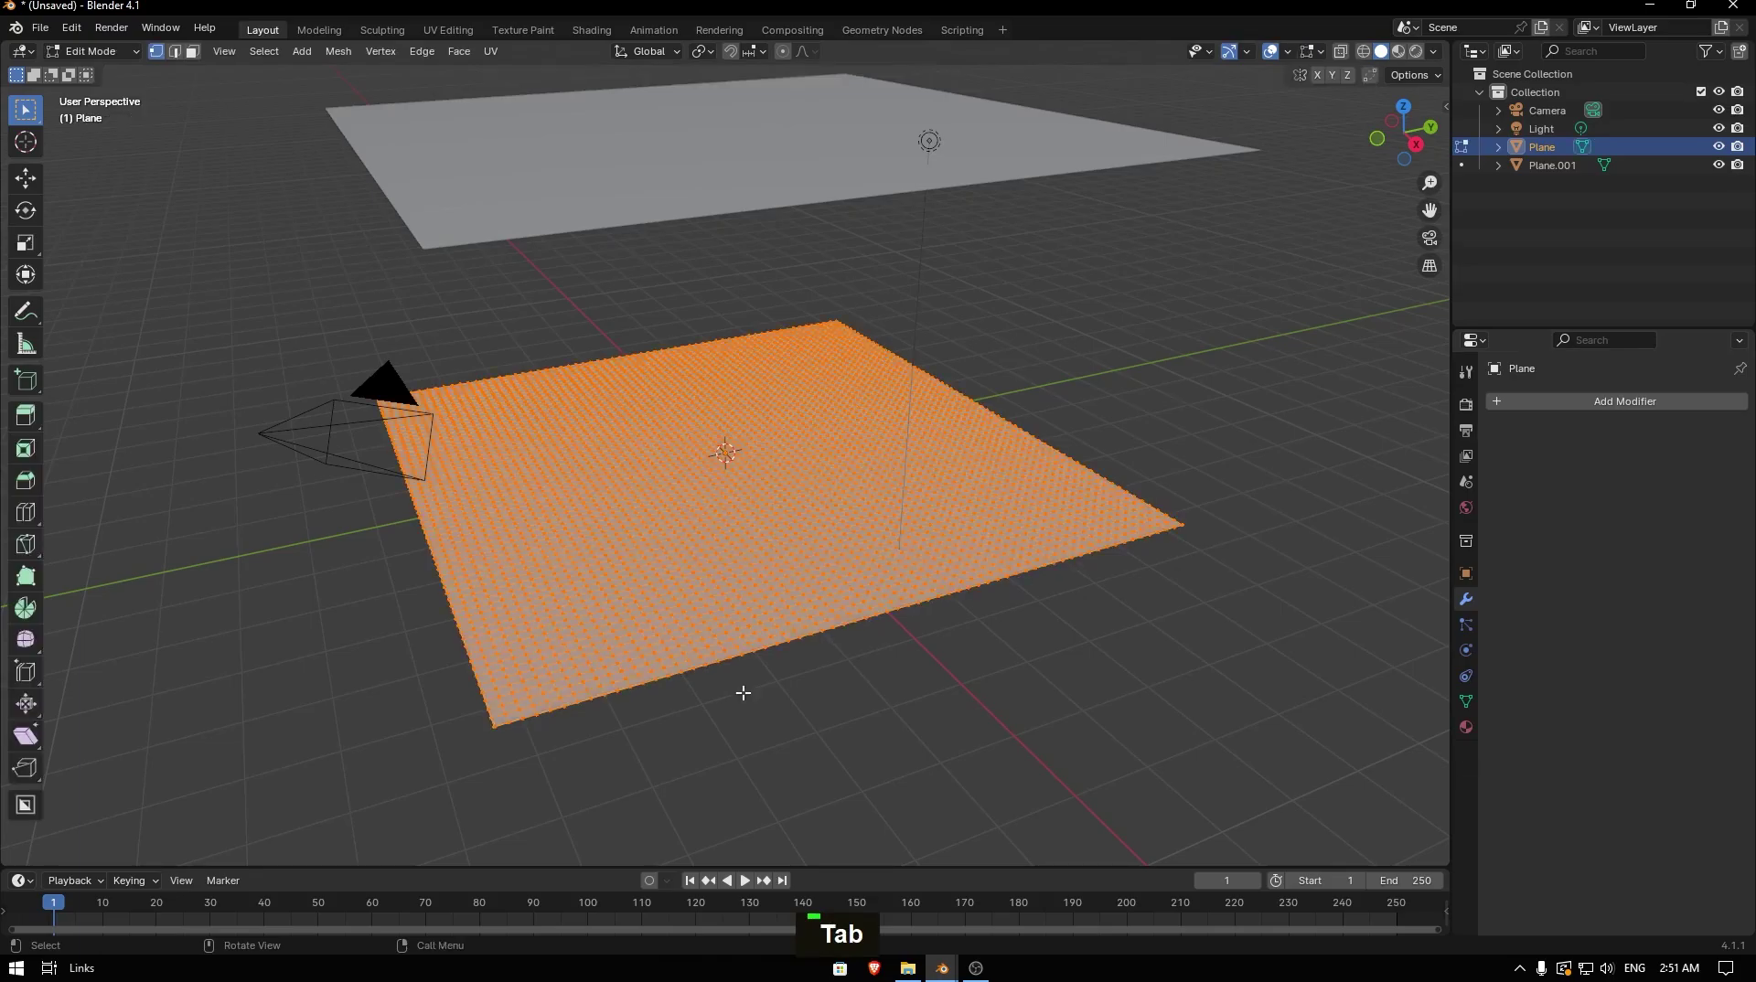
key("Tab")
key("ctrl+z")
key("ctrl+z")
key("ctrl+z")
key("Tab")
key("Tab")
key("Tab")
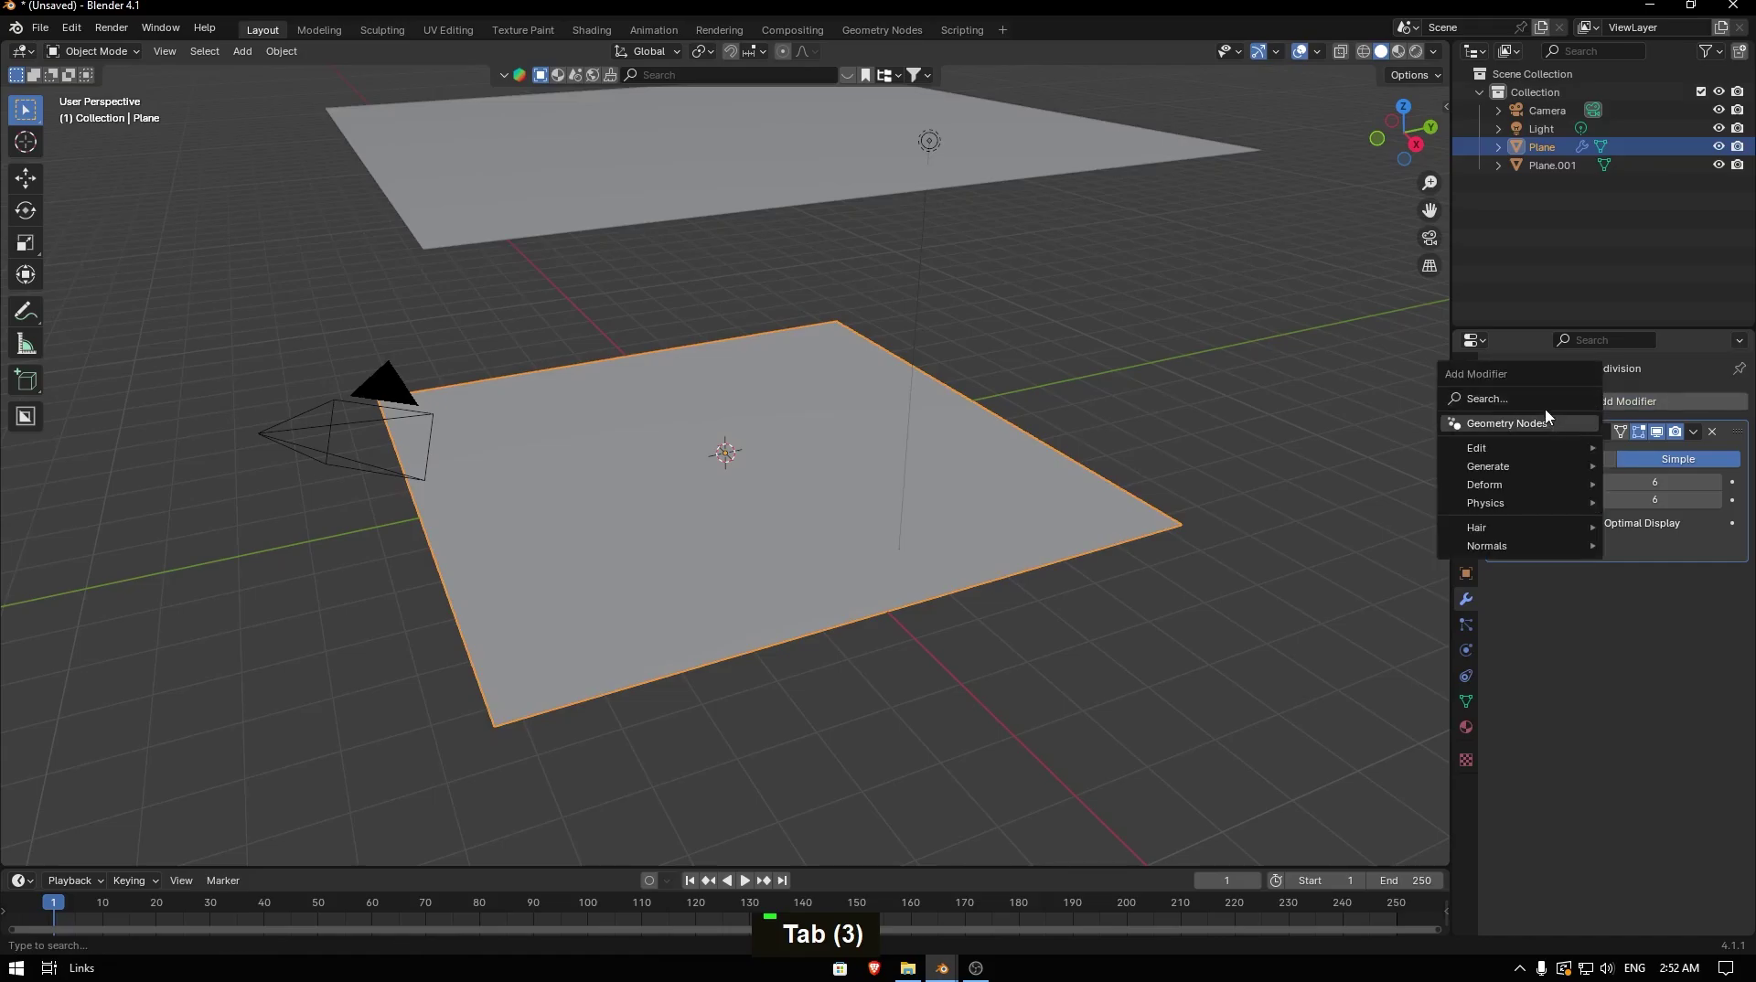
- Enable Dynamic Paint on the ground plane as a Canvas and reach its Surface Type setting for Waves
double_click(1473, 629)
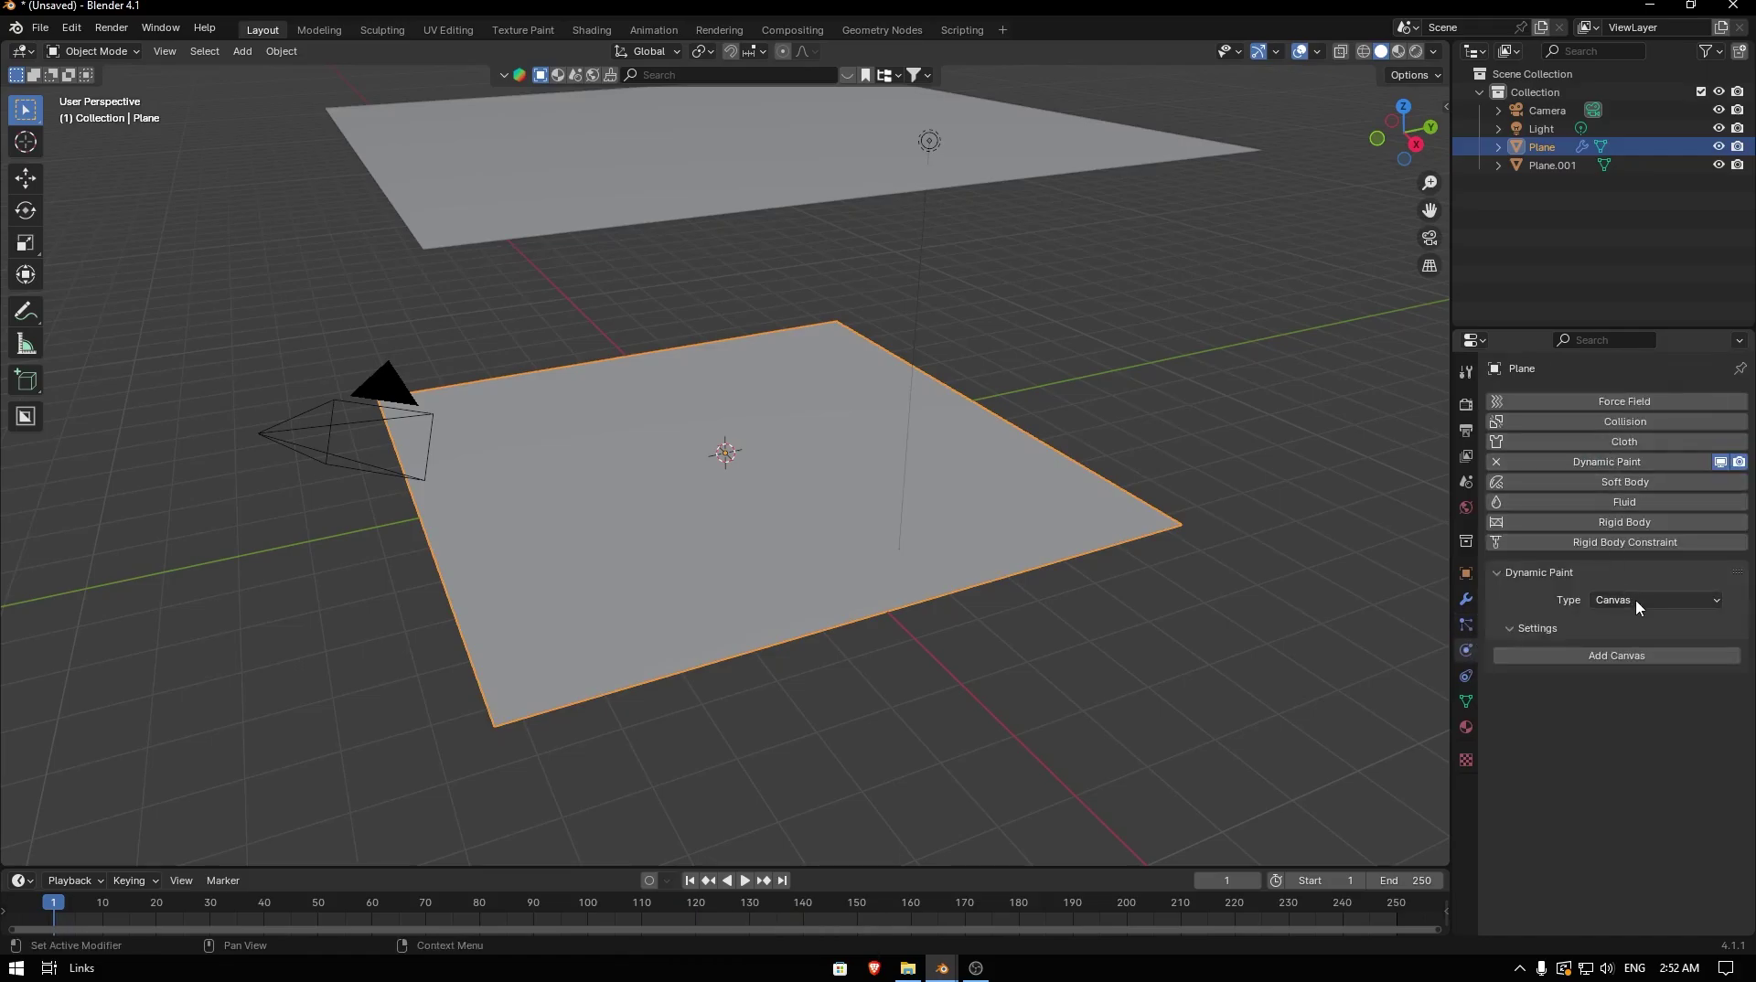
scroll("down", 3)
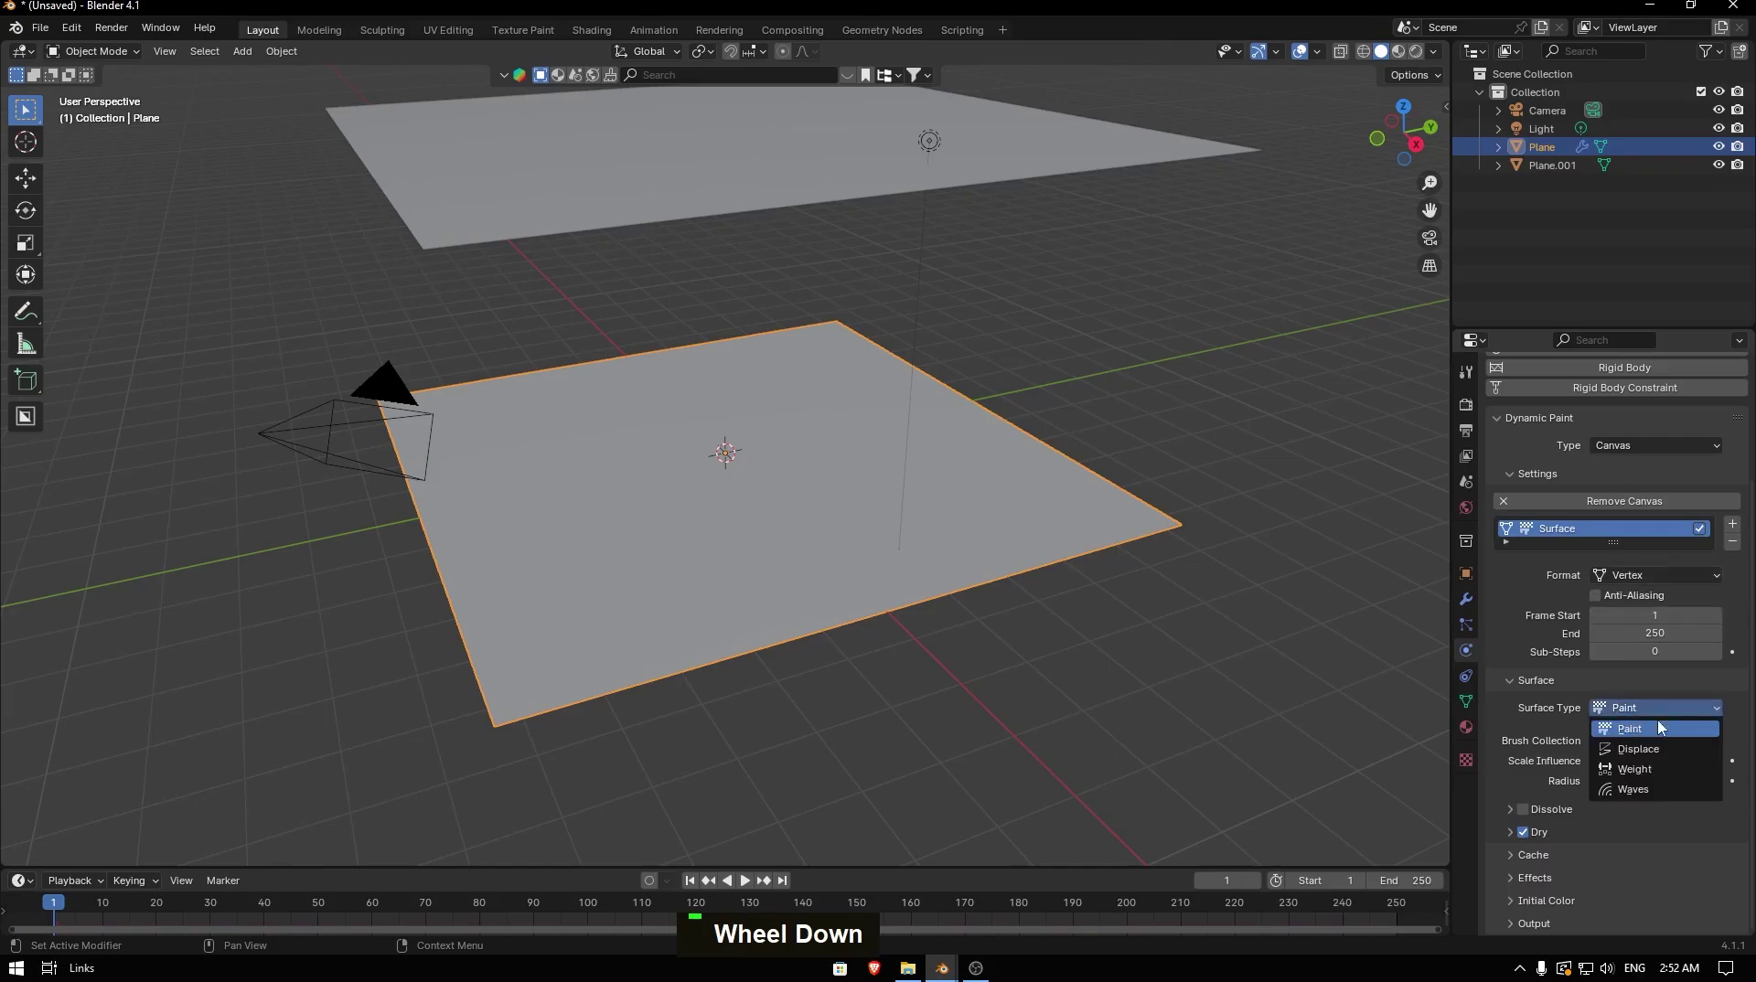
scroll("down", 3)
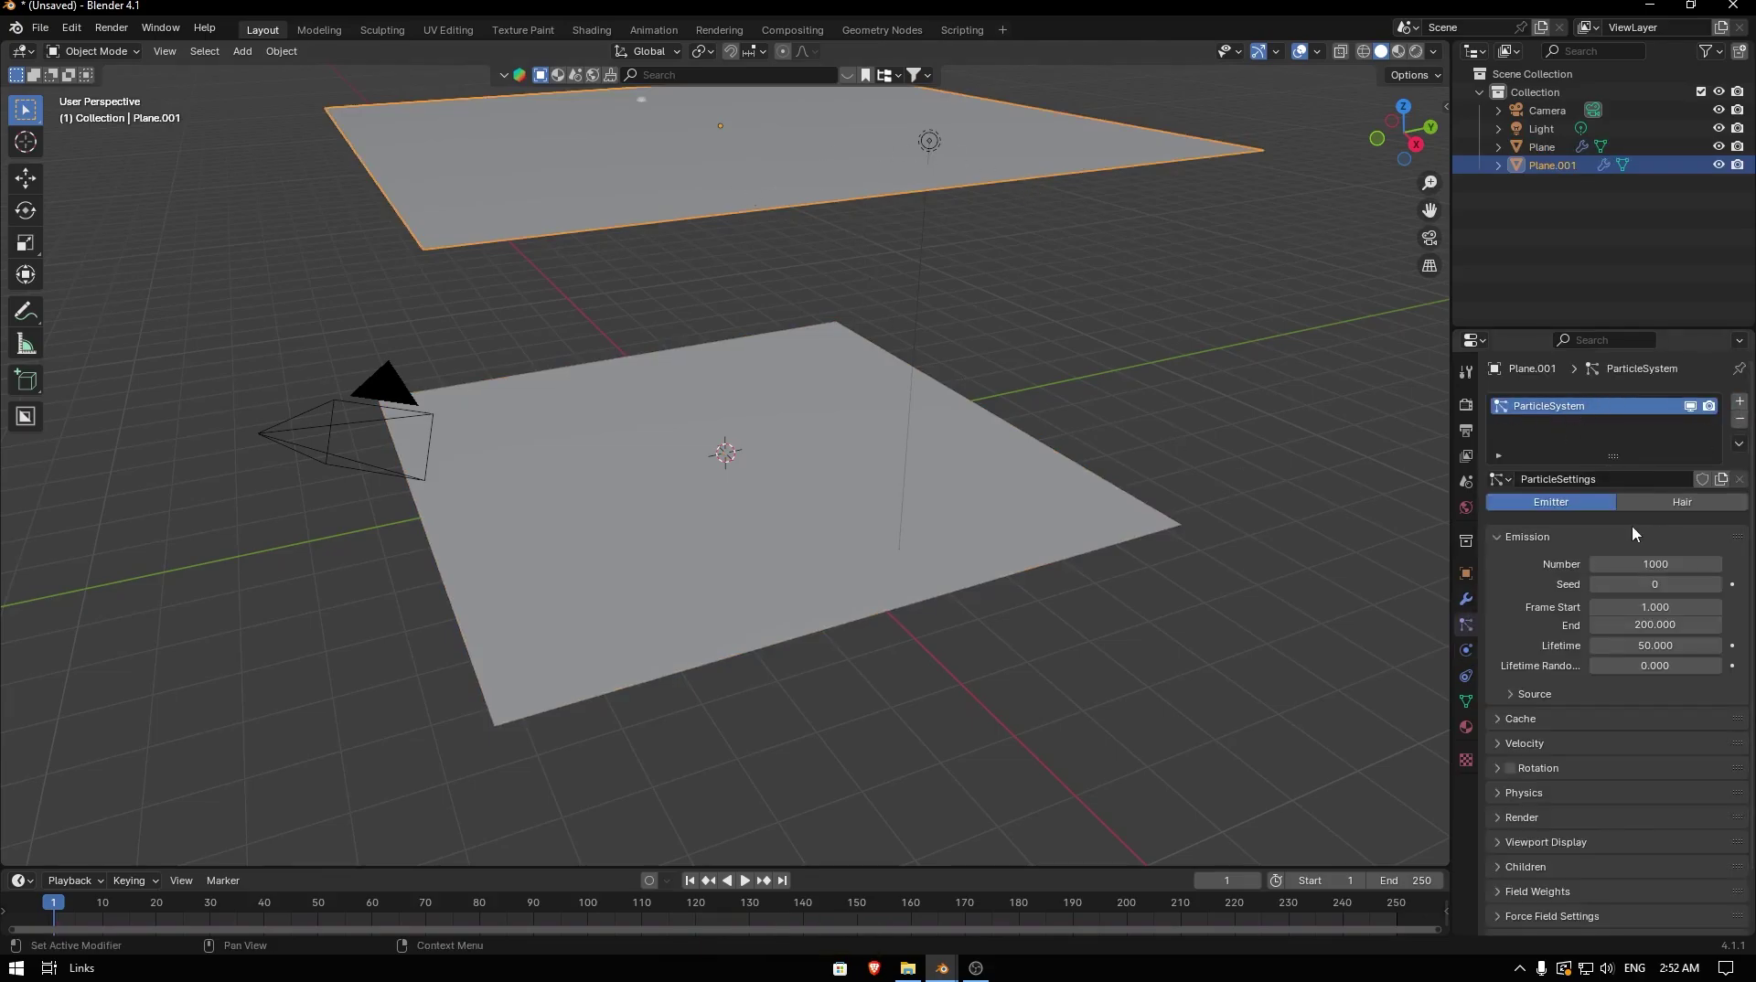
- Give the upper plane a particle system and play to watch particles rain down
scroll("down", 3)
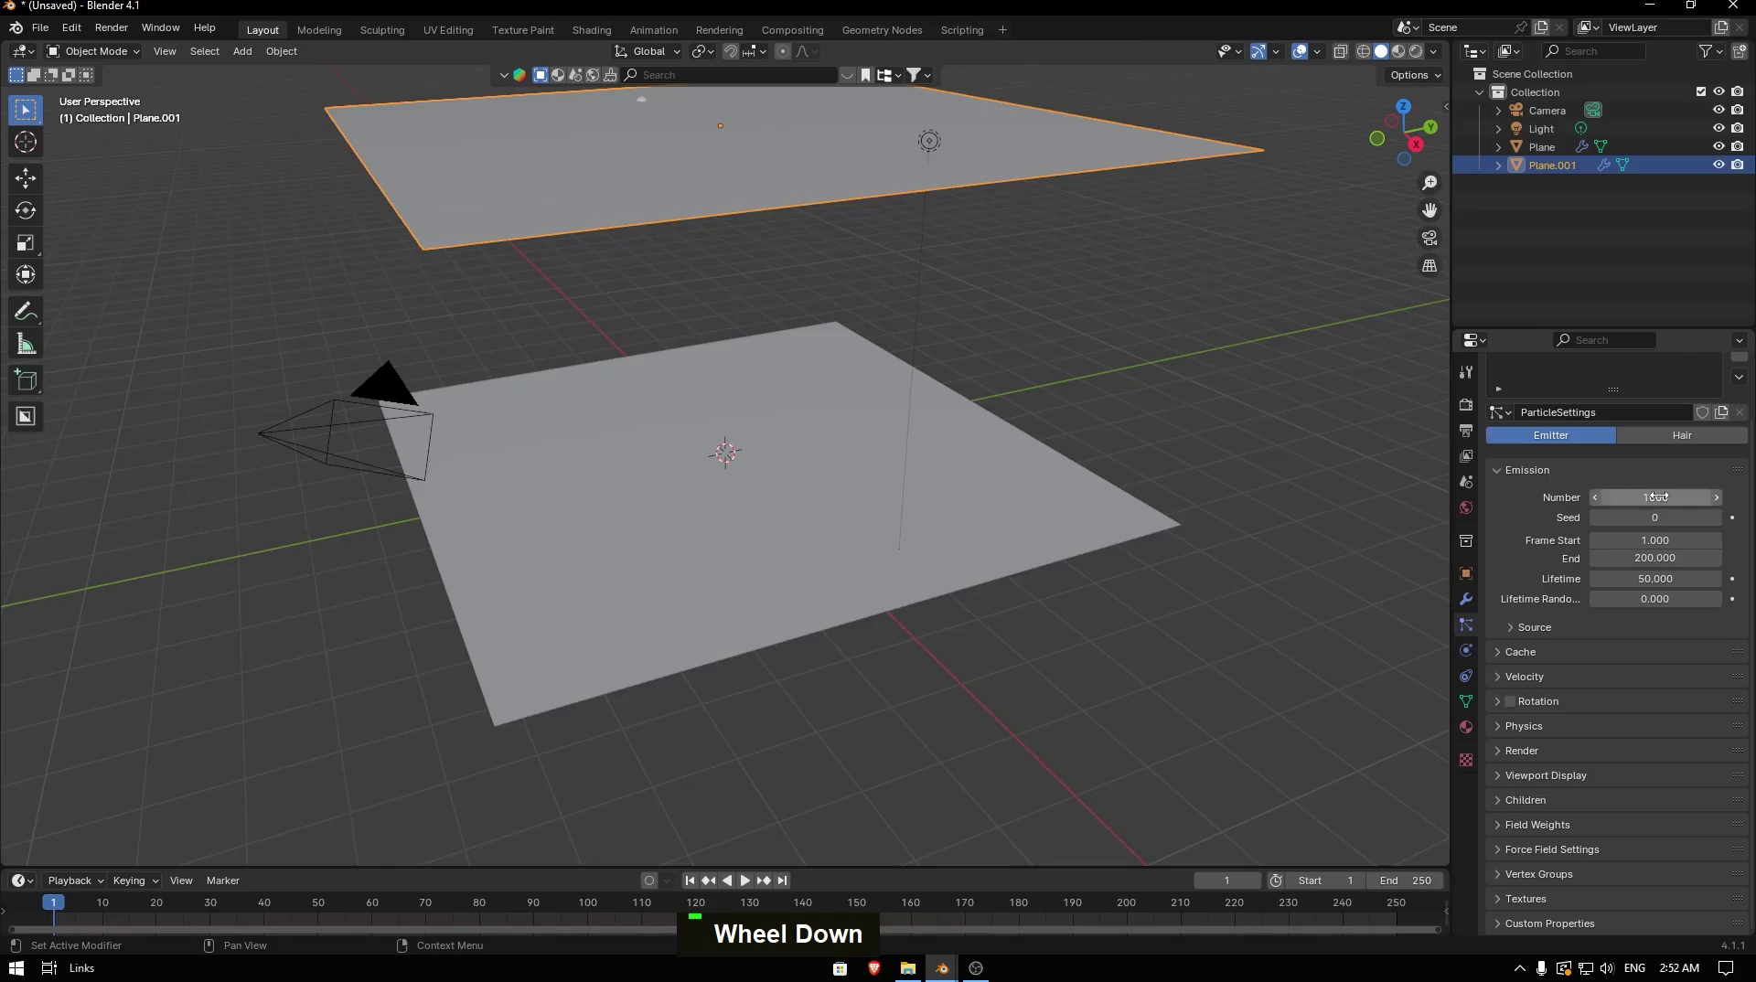
middle_click(1092, 395)
key("space")
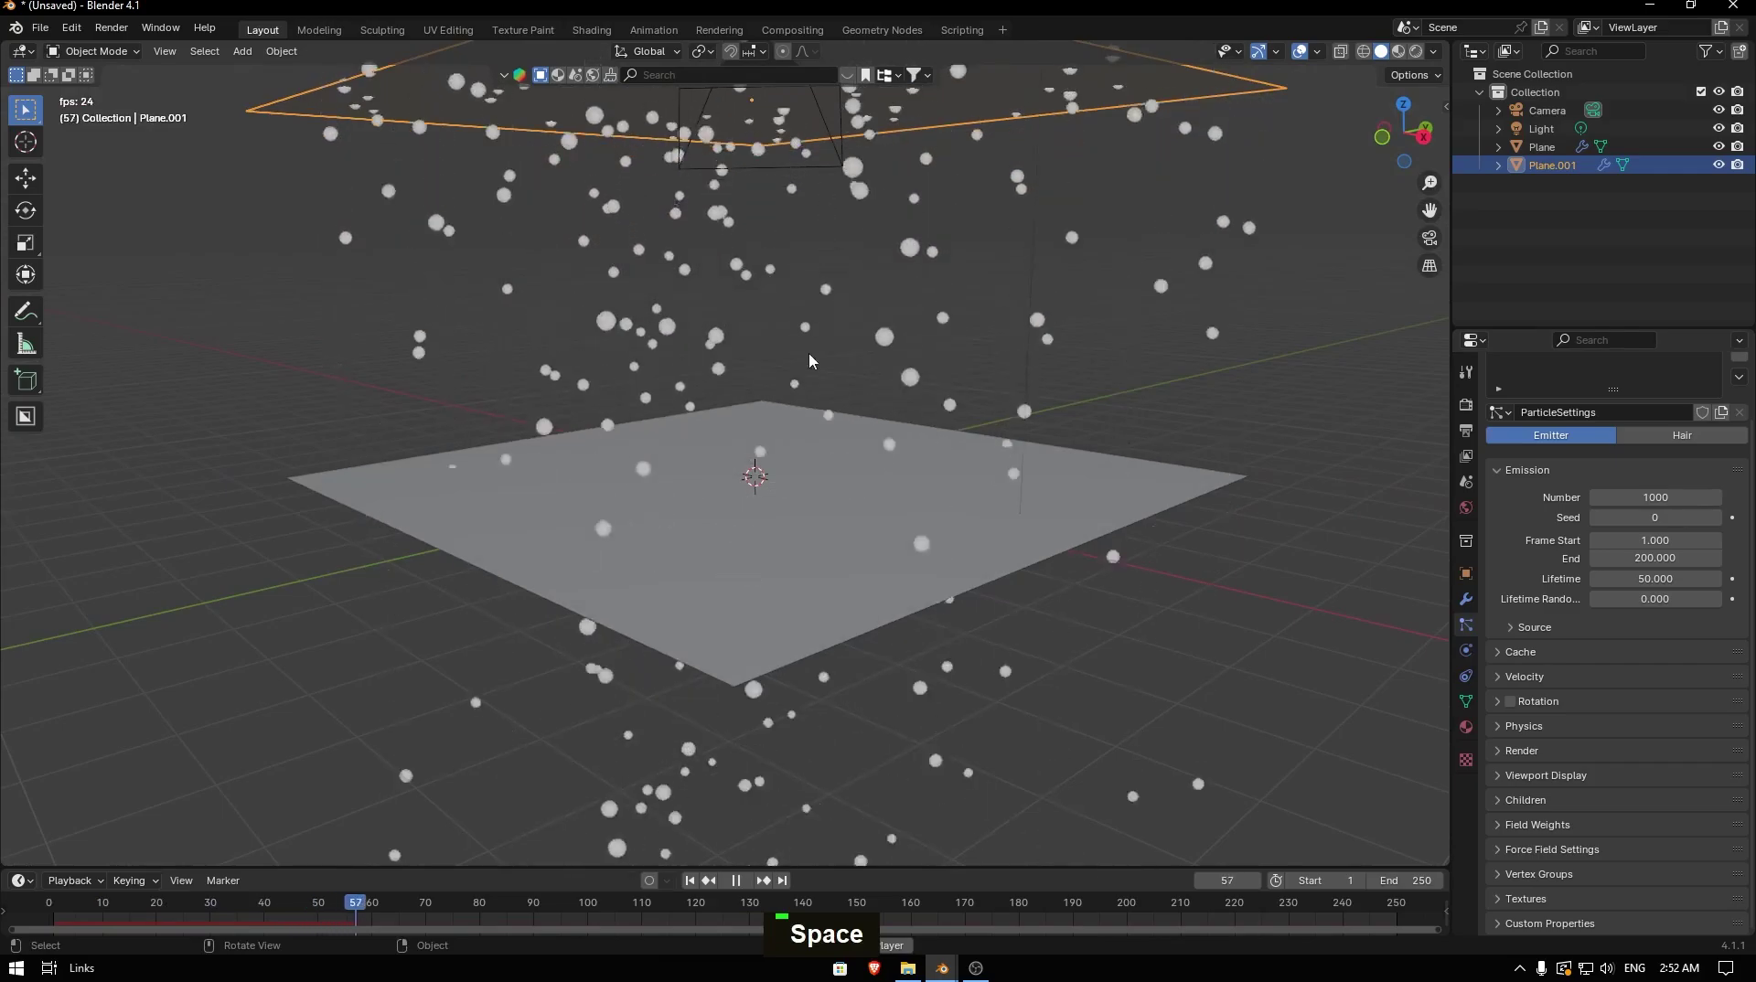
key("space")
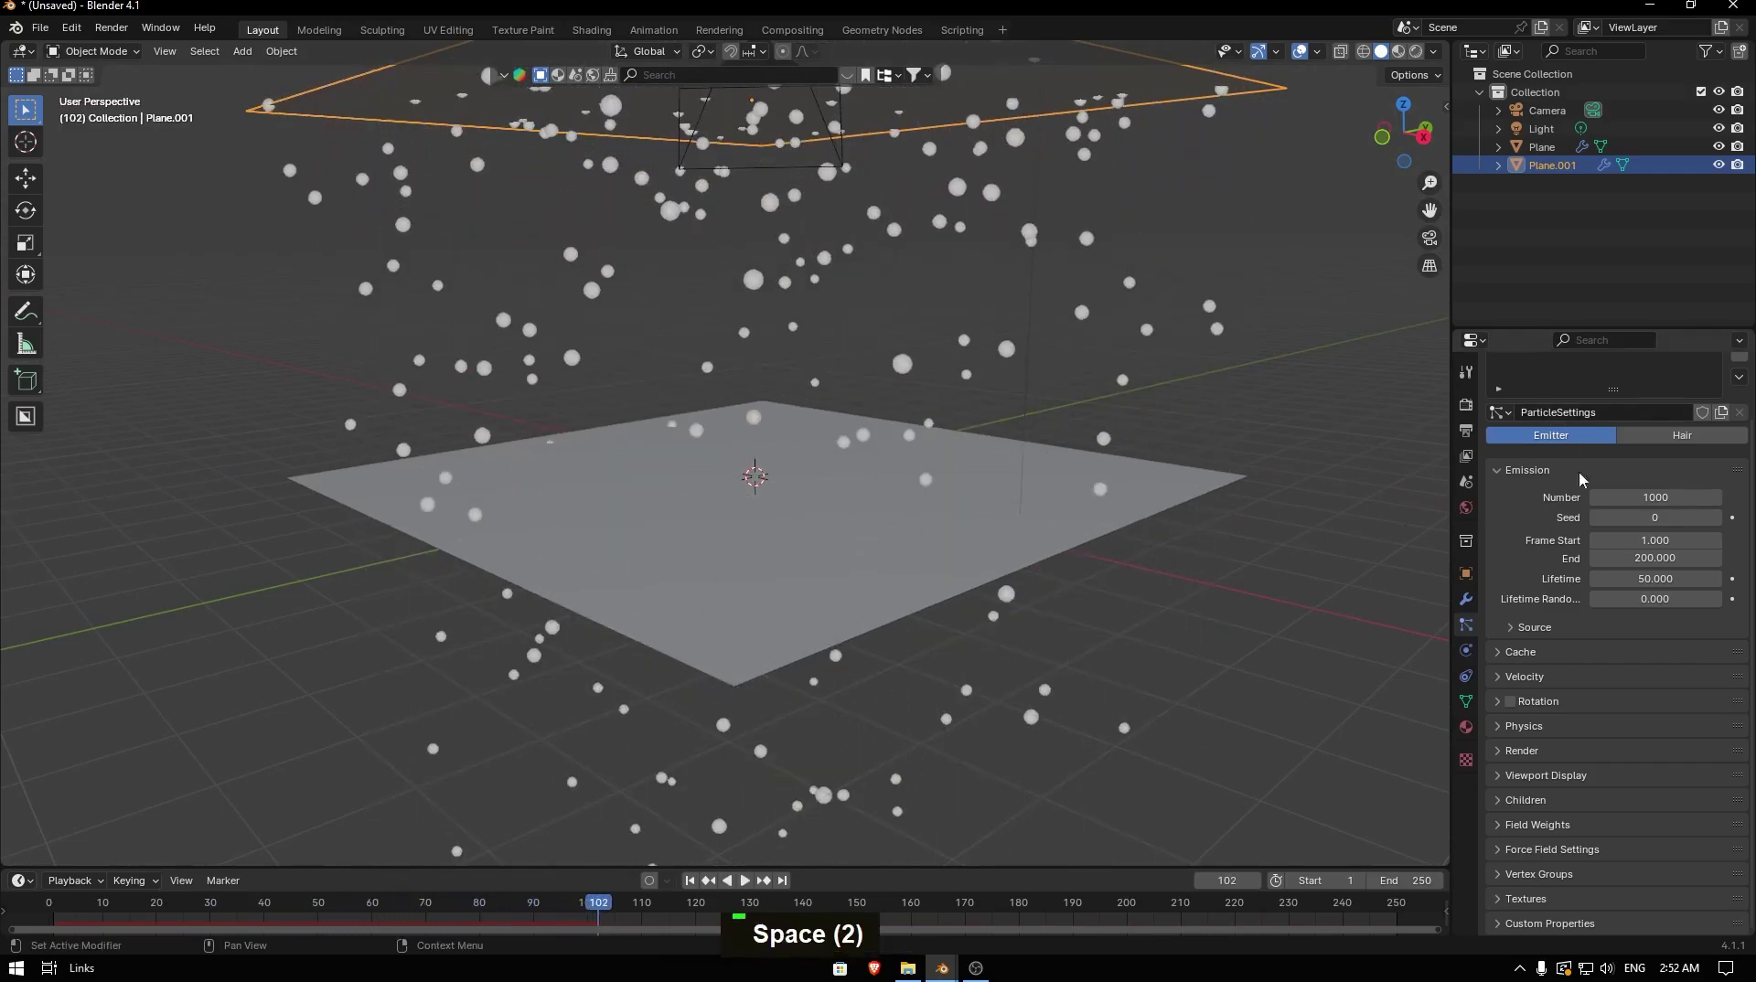
- Scroll through the particle settings while viewing the rain from the right orthographic side
scroll("down", 3)
scroll("up", 3)
scroll("down", 3)
scroll("down", 3)
scroll("up", 3)
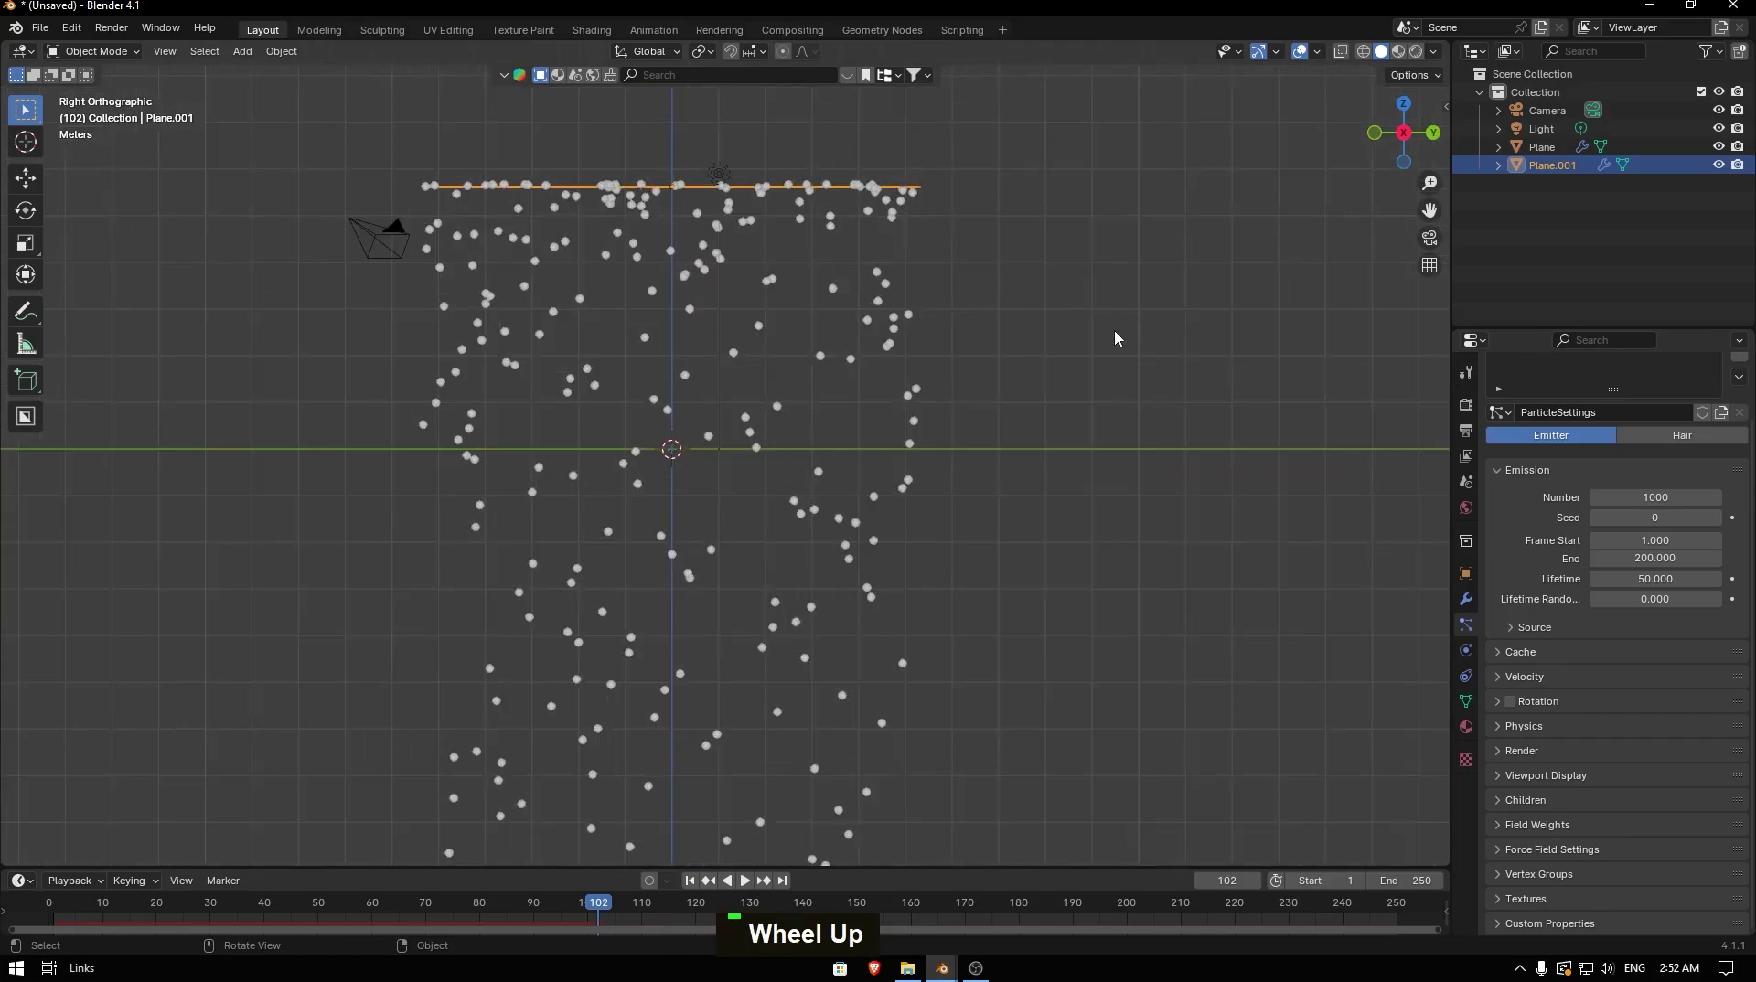
- Add an Ico Sphere beside the rain and pull its top vertex up into a teardrop with proportional editing
key("shift+a")
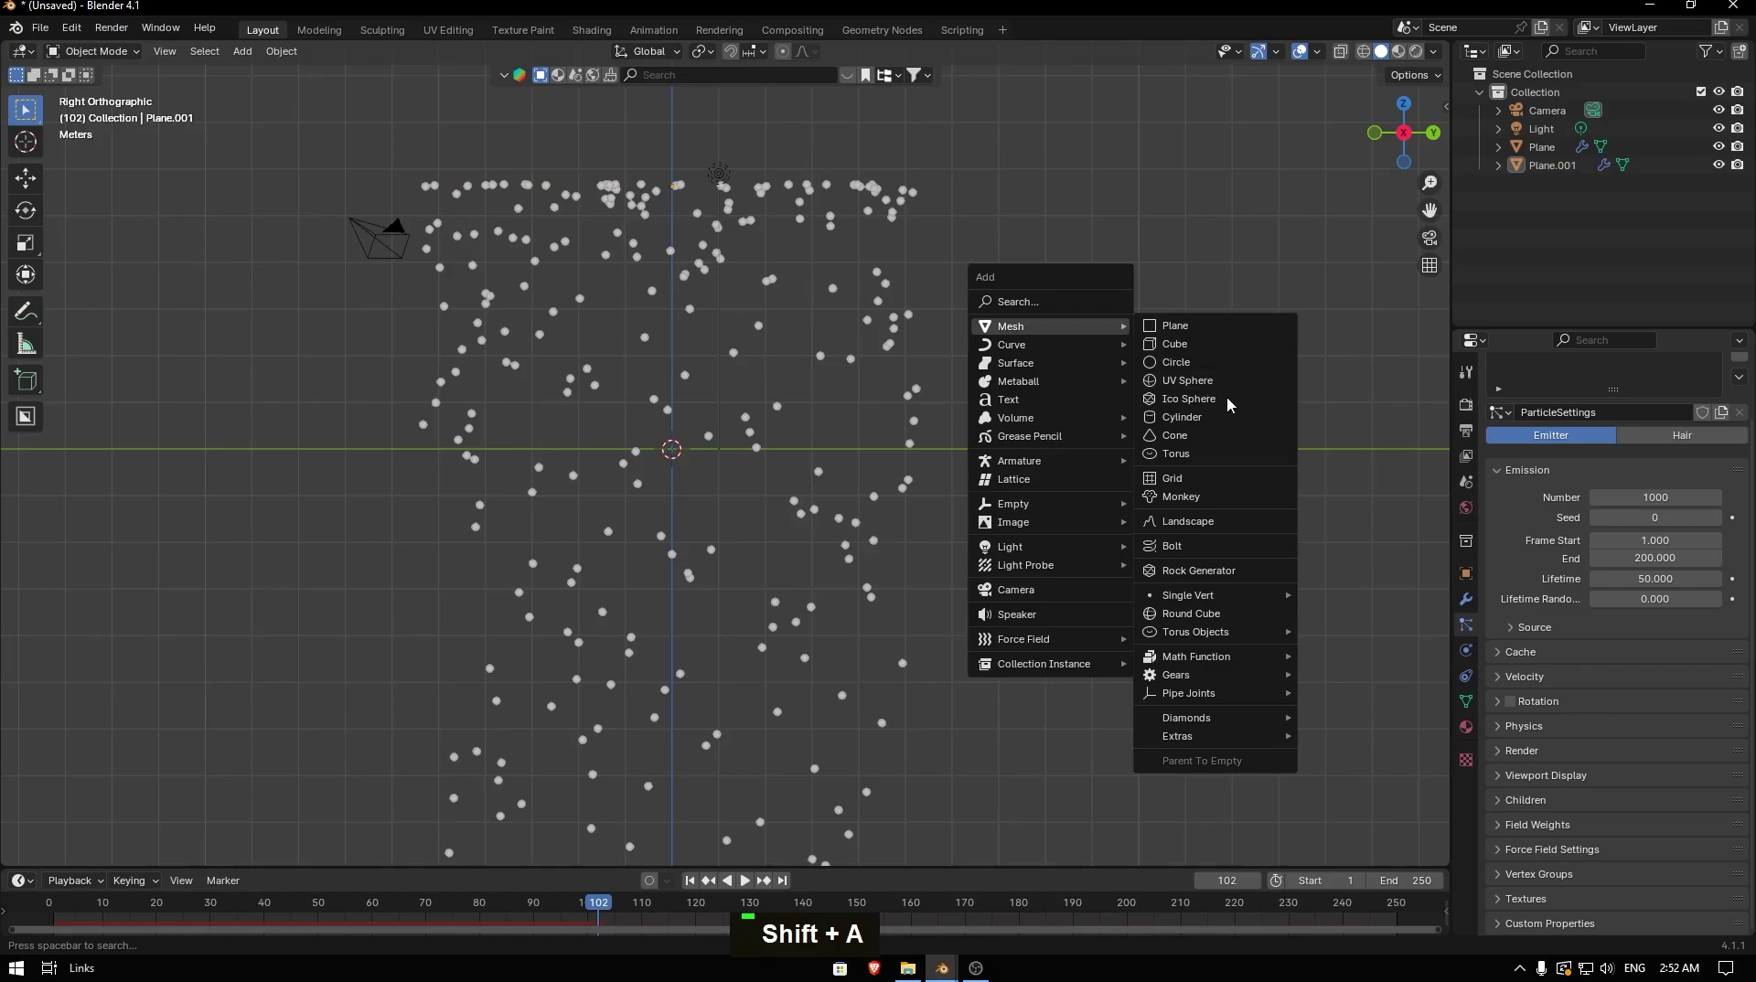
key("g")
key("y")
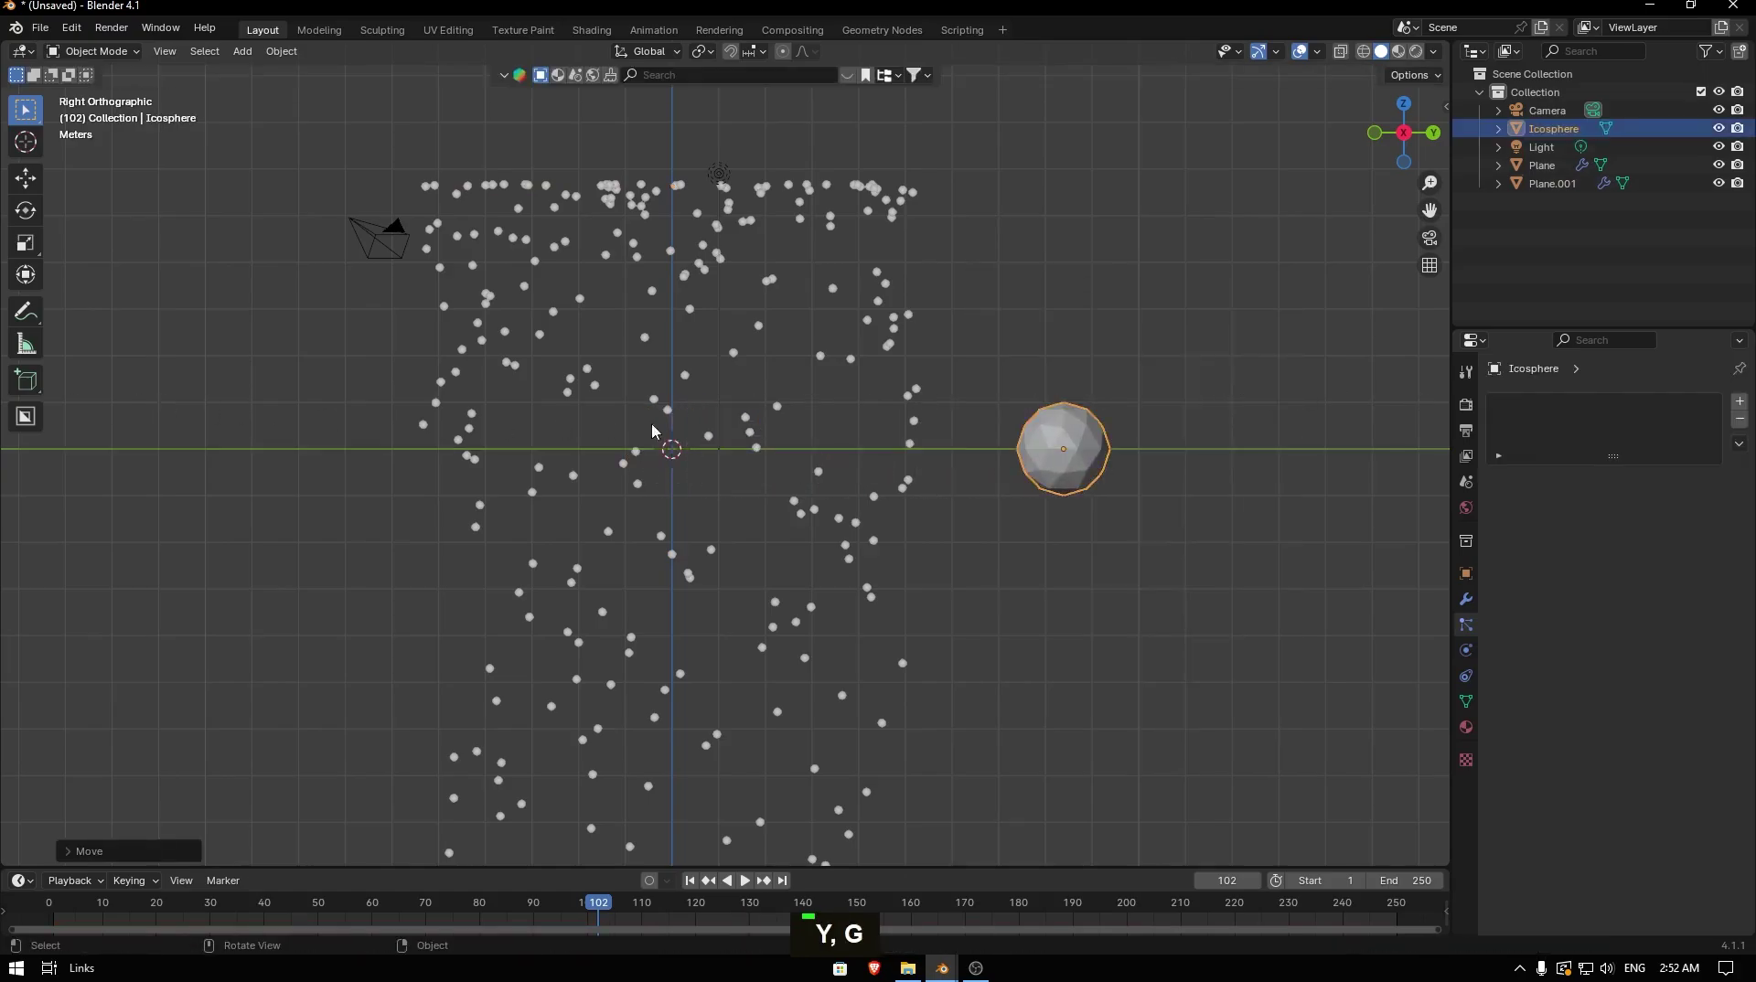
key("z")
key("g")
key("z")
key("s")
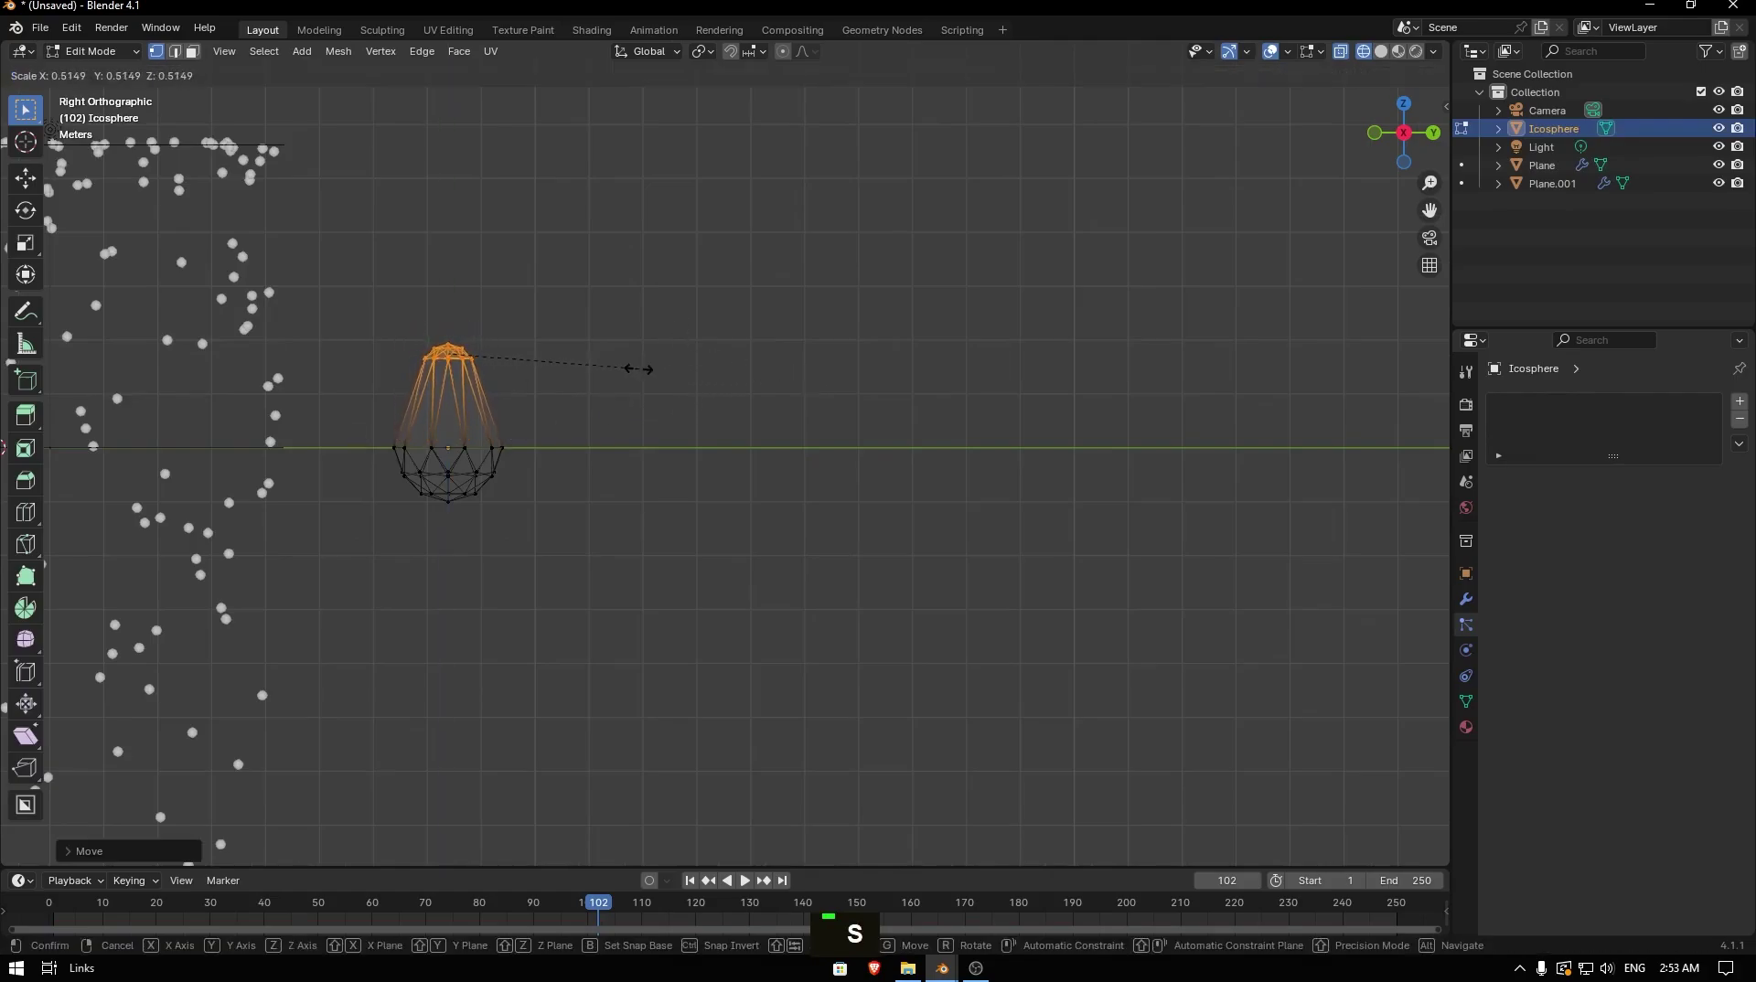
key("g")
key("z")
key("s")
key("Tab")
key("z")
- Shade the teardrop smooth and shrink it down to raindrop size
middle_click(516, 446)
right_click(520, 417)
key("s")
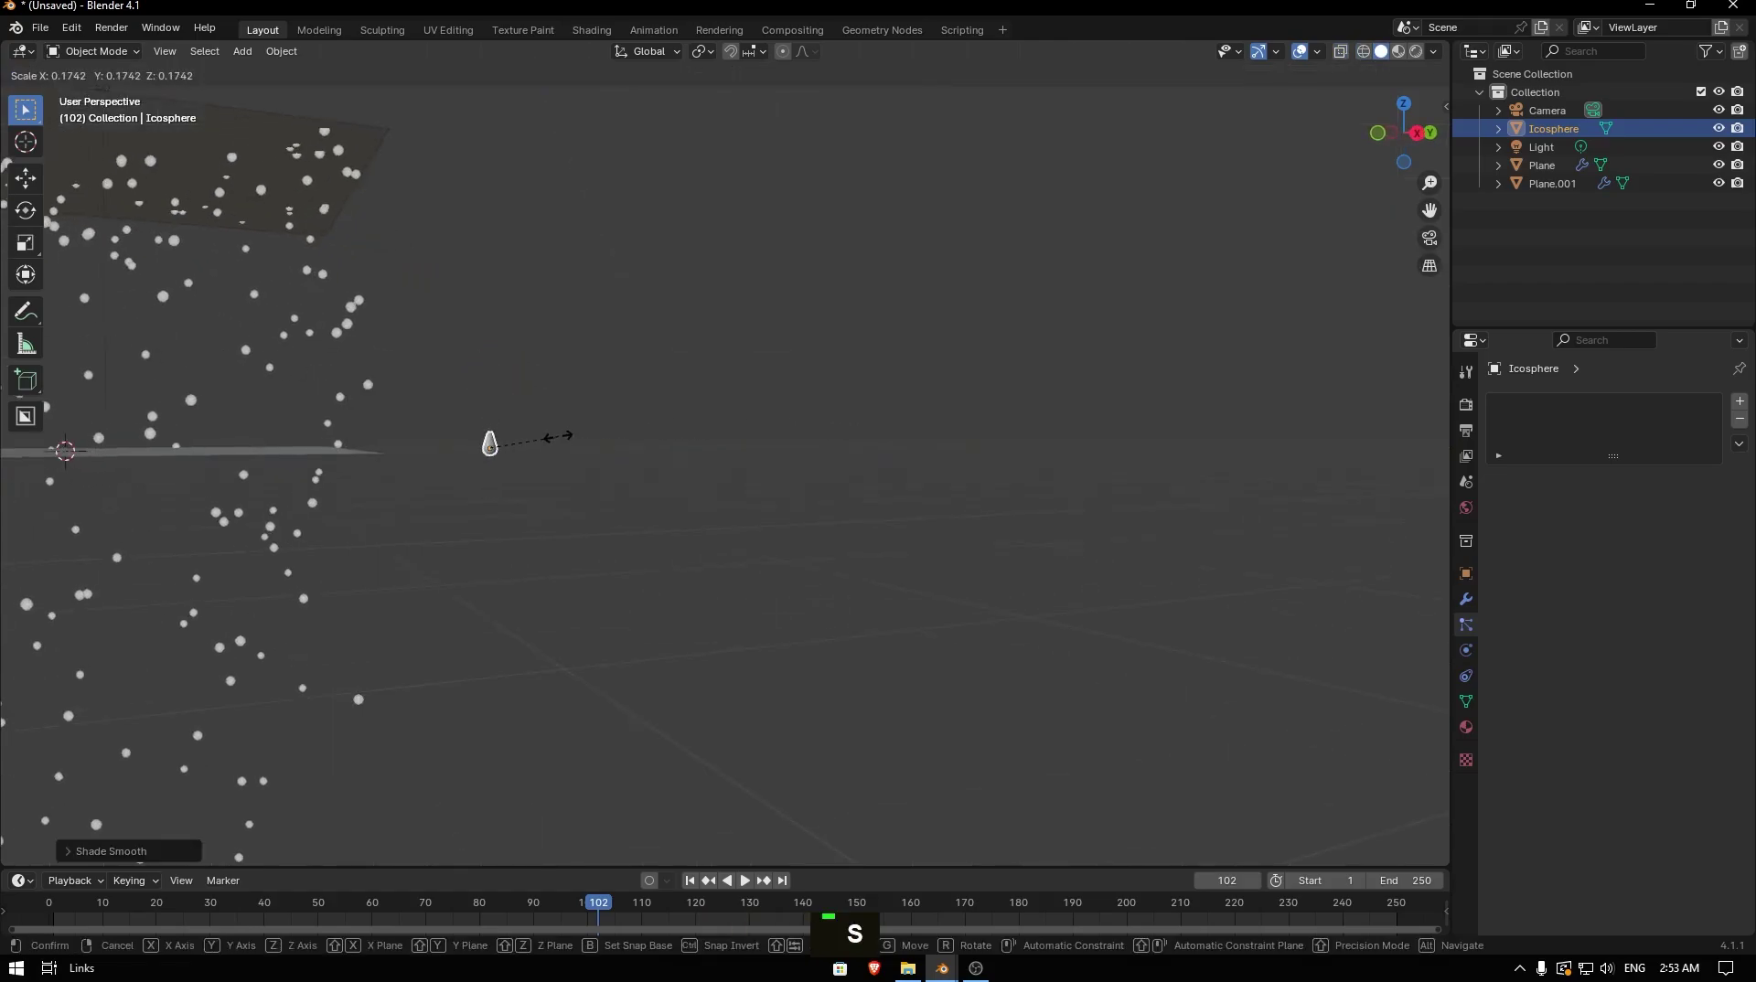
key("ctrl+z")
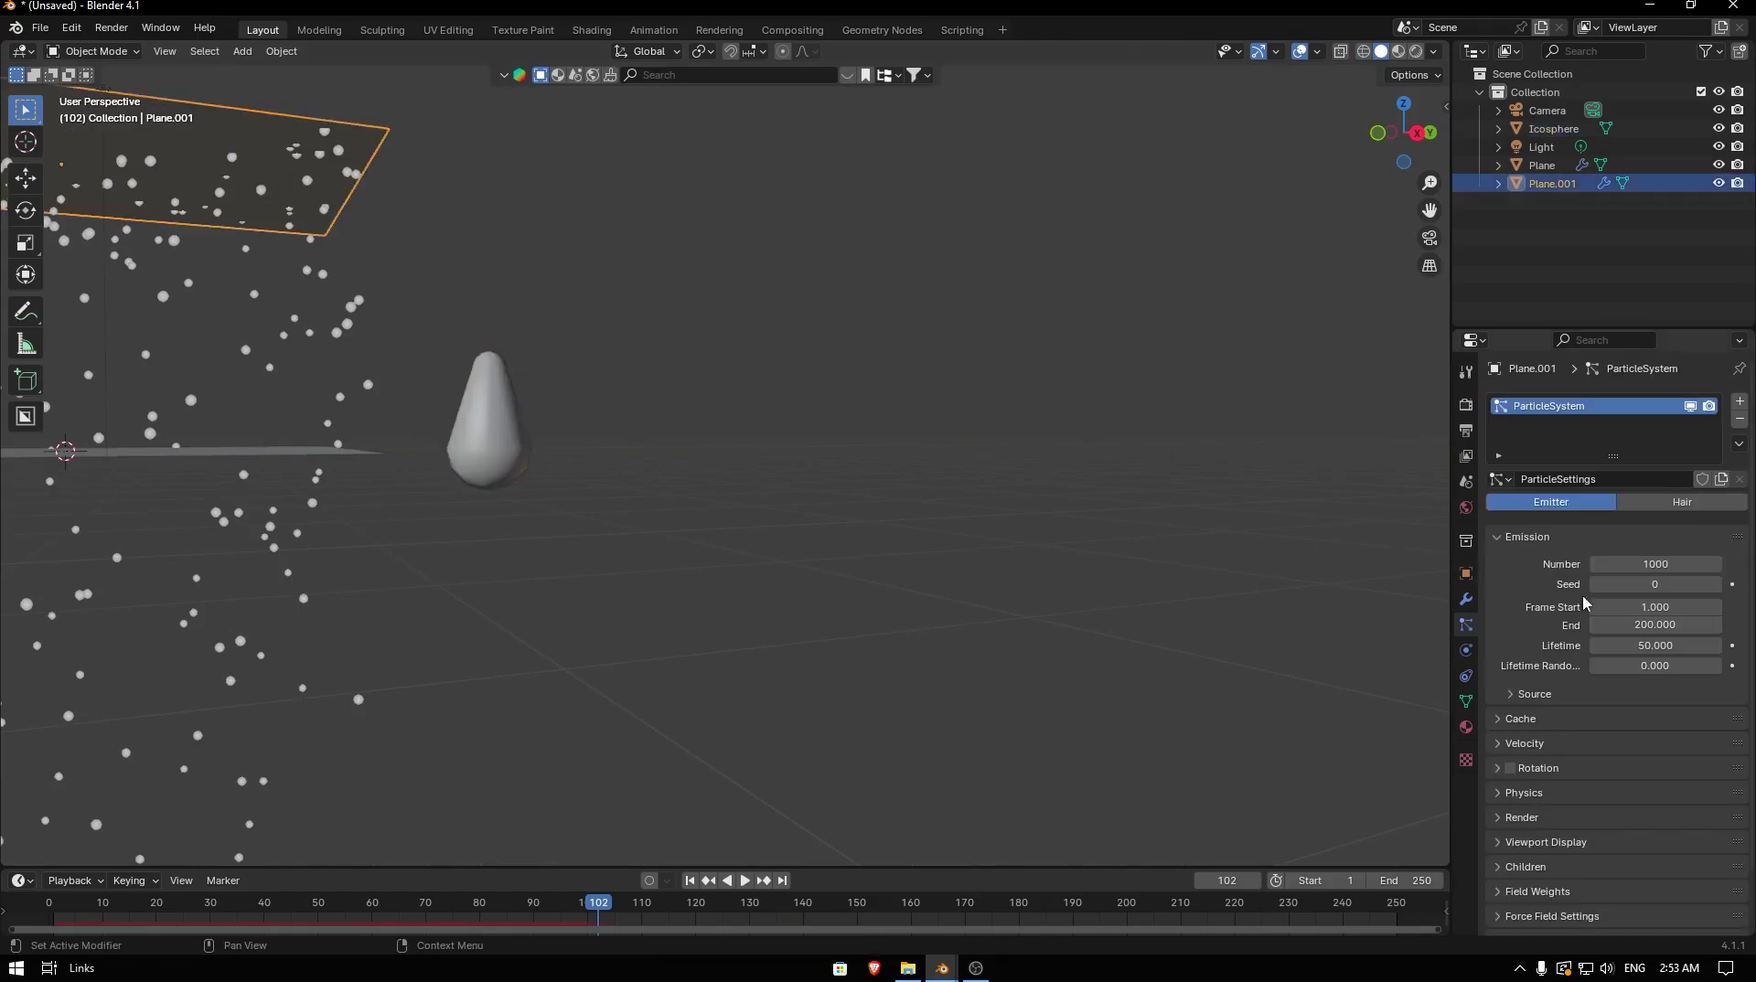
- Render the particles as Object instances of the Icosphere at scale 0.05
scroll("down", 3)
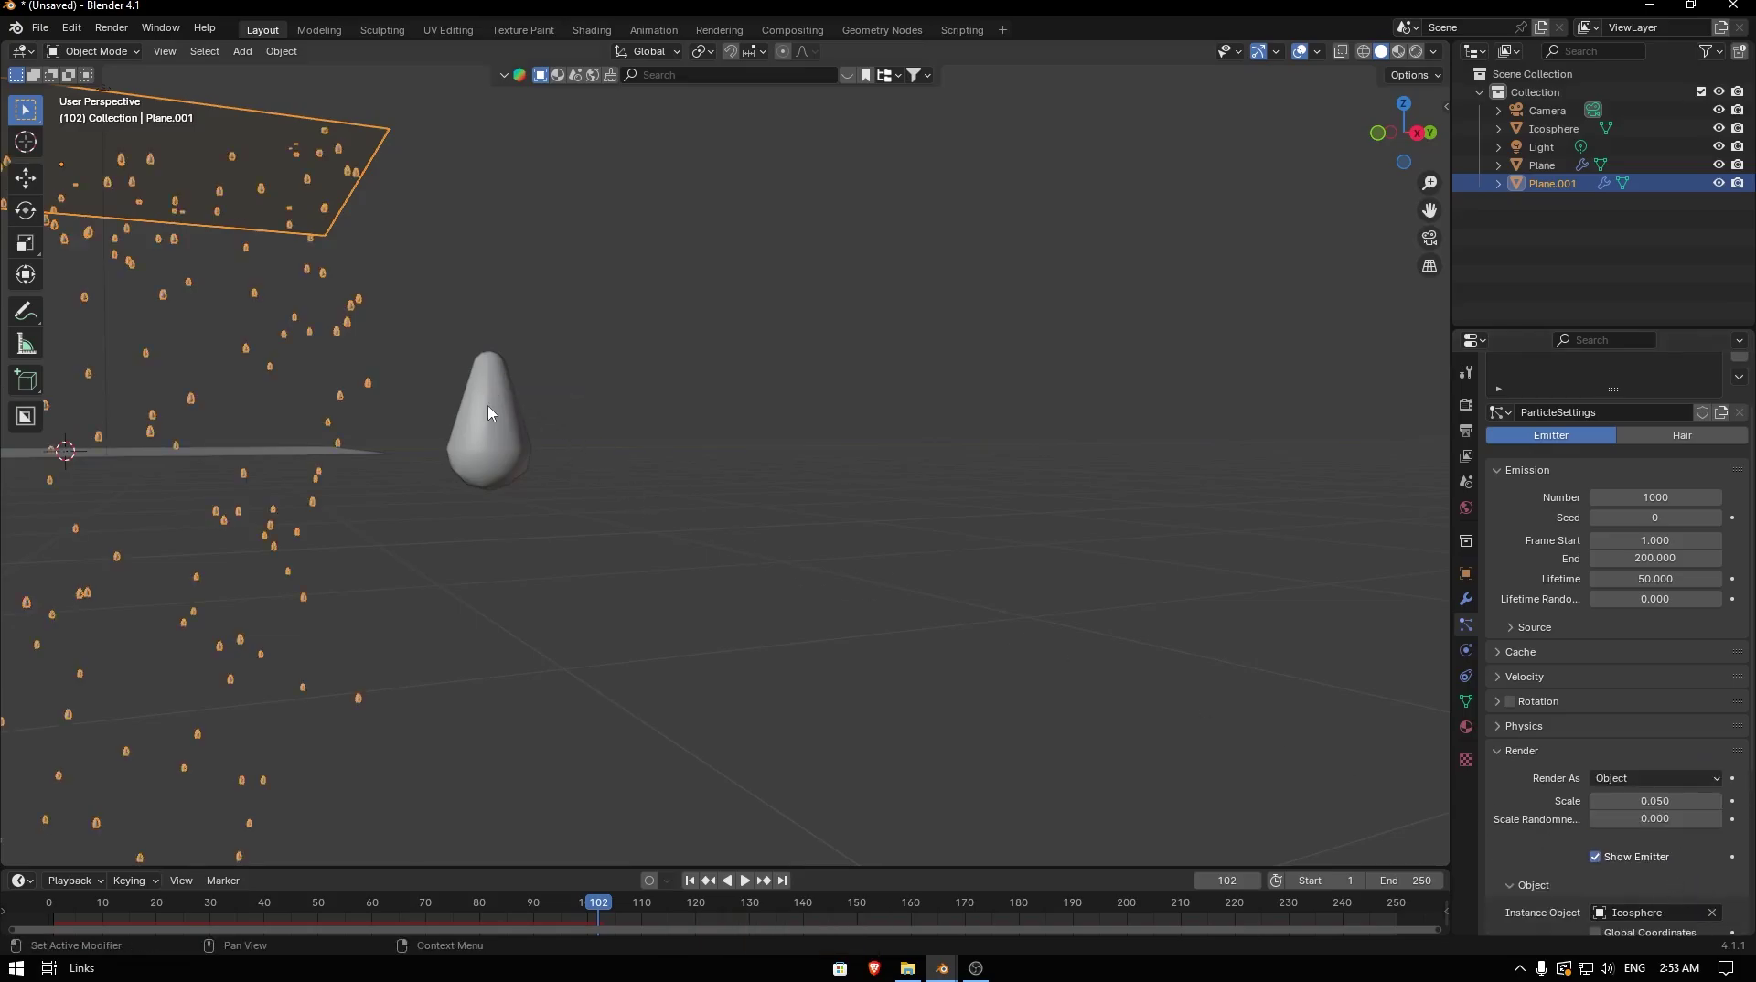
middle_click(403, 376)
scroll("down", 3)
scroll("up", 3)
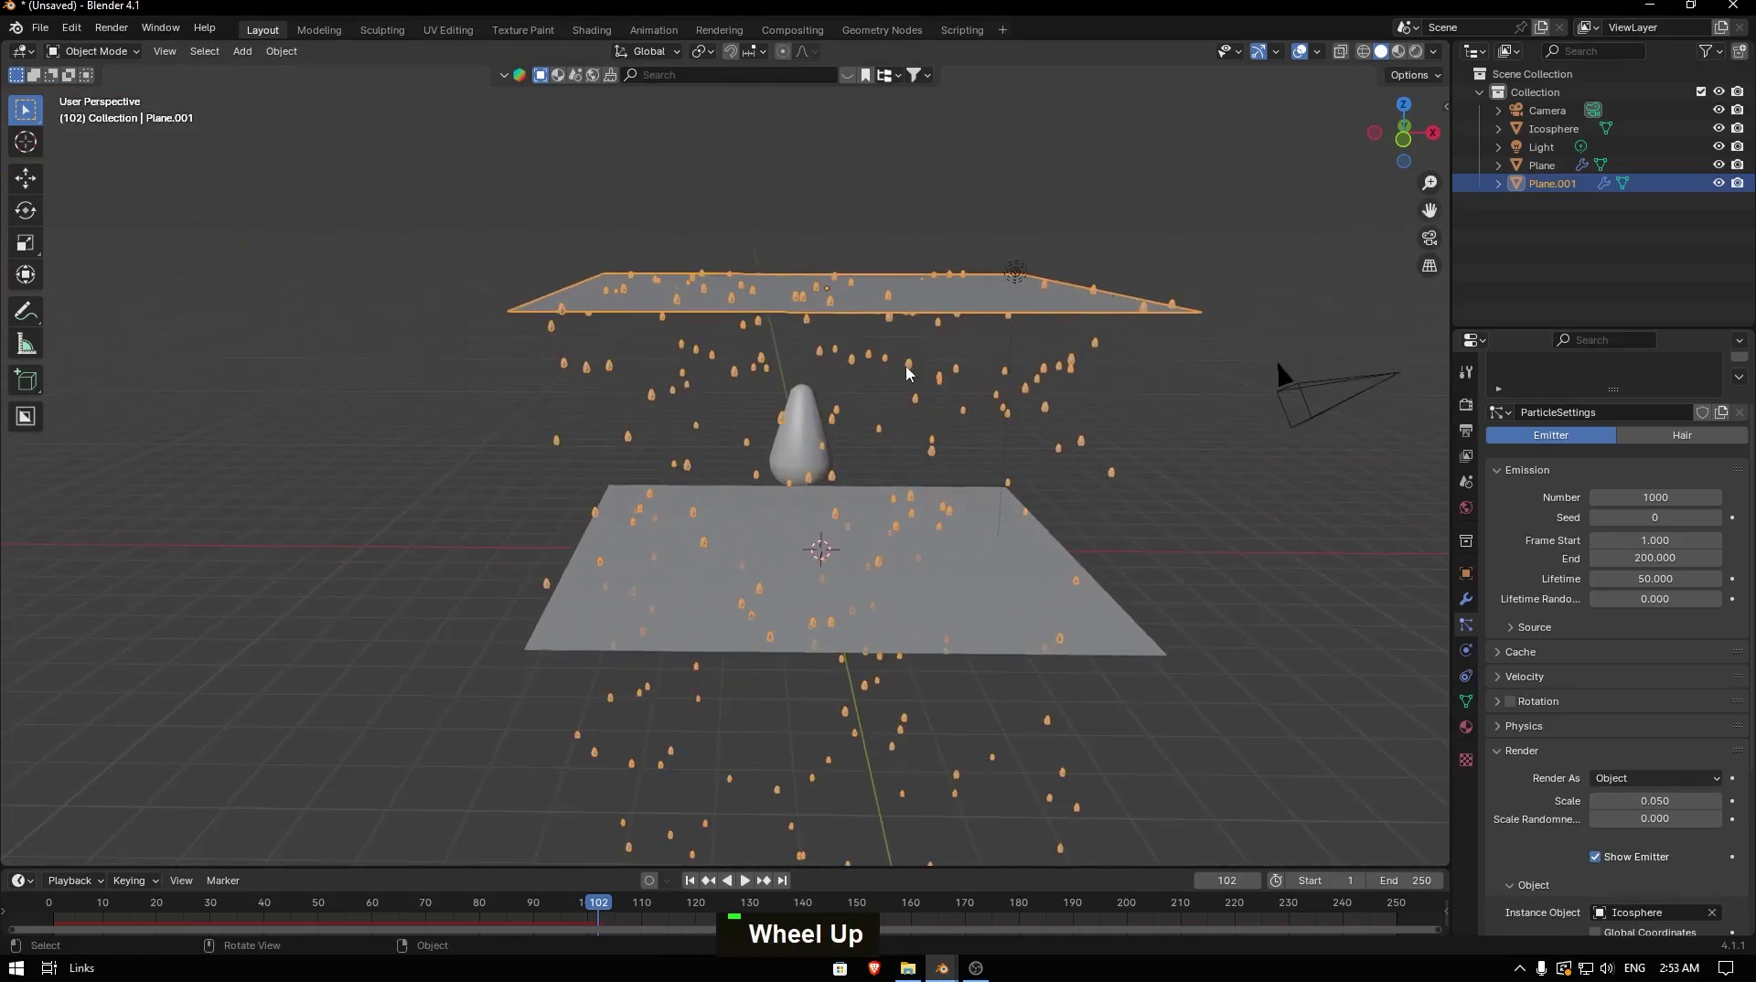
- Raise the emission Number to 1472 and play to watch the teardrop drops fall
middle_click(878, 421)
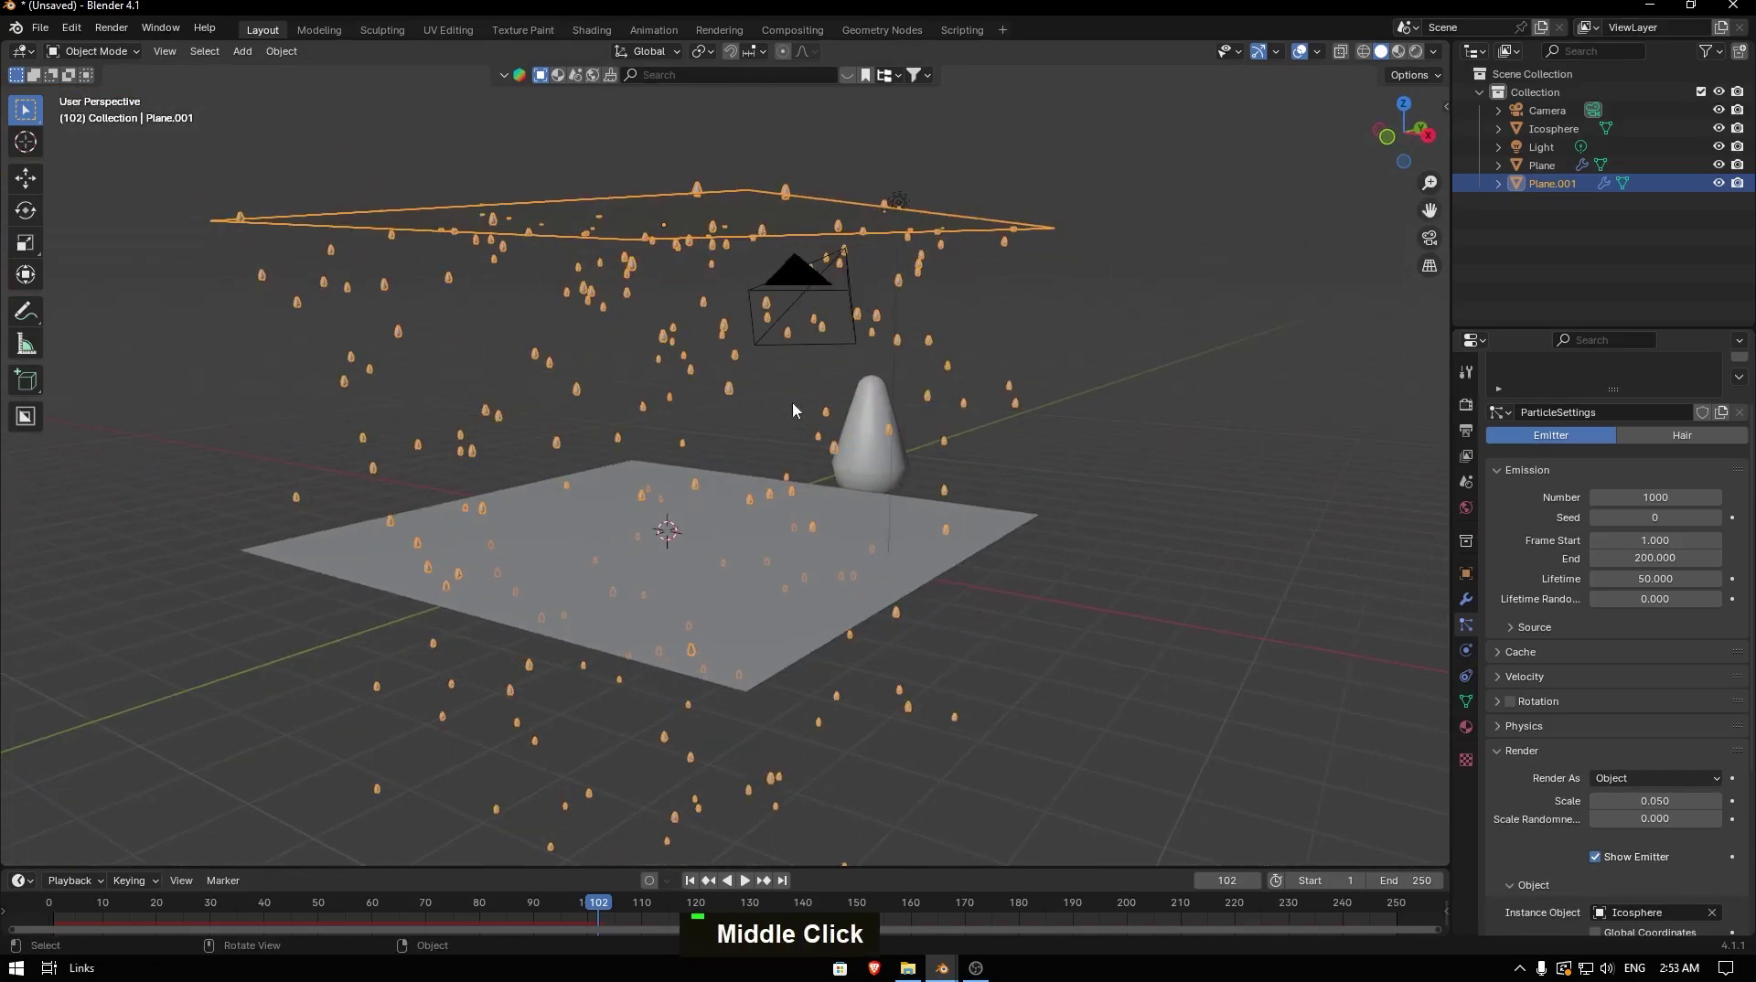
scroll("up", 3)
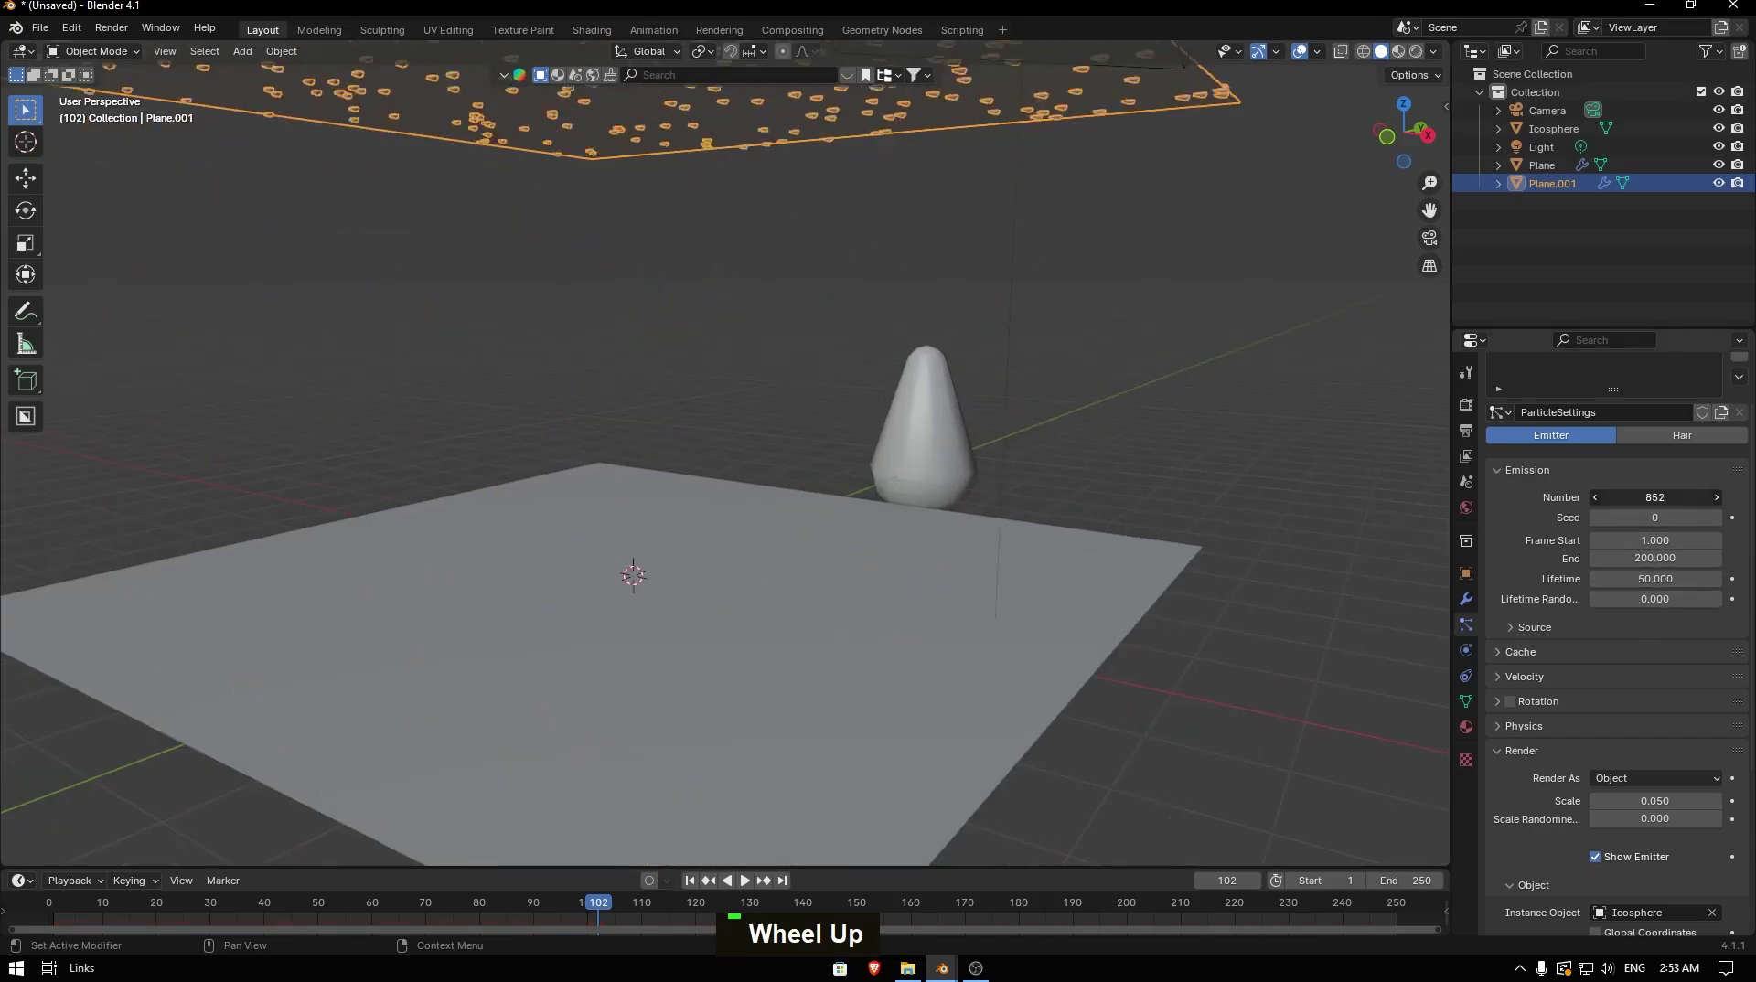
key("space")
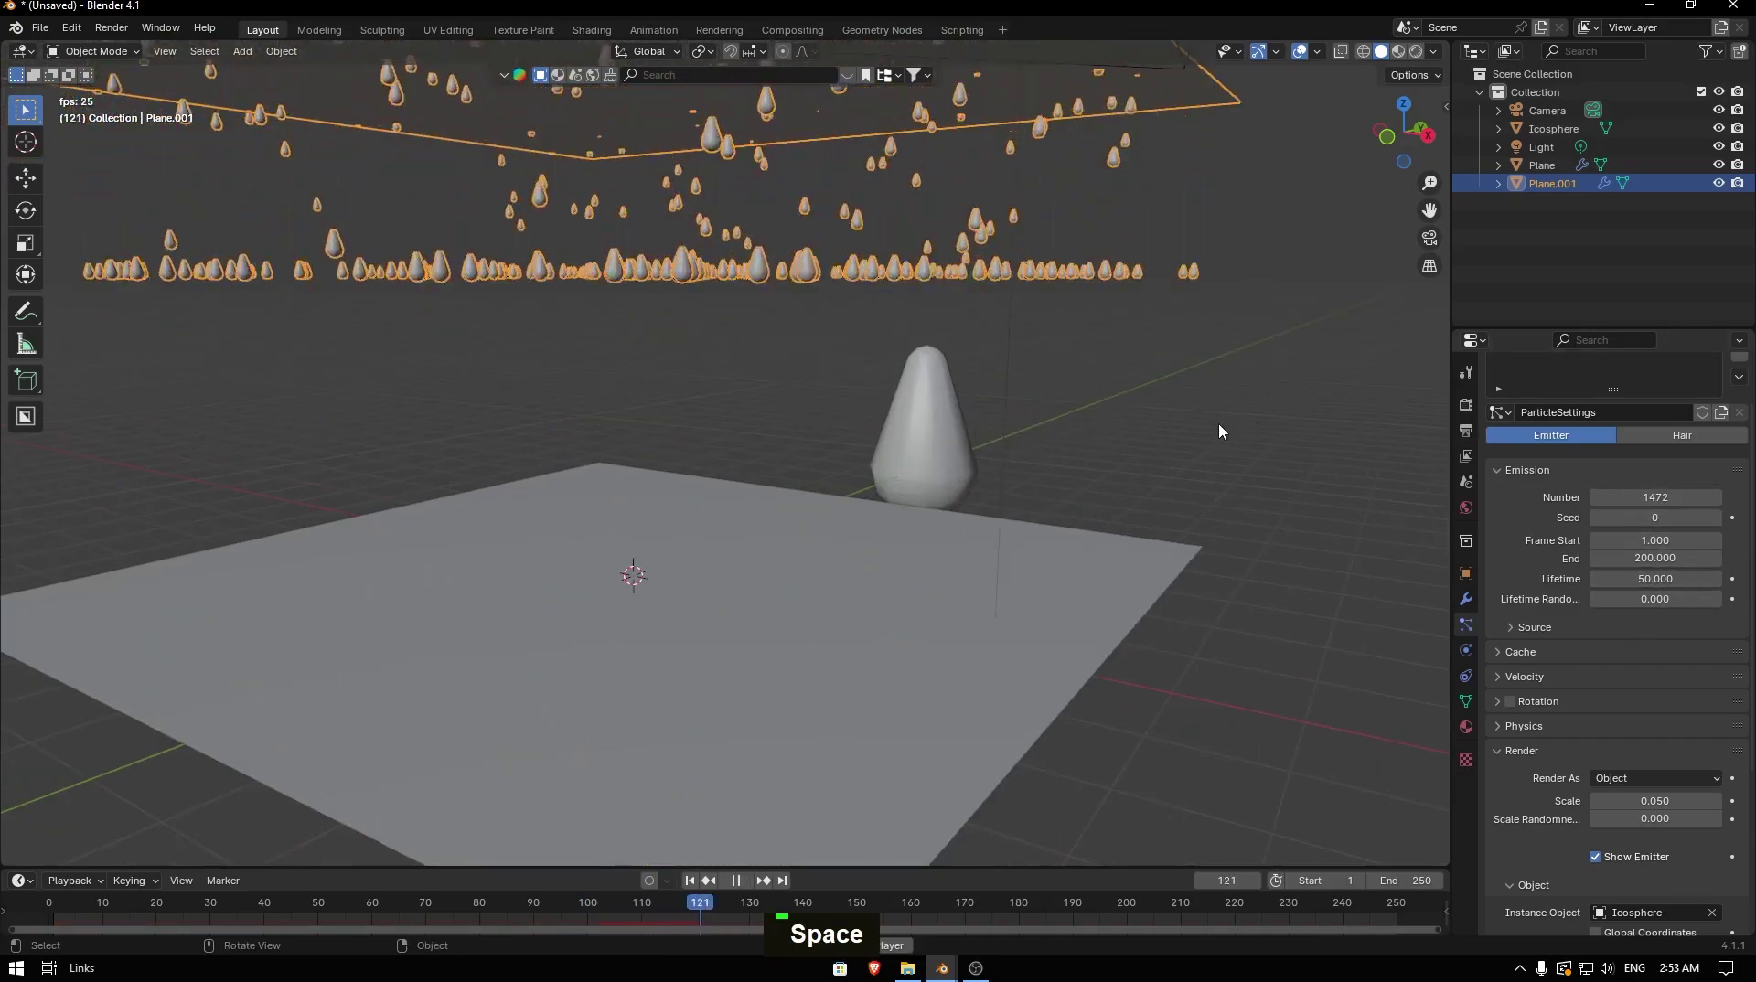
key("space")
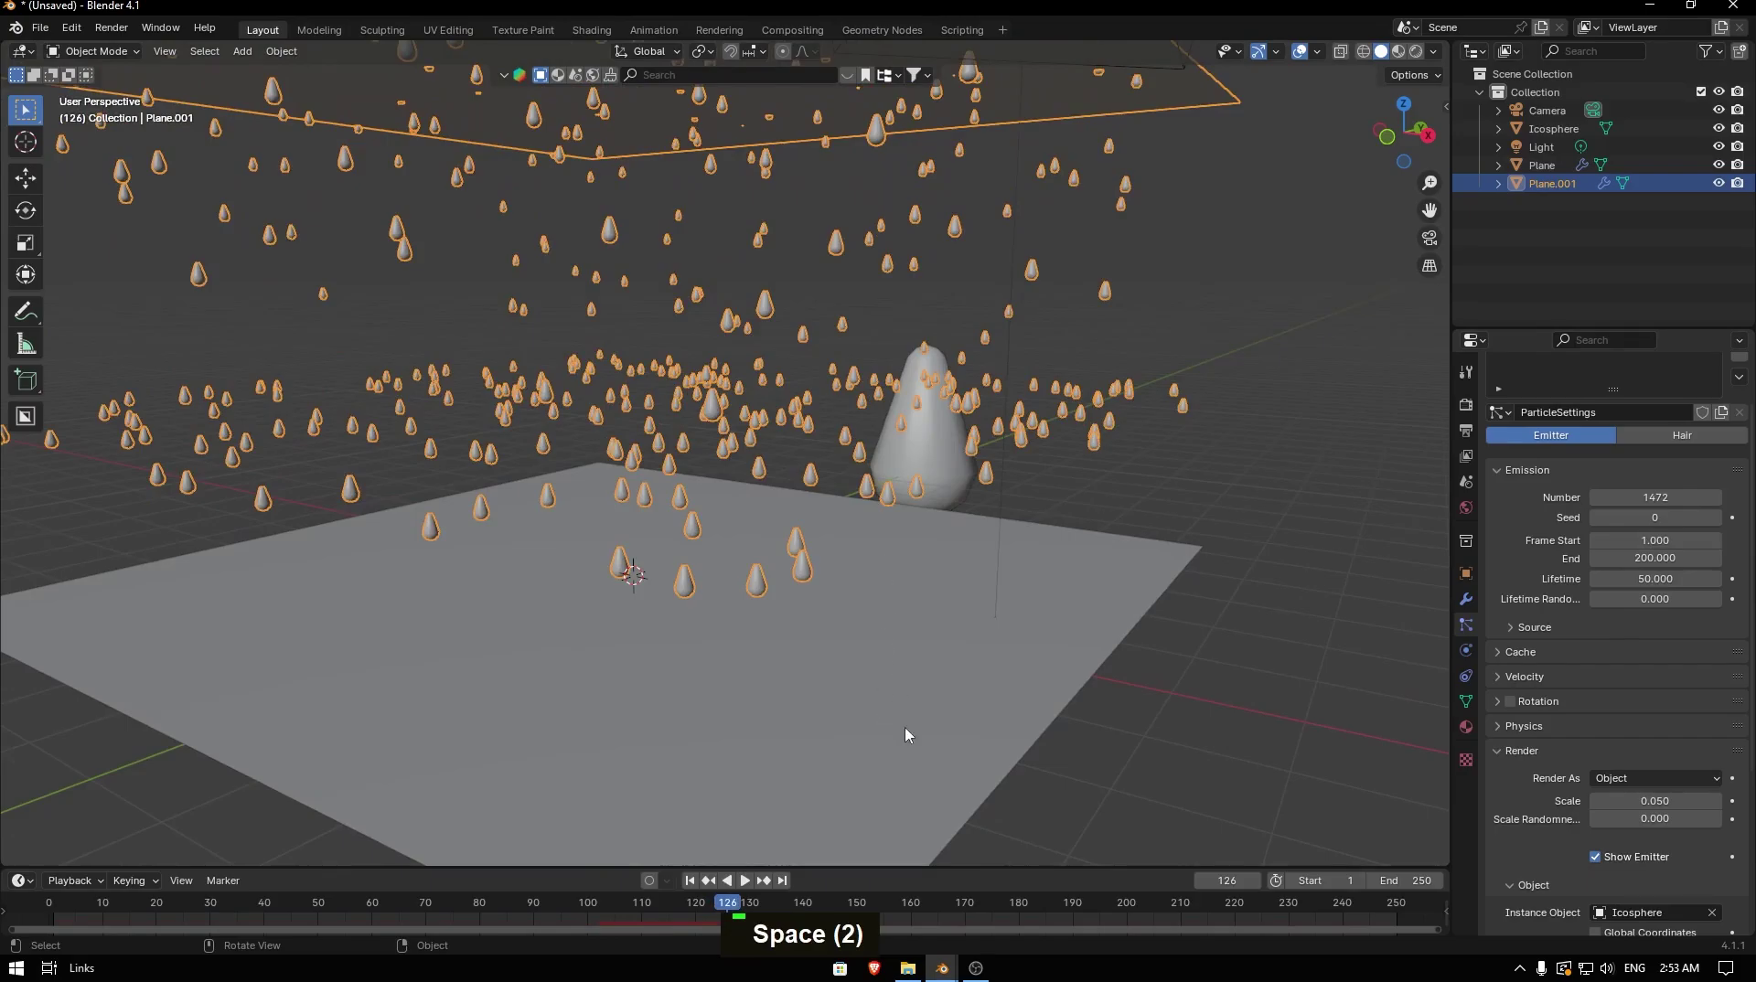
- Add Dynamic Paint to Plane.001 as Type Brush and create its brush settings
scroll("down", 3)
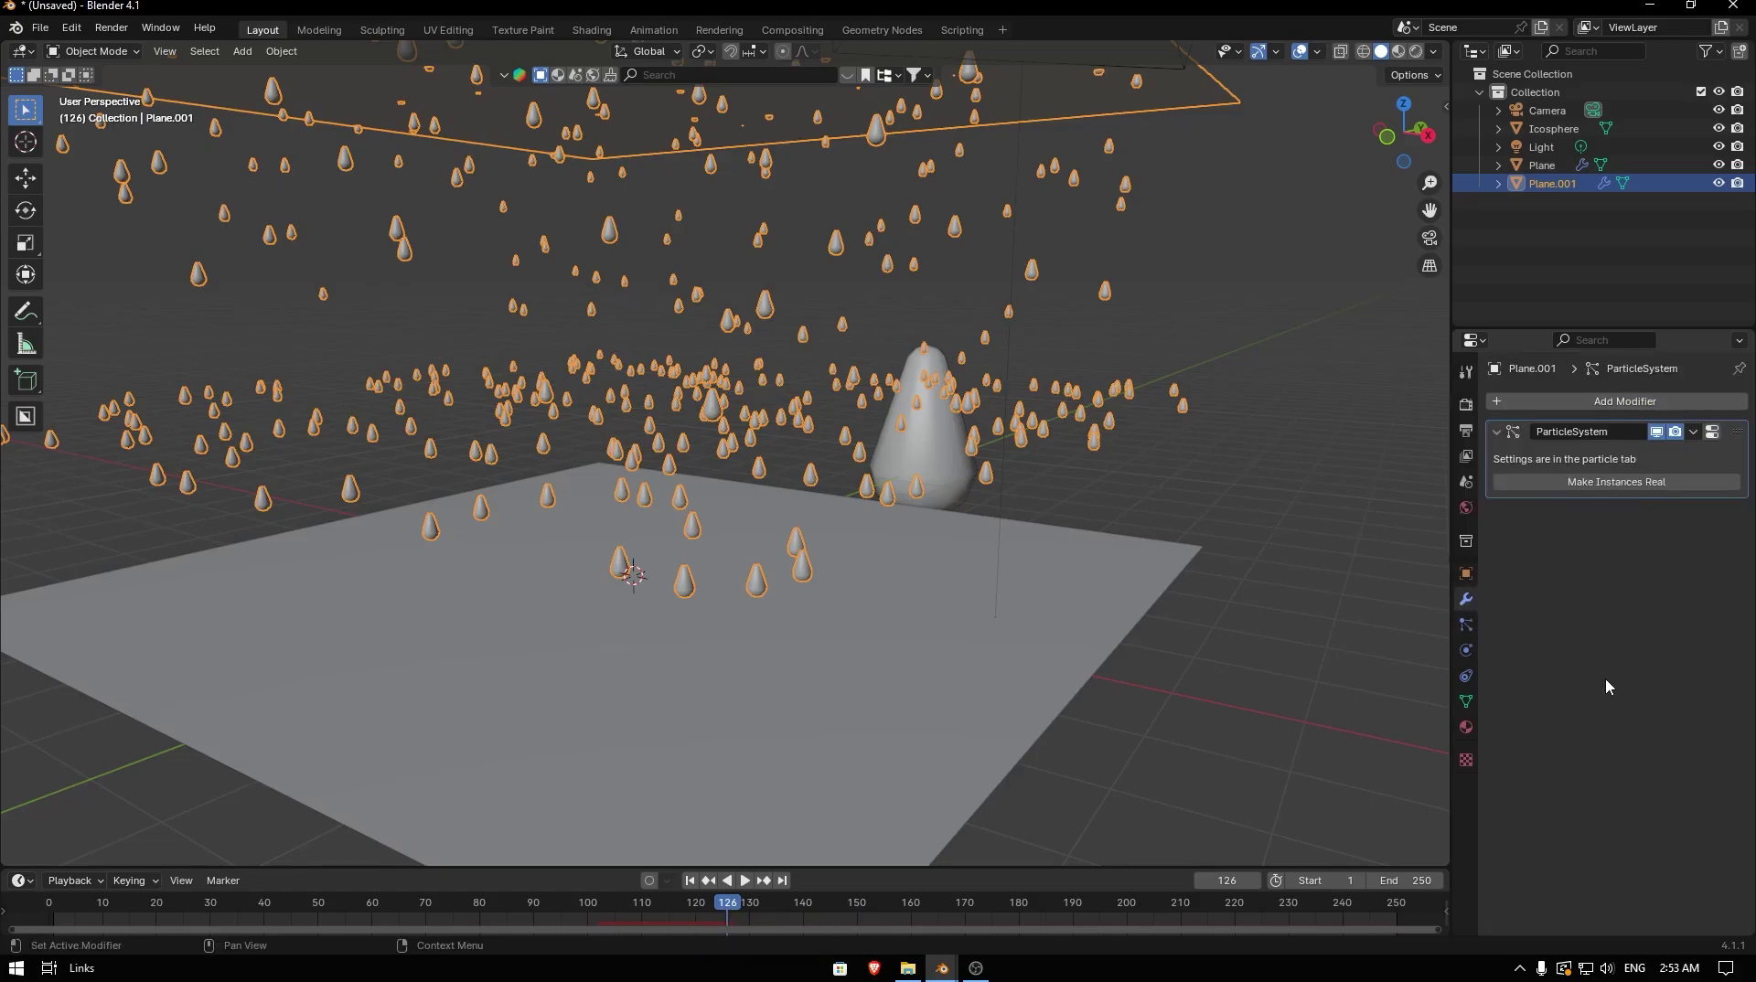
double_click(1466, 628)
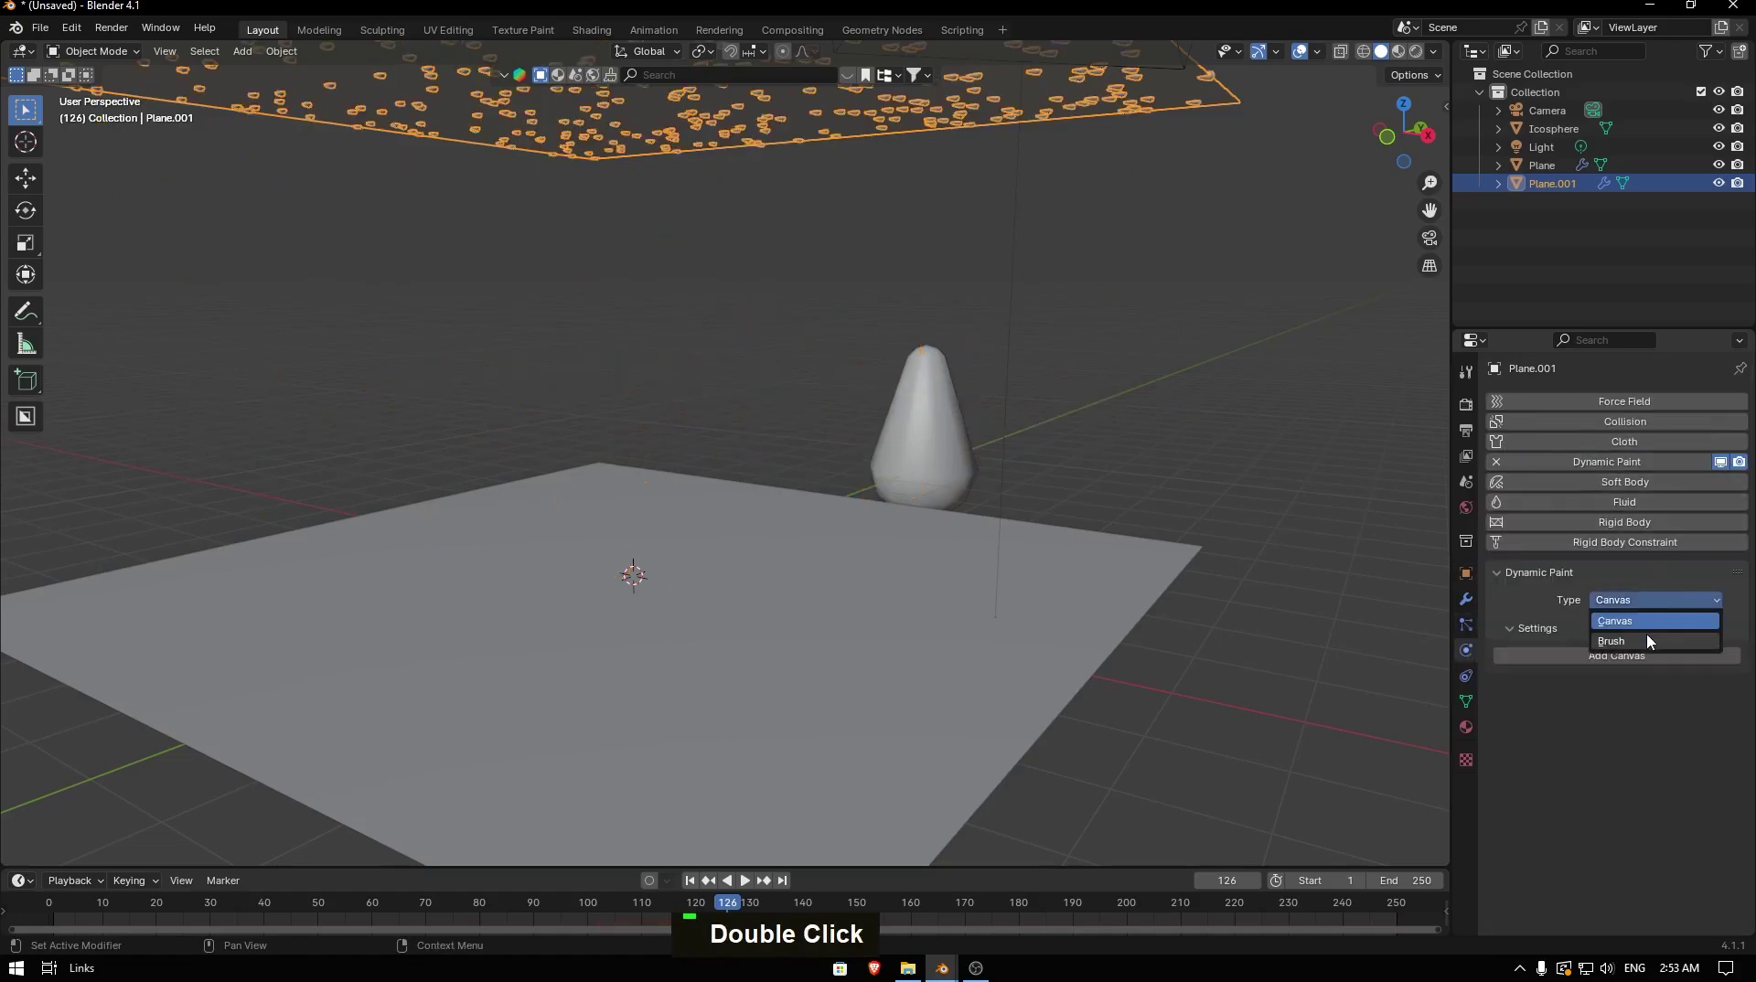
double_click(1692, 606)
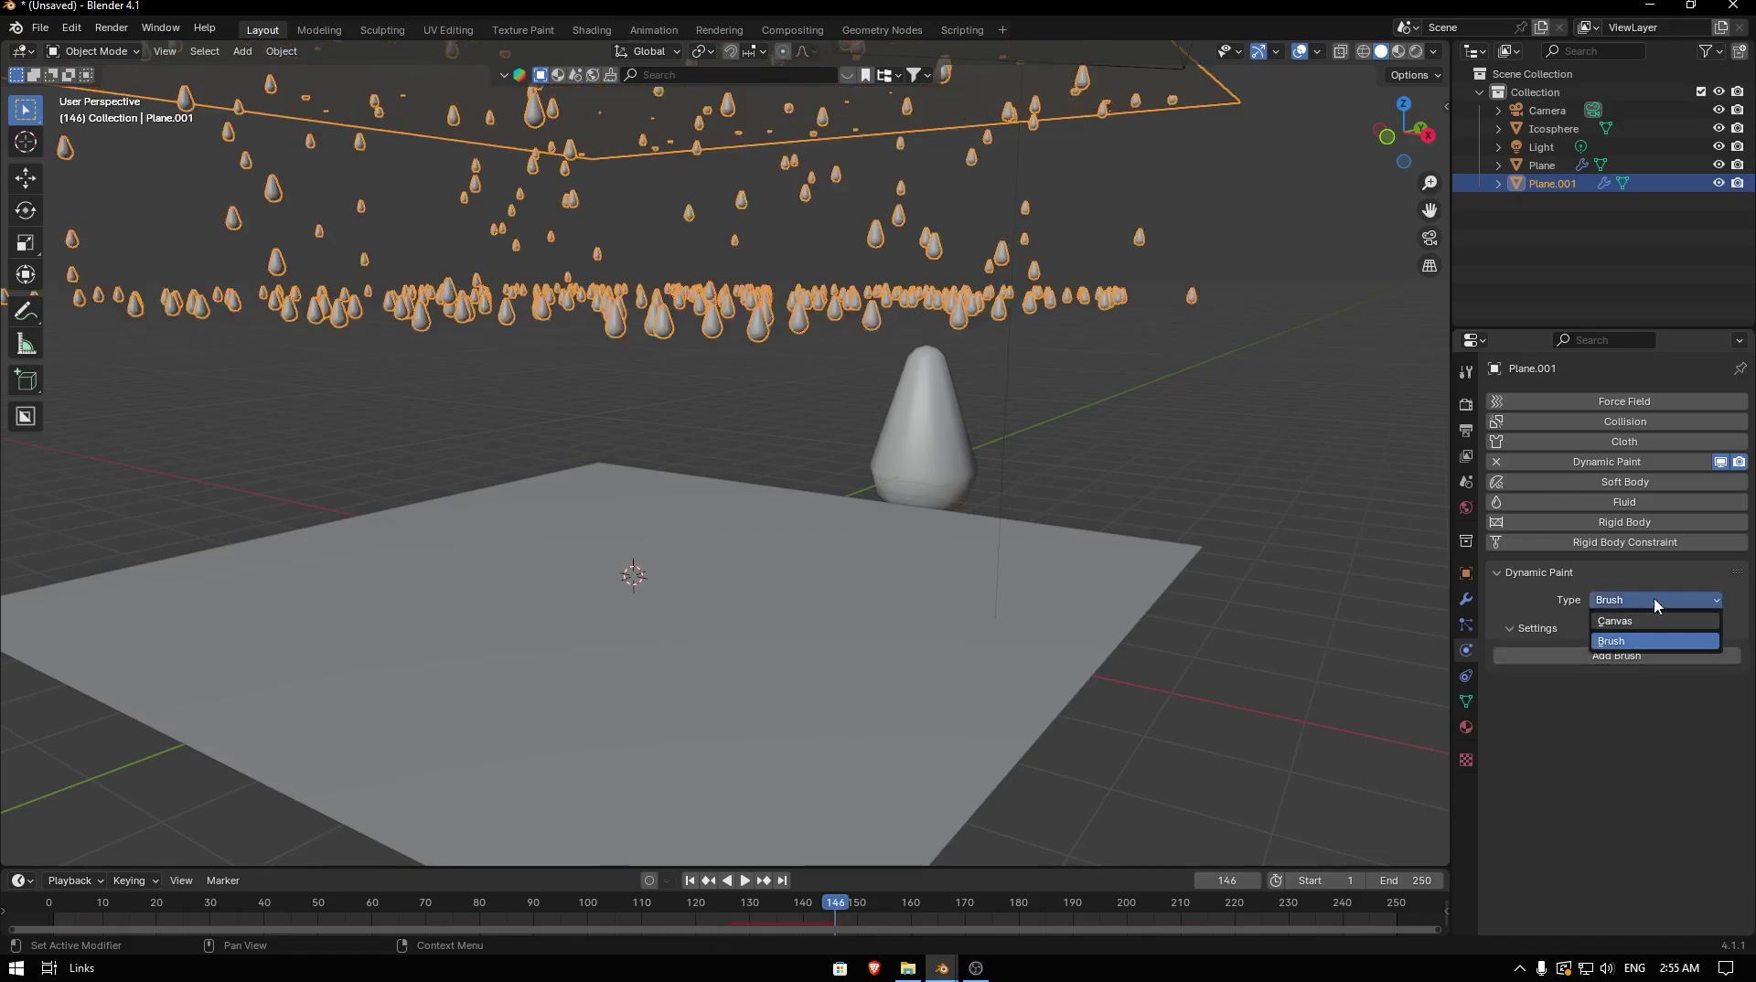
double_click(1657, 663)
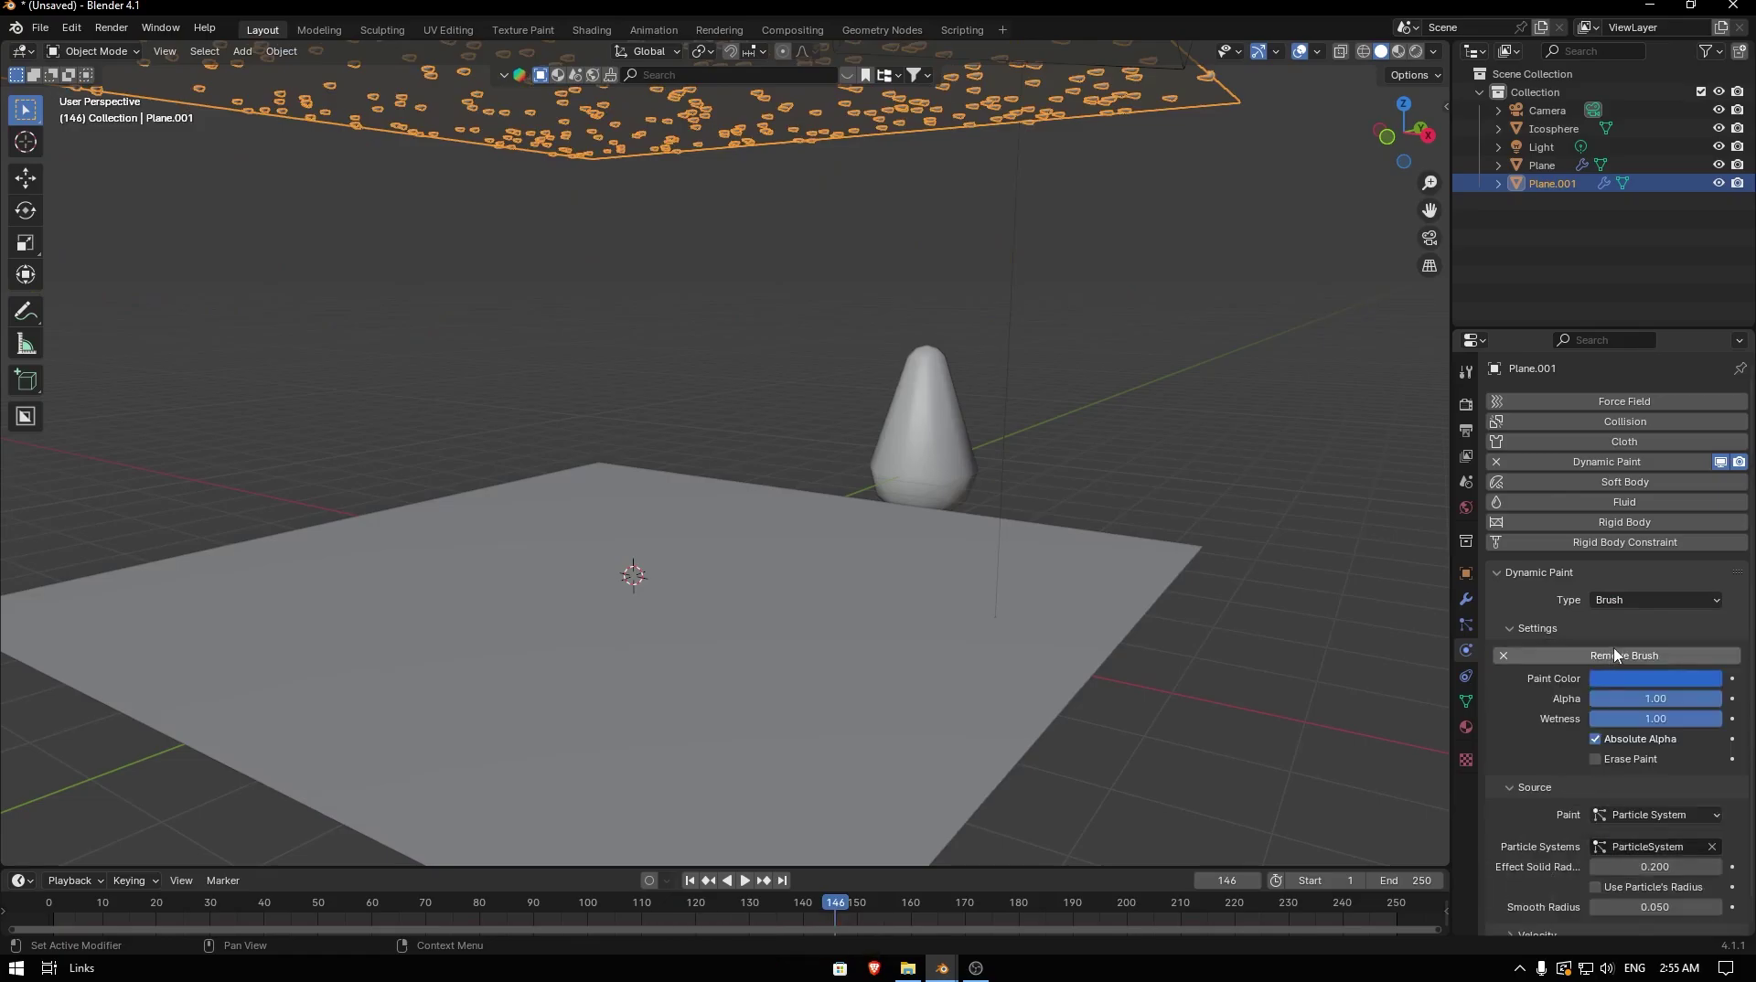
- Set the brush Paint source to Particle System and return to the emitter plane
scroll("down", 3)
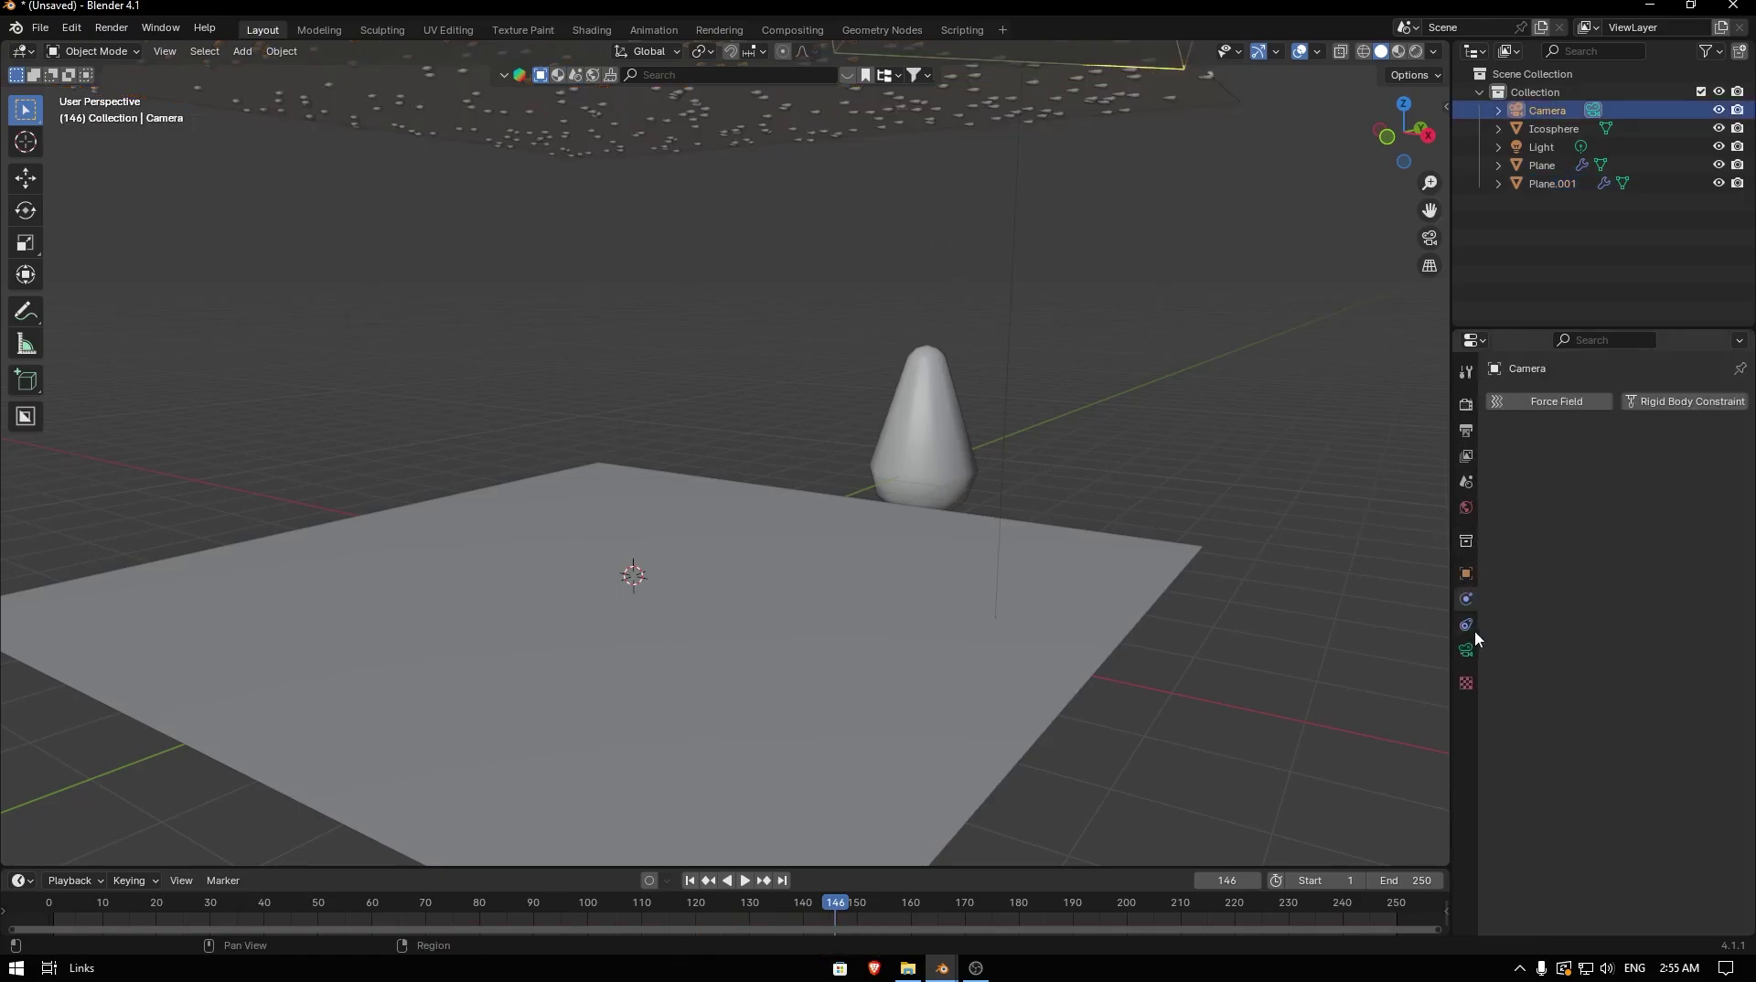
double_click(1130, 114)
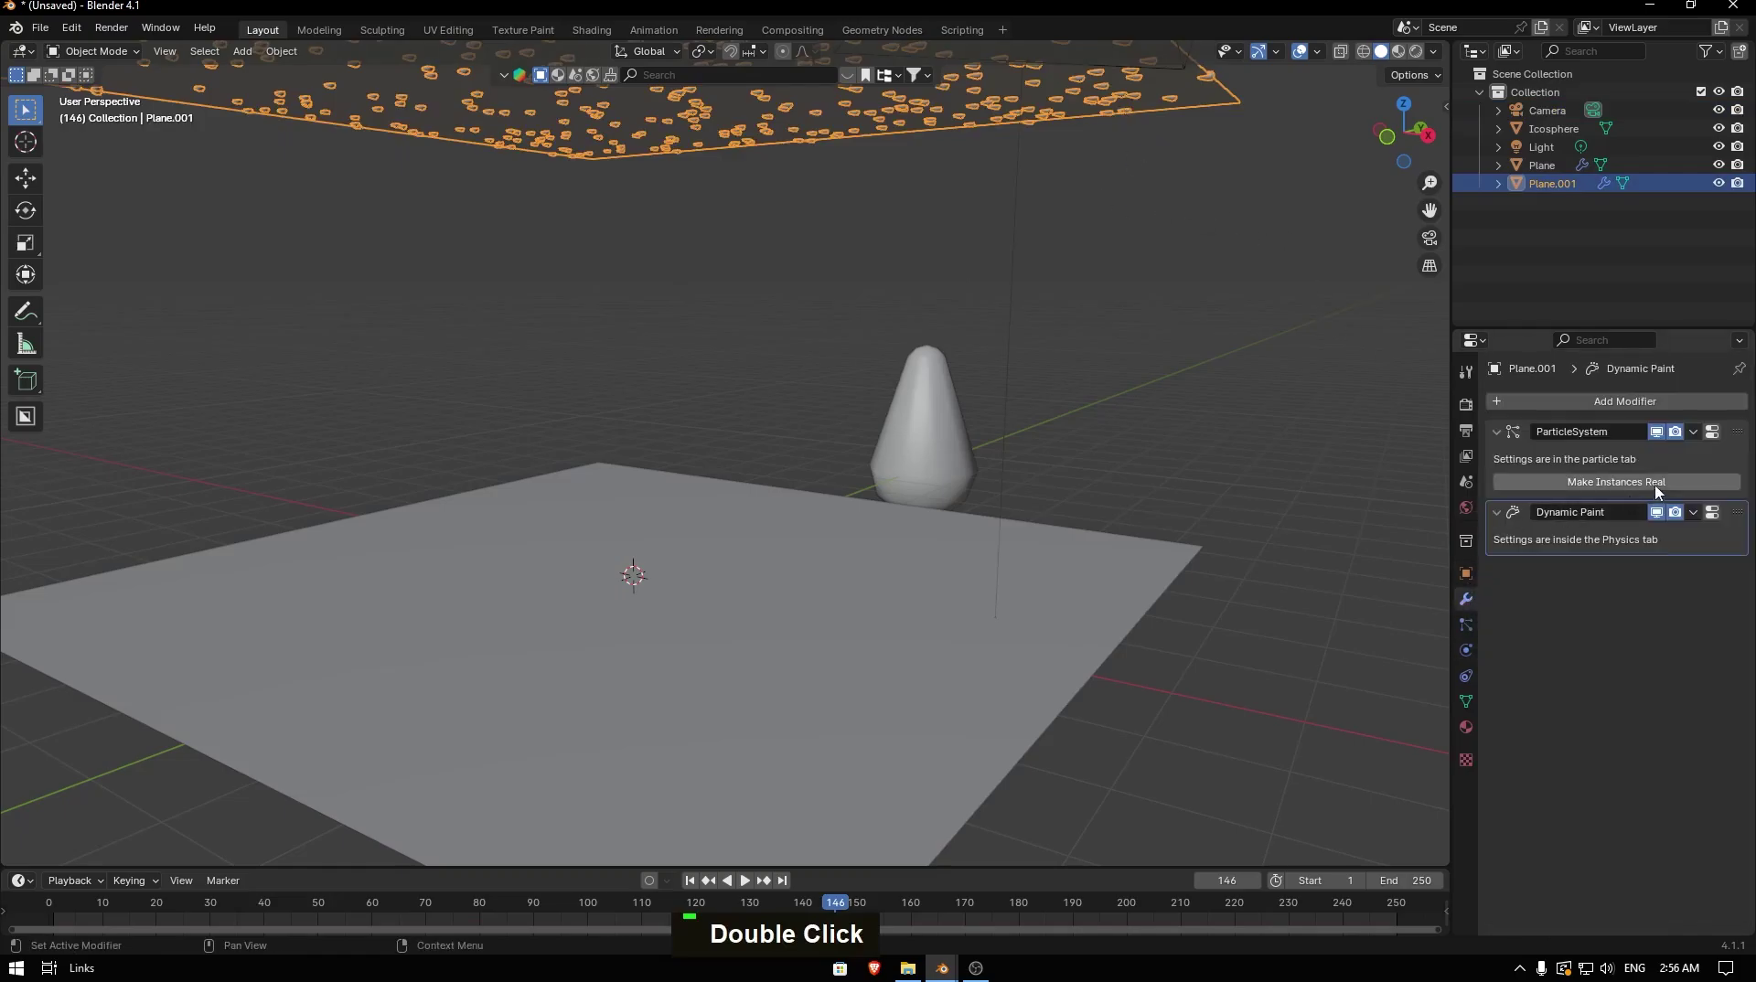
- Set raindrop Scale to 0.04 with Scale Randomness about 0.776 and play the rain rippling the ground
scroll("down", 3)
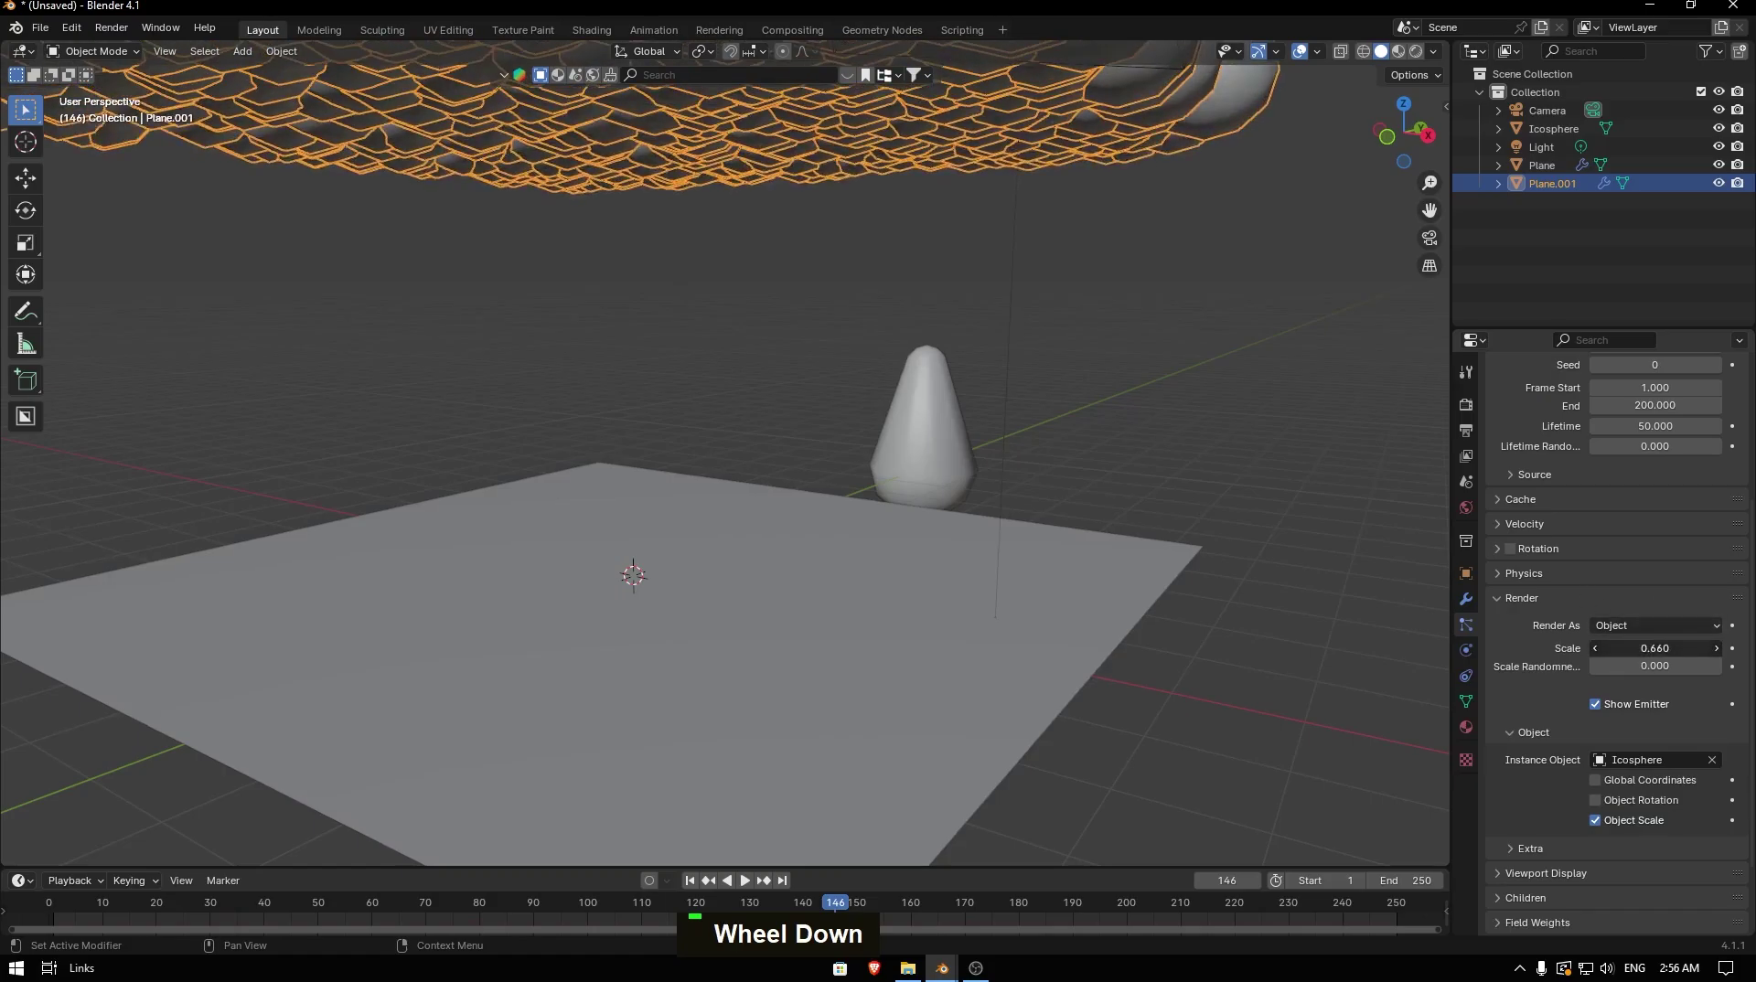
key("ctrl+z")
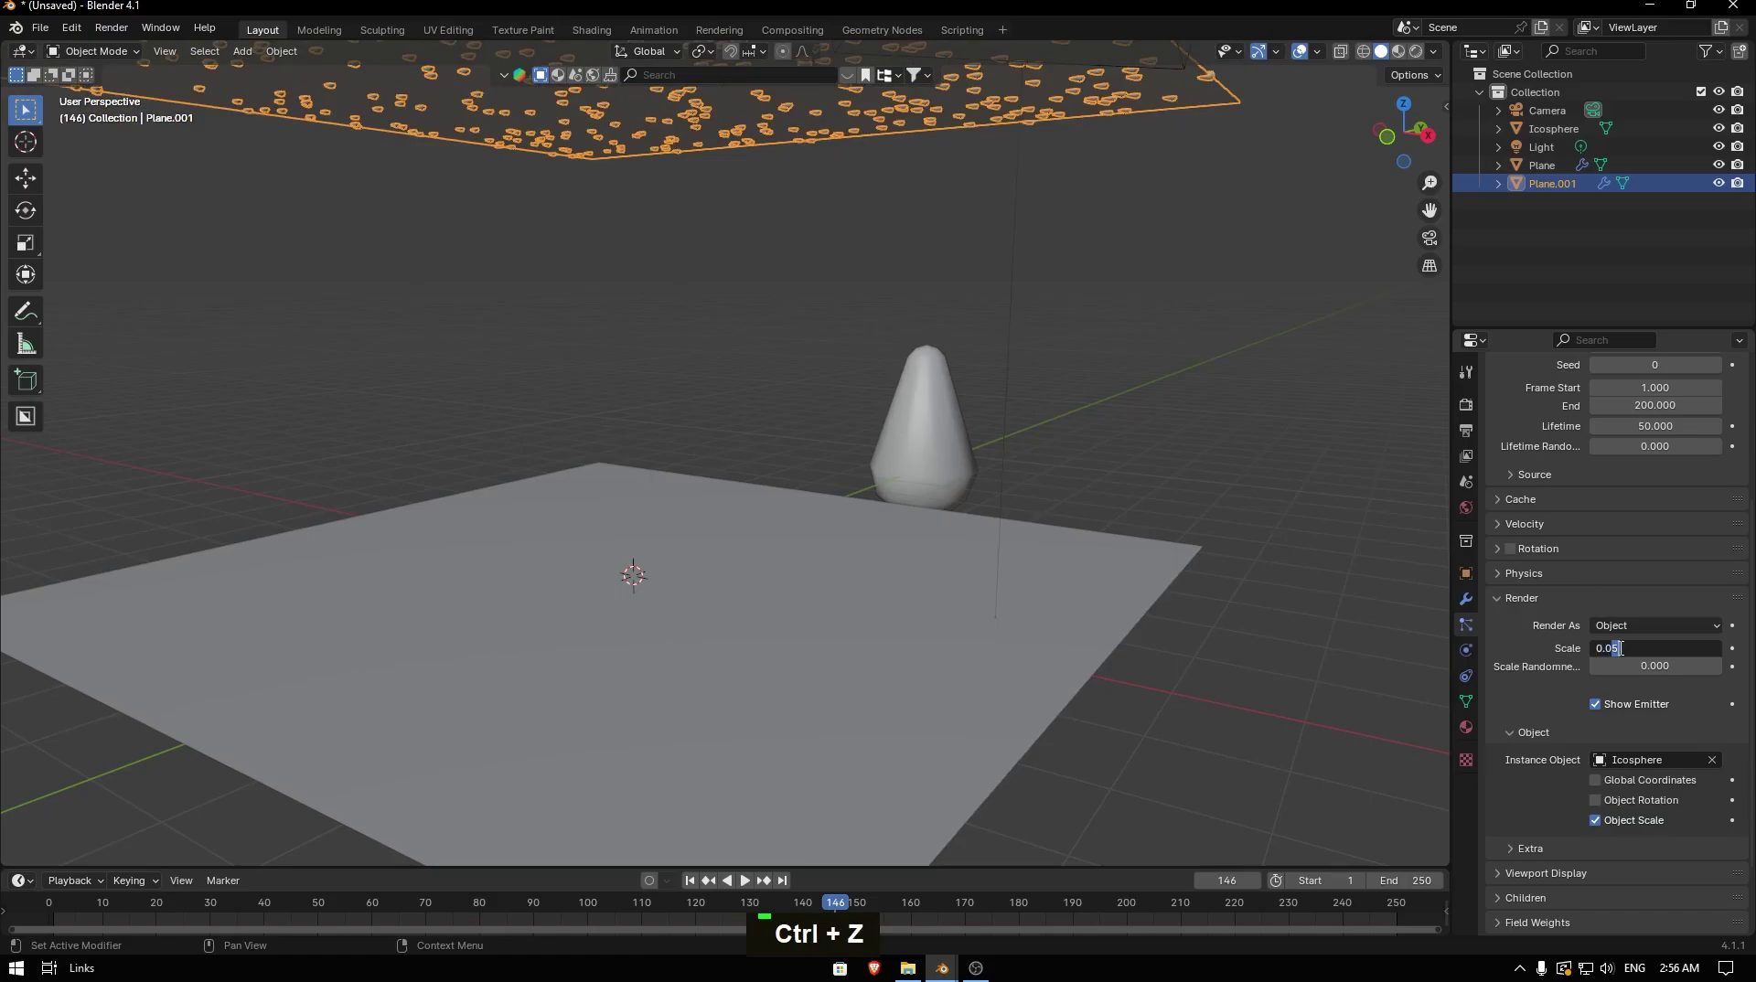
key("4")
key("Return")
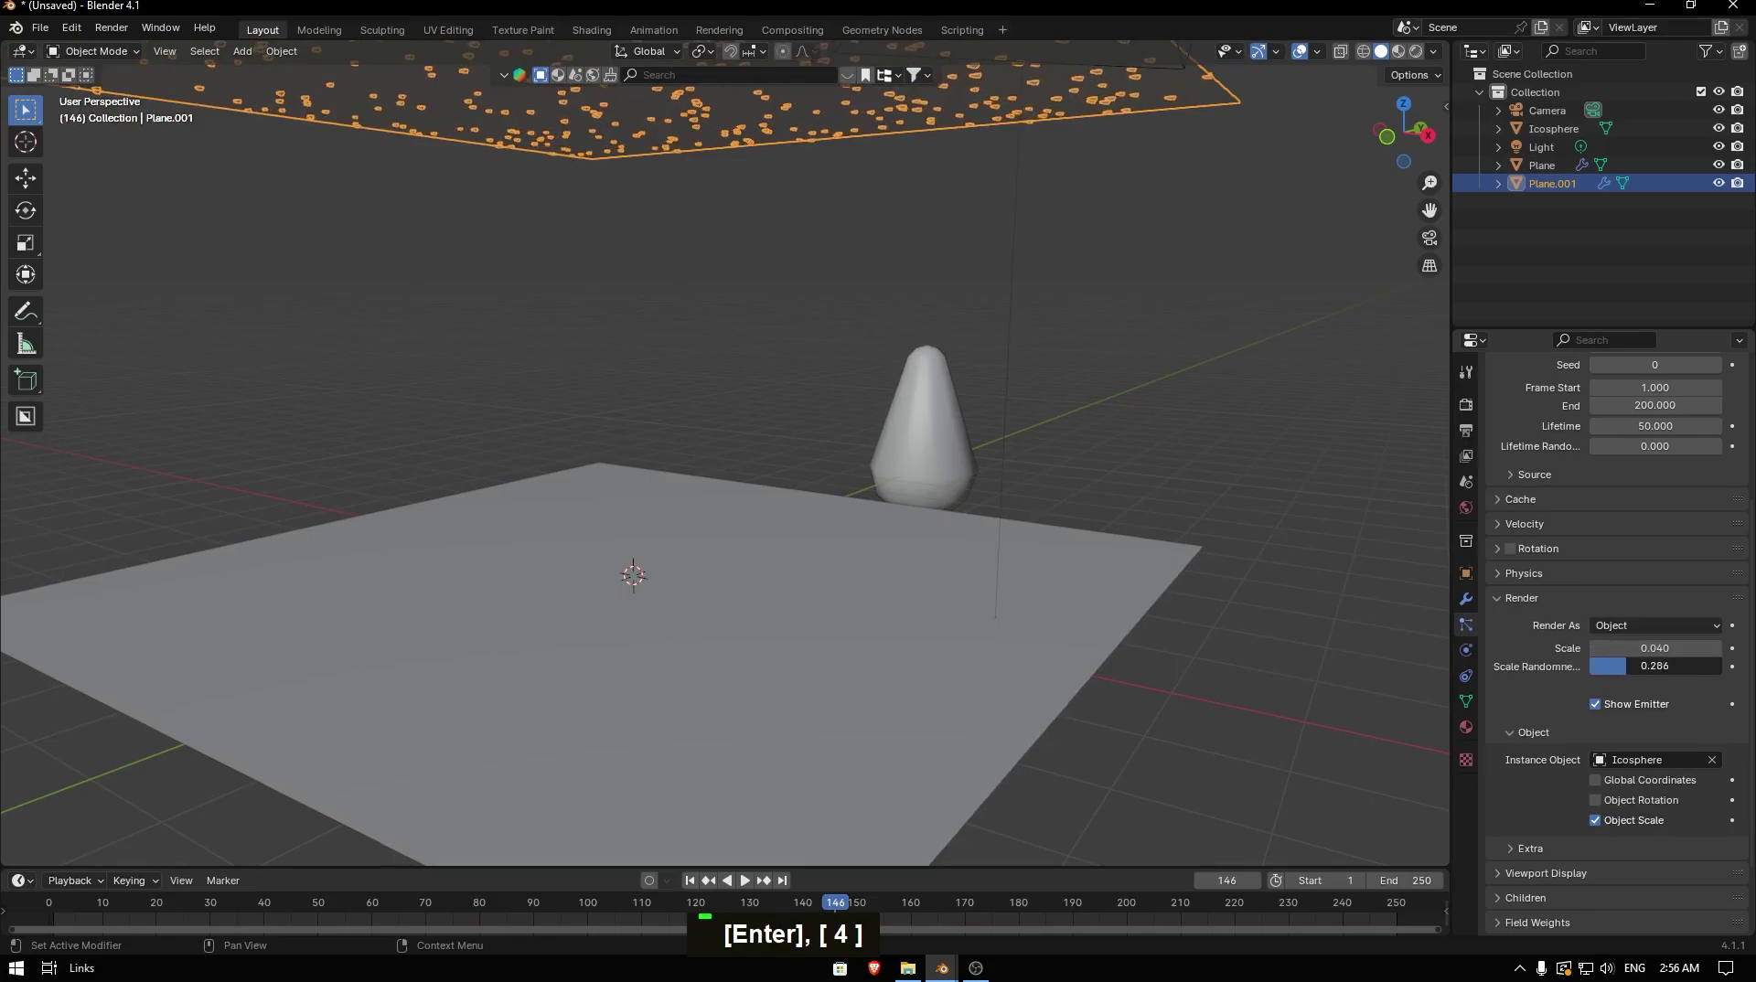
key("space")
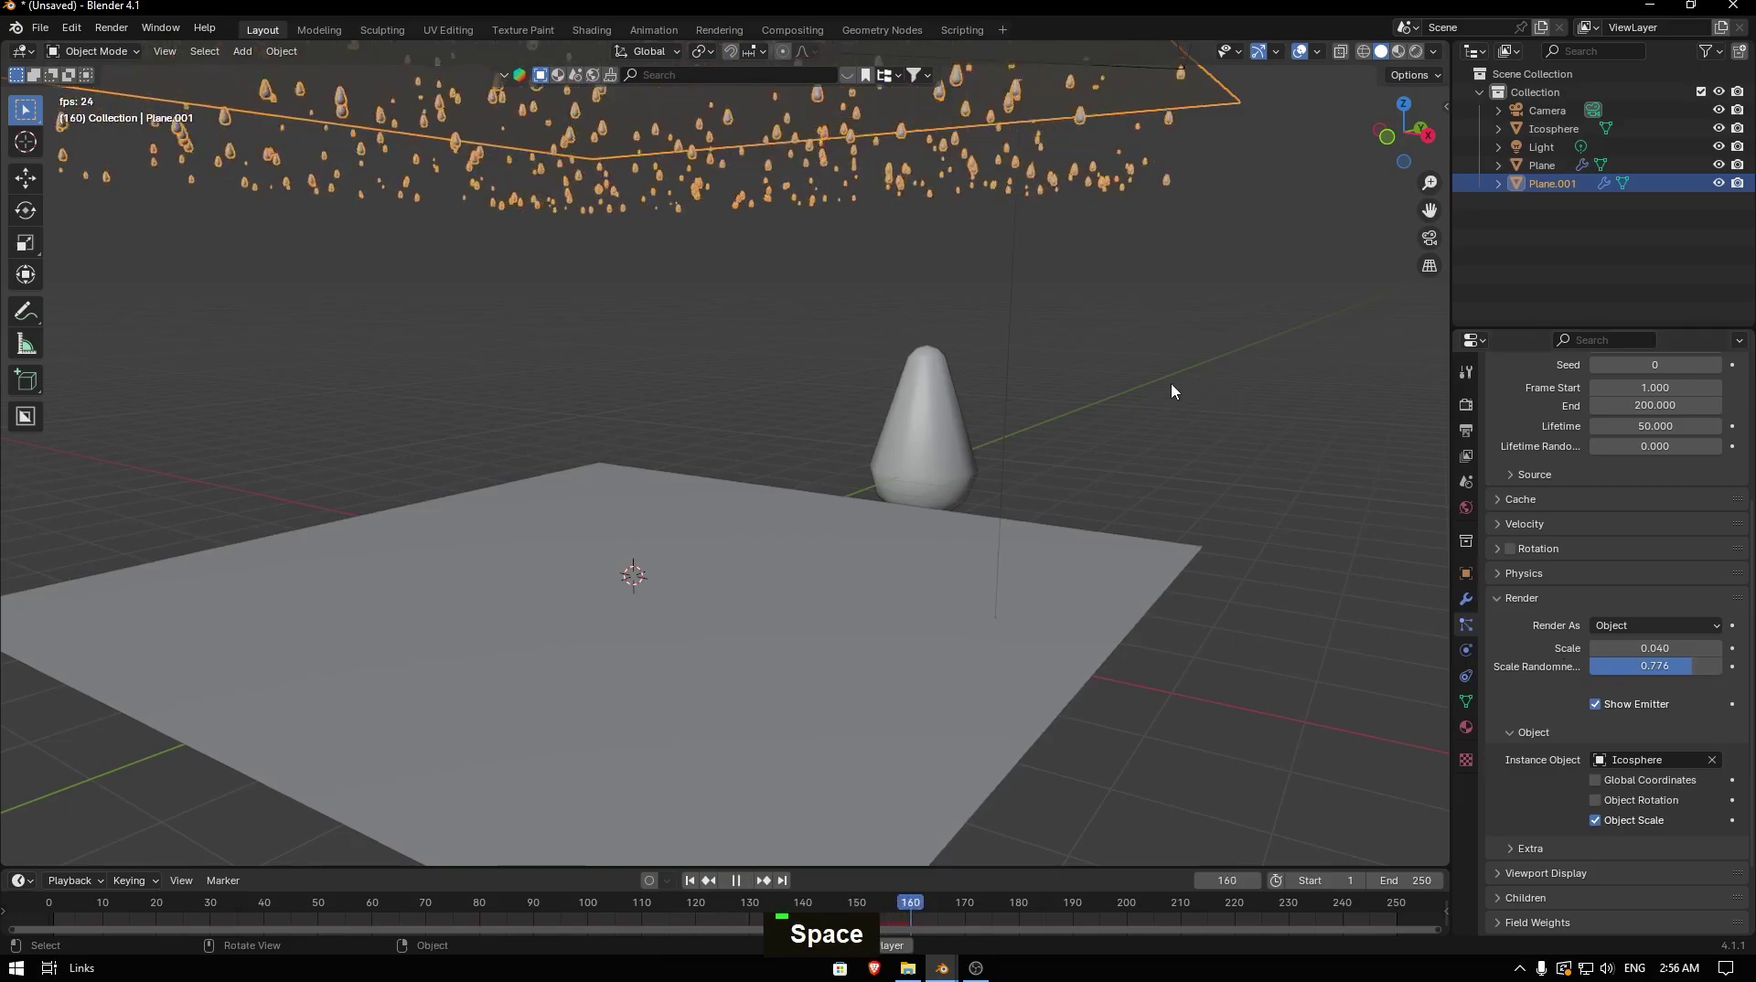
key("space")
- Shade the ground plane smooth and replay the rain to see soft rounded waves in material preview
double_click(772, 719)
right_click(767, 718)
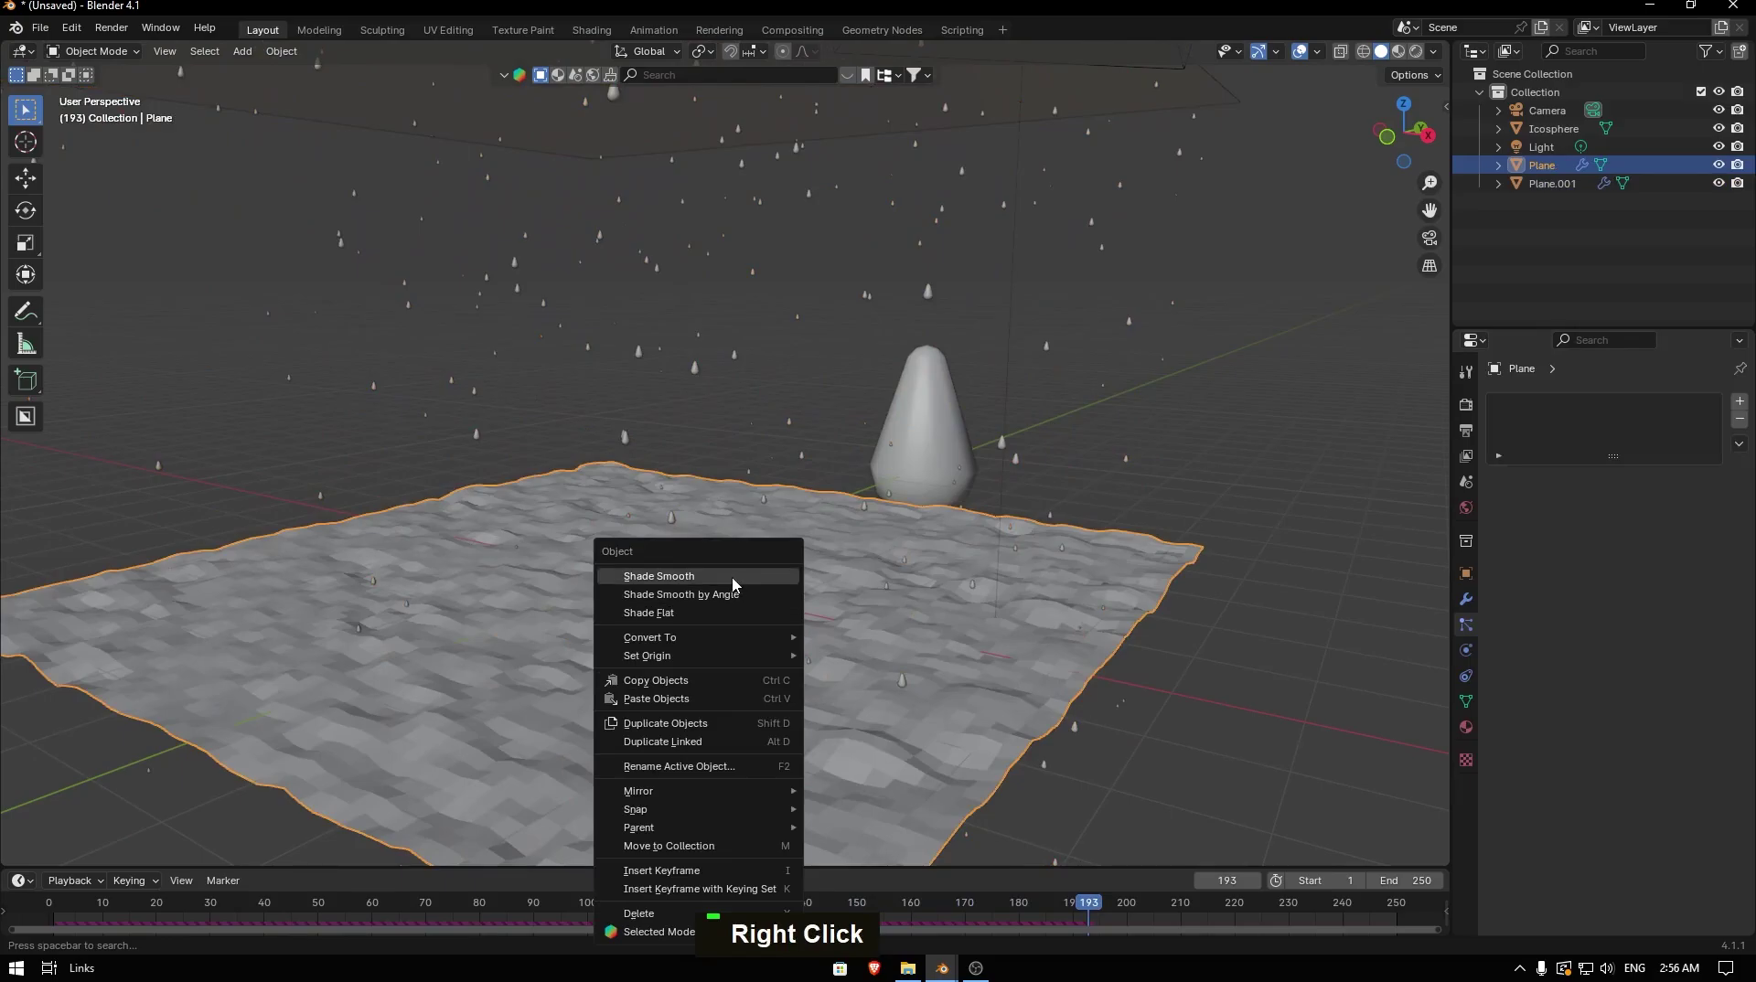
key("space")
middle_click(908, 633)
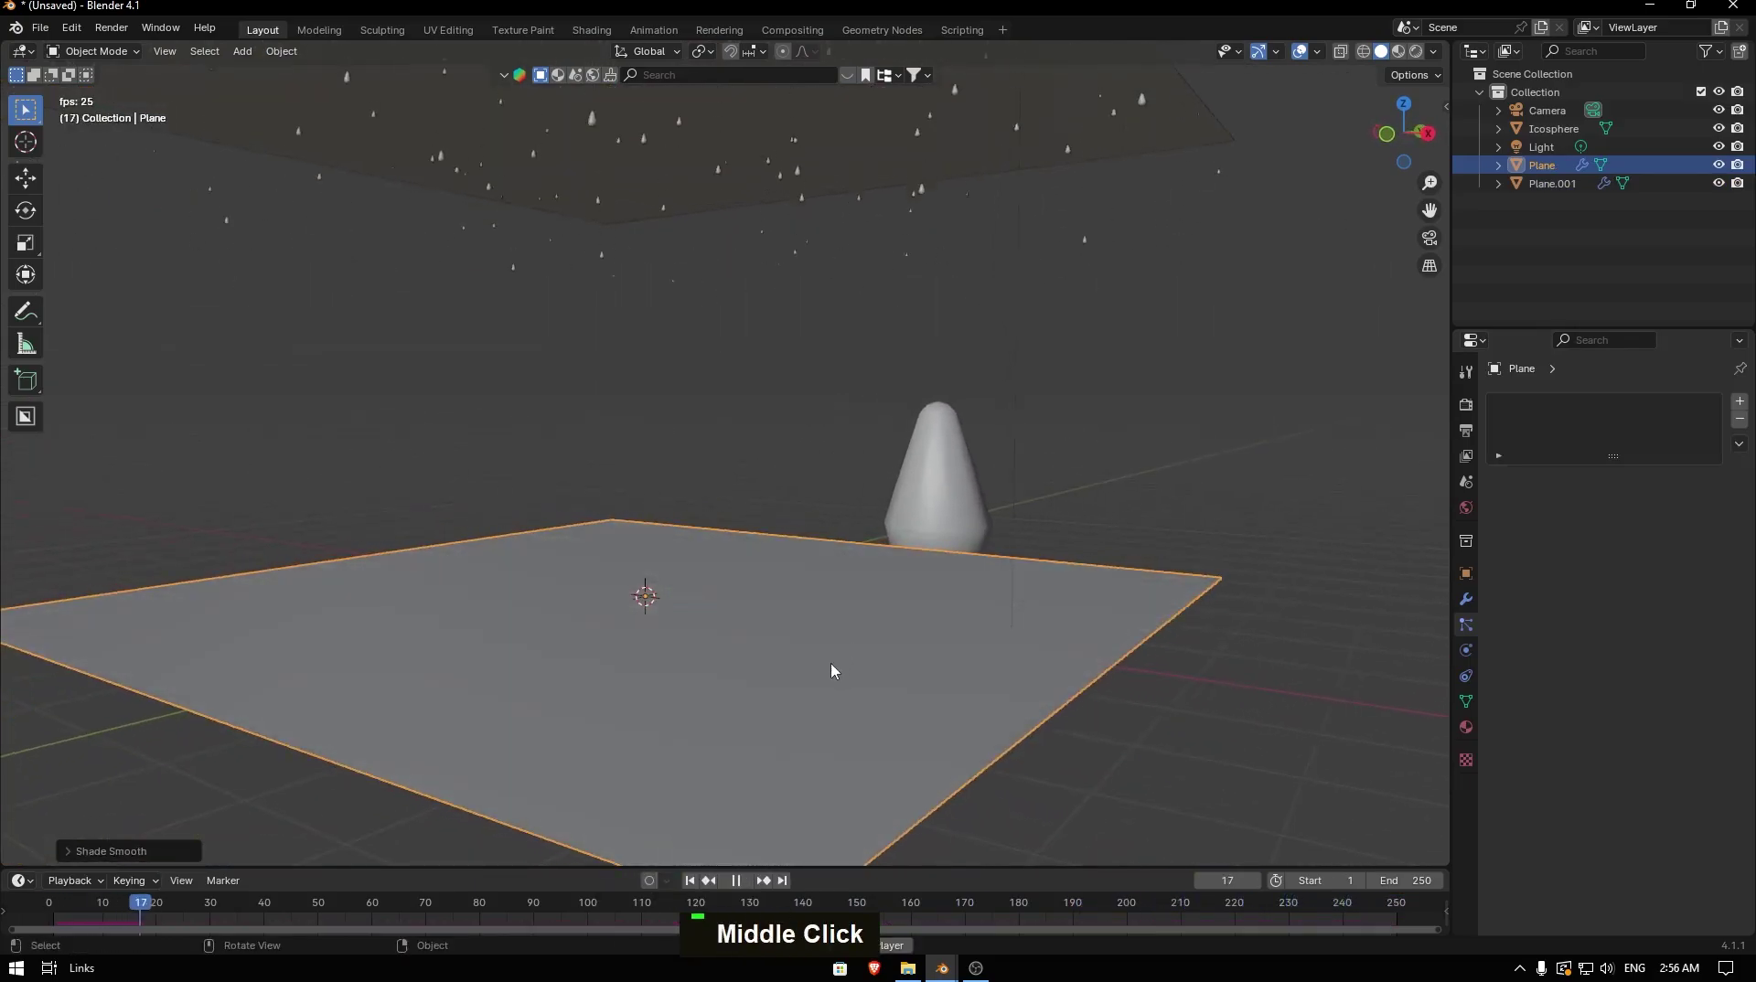
key("z")
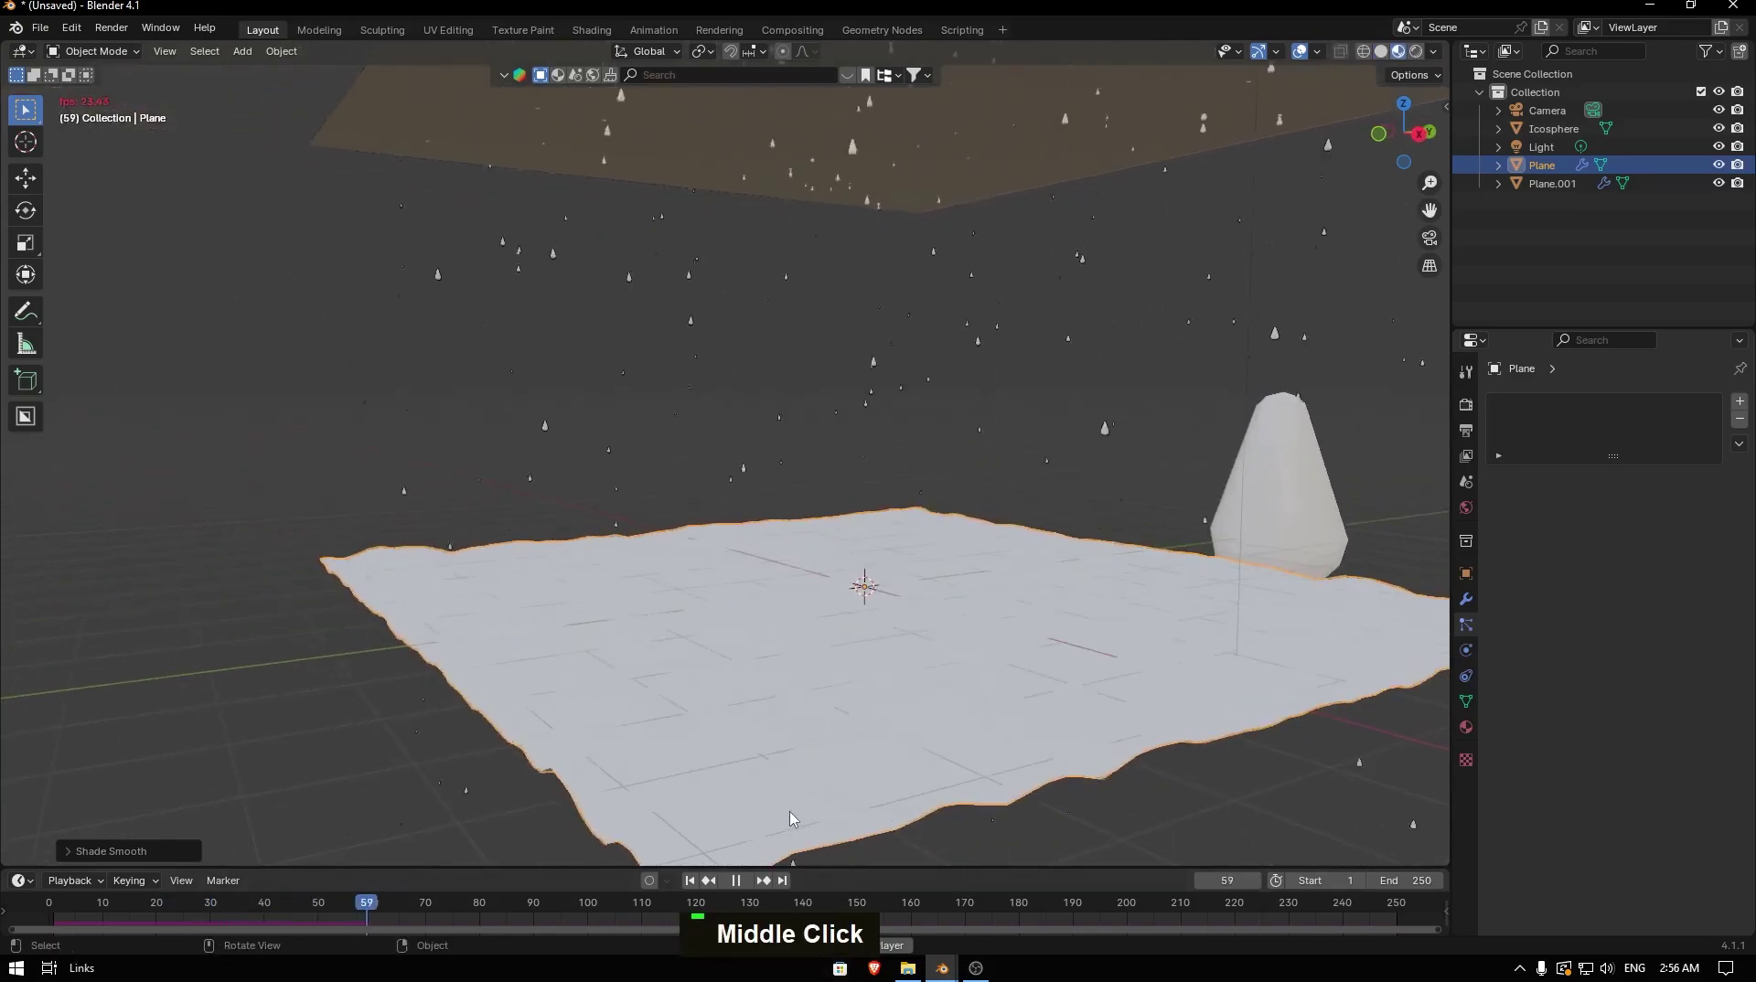
key("space")
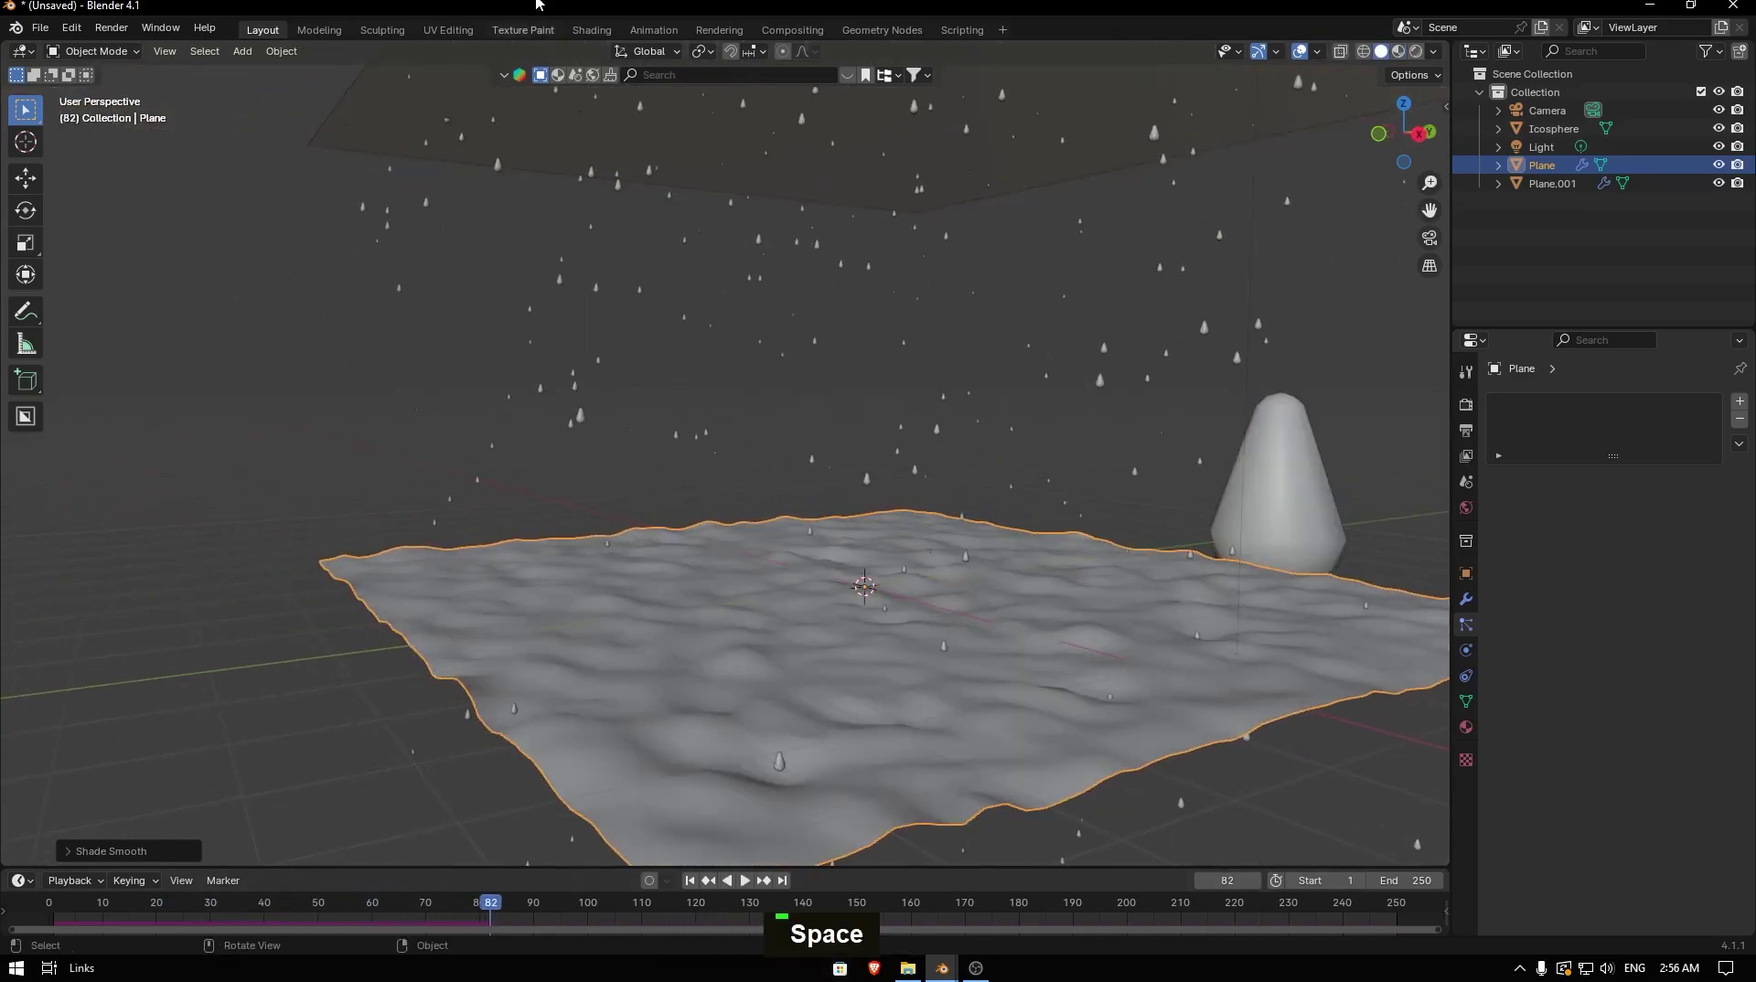
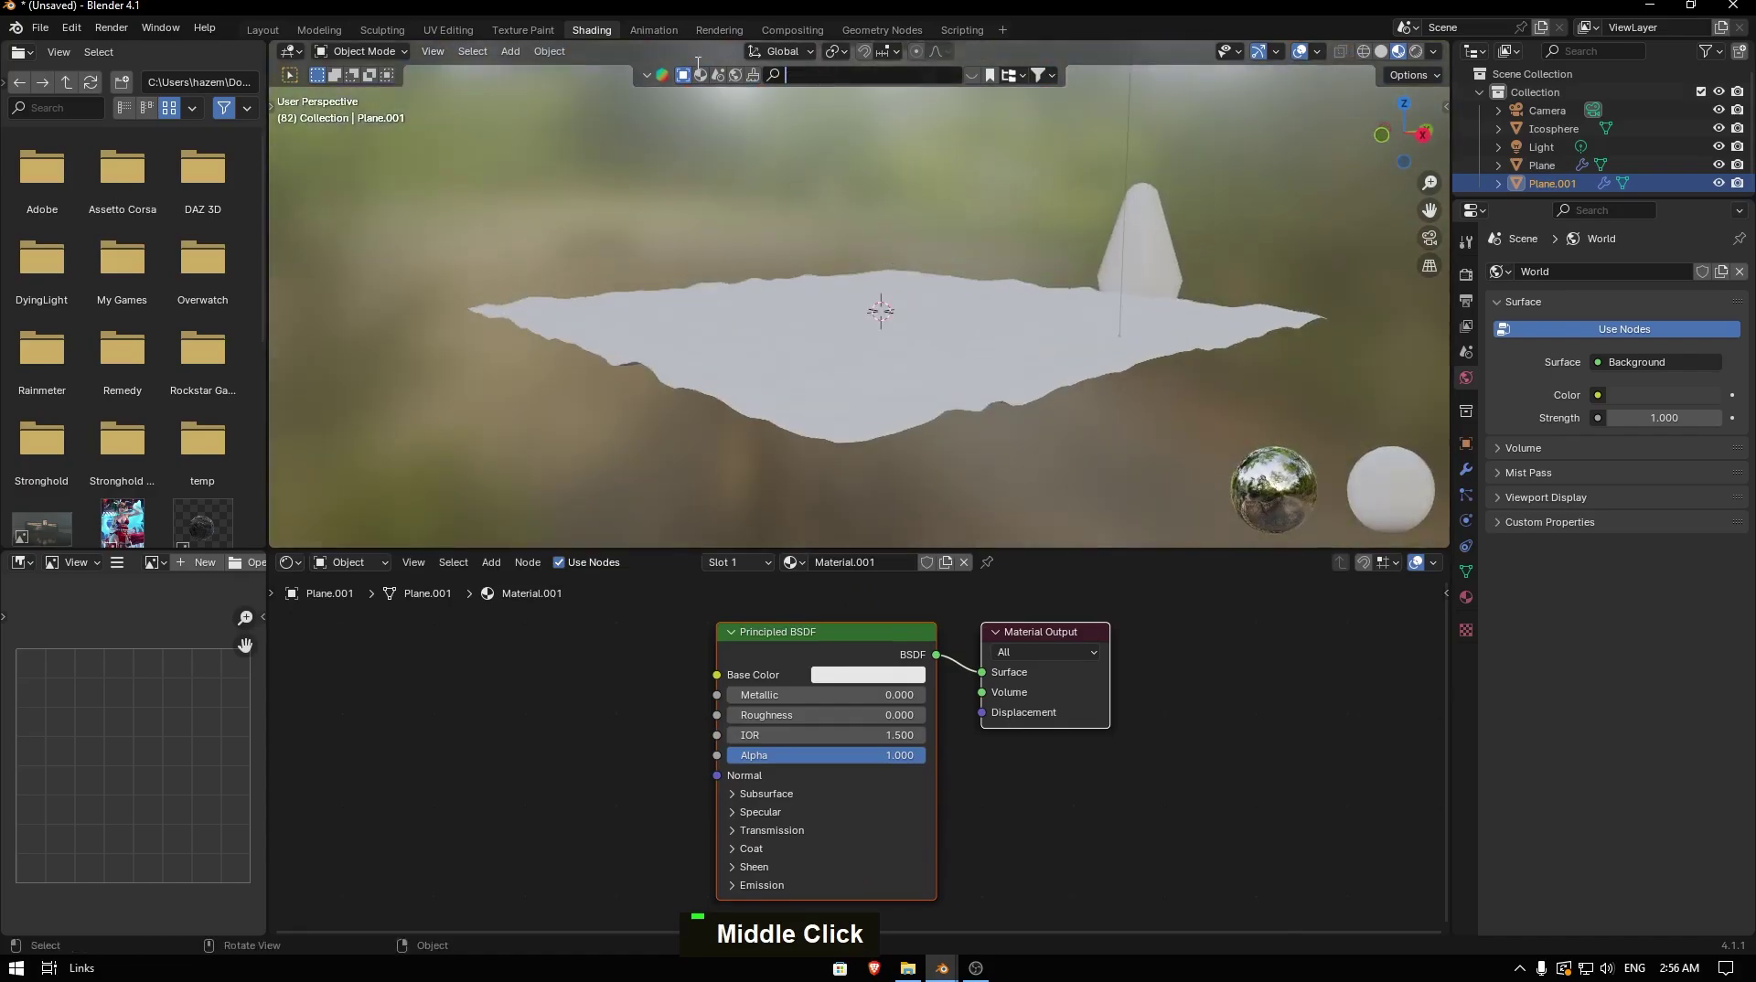
- Search the asset library for 'glass' and assign a Glass material to the emitter plane
double_click(978, 85)
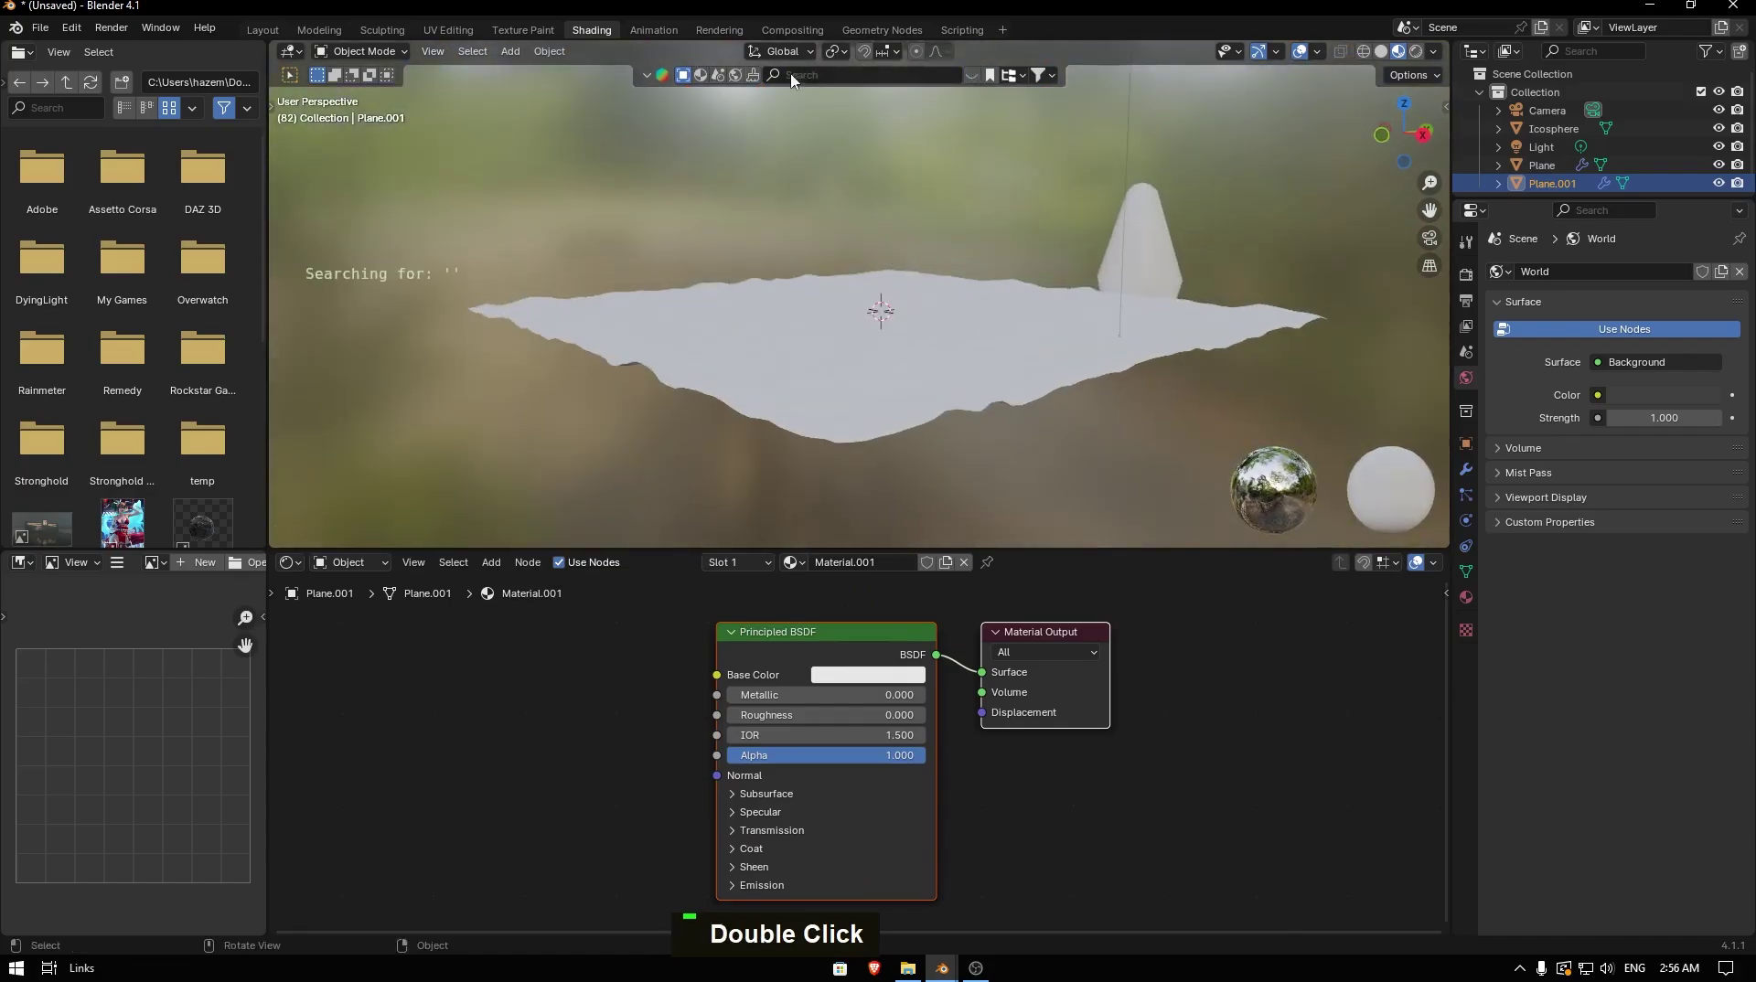
key("g")
type("L, G")
key("s")
key("Return")
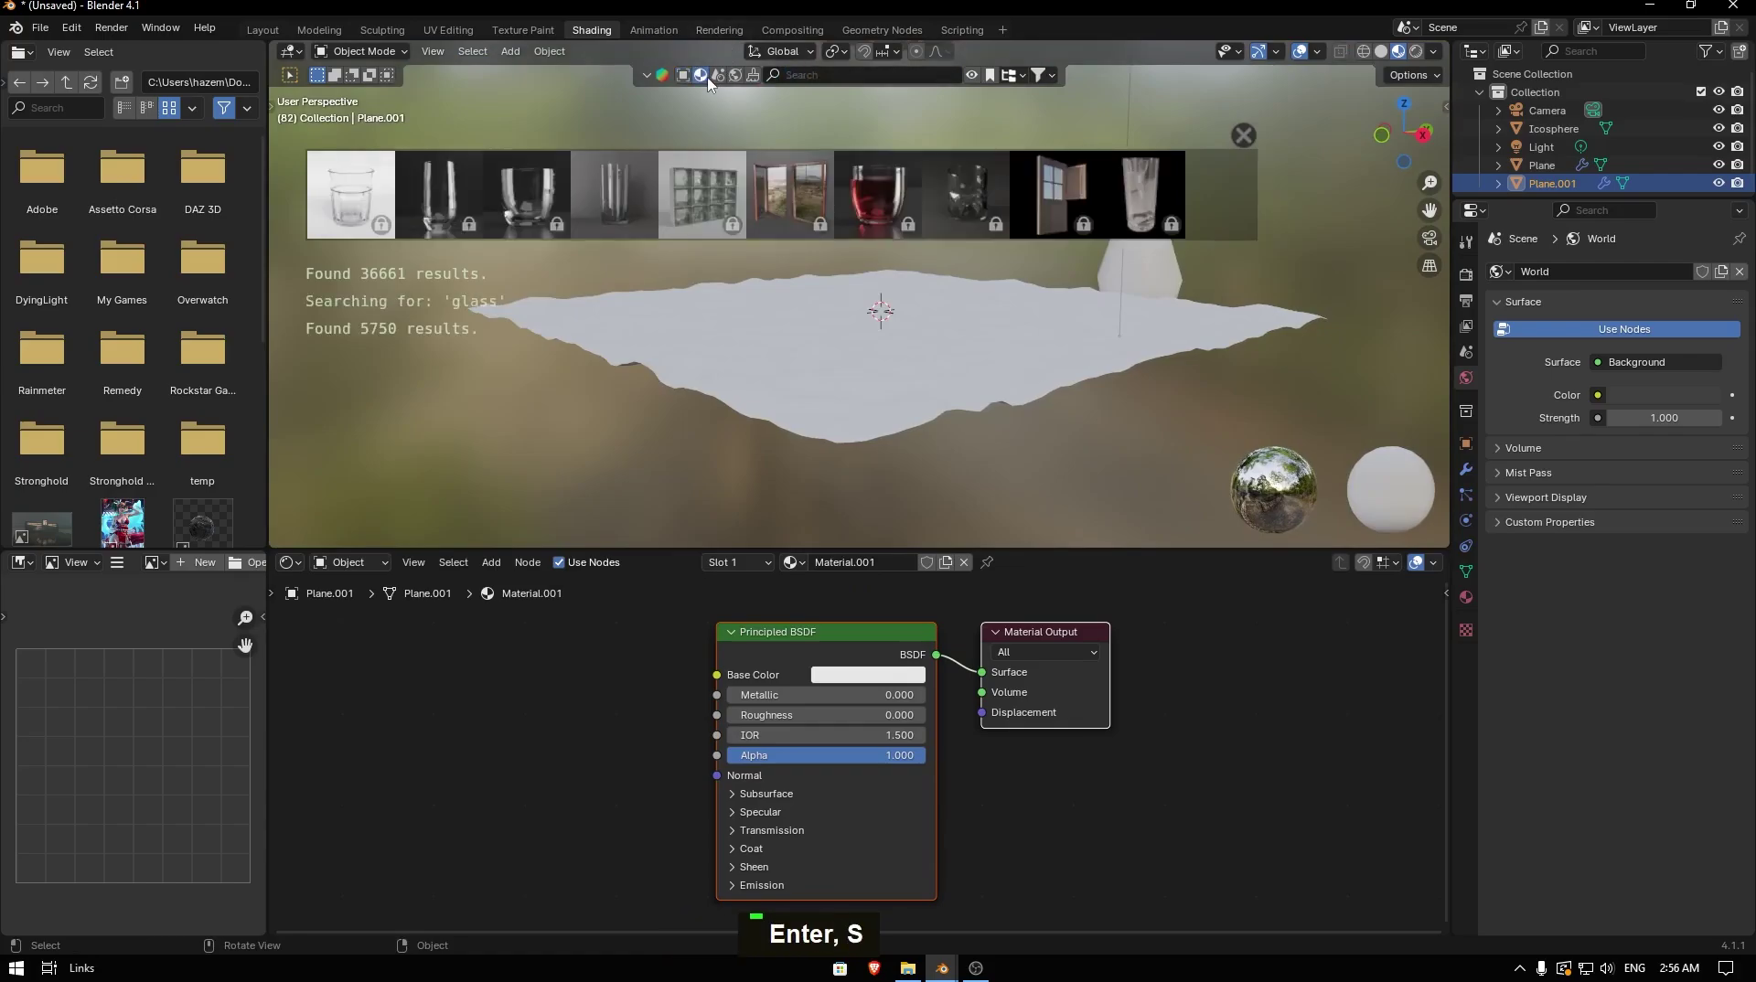
- Repeat the glass search, then give the ground plane a fresh new material
key("g")
type("L, G")
key("s")
key("Return")
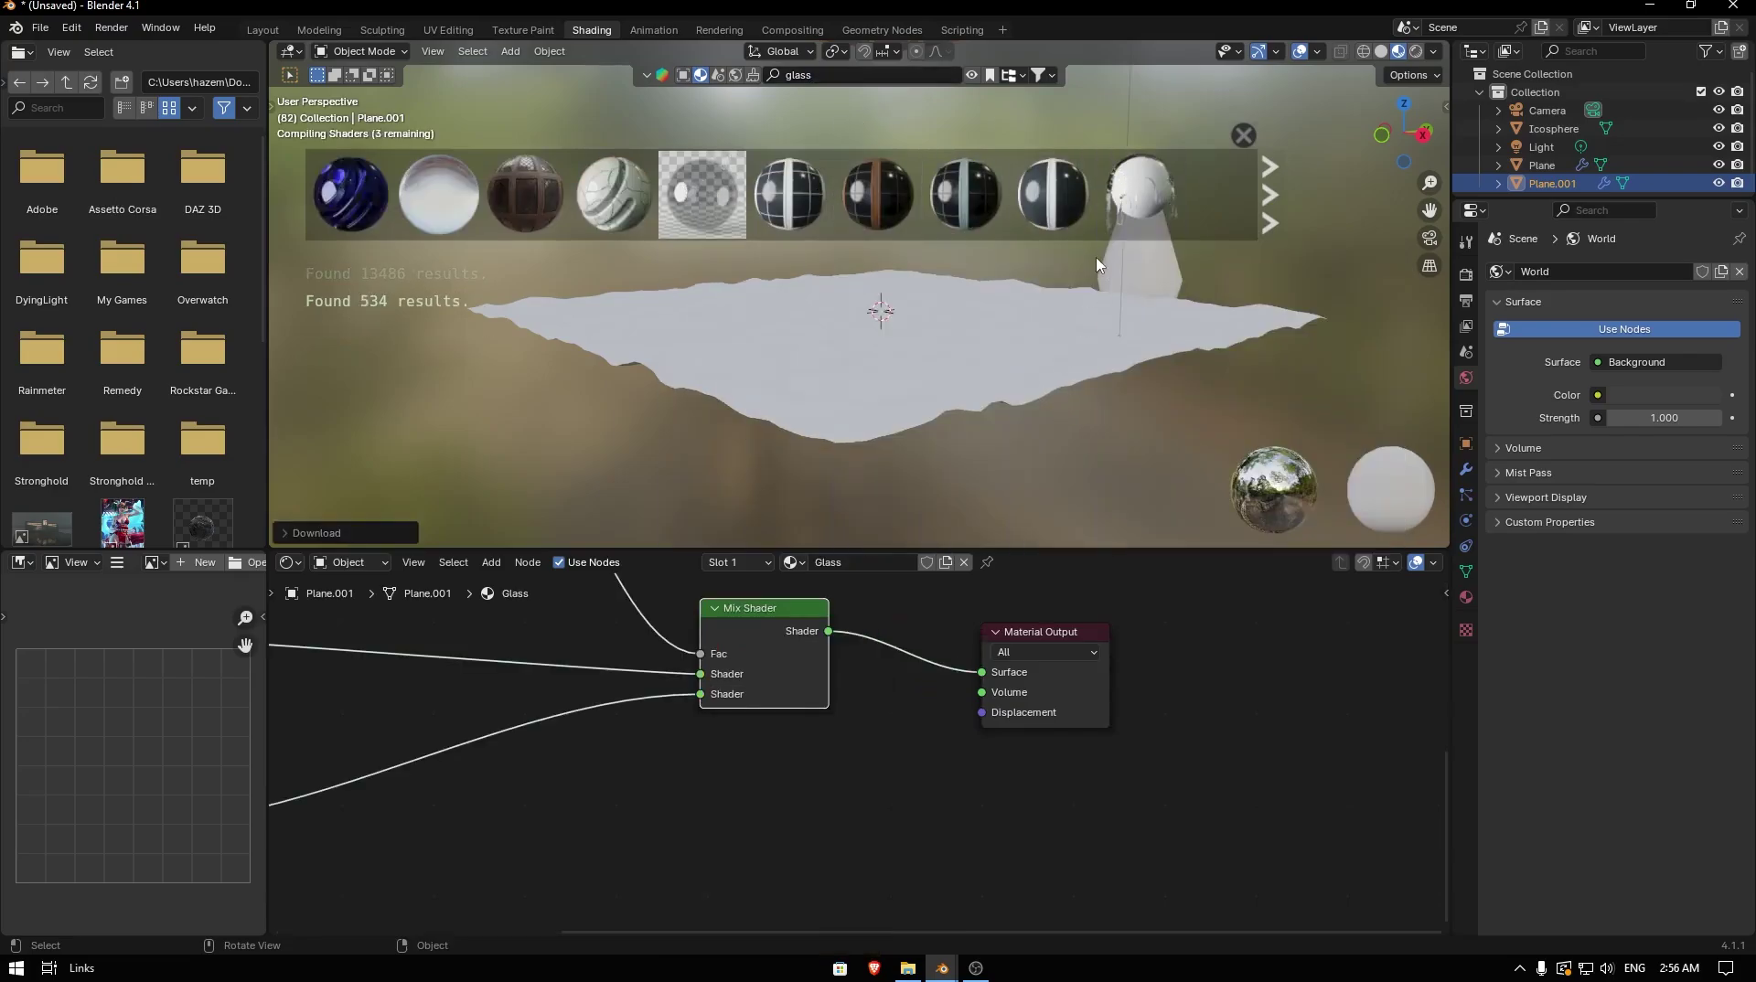
middle_click(897, 406)
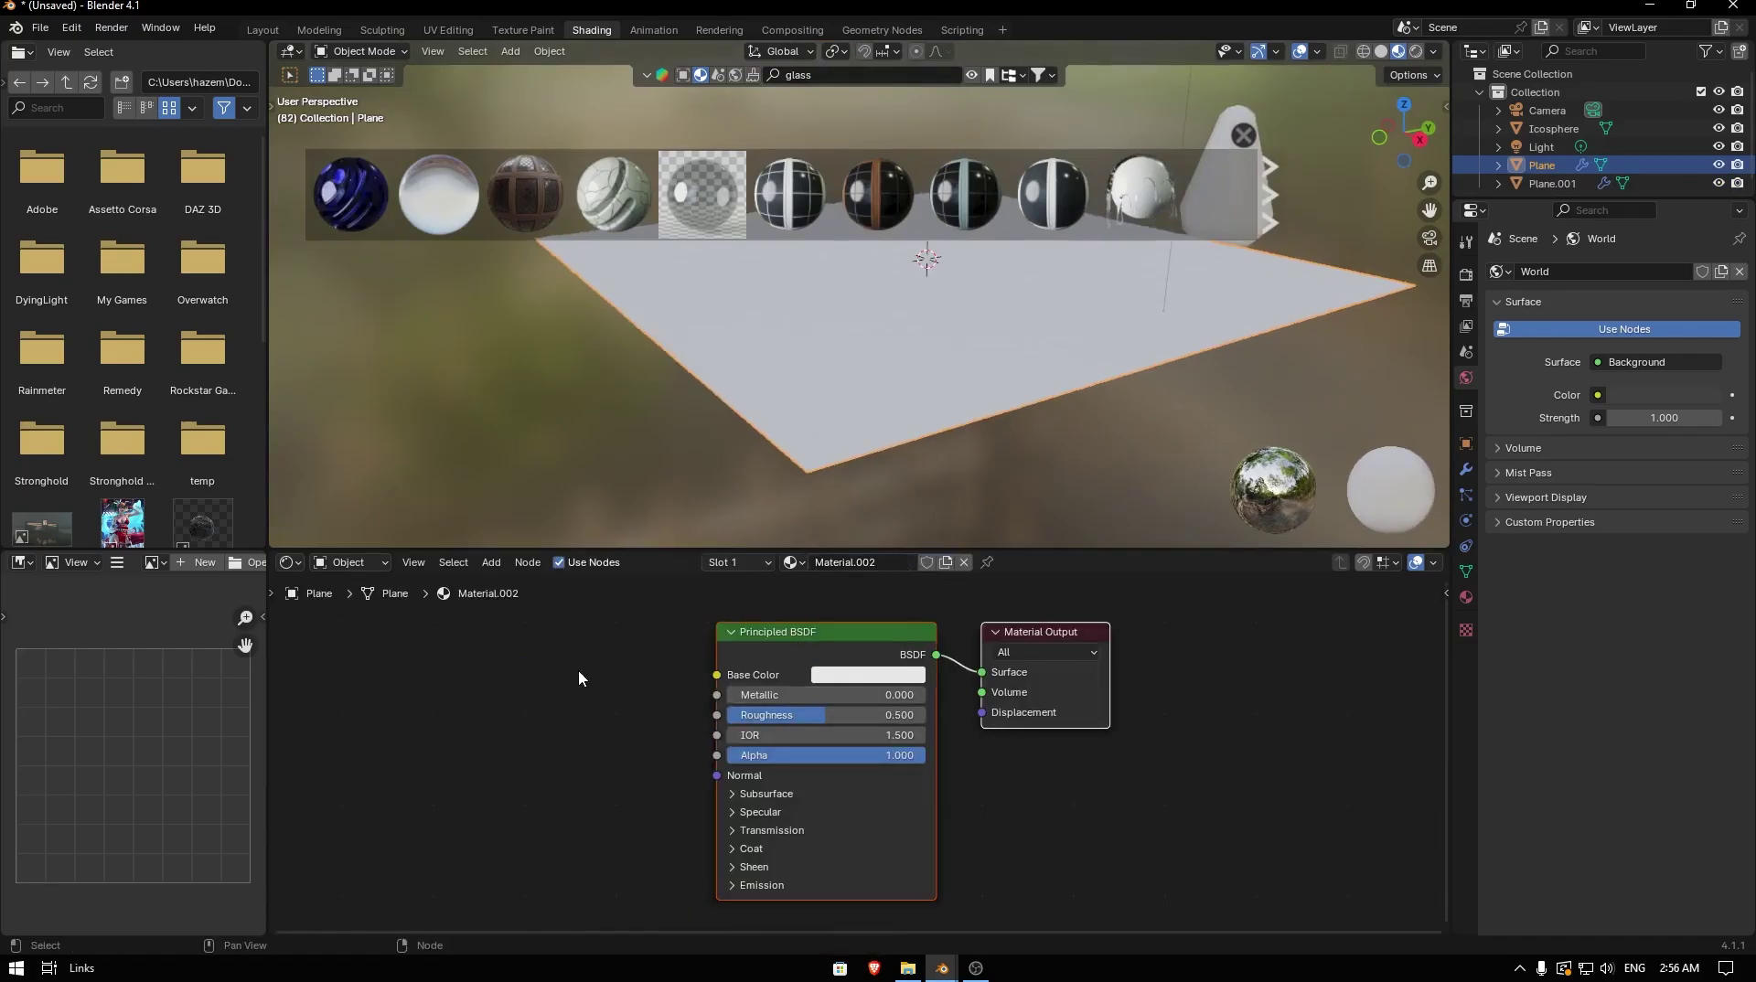
- Add a Noise Texture node to the ground material
key("F3")
type("N, F")
key("i")
key("Return")
- Add a Color Ramp node between the noise and the Roughness input and adjust its stops
key("F3")
type("c")
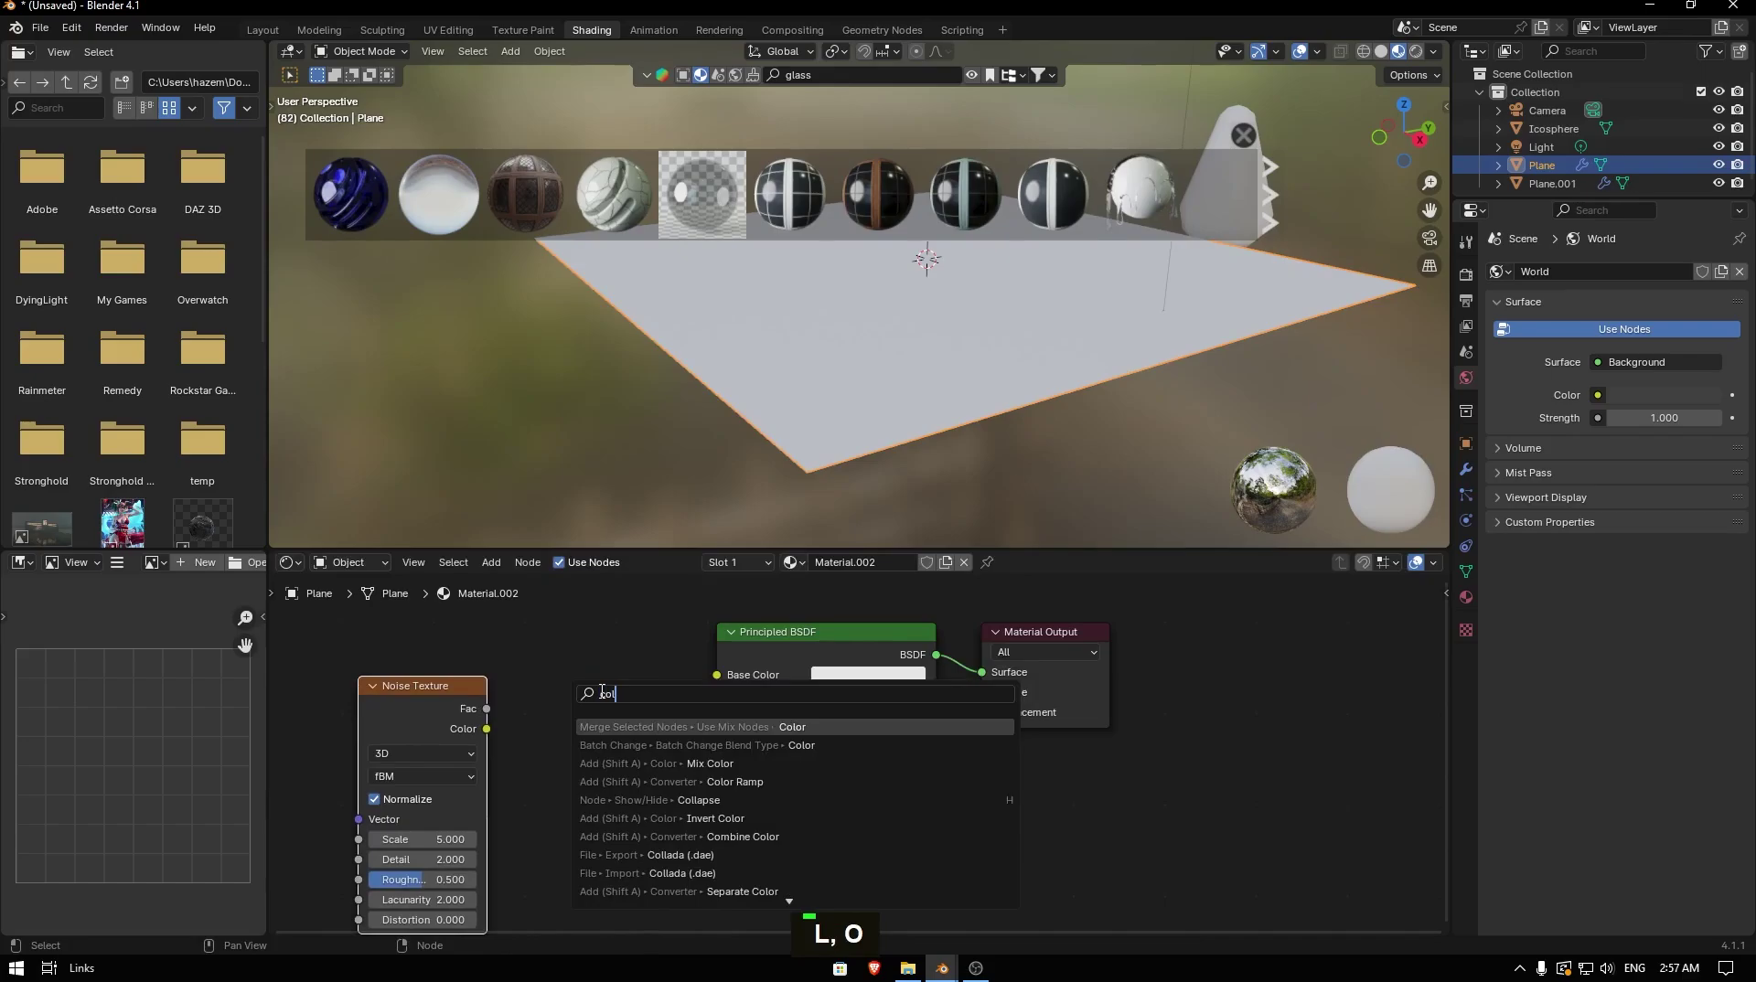
key("Return")
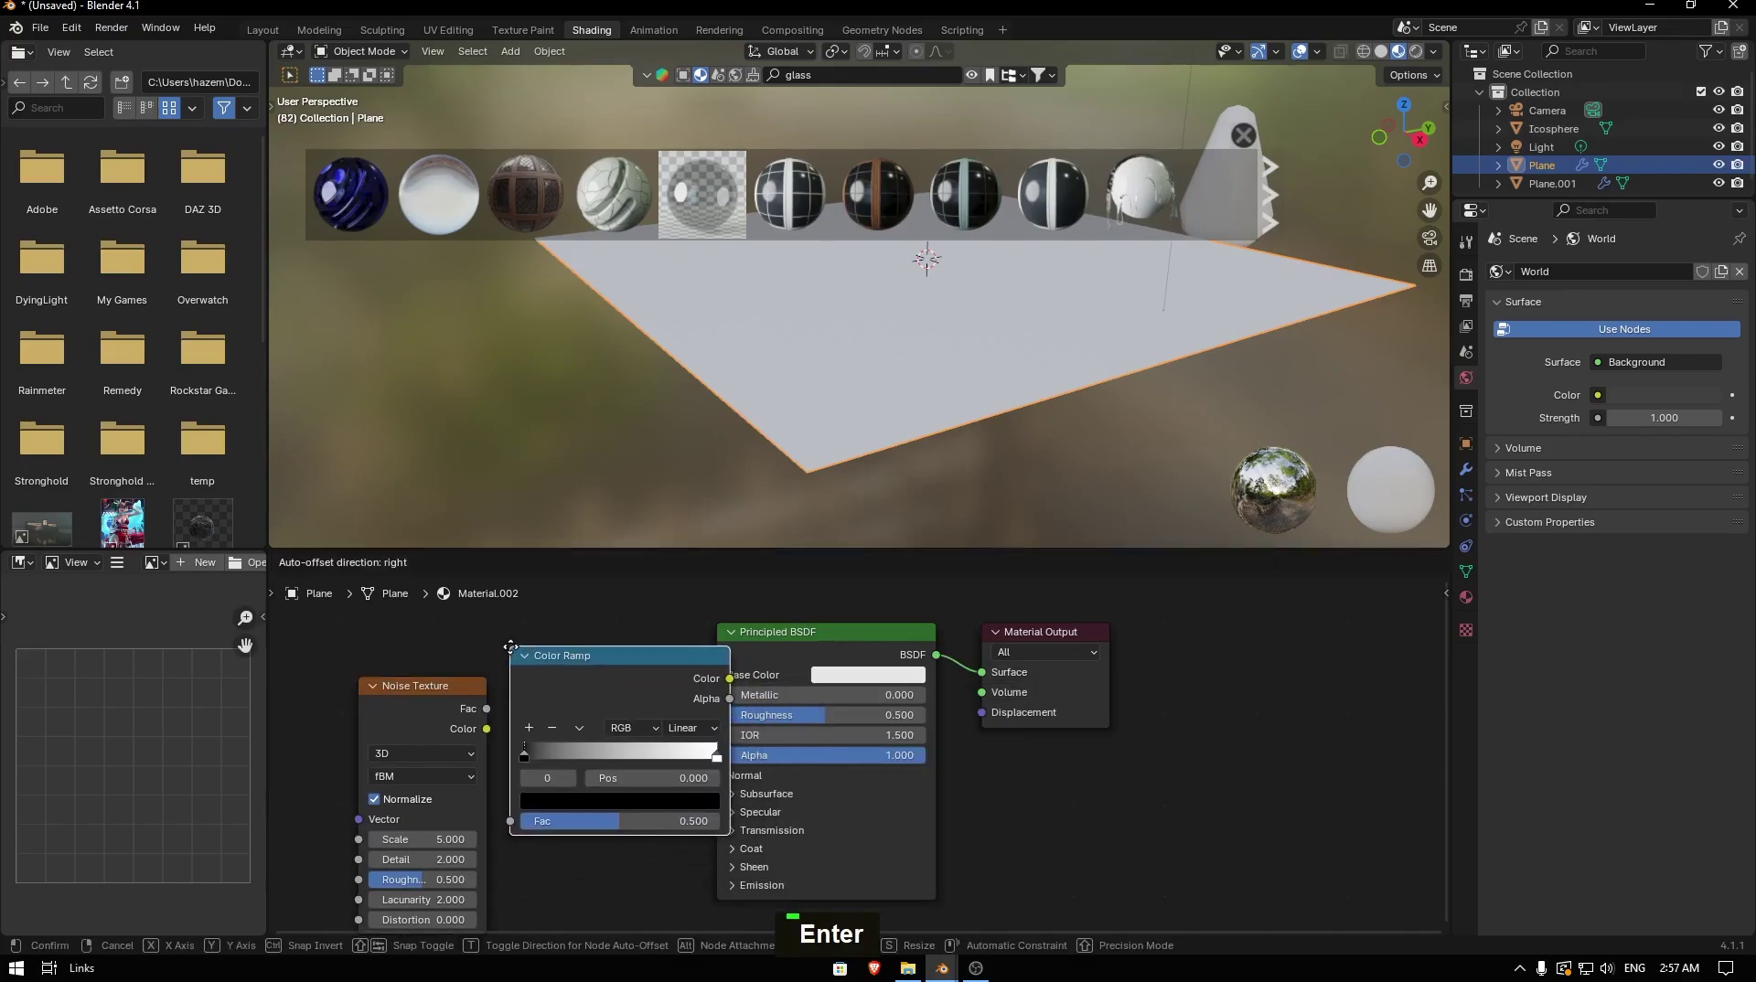
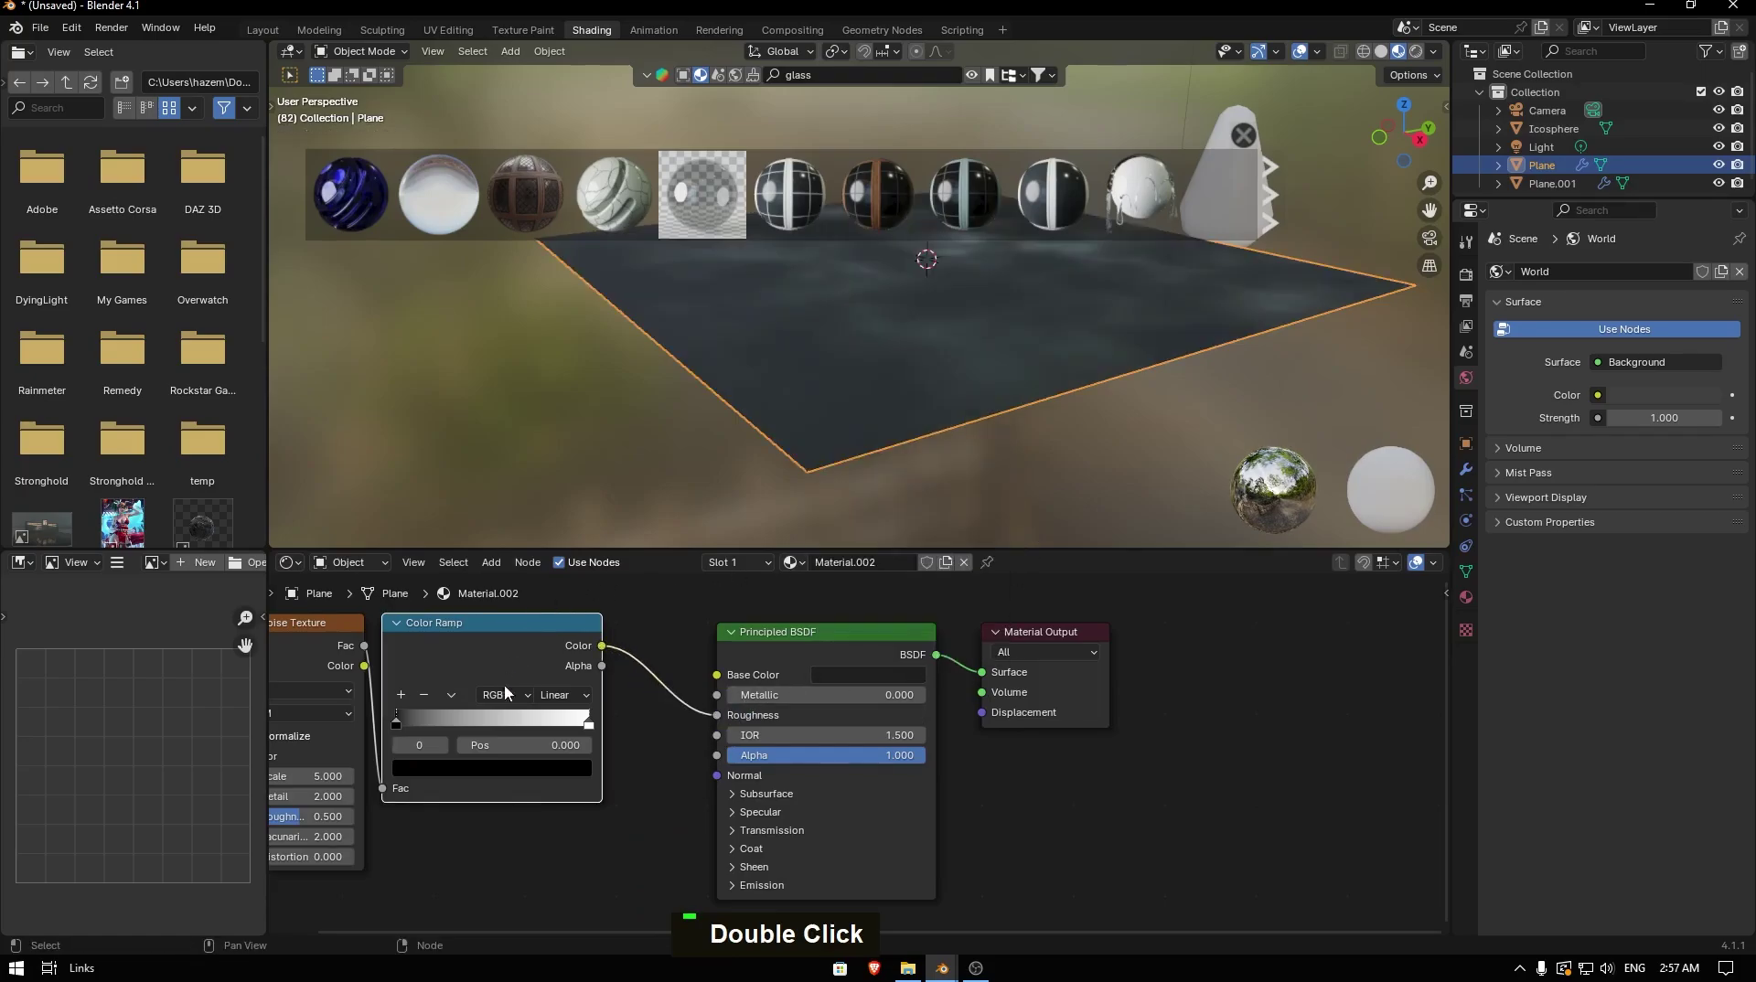
middle_click(494, 672)
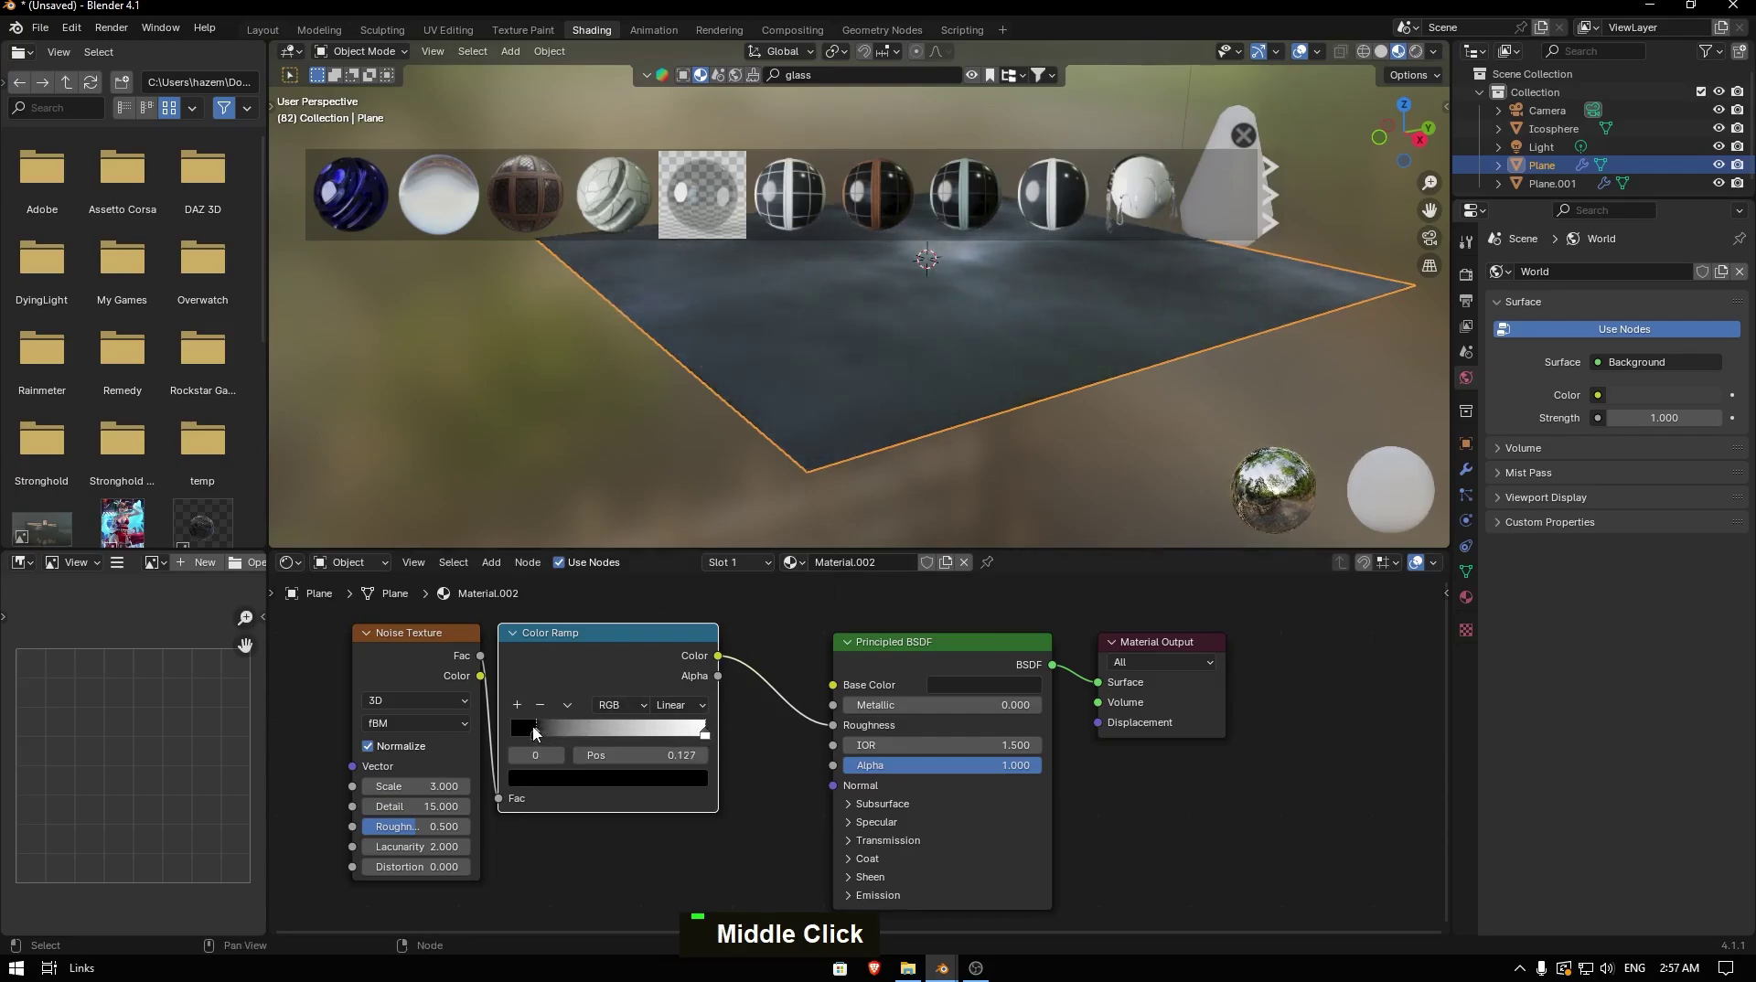
- Assign the Glass material to the raindrop icosphere and play the simulation
key("Escape")
key("space")
key("space")
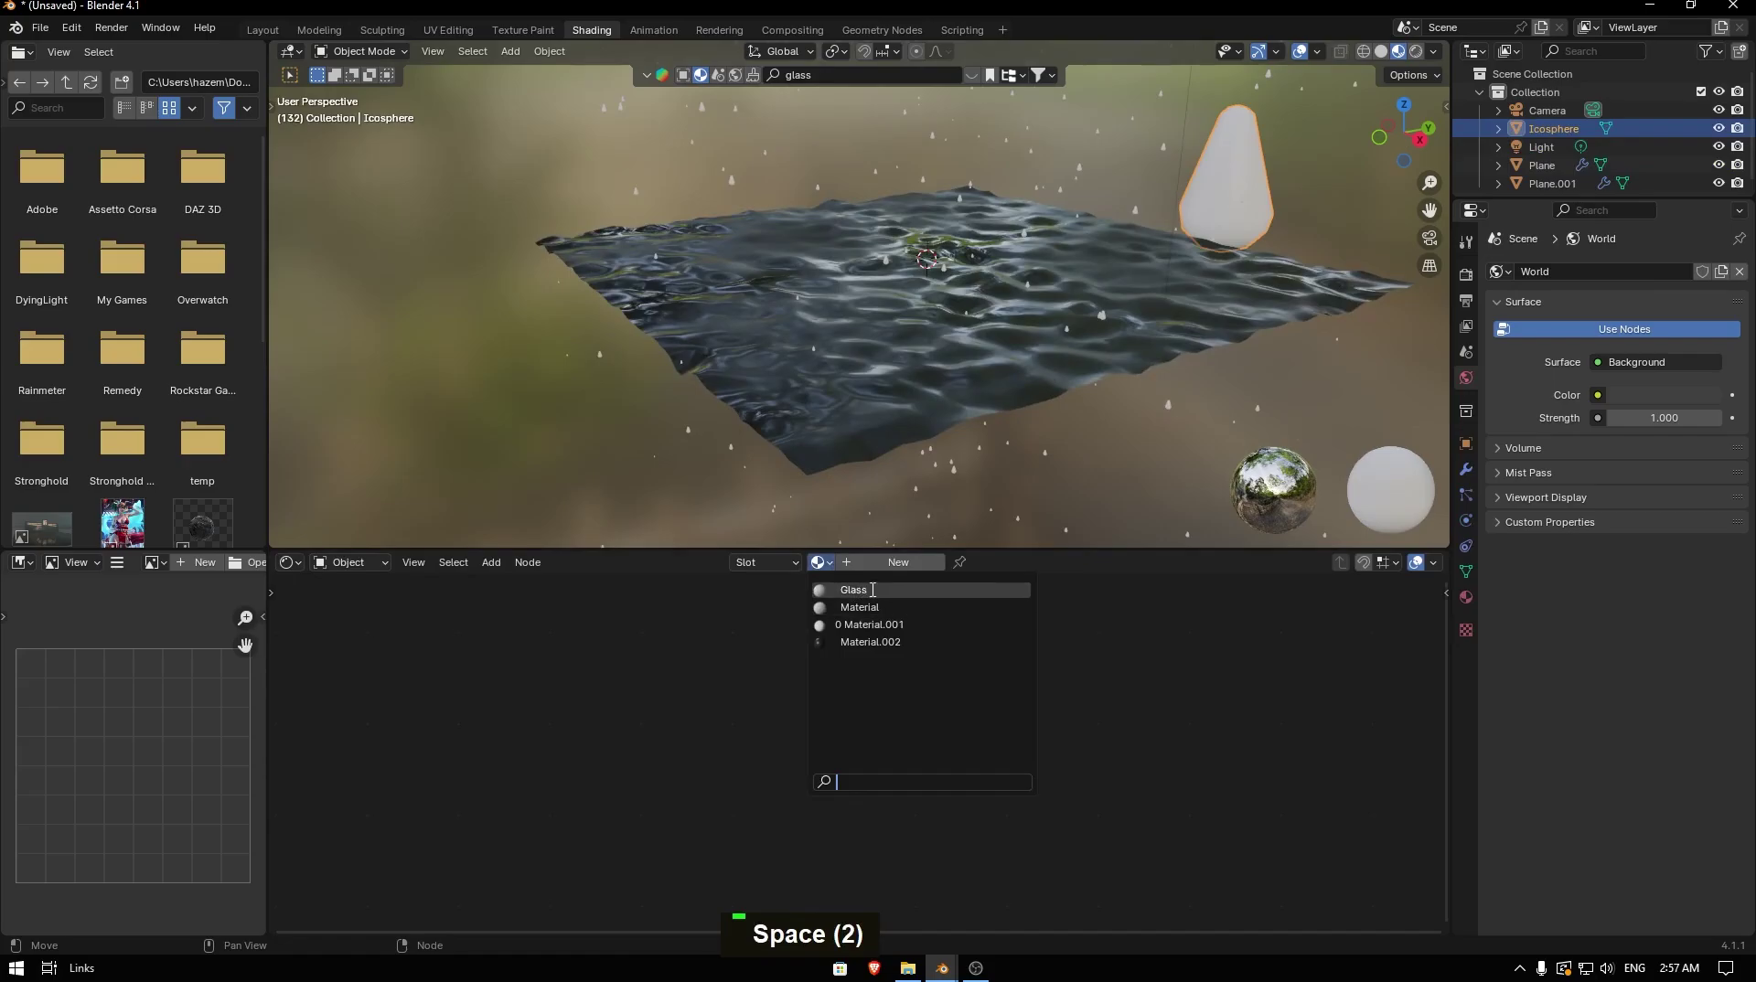
key("space")
scroll("up", 3)
key("space")
- Orbit around the glass drops and rippling ground, then play the rain animation
middle_click(1310, 237)
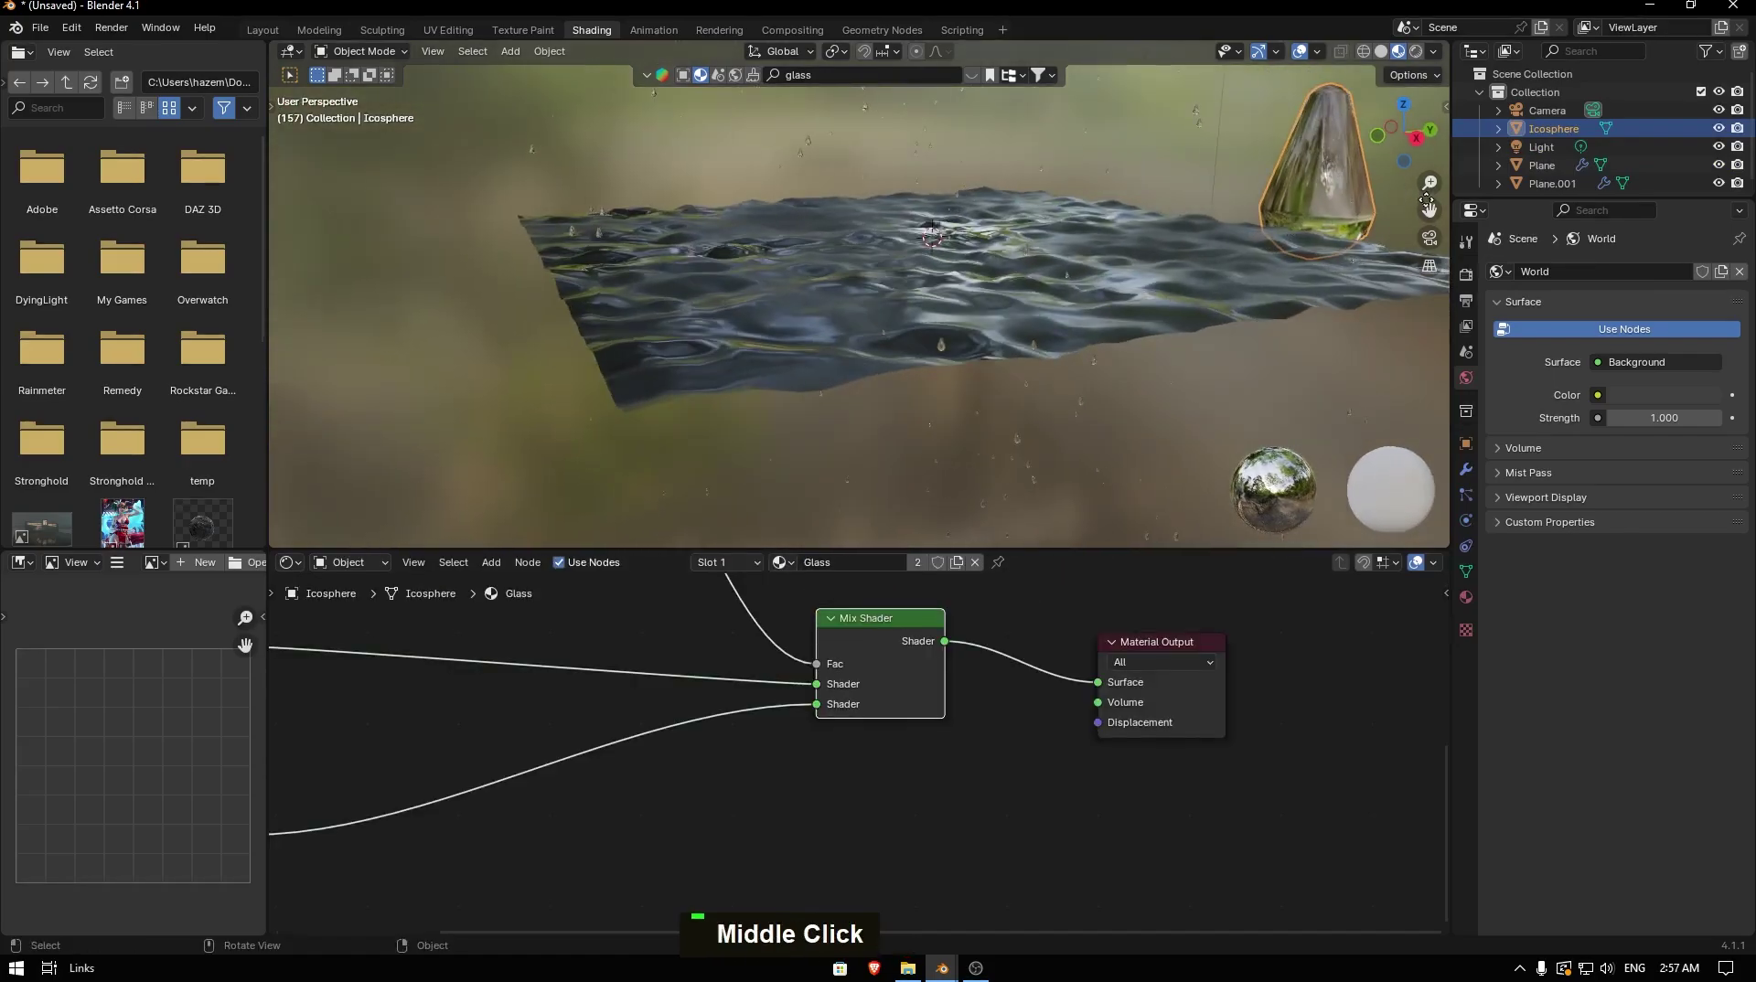
scroll("up", 3)
middle_click(841, 278)
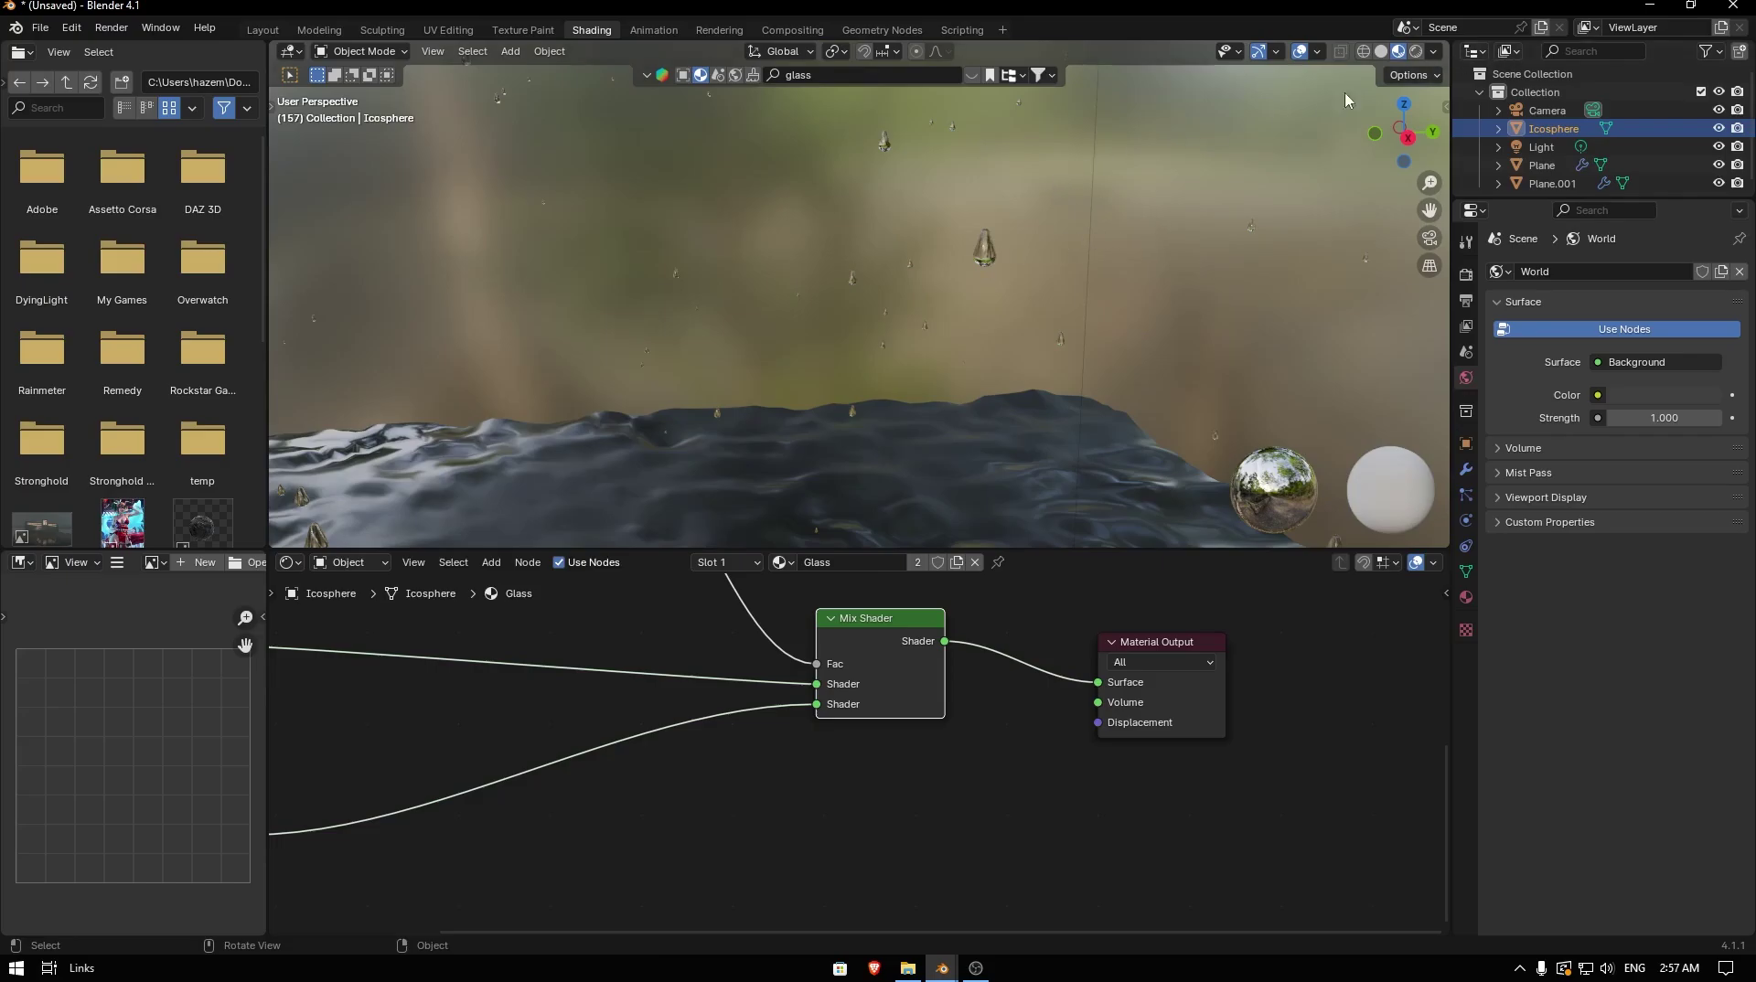
scroll("down", 3)
middle_click(891, 222)
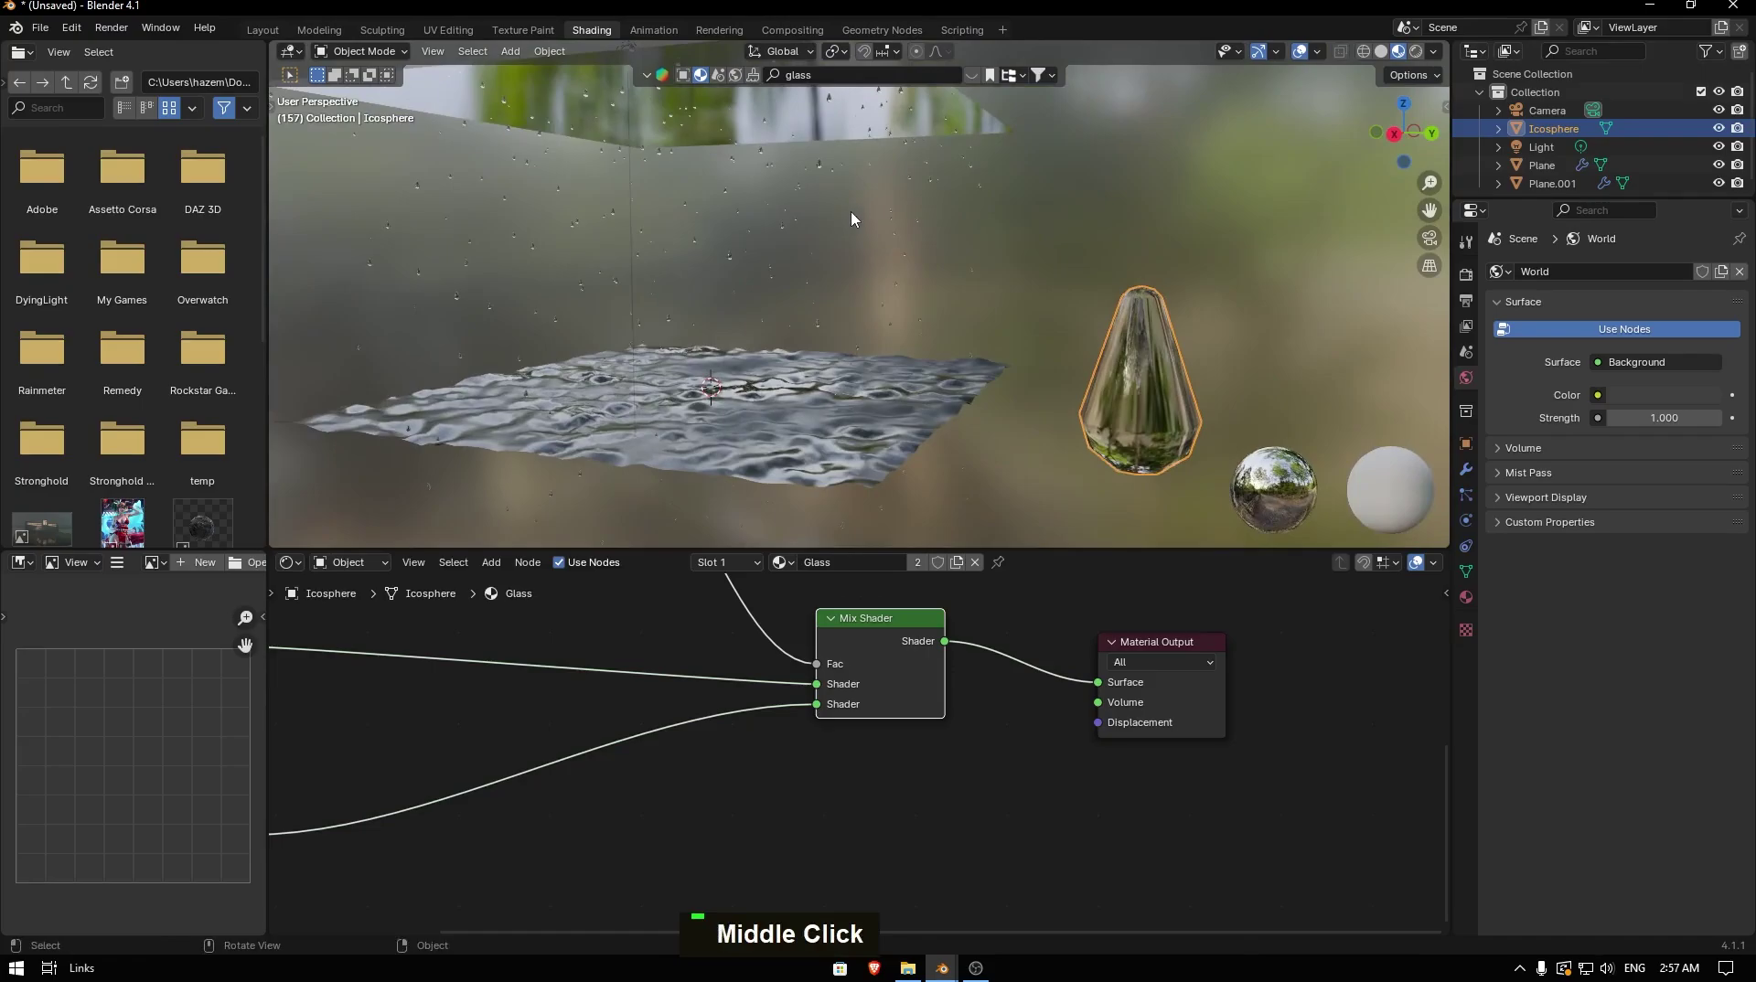
key("space")
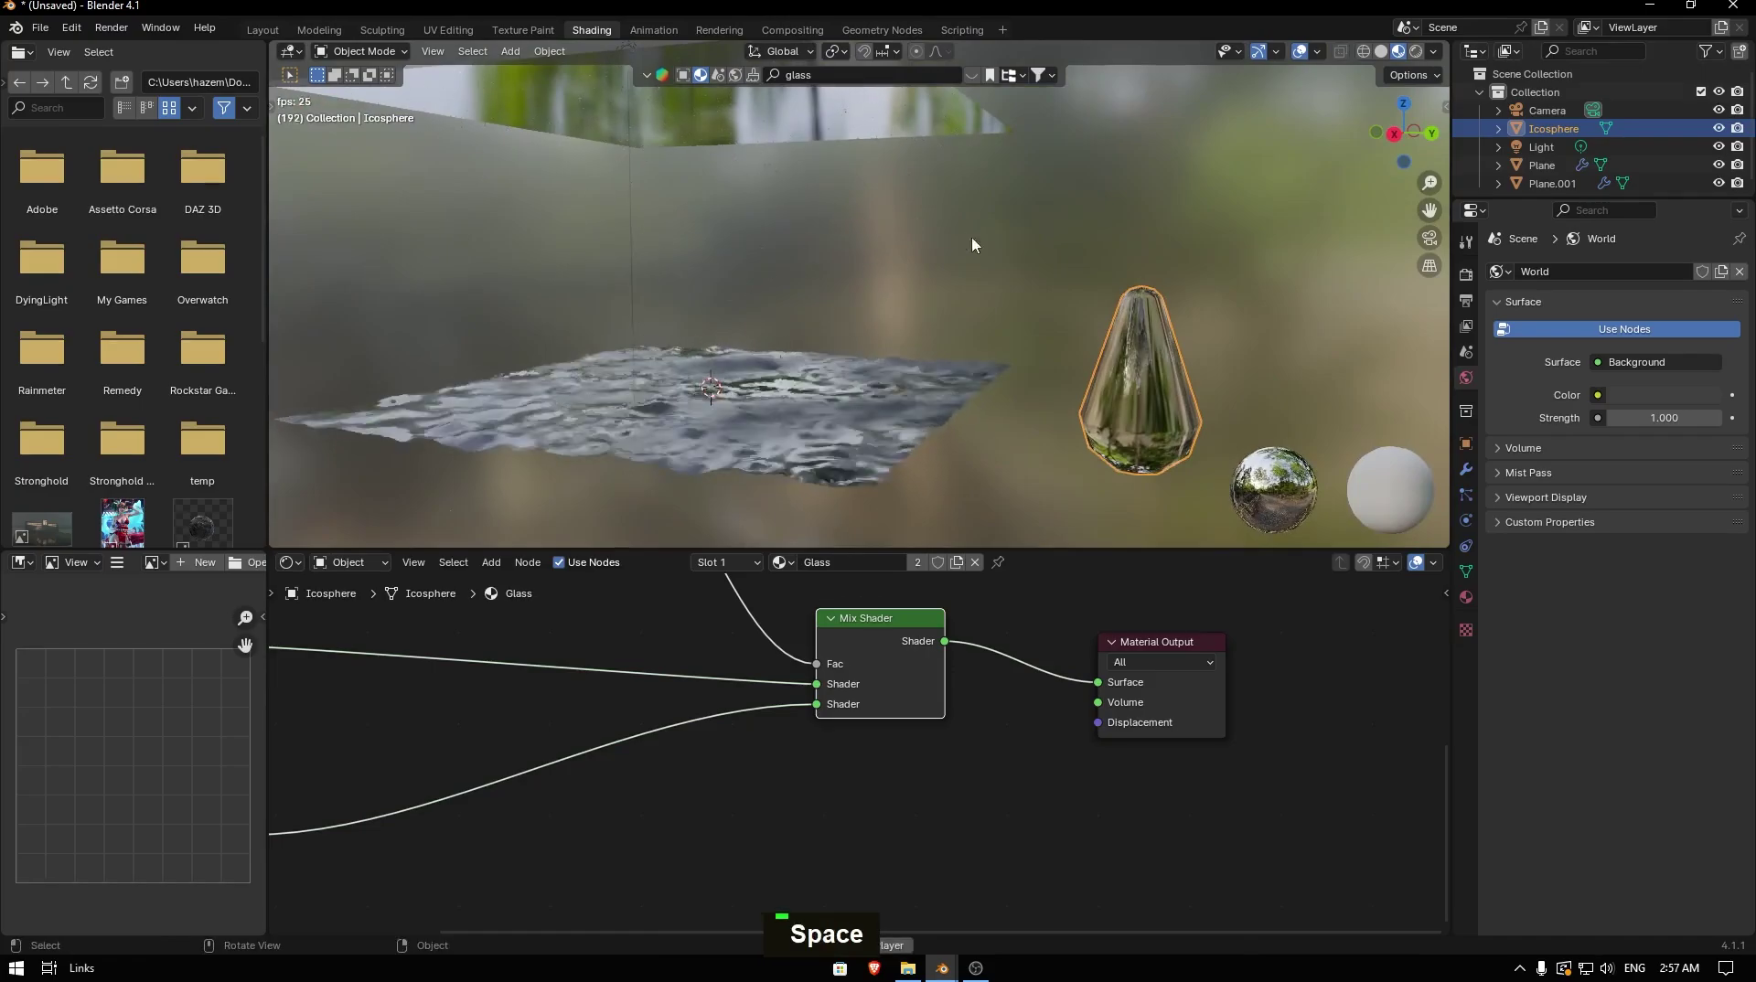
- Navigate to face the 7‑Eleven store front and switch the viewport to Rendered shading
key("space")
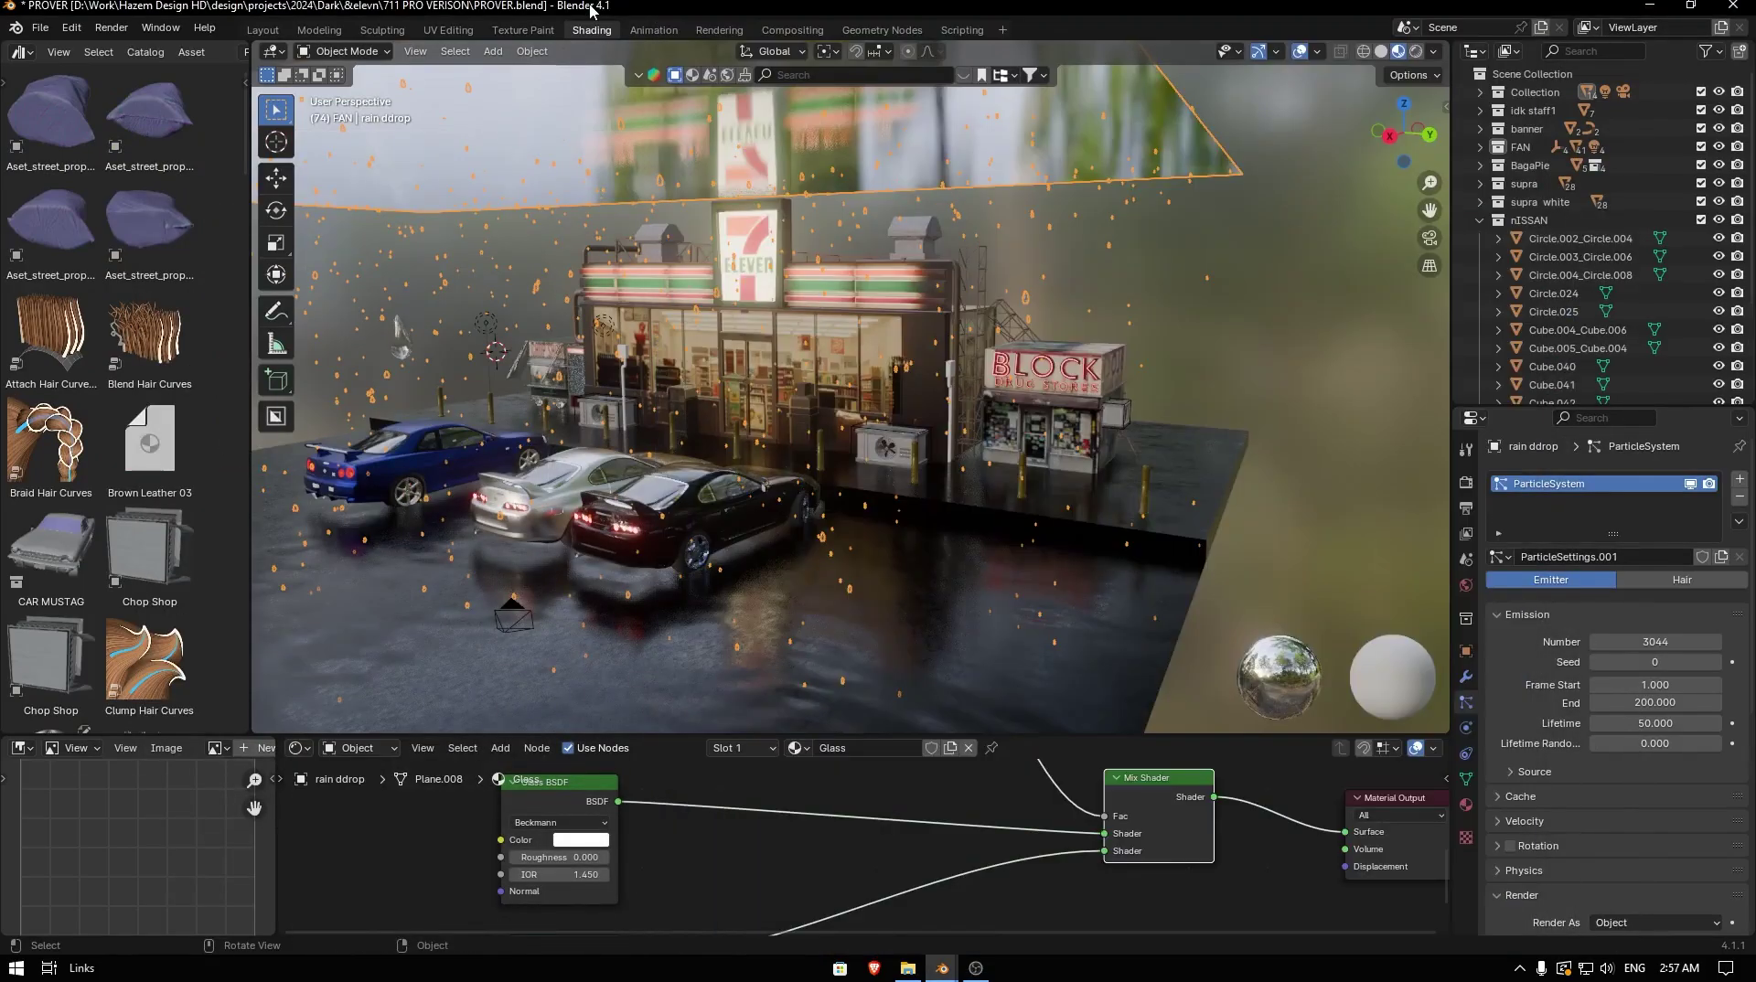
scroll("down", 3)
scroll("up", 3)
scroll("down", 3)
scroll("up", 3)
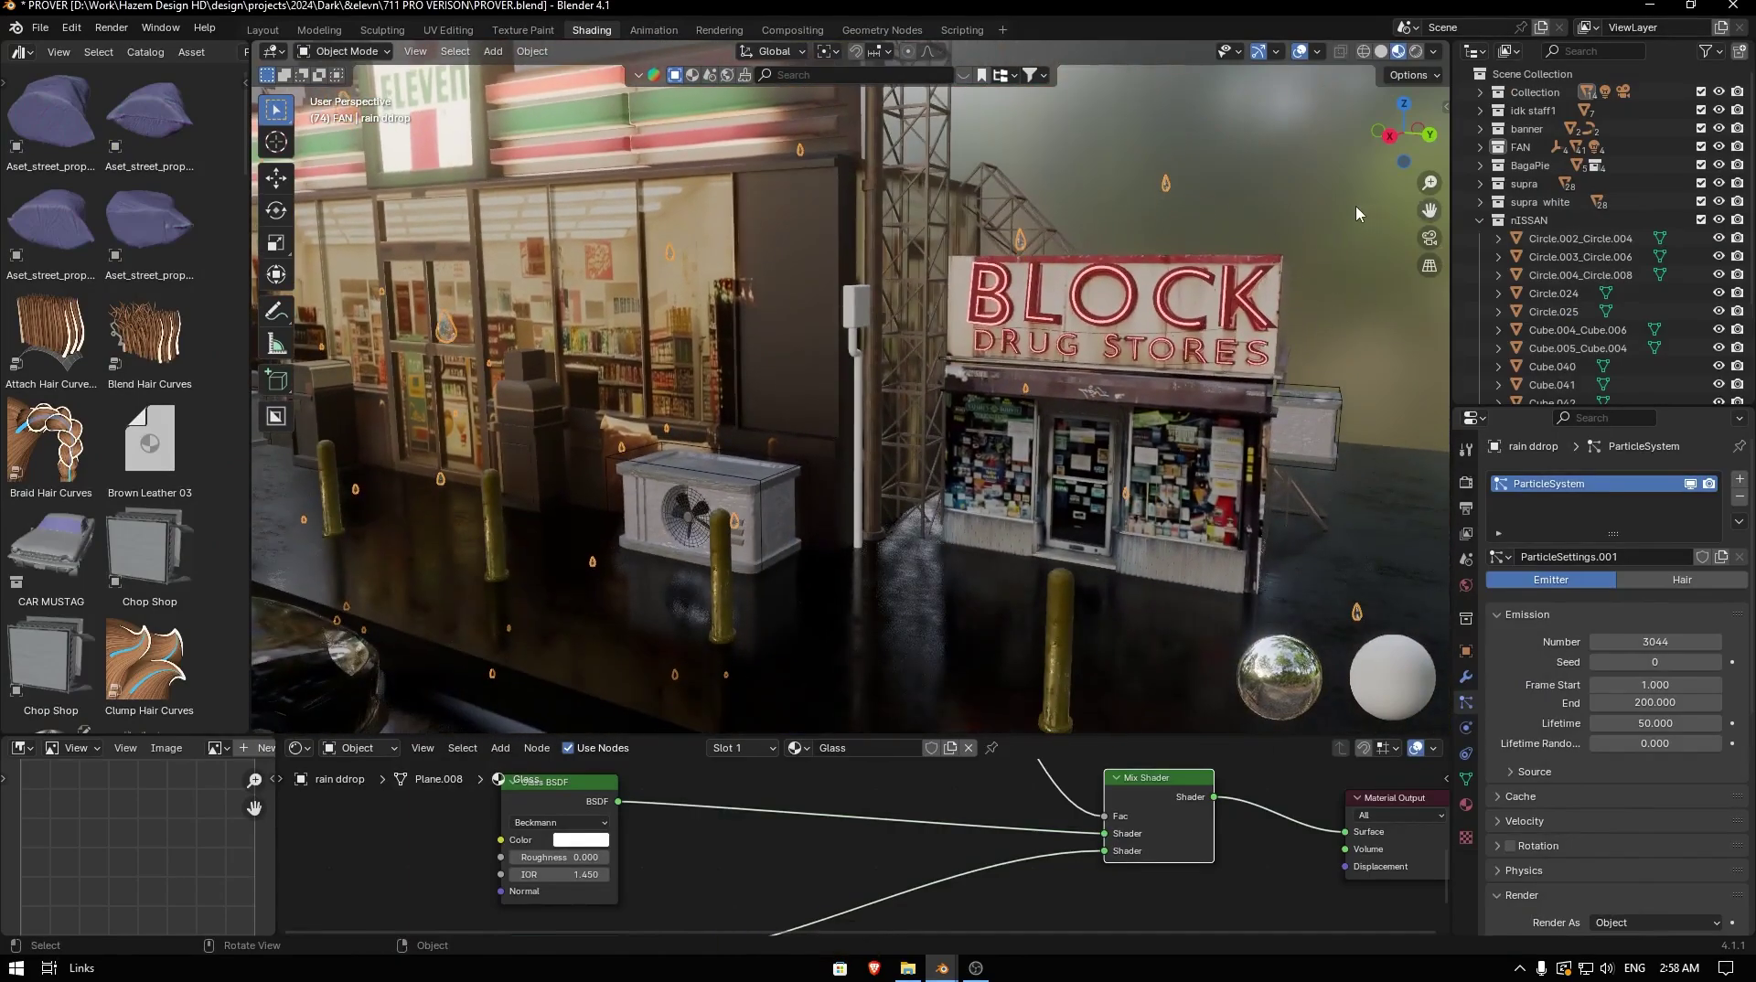
scroll("down", 3)
middle_click(853, 291)
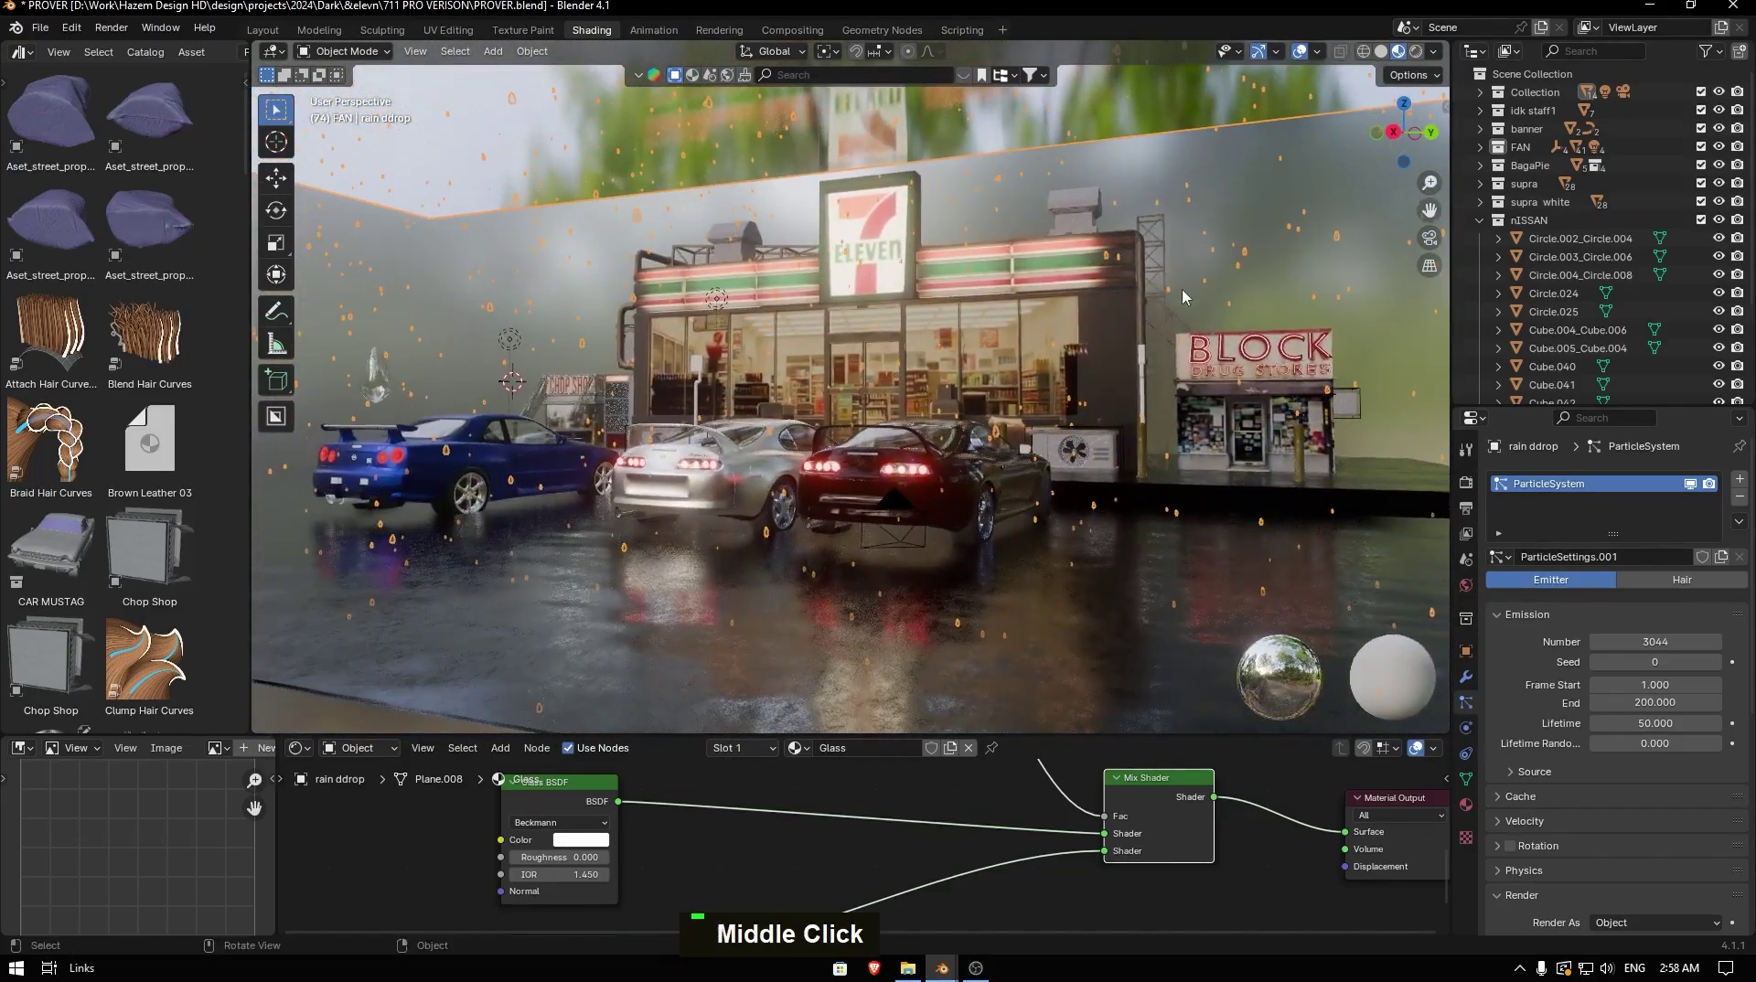
key("z")
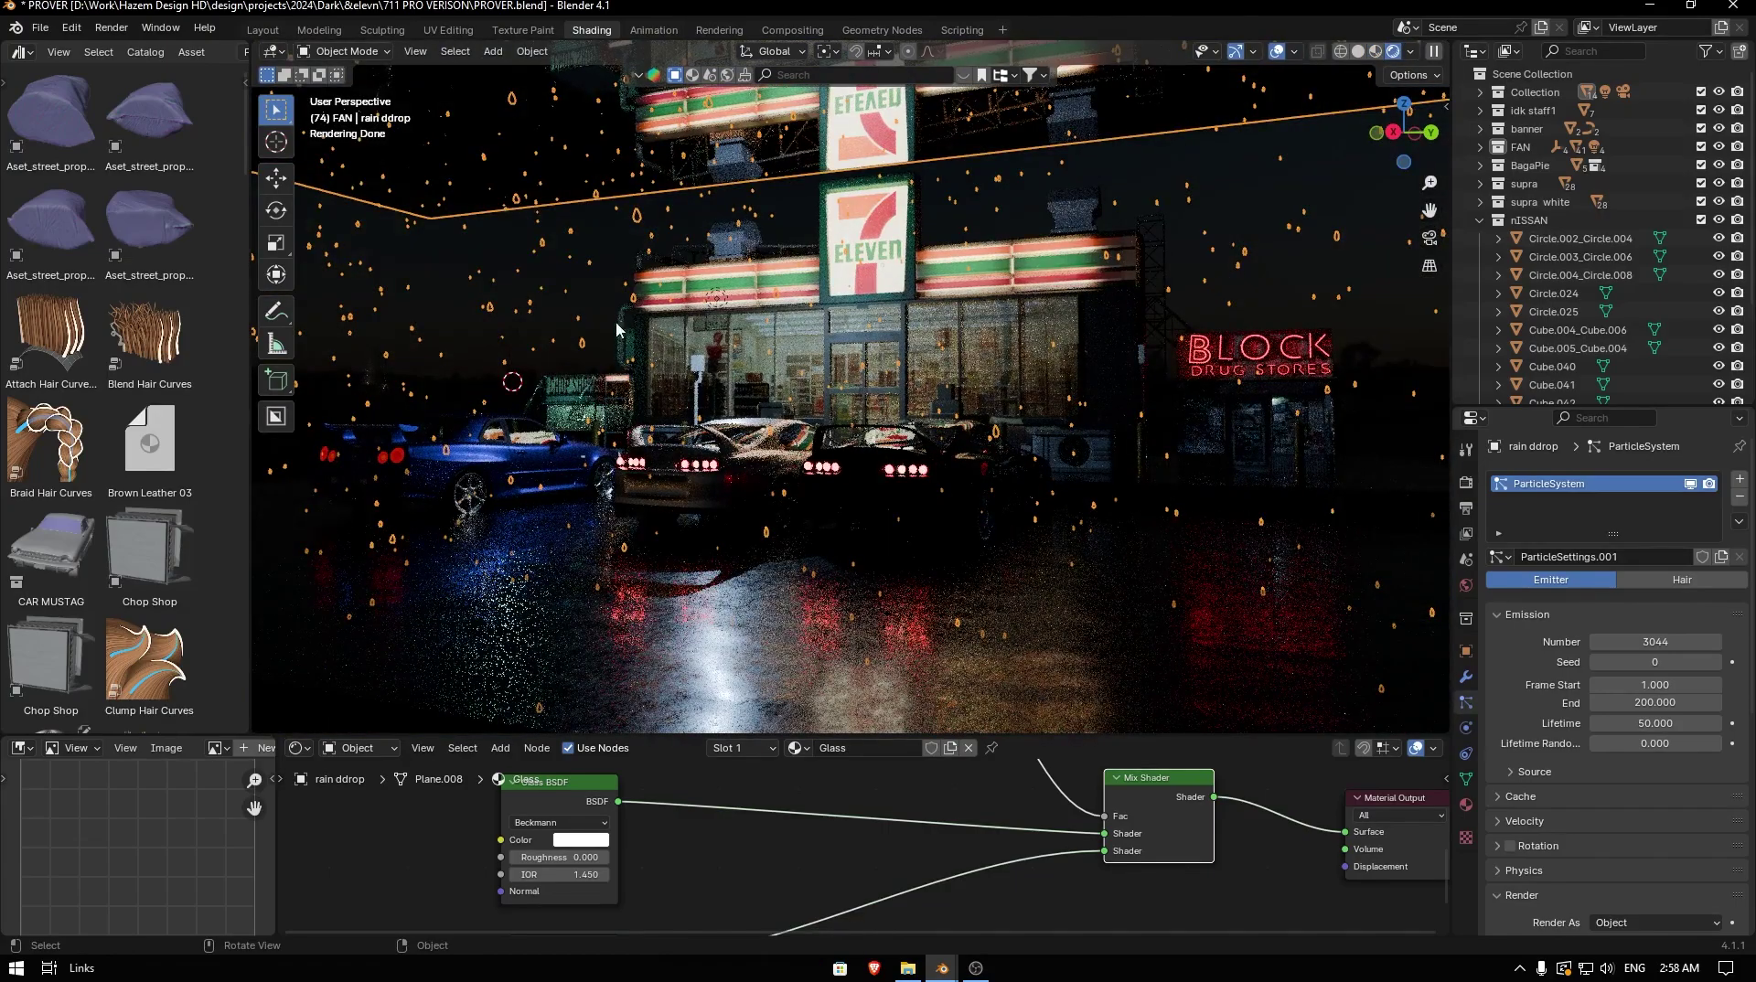
- Find the scene's Point lights in the Outliner and select them all
middle_click(553, 289)
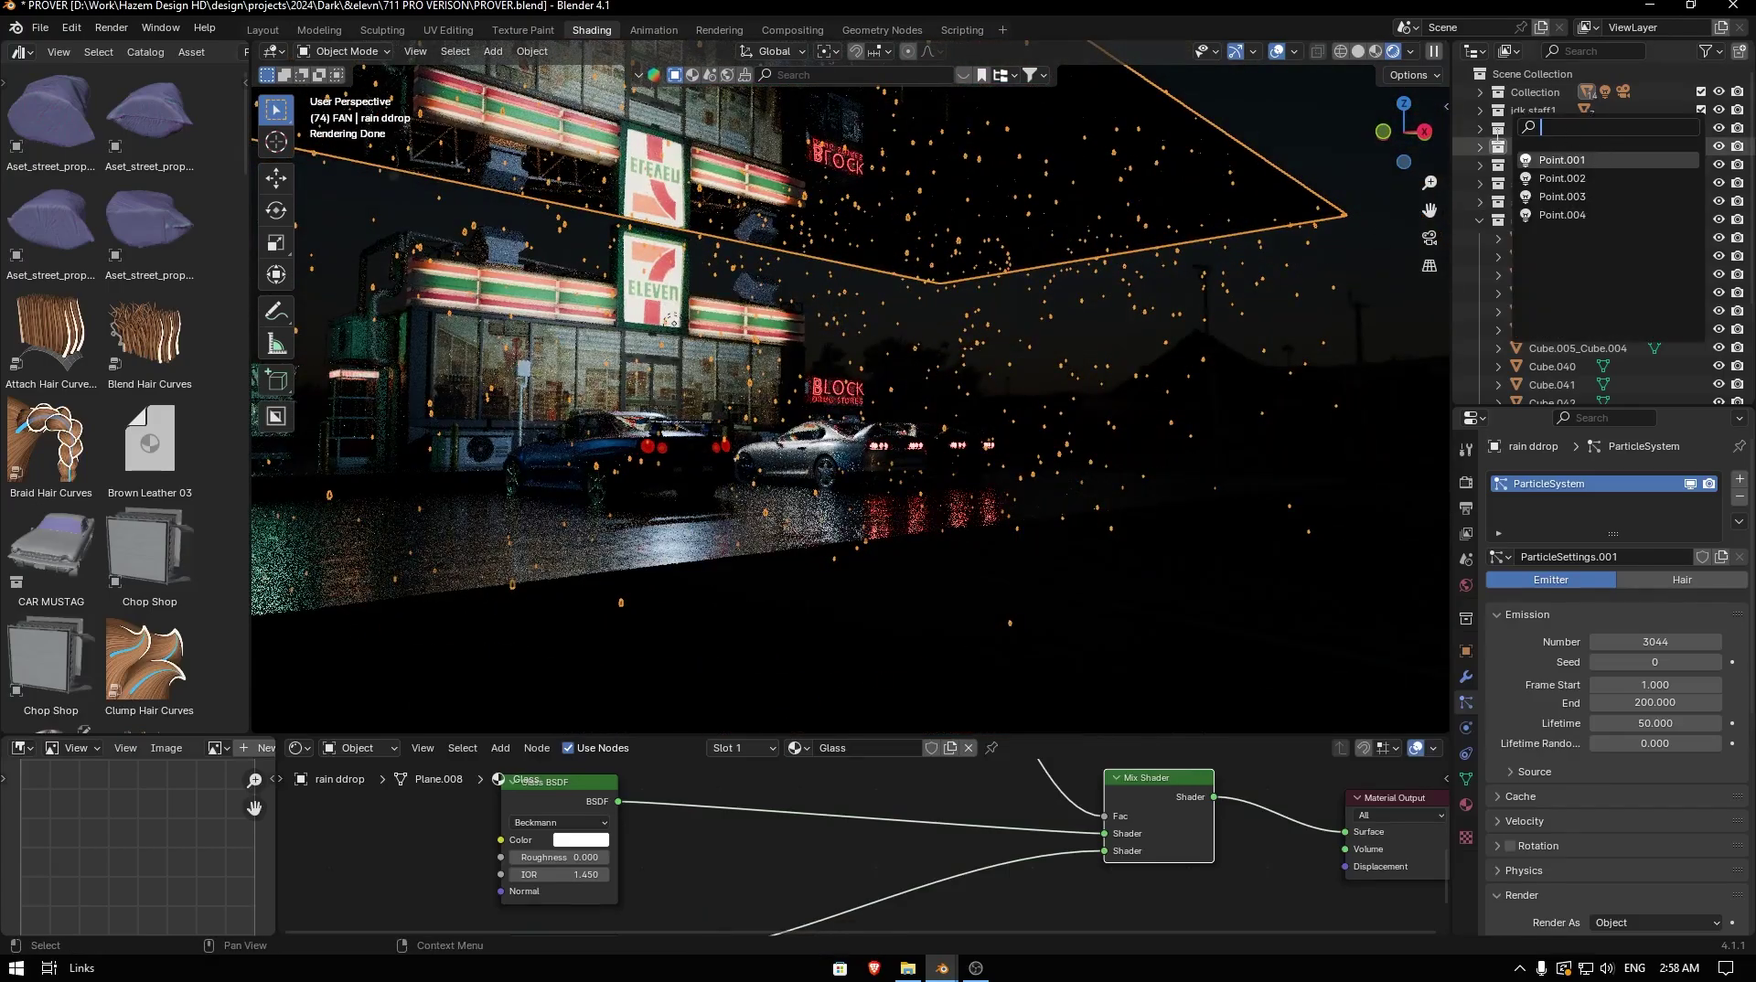
scroll("down", 3)
scroll("down", 3)
left_click(1560, 306)
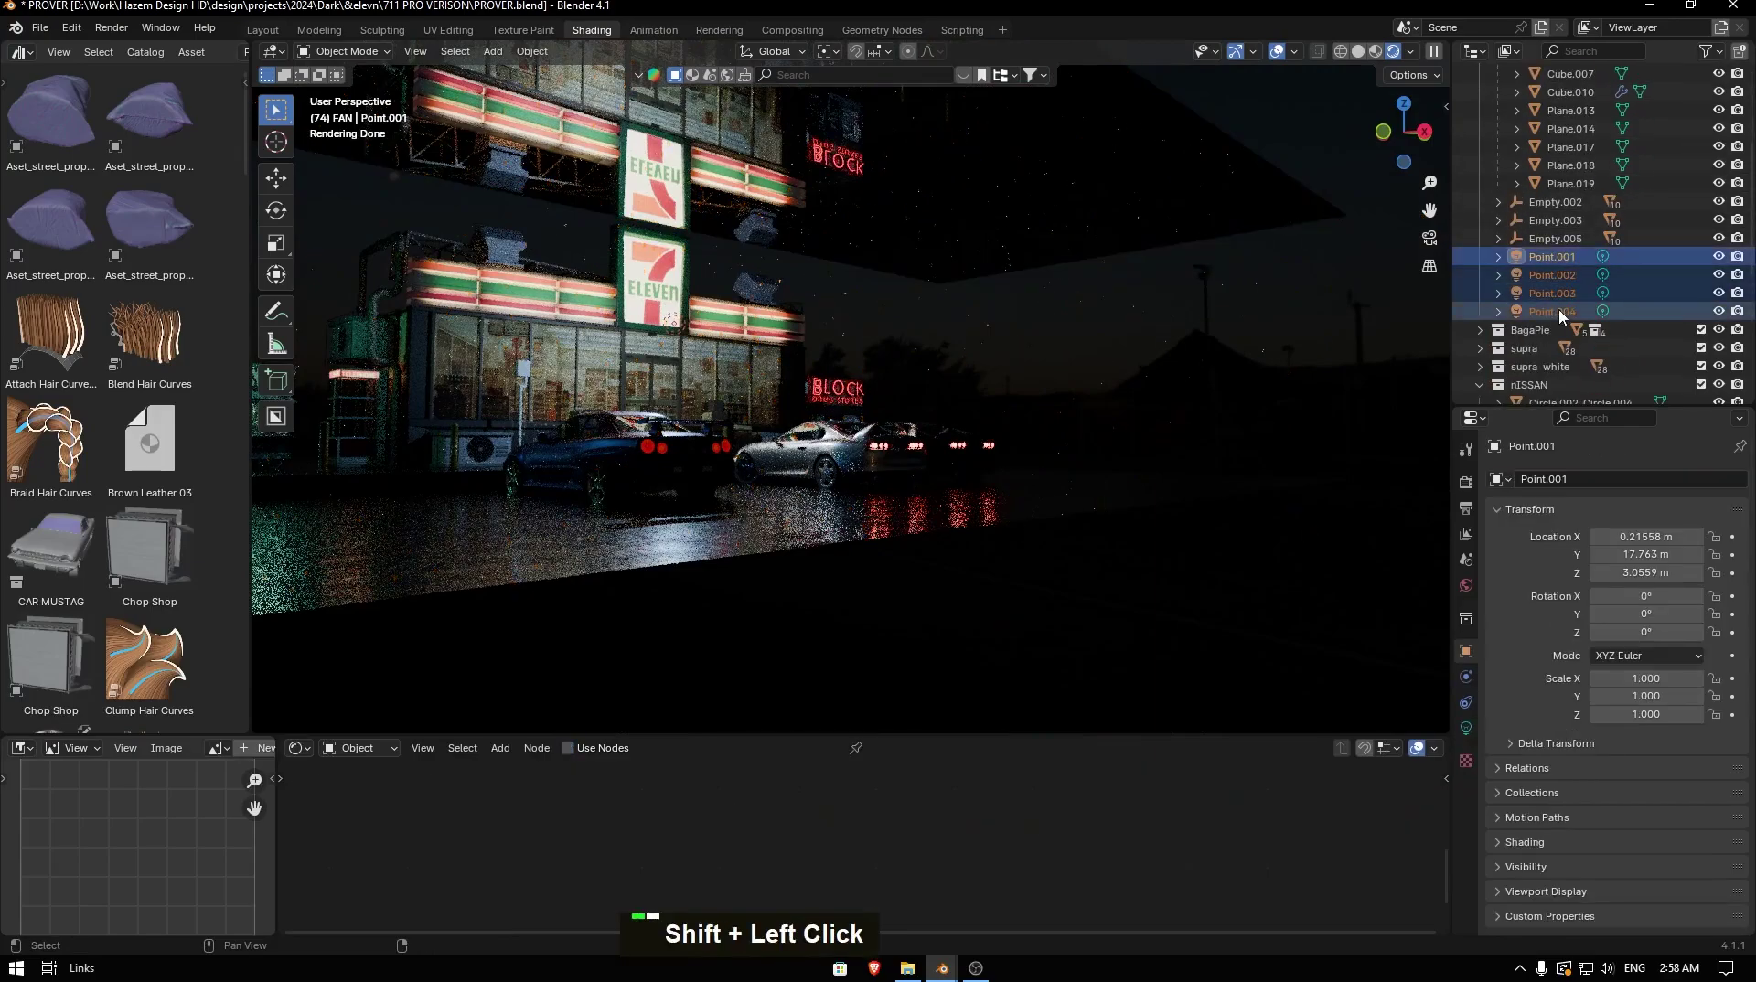
key("m")
key("m")
key("shift+l")
type("G, l")
key("Return")
key("Return")
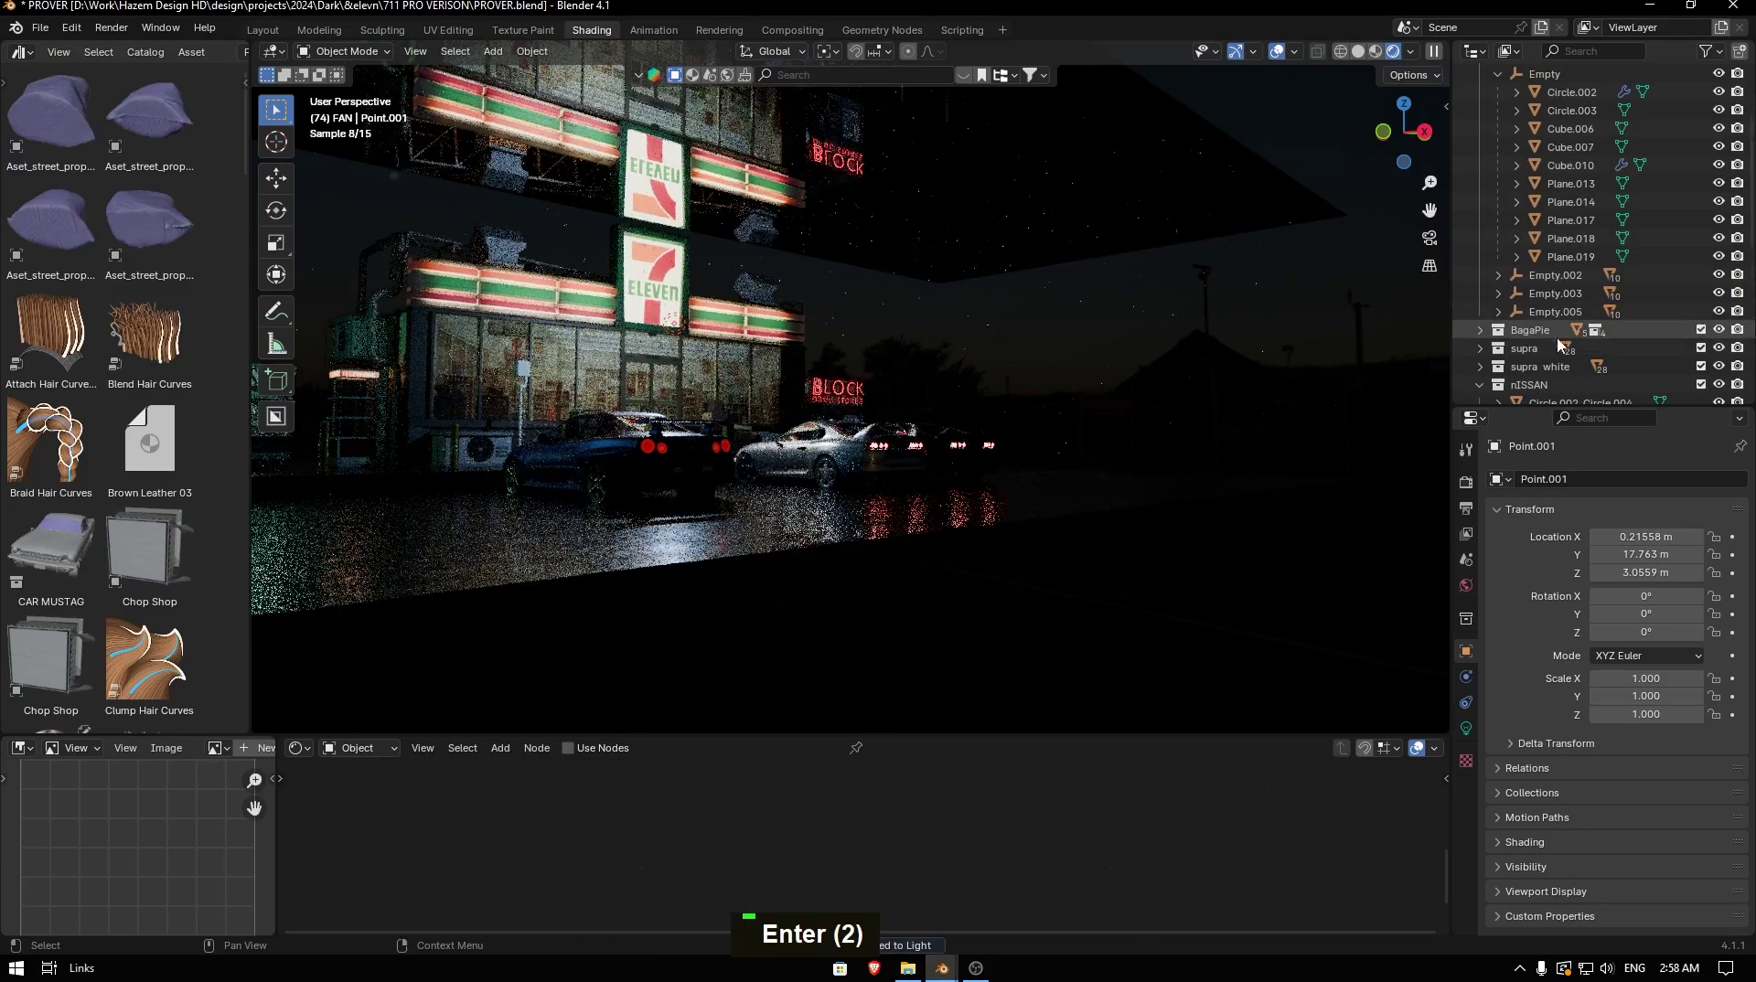
- Toggle the point lights' visibility to compare the night lighting with and without them
scroll("down", 3)
scroll("up", 3)
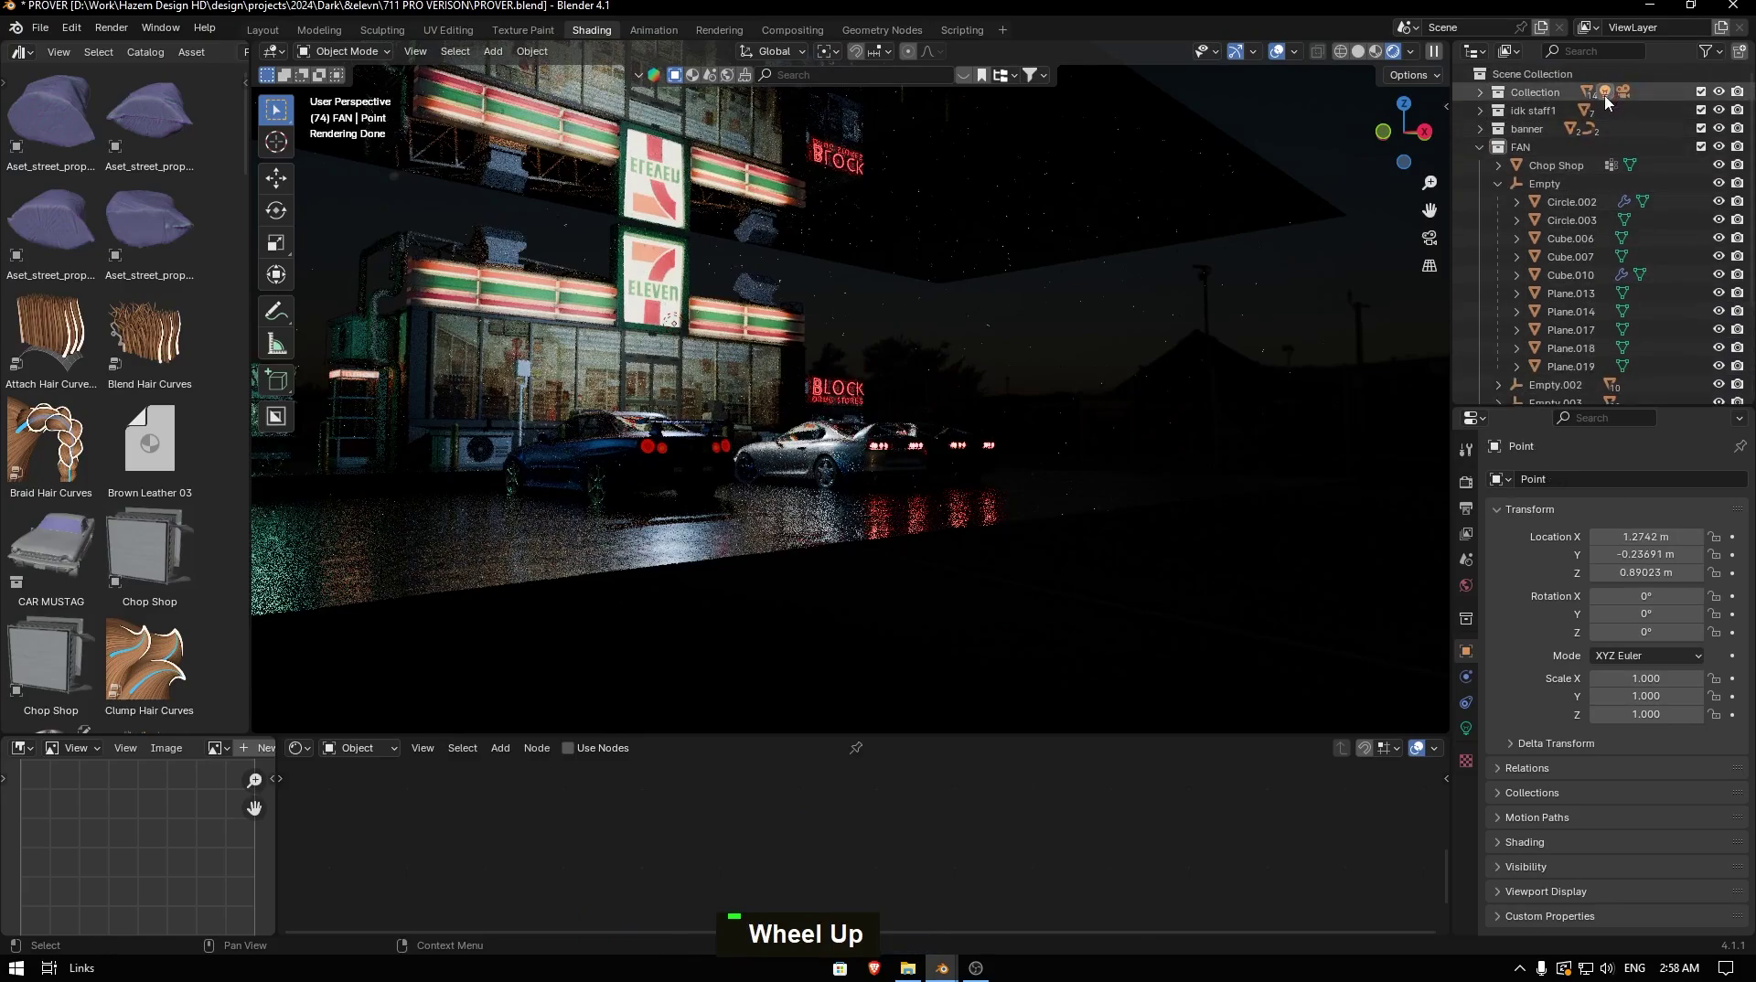
key("m")
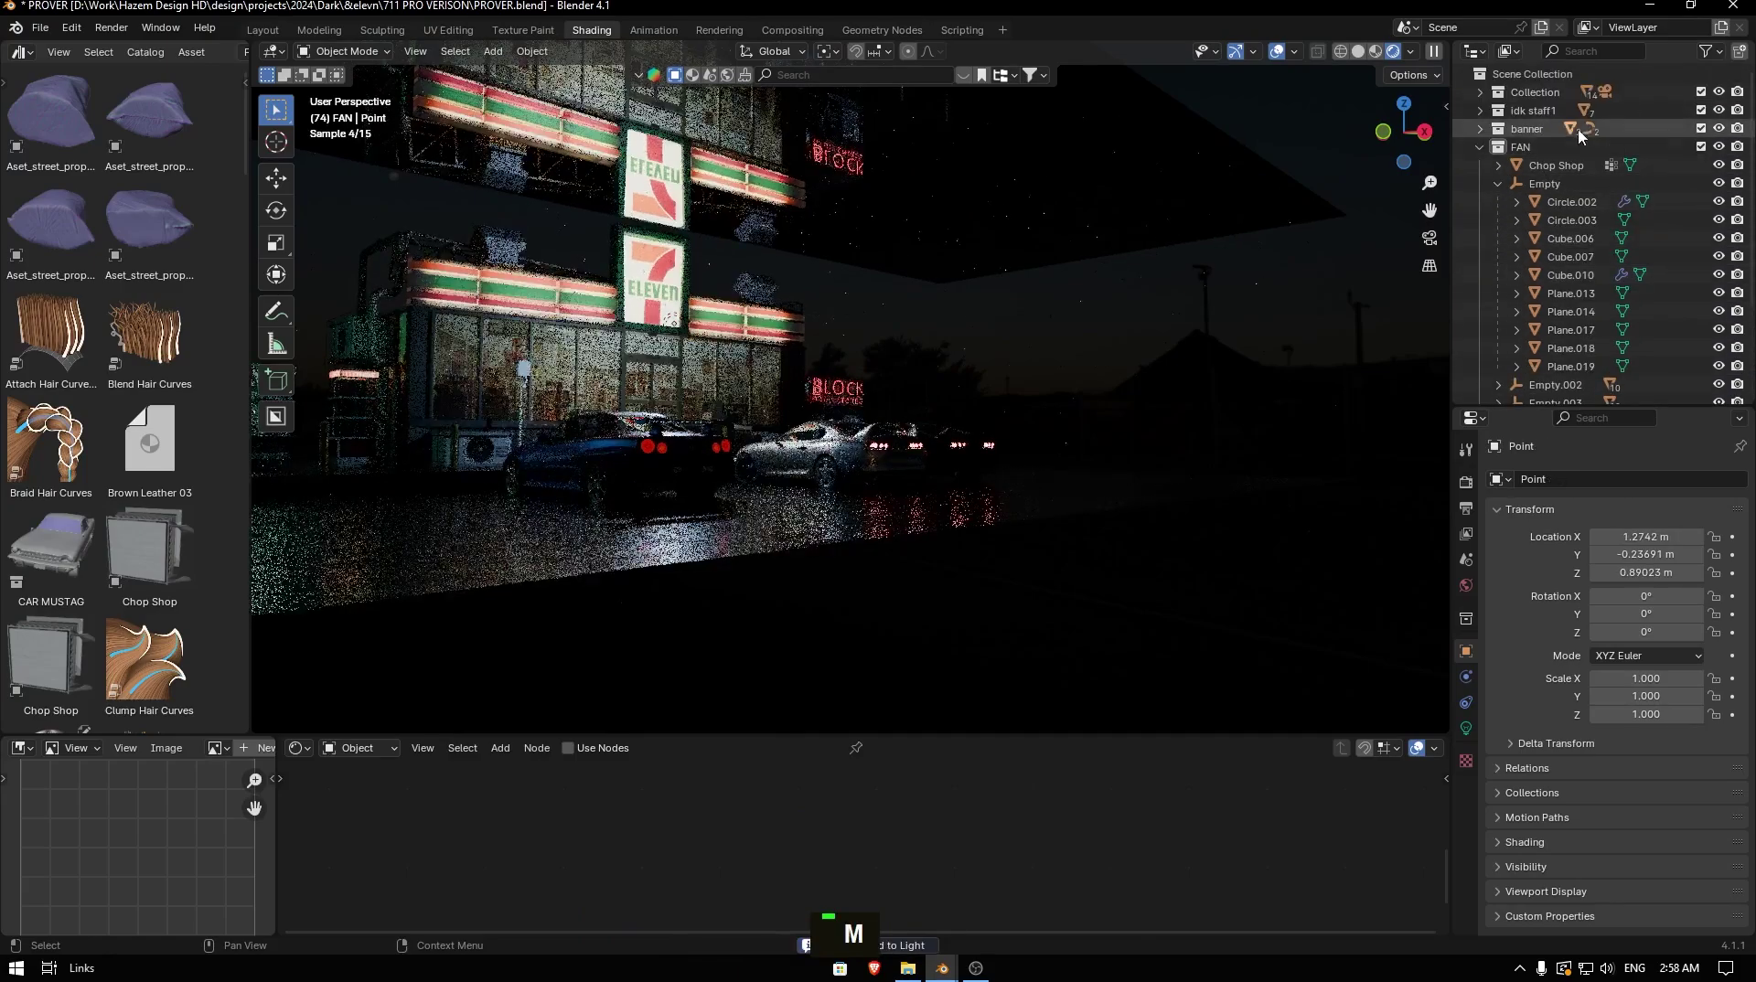
scroll("down", 3)
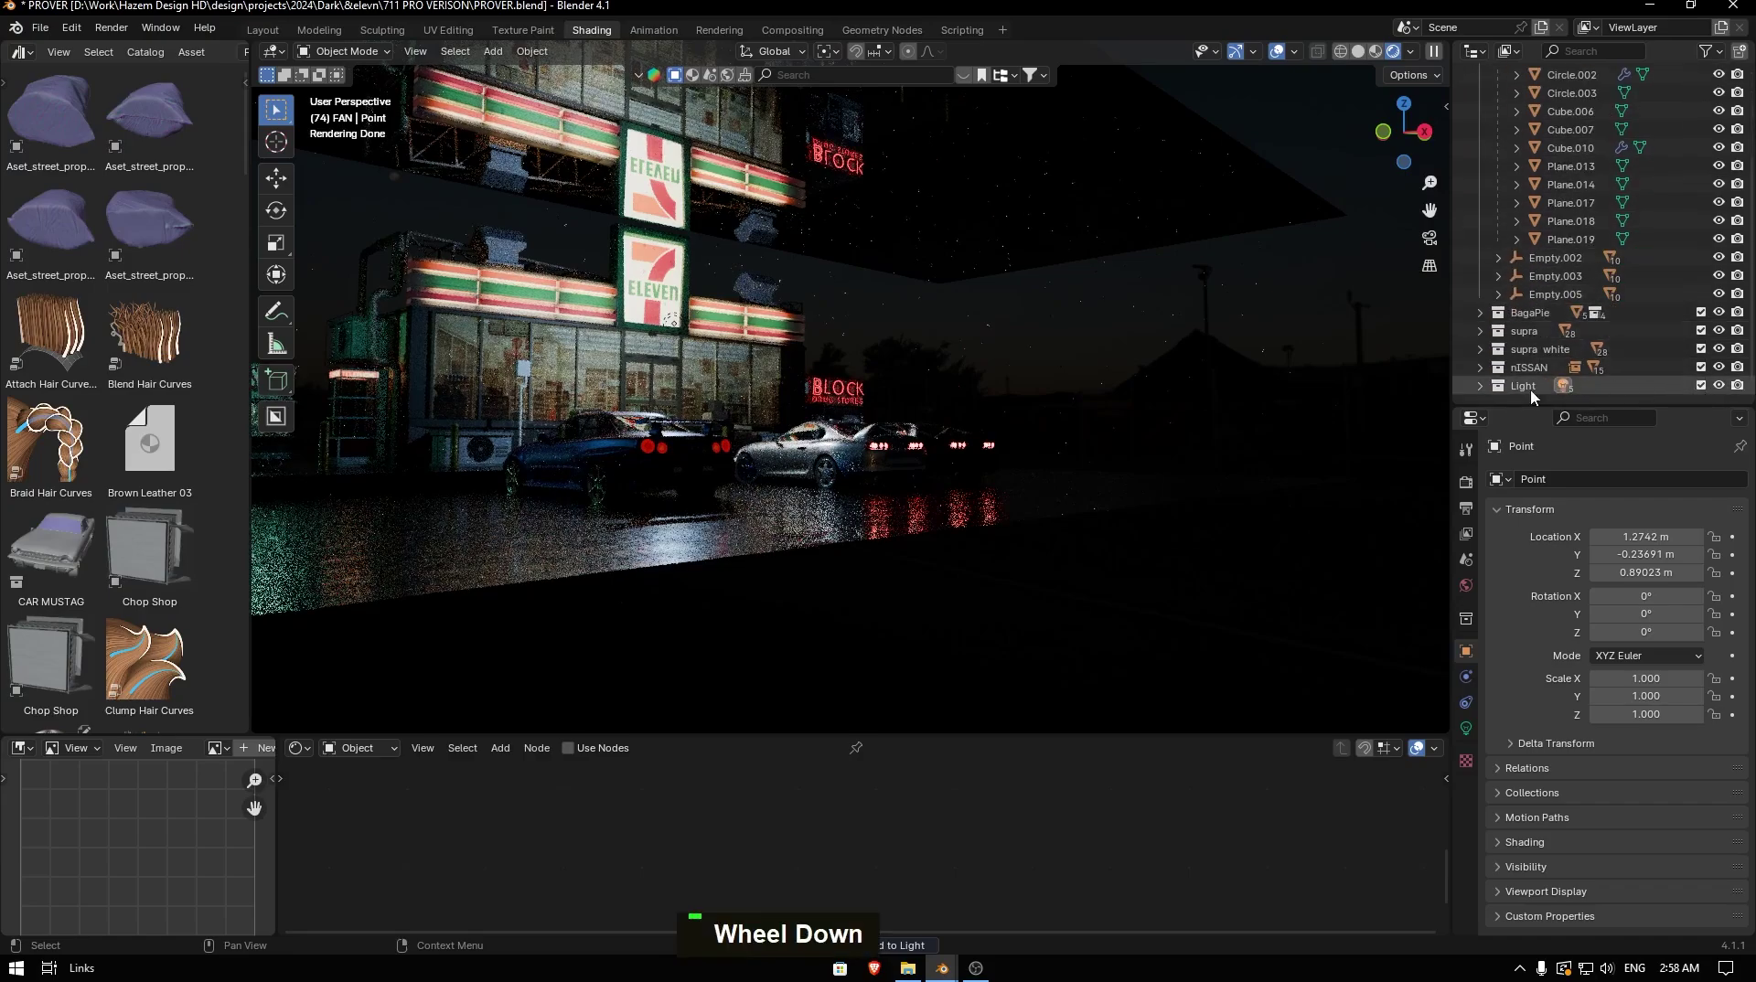
scroll("up", 3)
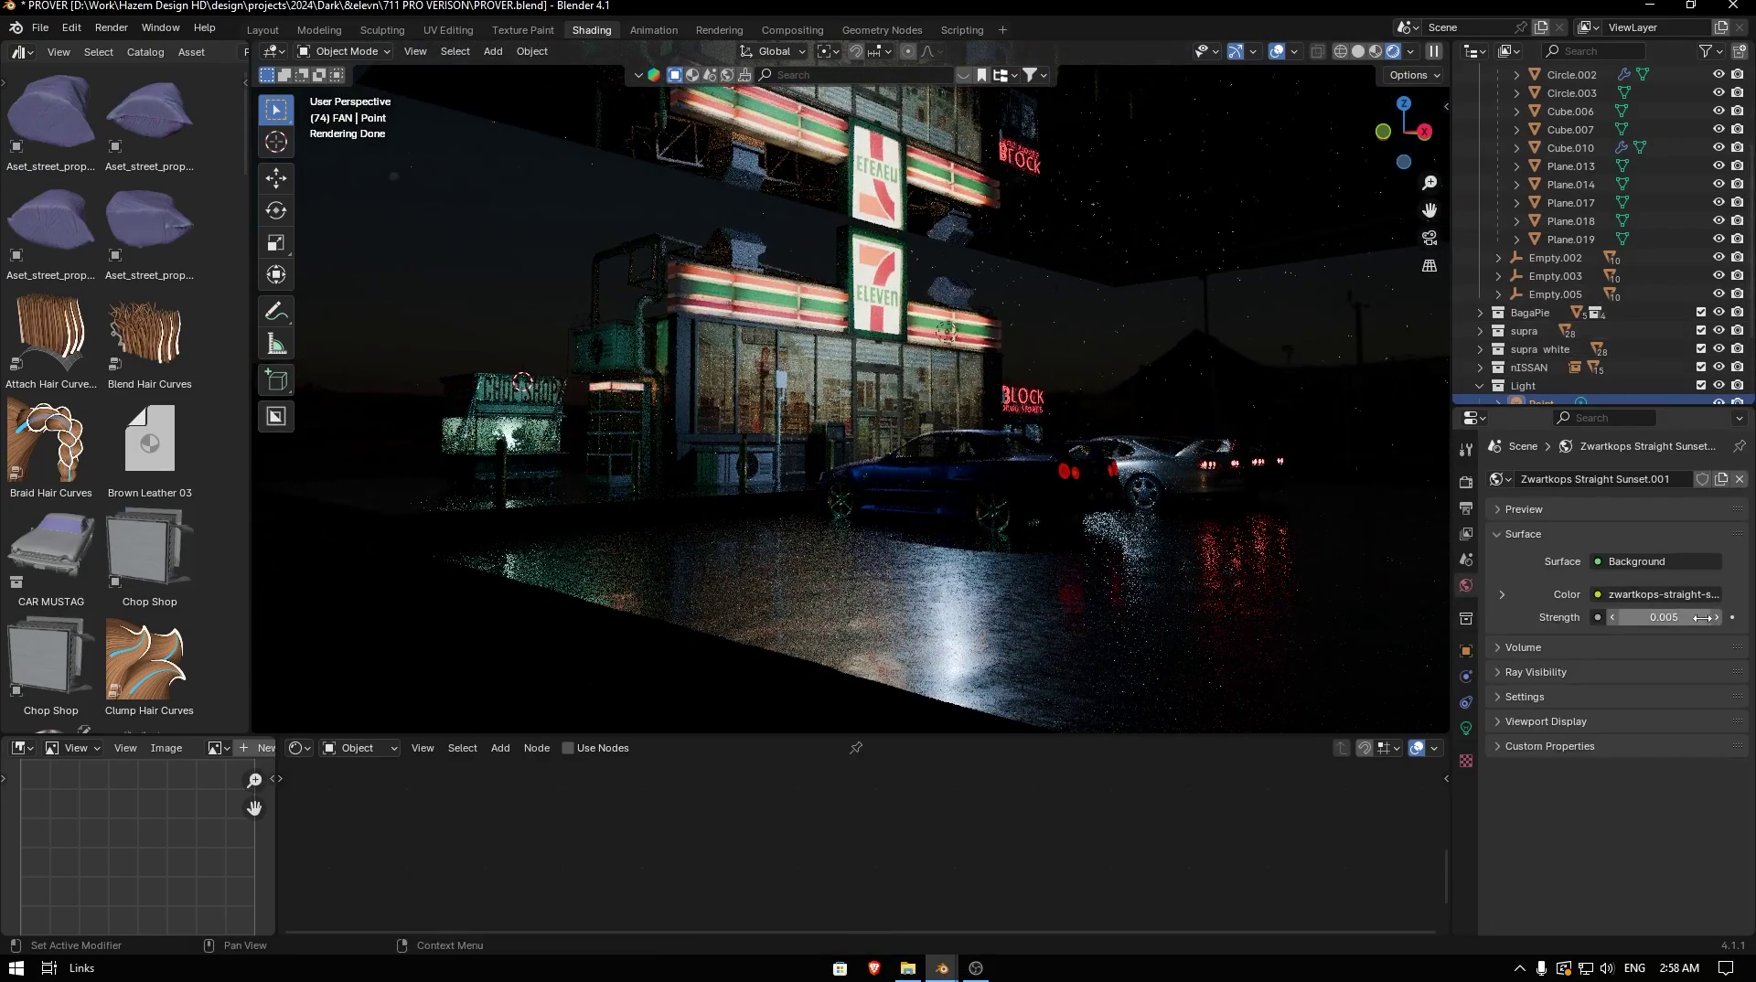
scroll("down", 3)
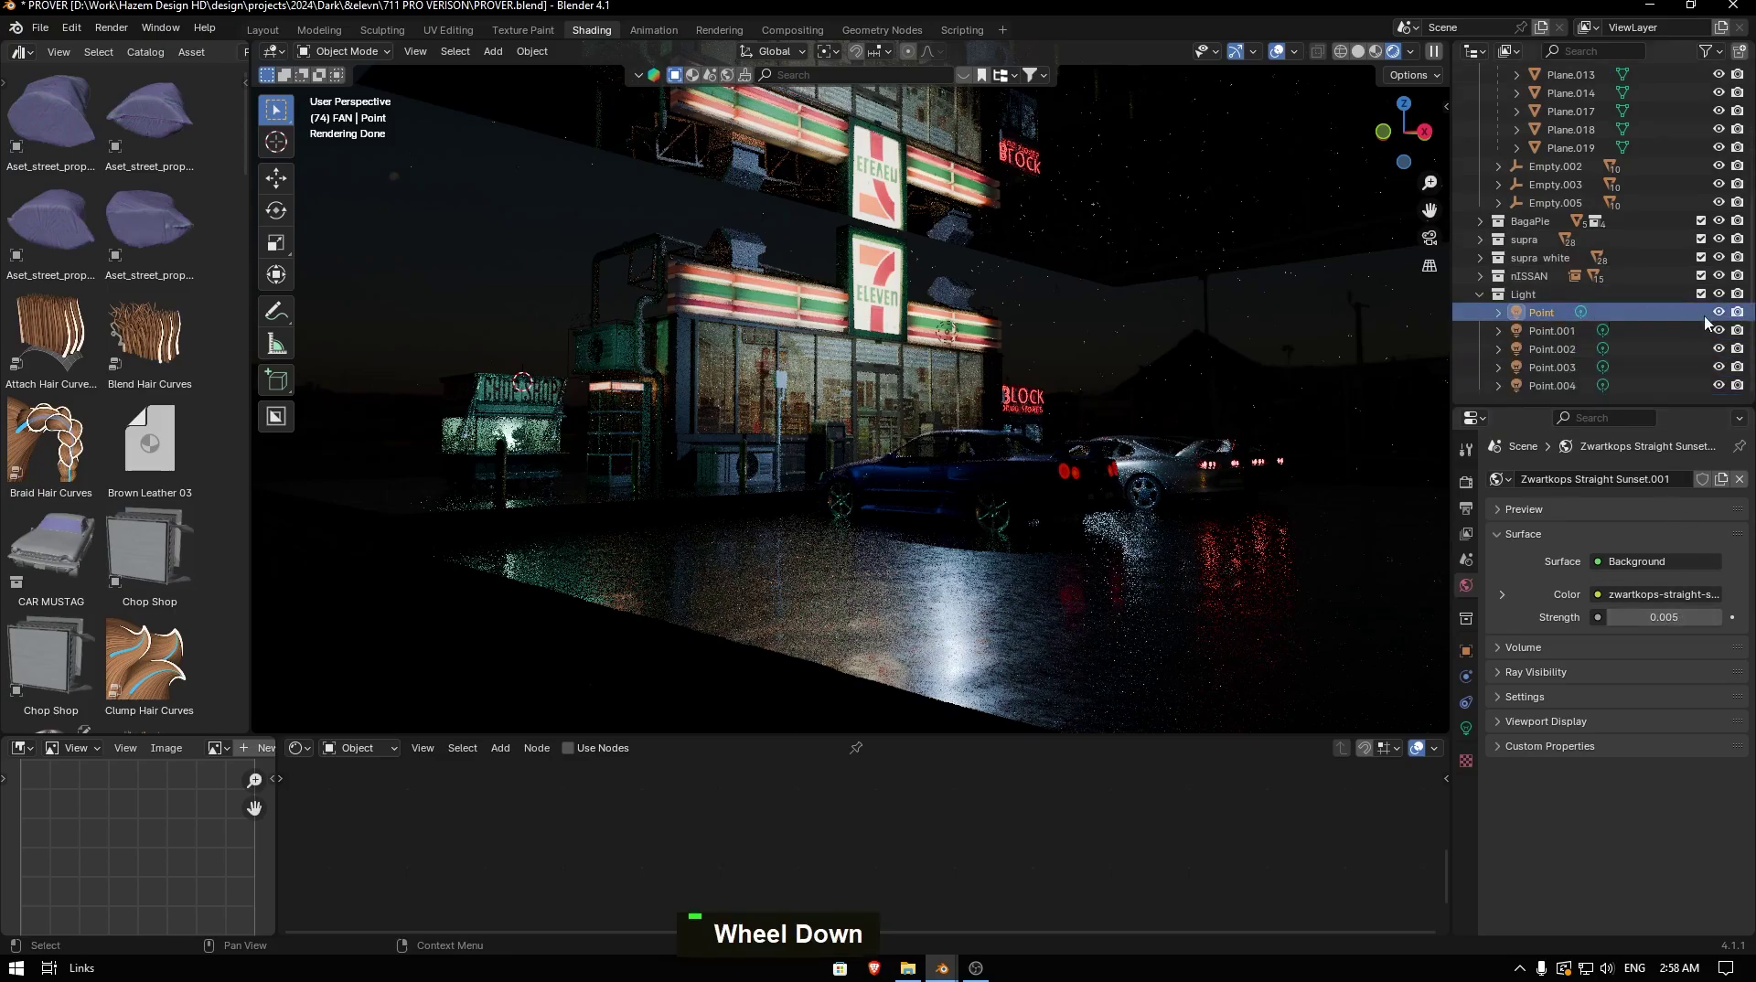
double_click(1725, 333)
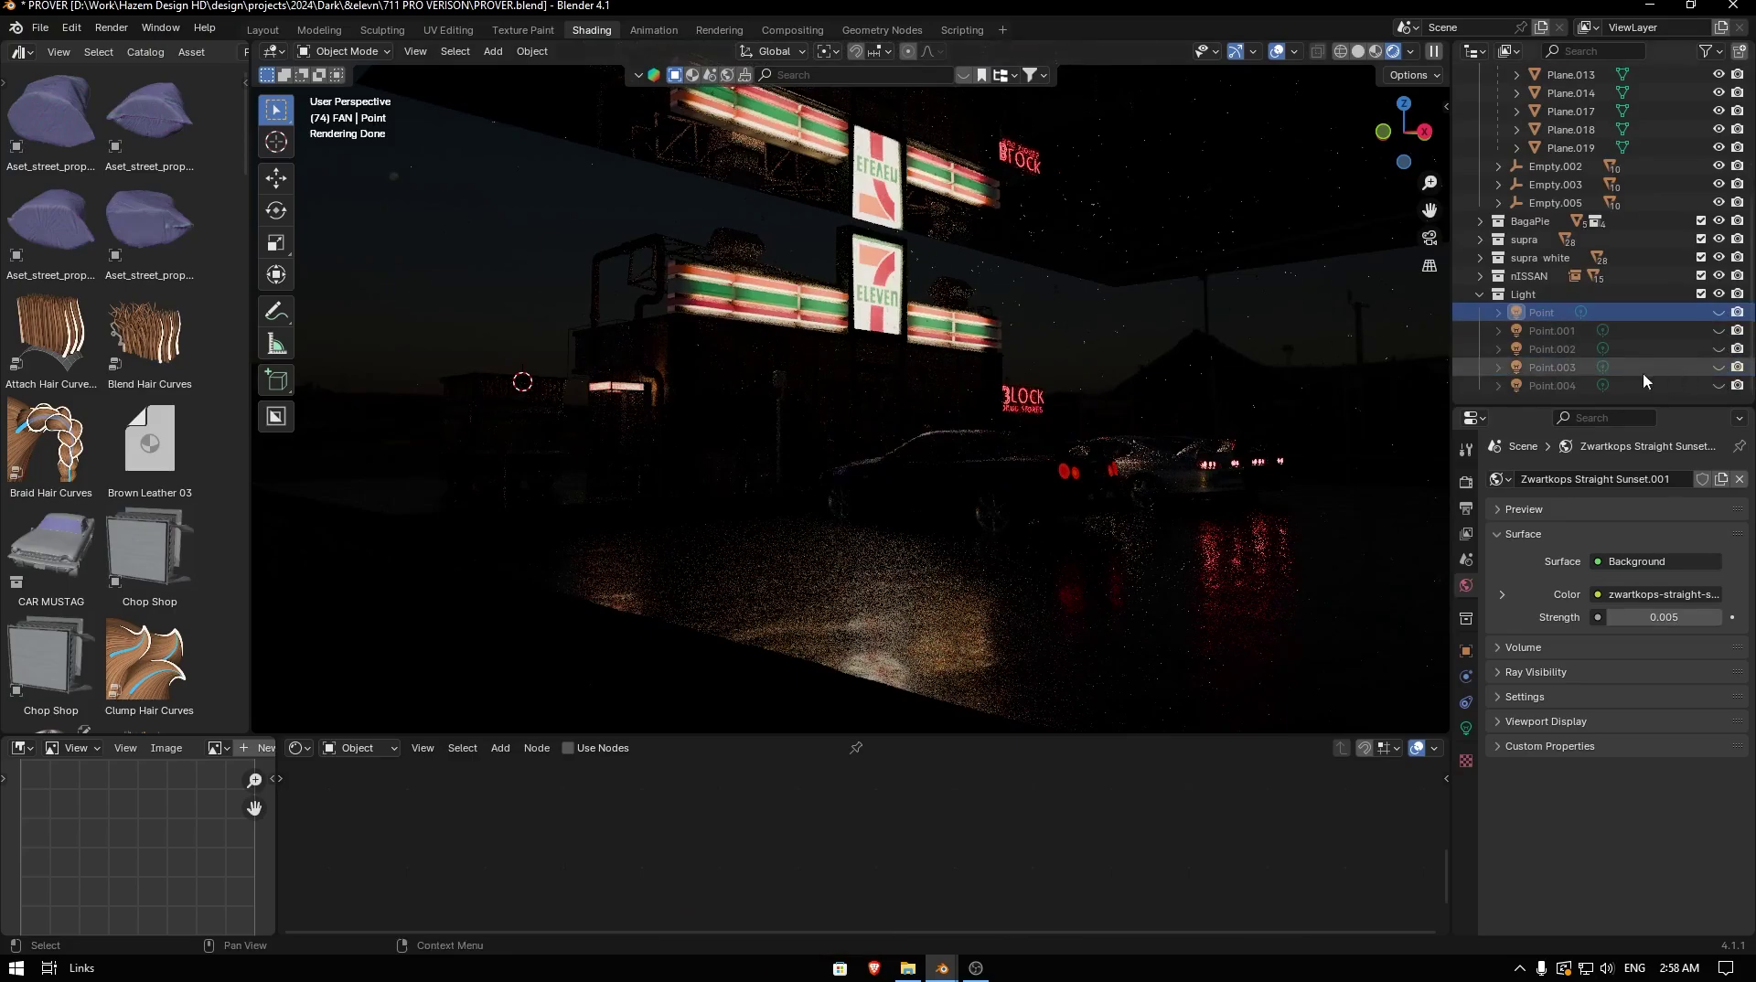
- Inspect the World background at strength 0.005 while orbiting the store front
middle_click(1274, 469)
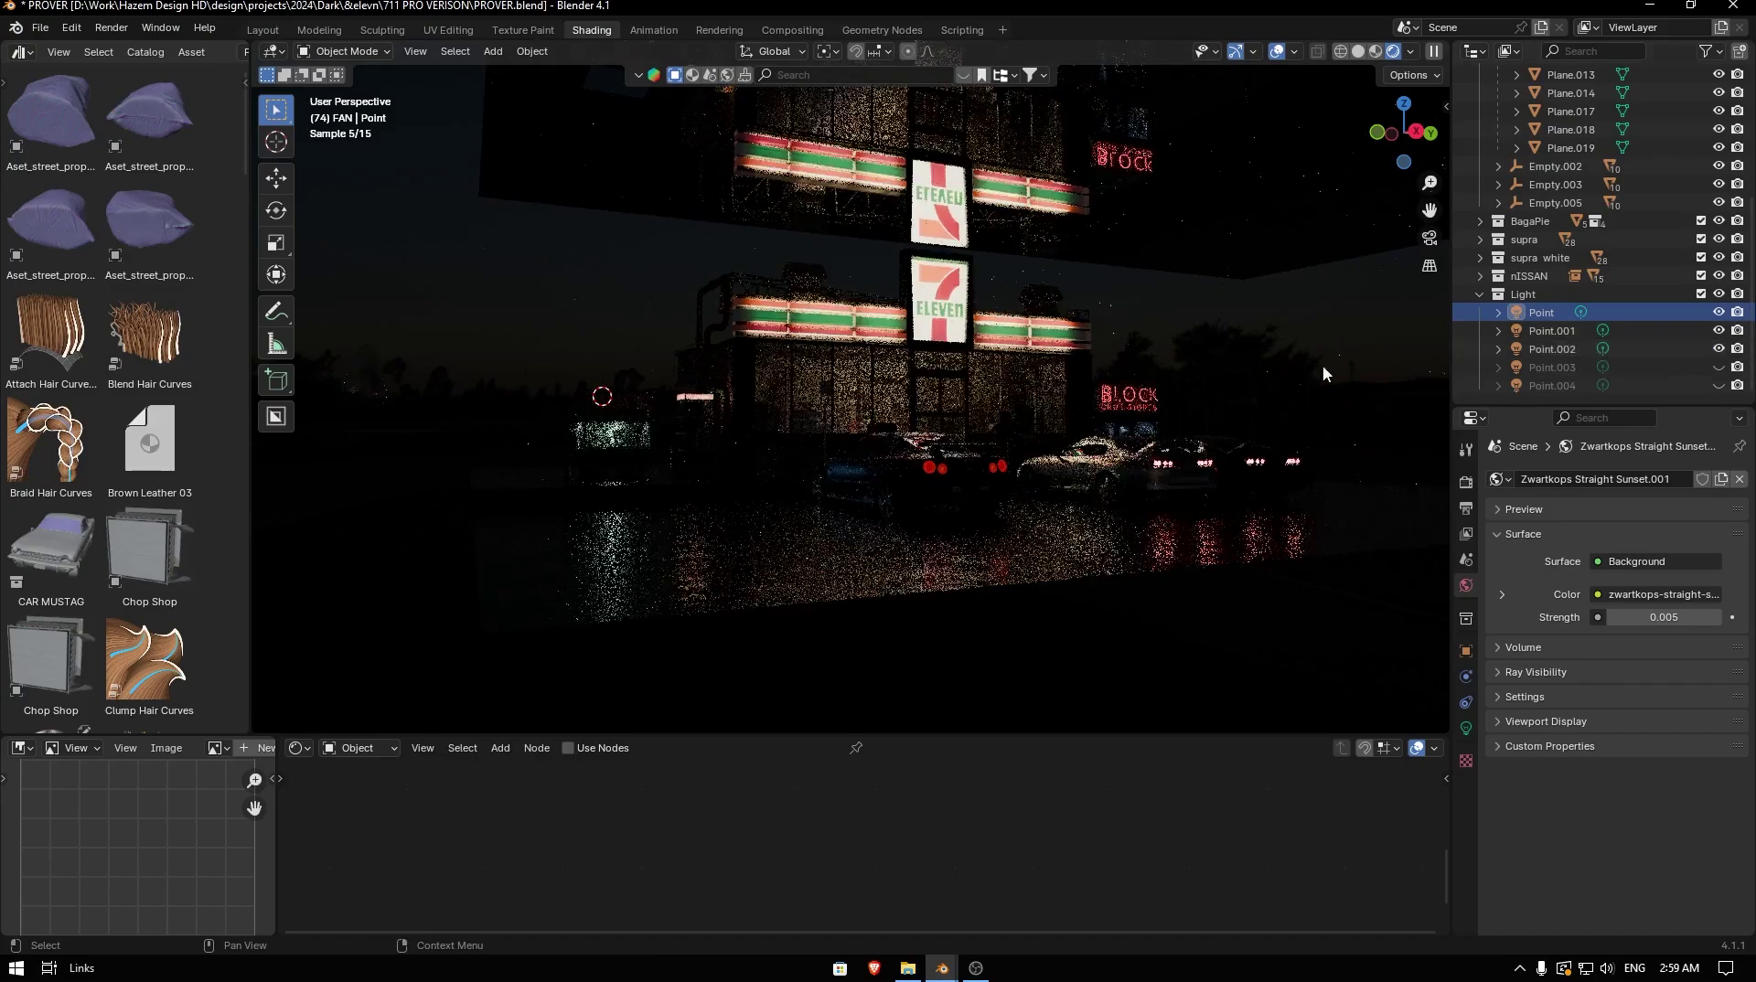
scroll("up", 3)
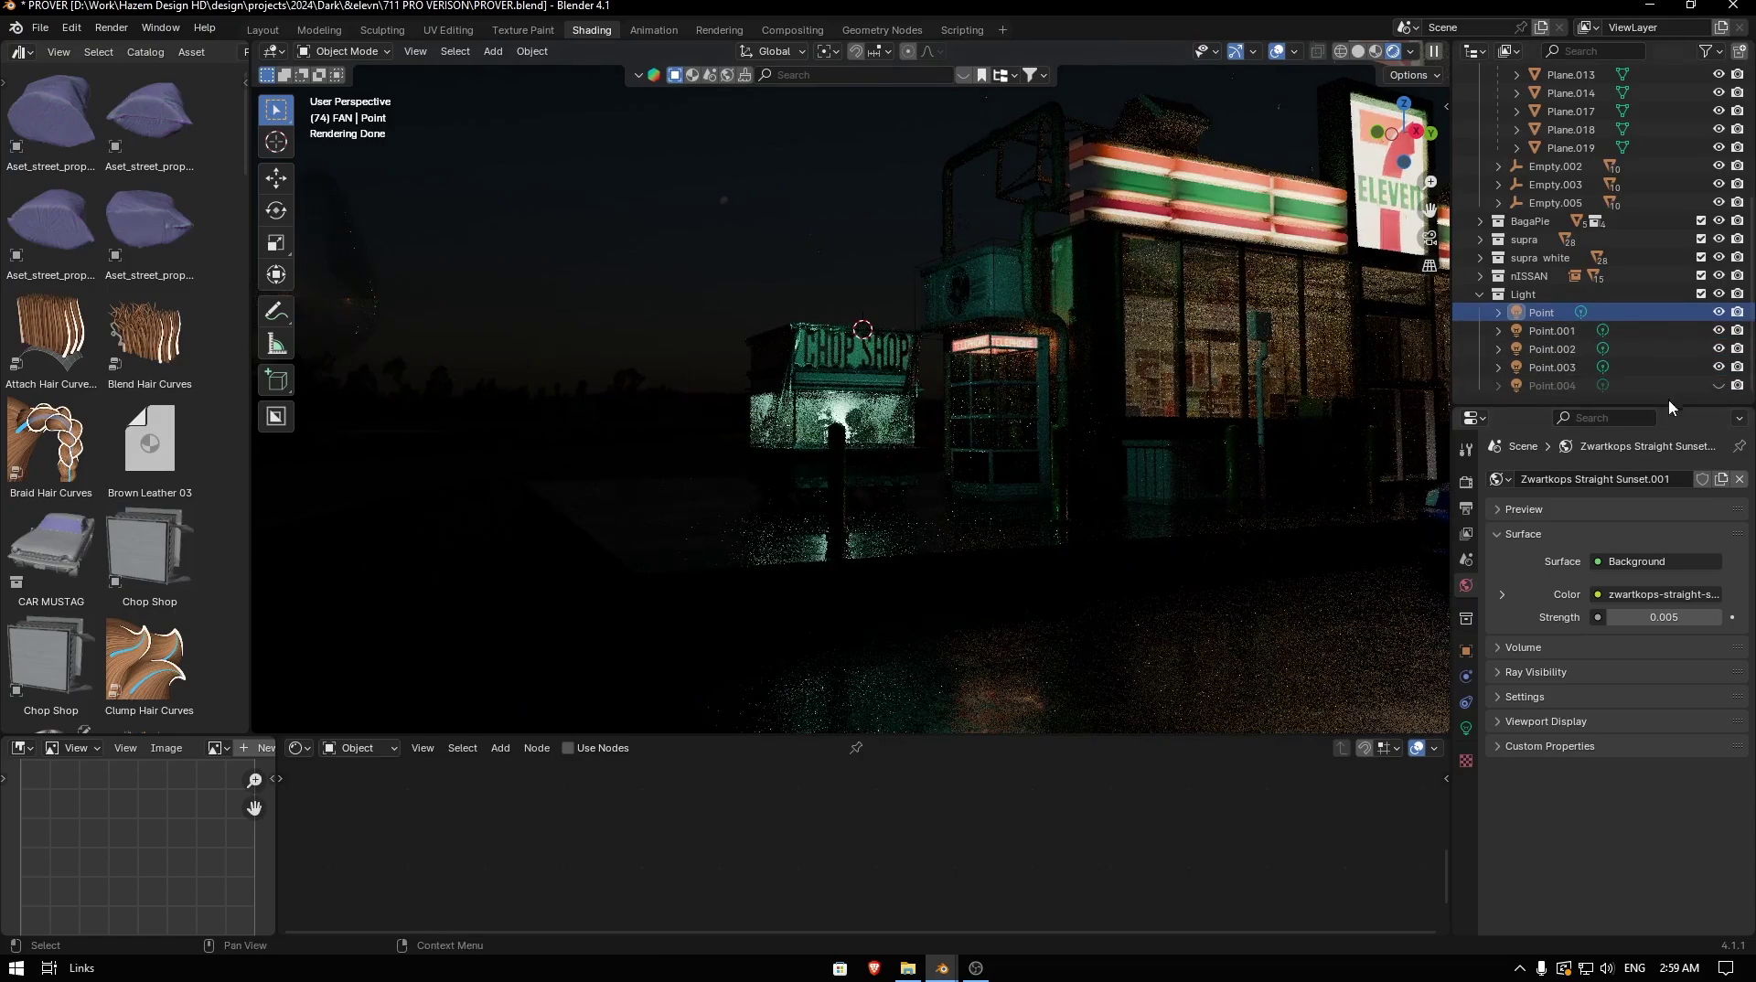
scroll("down", 3)
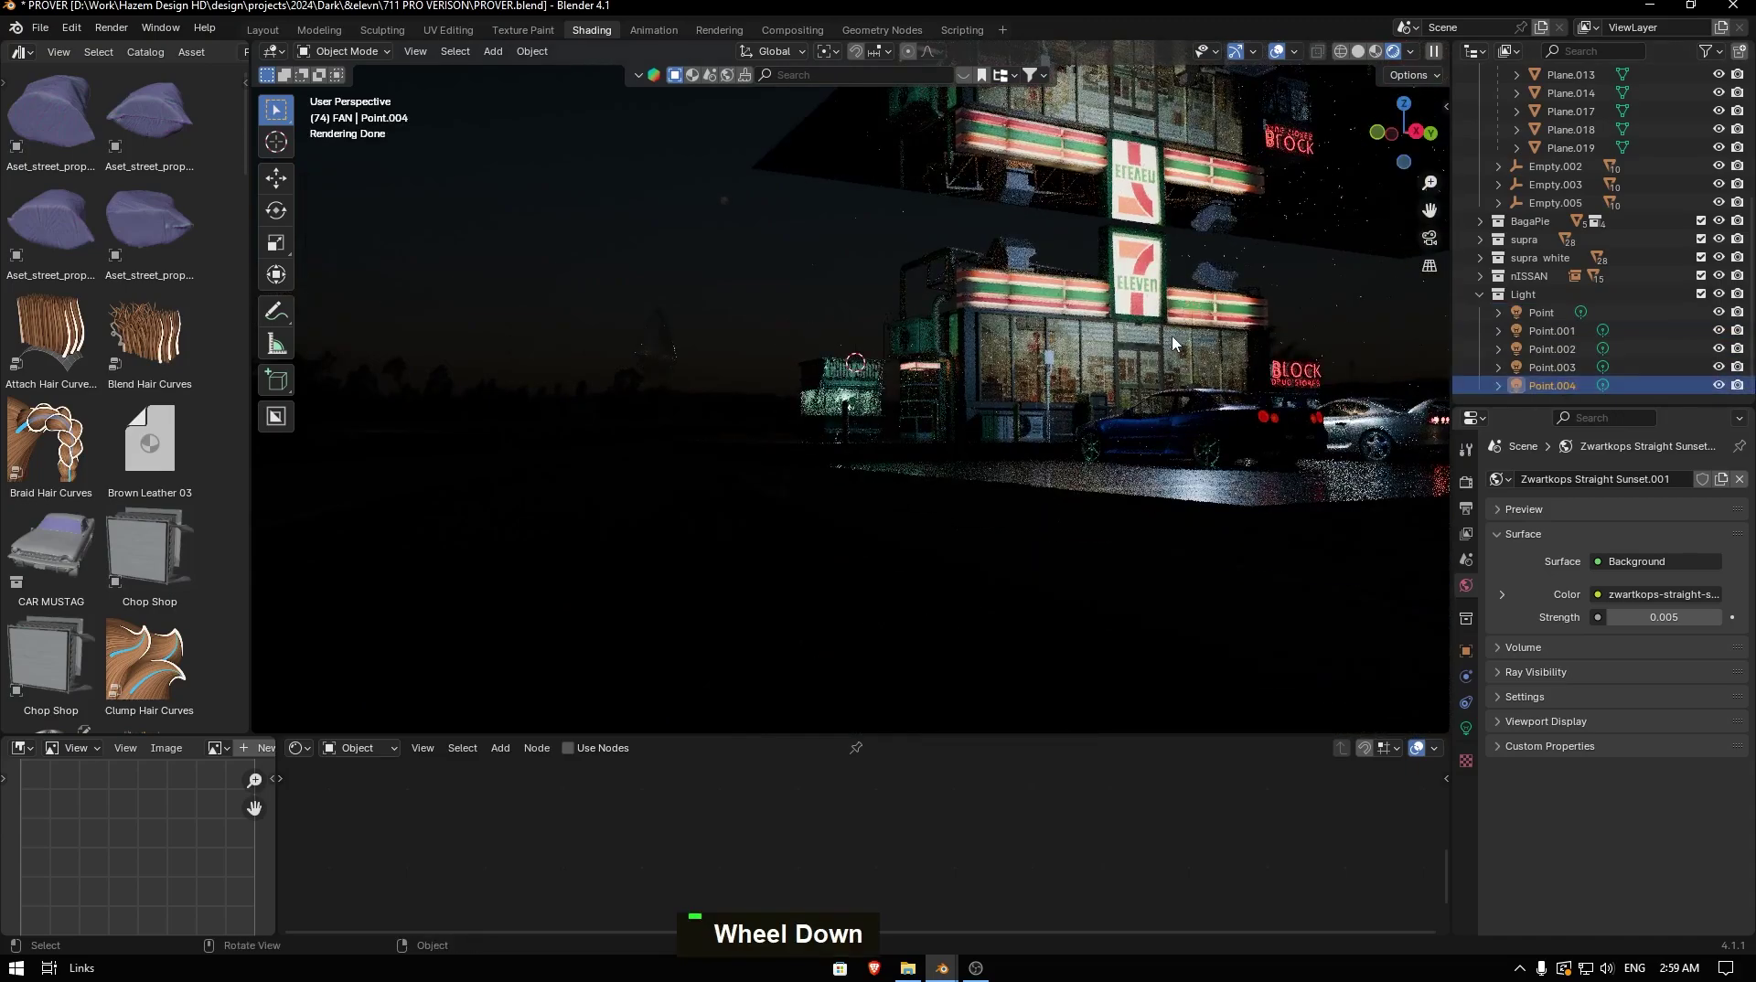
- Isolate the black Supra in Local View and select its window glass to show the Principled BSDF
middle_click(1209, 318)
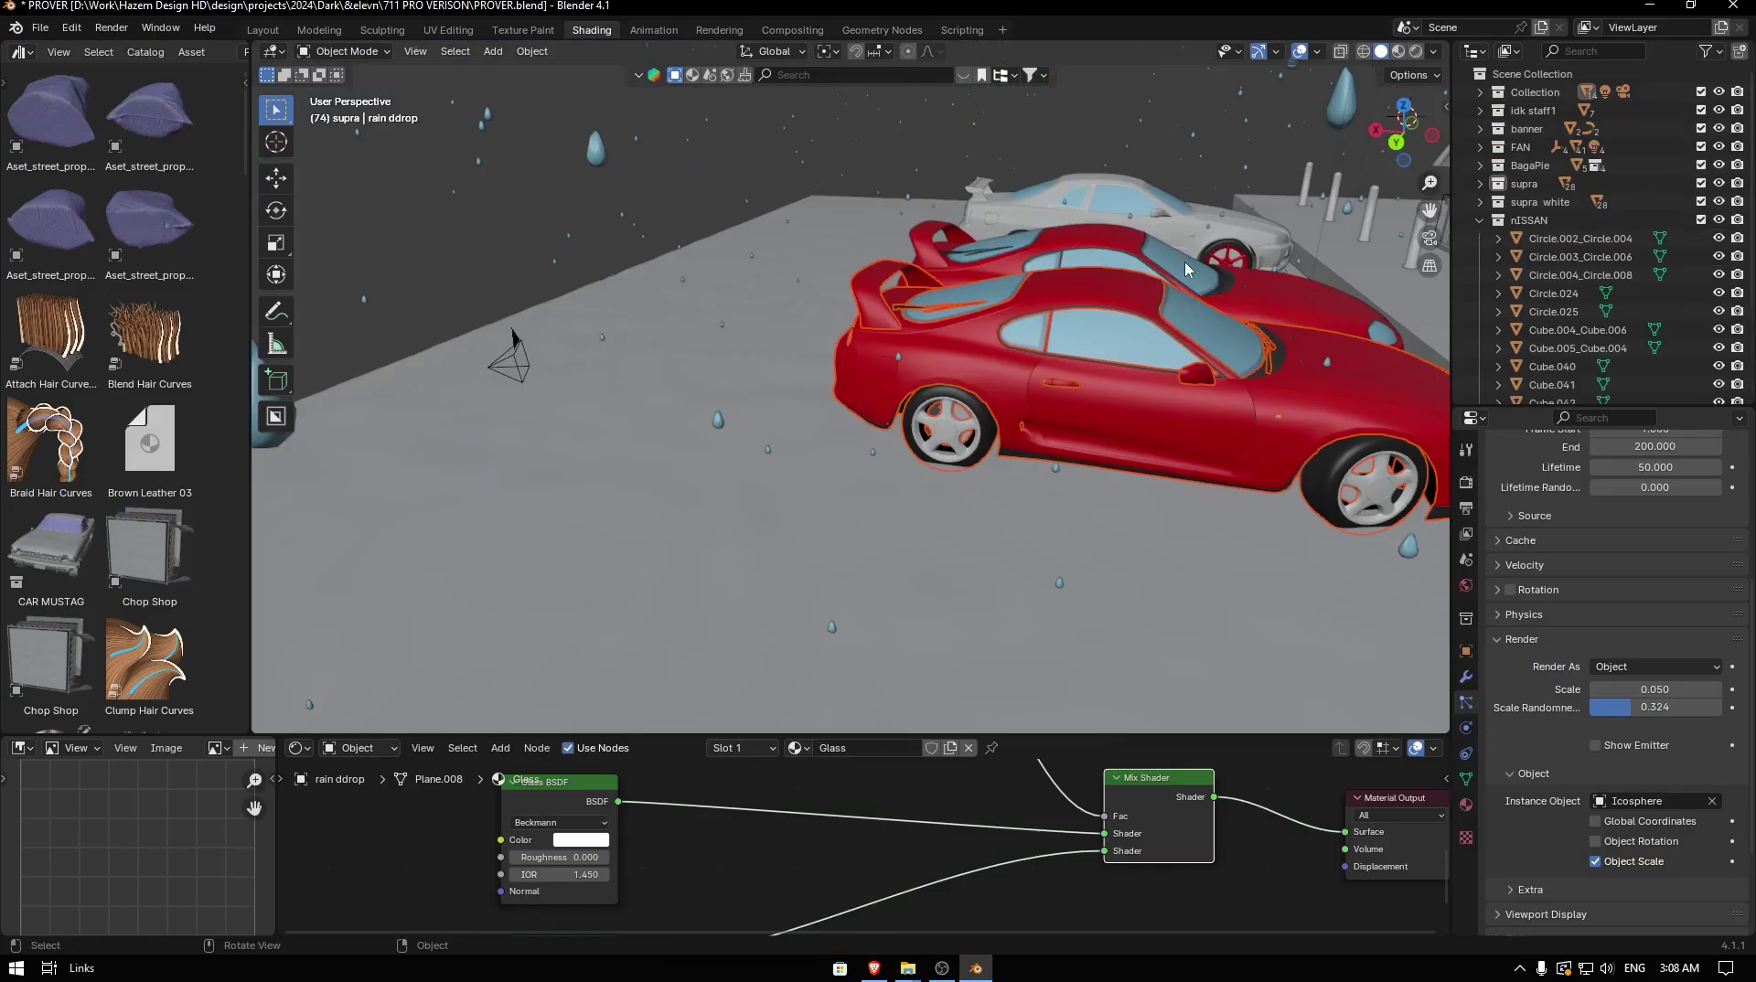
key("/")
key("z")
middle_click(1094, 431)
scroll("up", 3)
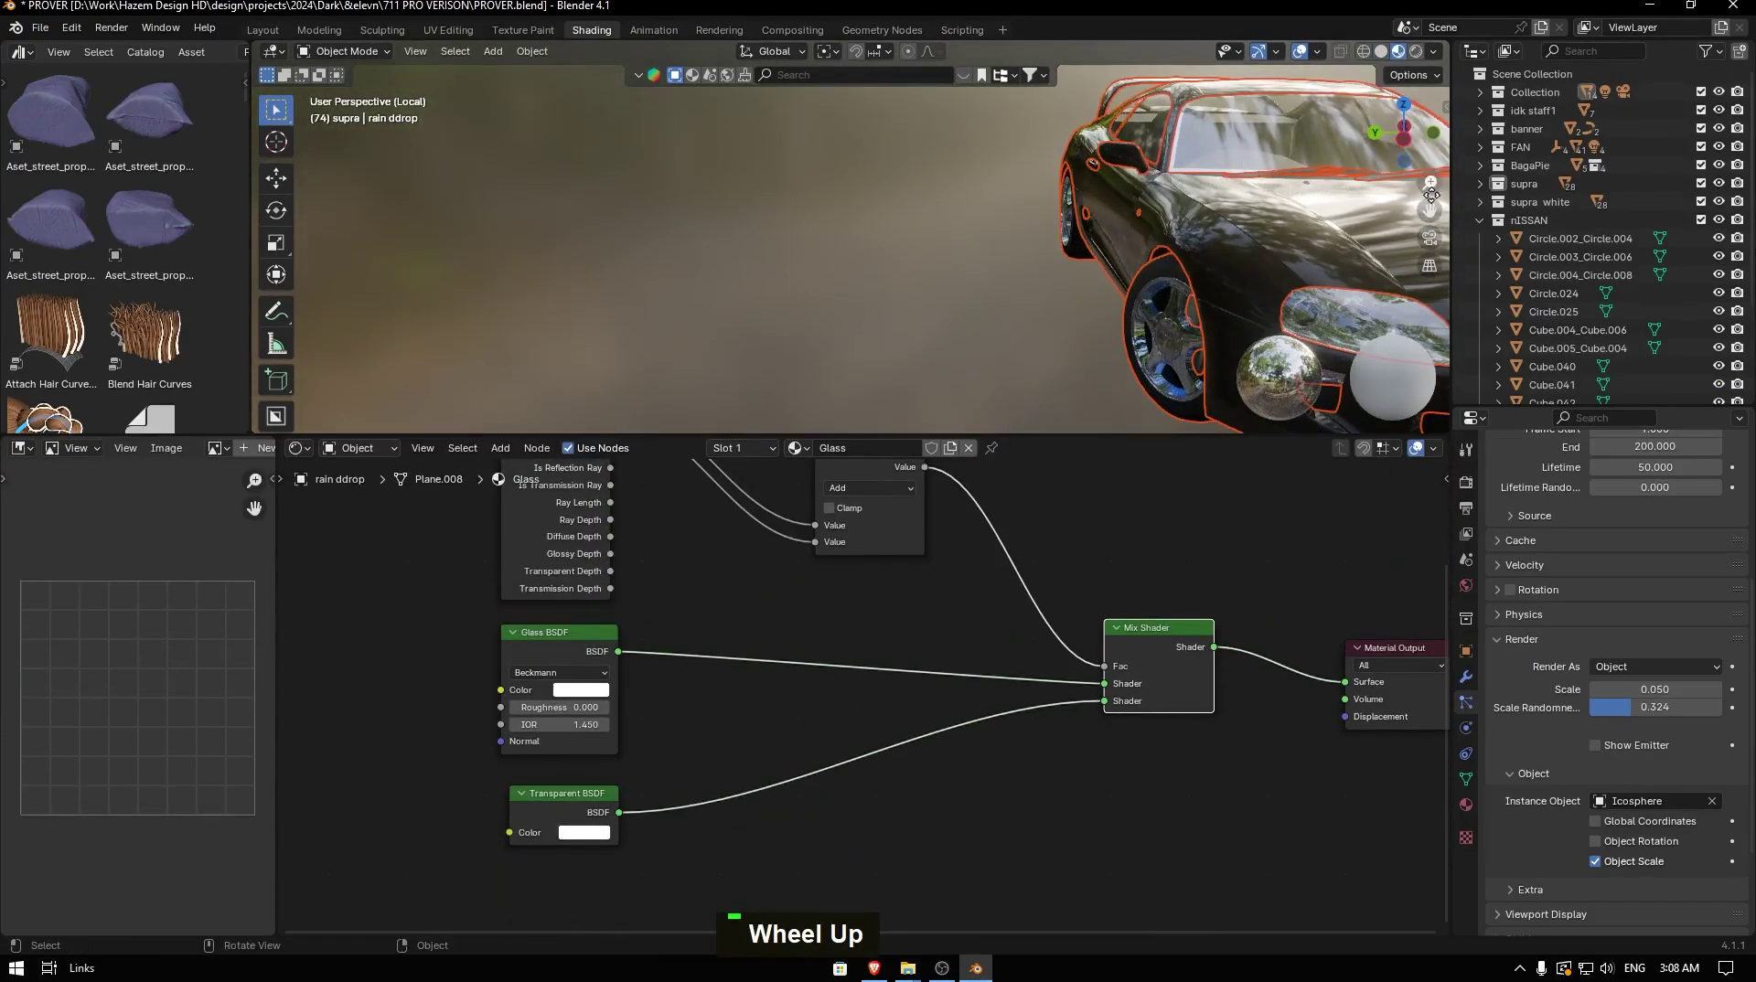
double_click(1159, 199)
middle_click(1094, 173)
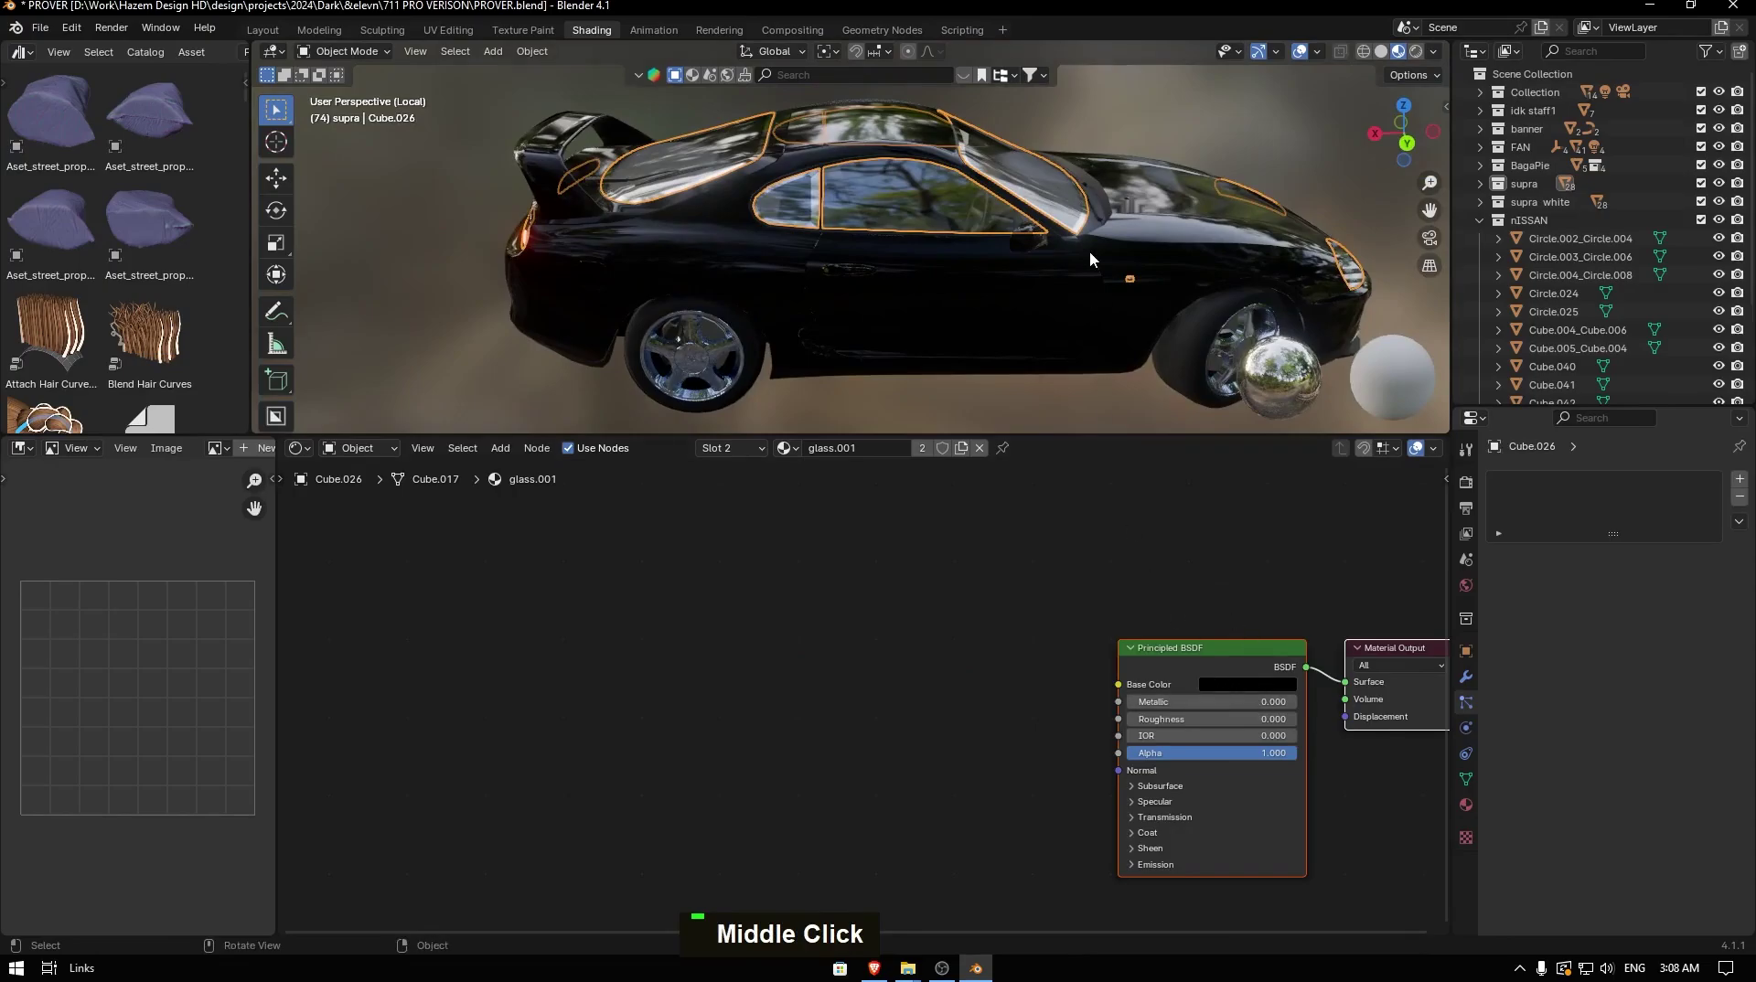
- Select the window faces in Edit Mode and assign glass with Alpha 0.203 and Transmission Weight 1.0
key("Tab")
key("3")
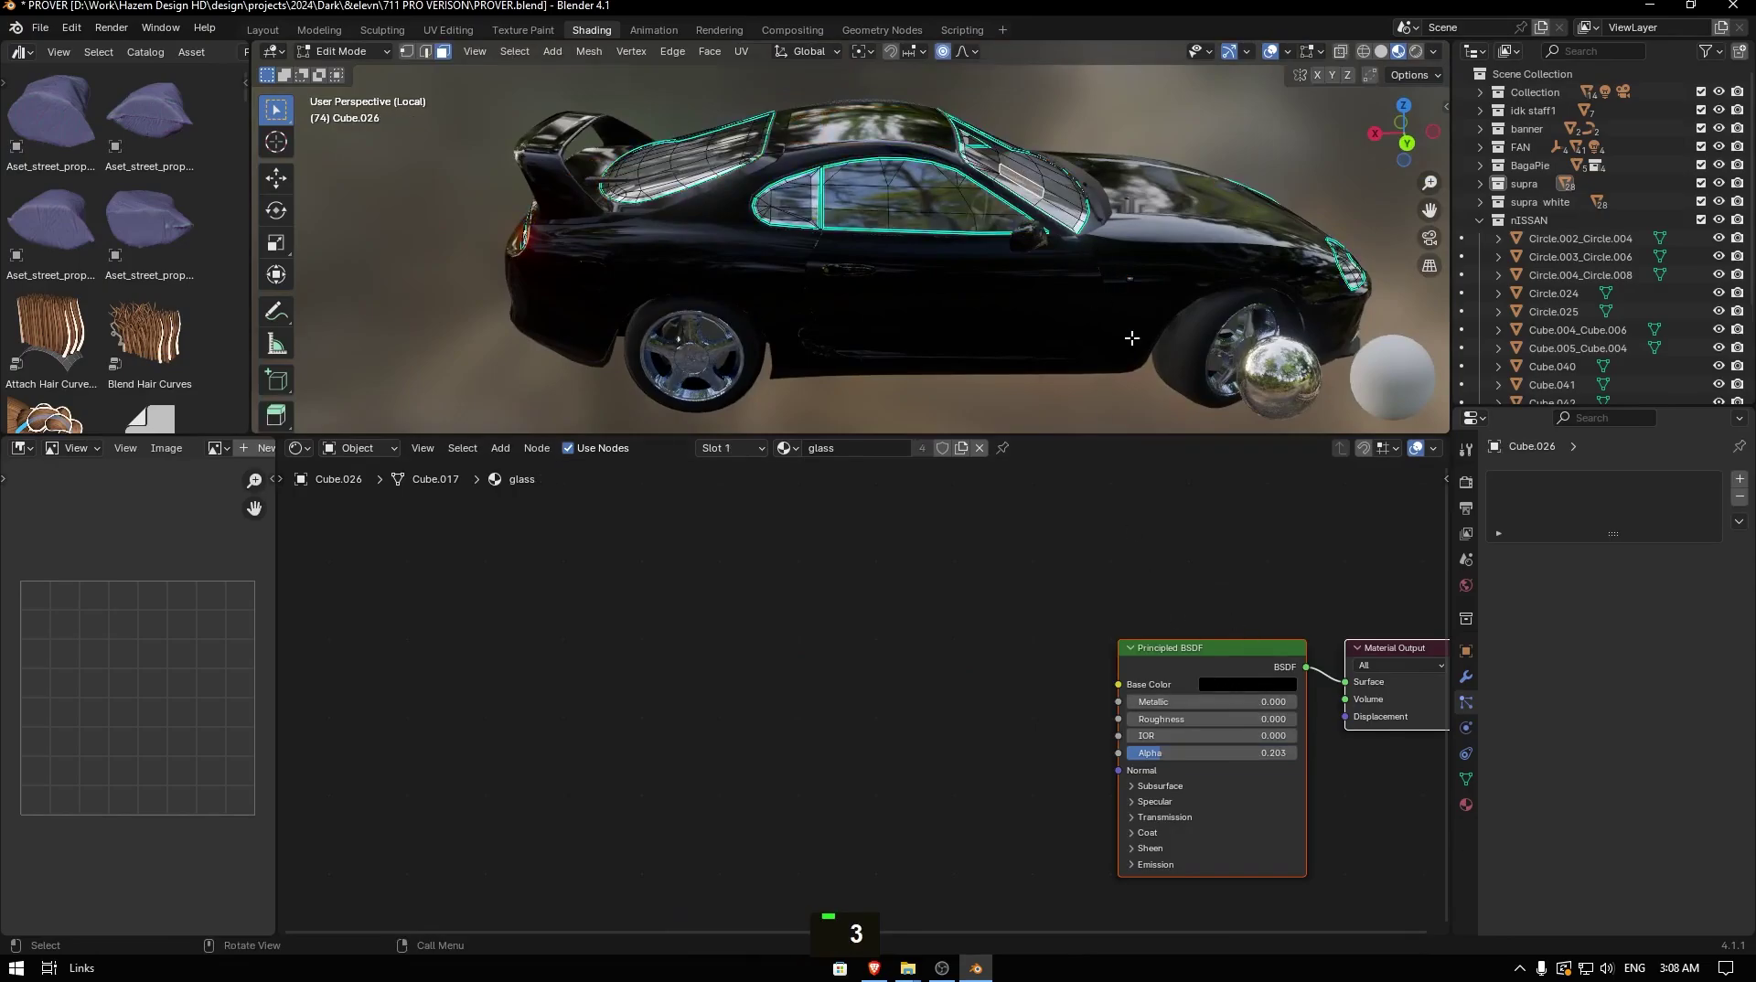
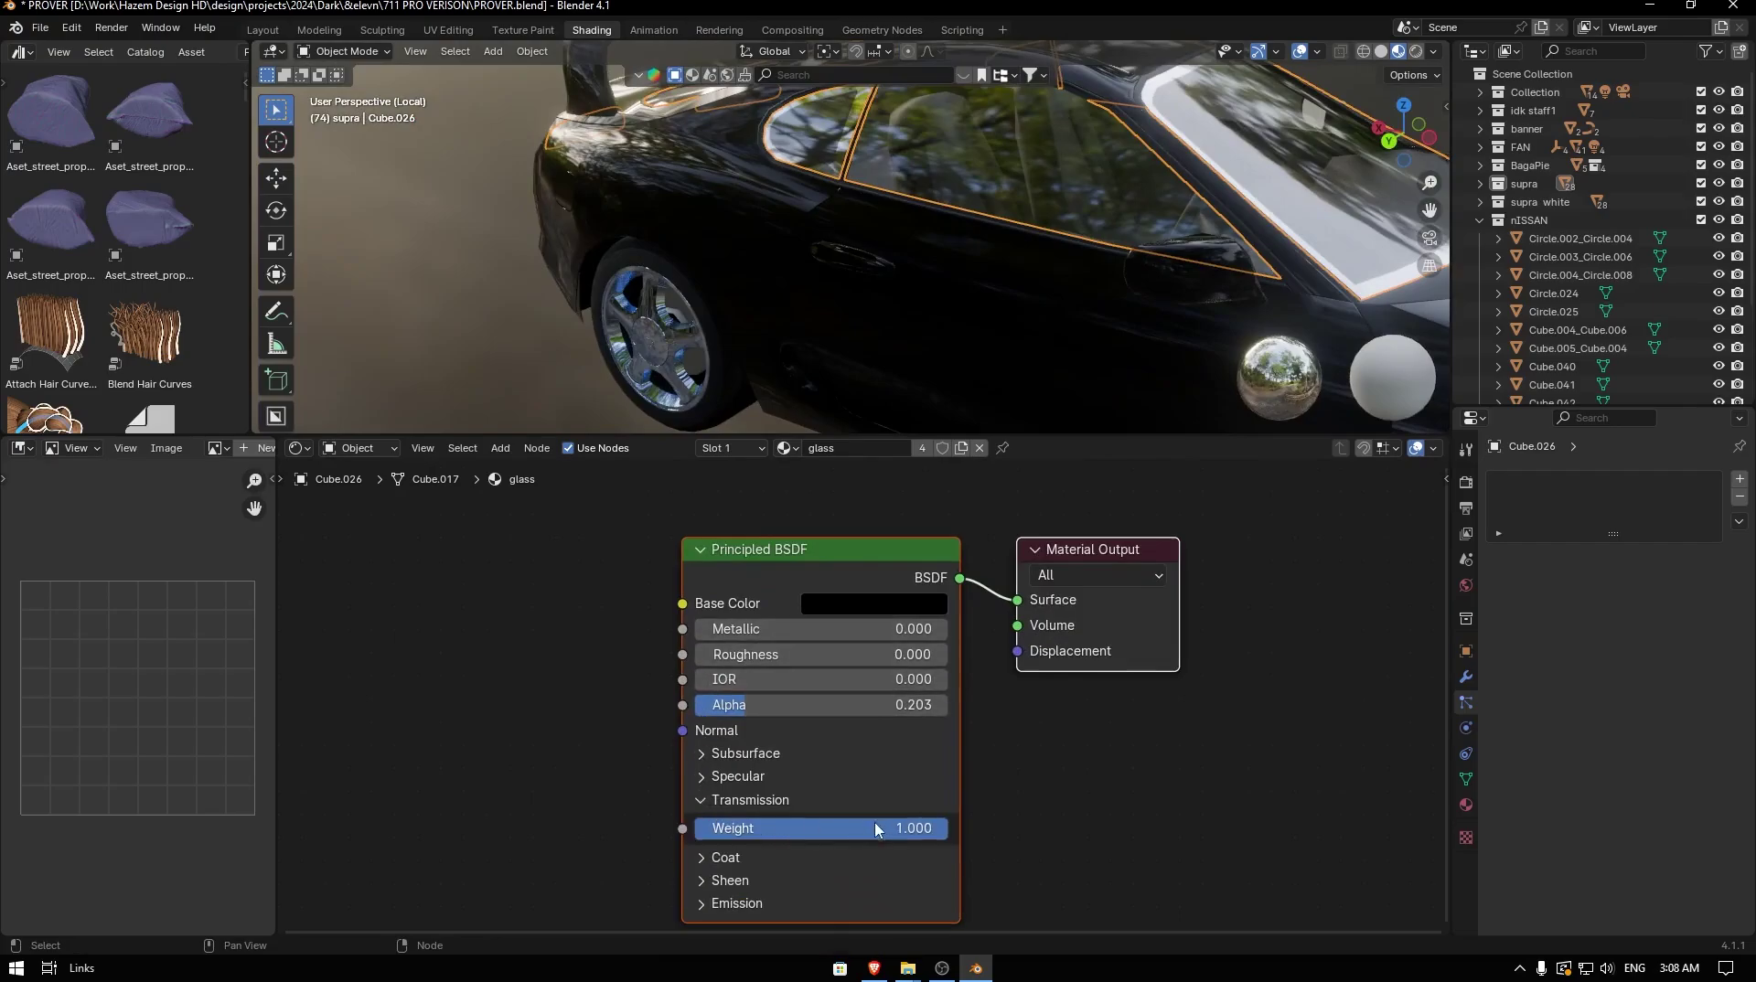
scroll("down", 3)
middle_click(1146, 318)
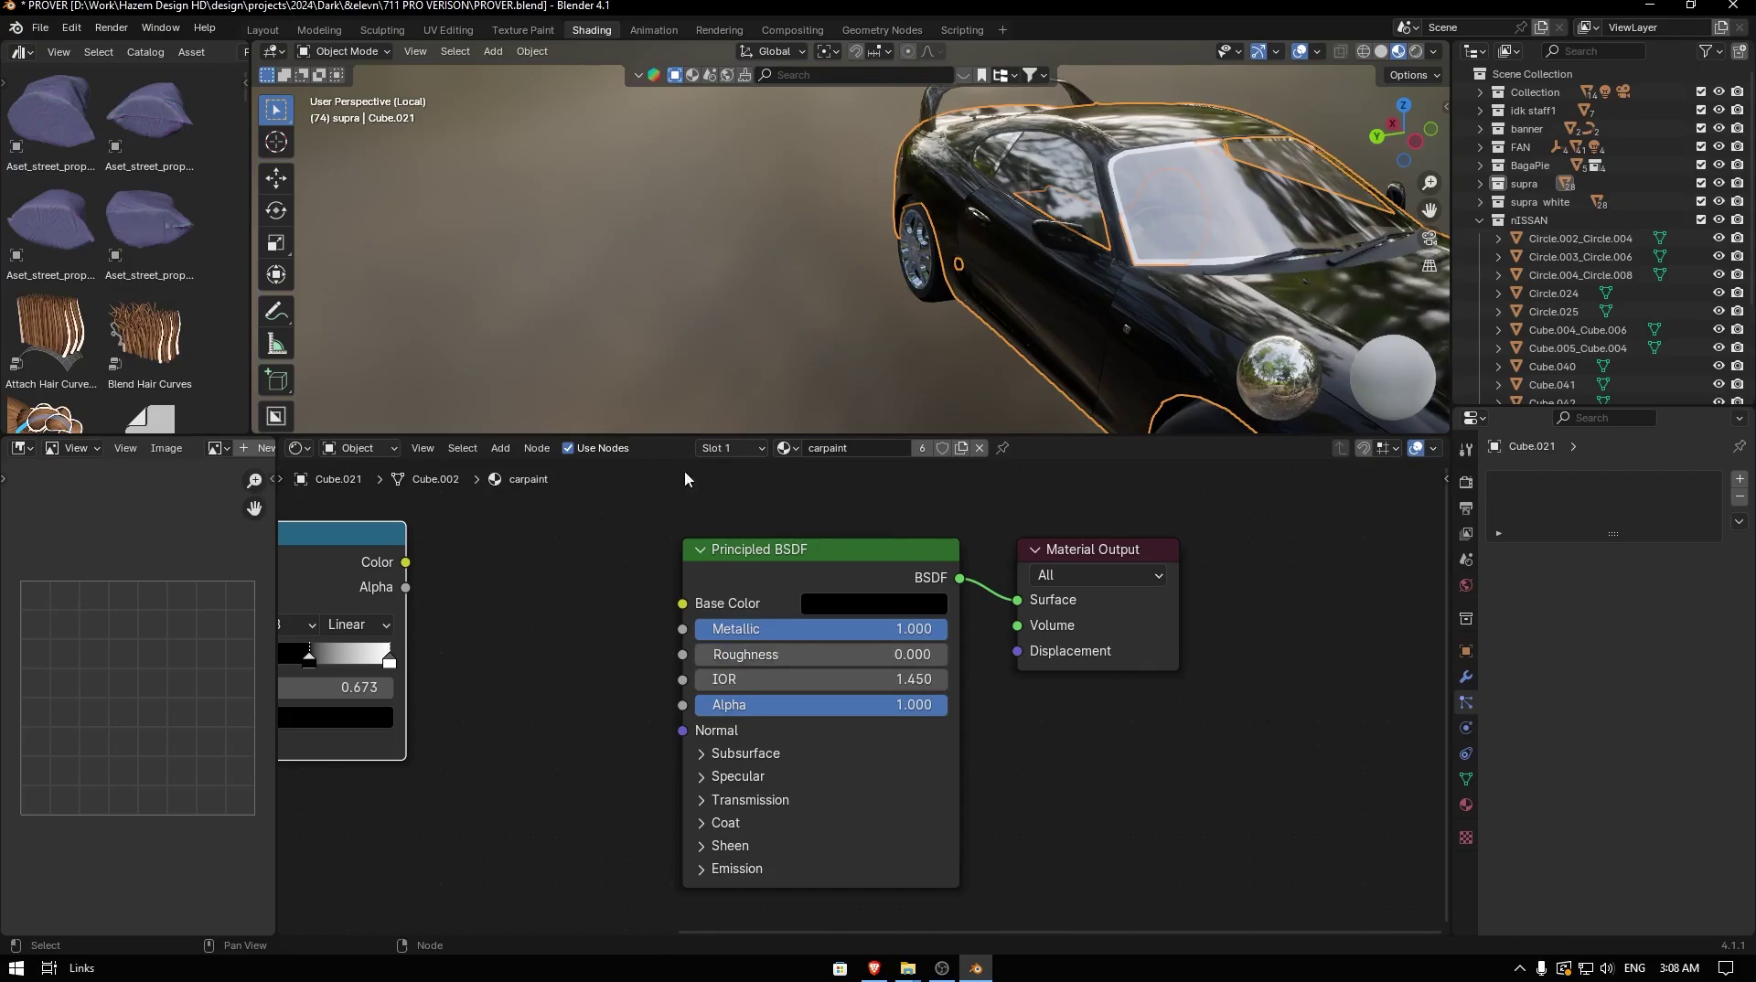
scroll("down", 3)
- Select the Supra's taillight mesh at the rear and bring up its RED NEON material
middle_click(959, 215)
scroll("up", 3)
middle_click(734, 377)
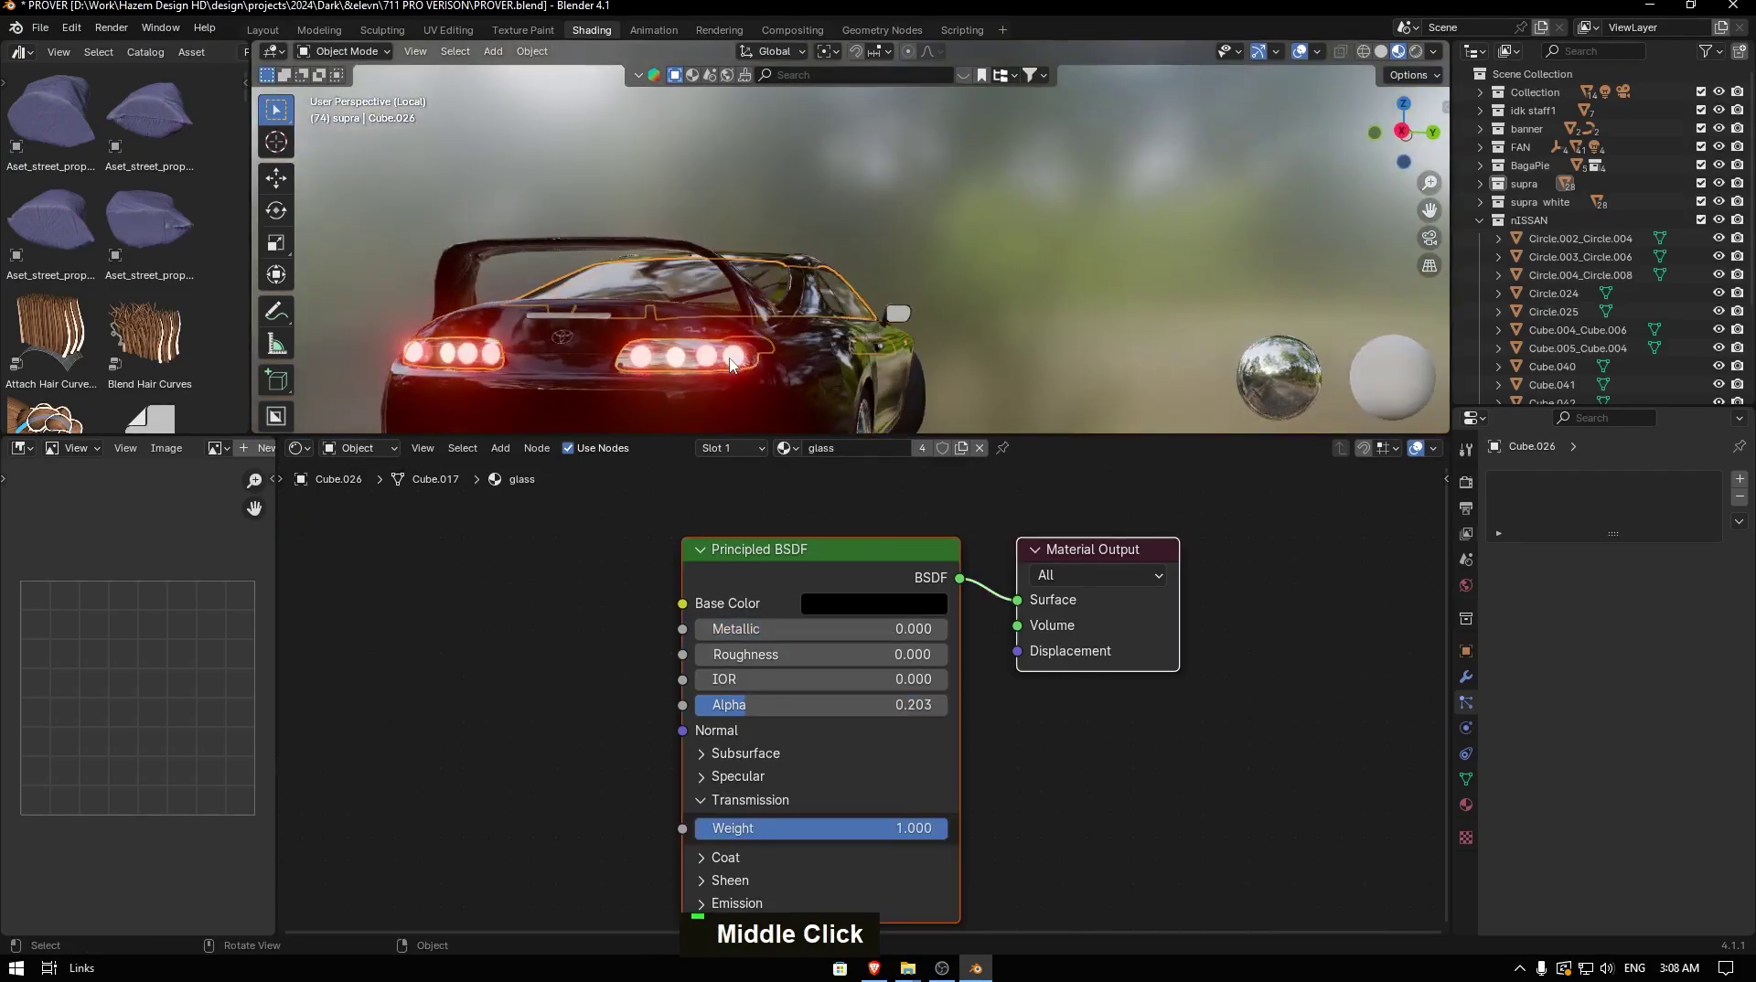
double_click(736, 364)
key("Tab")
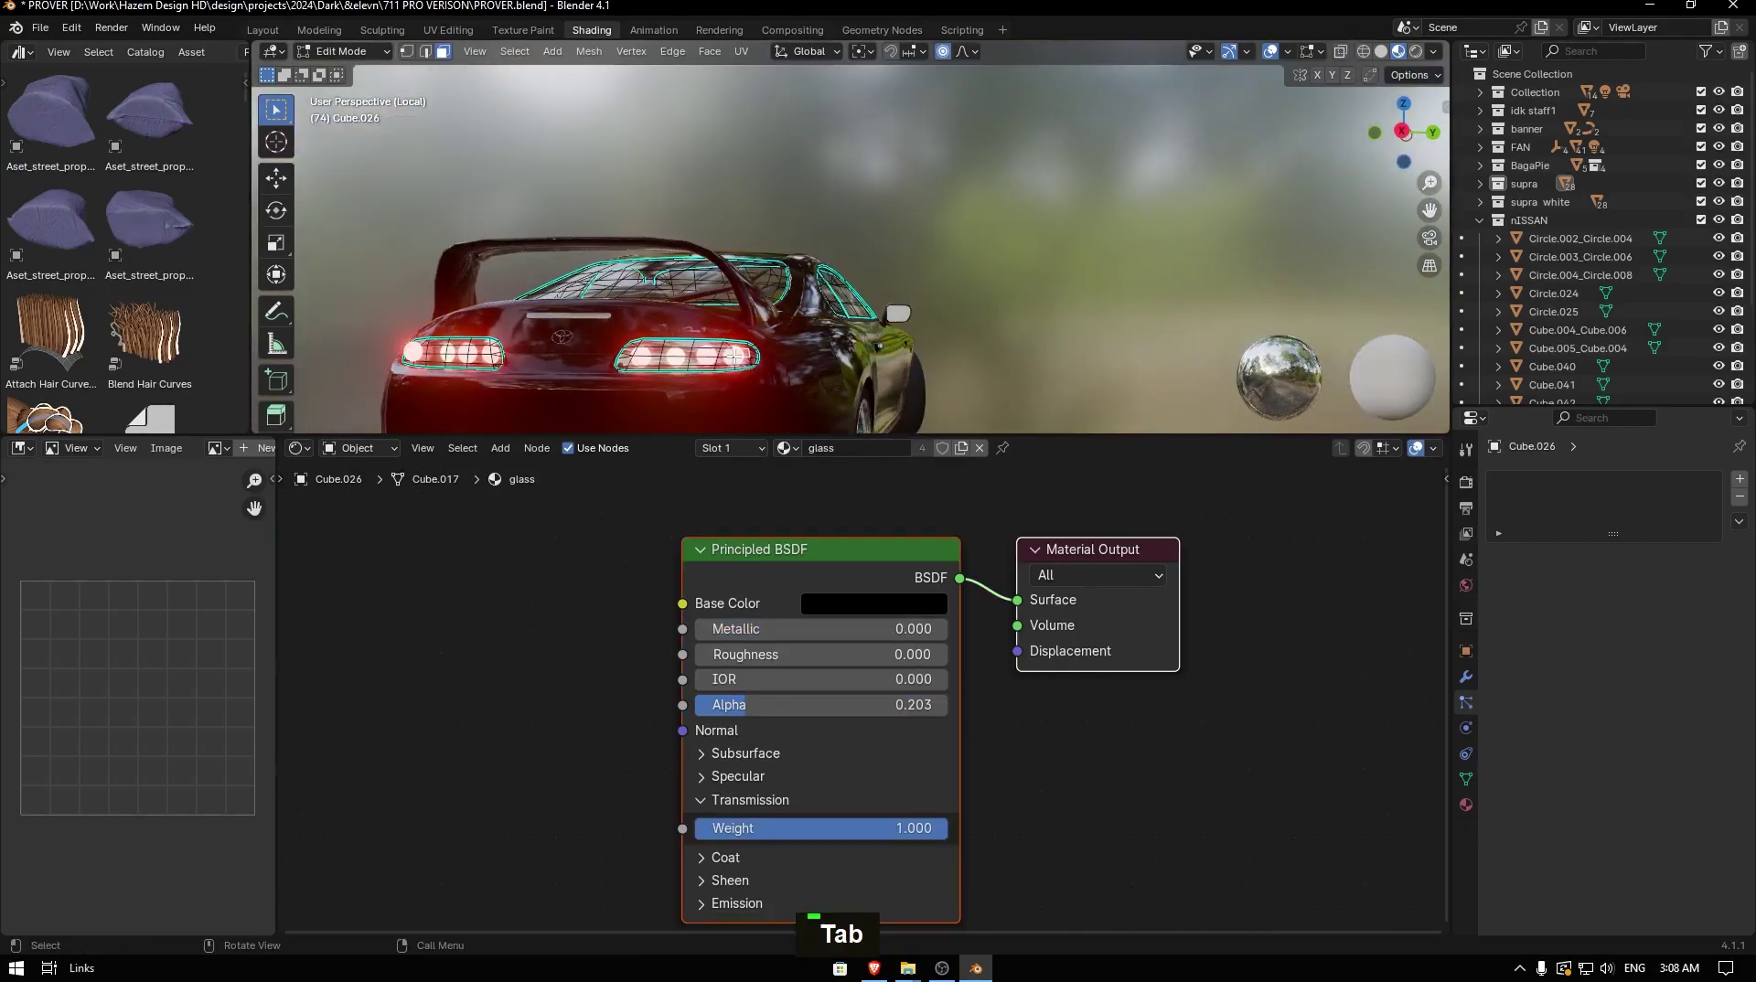
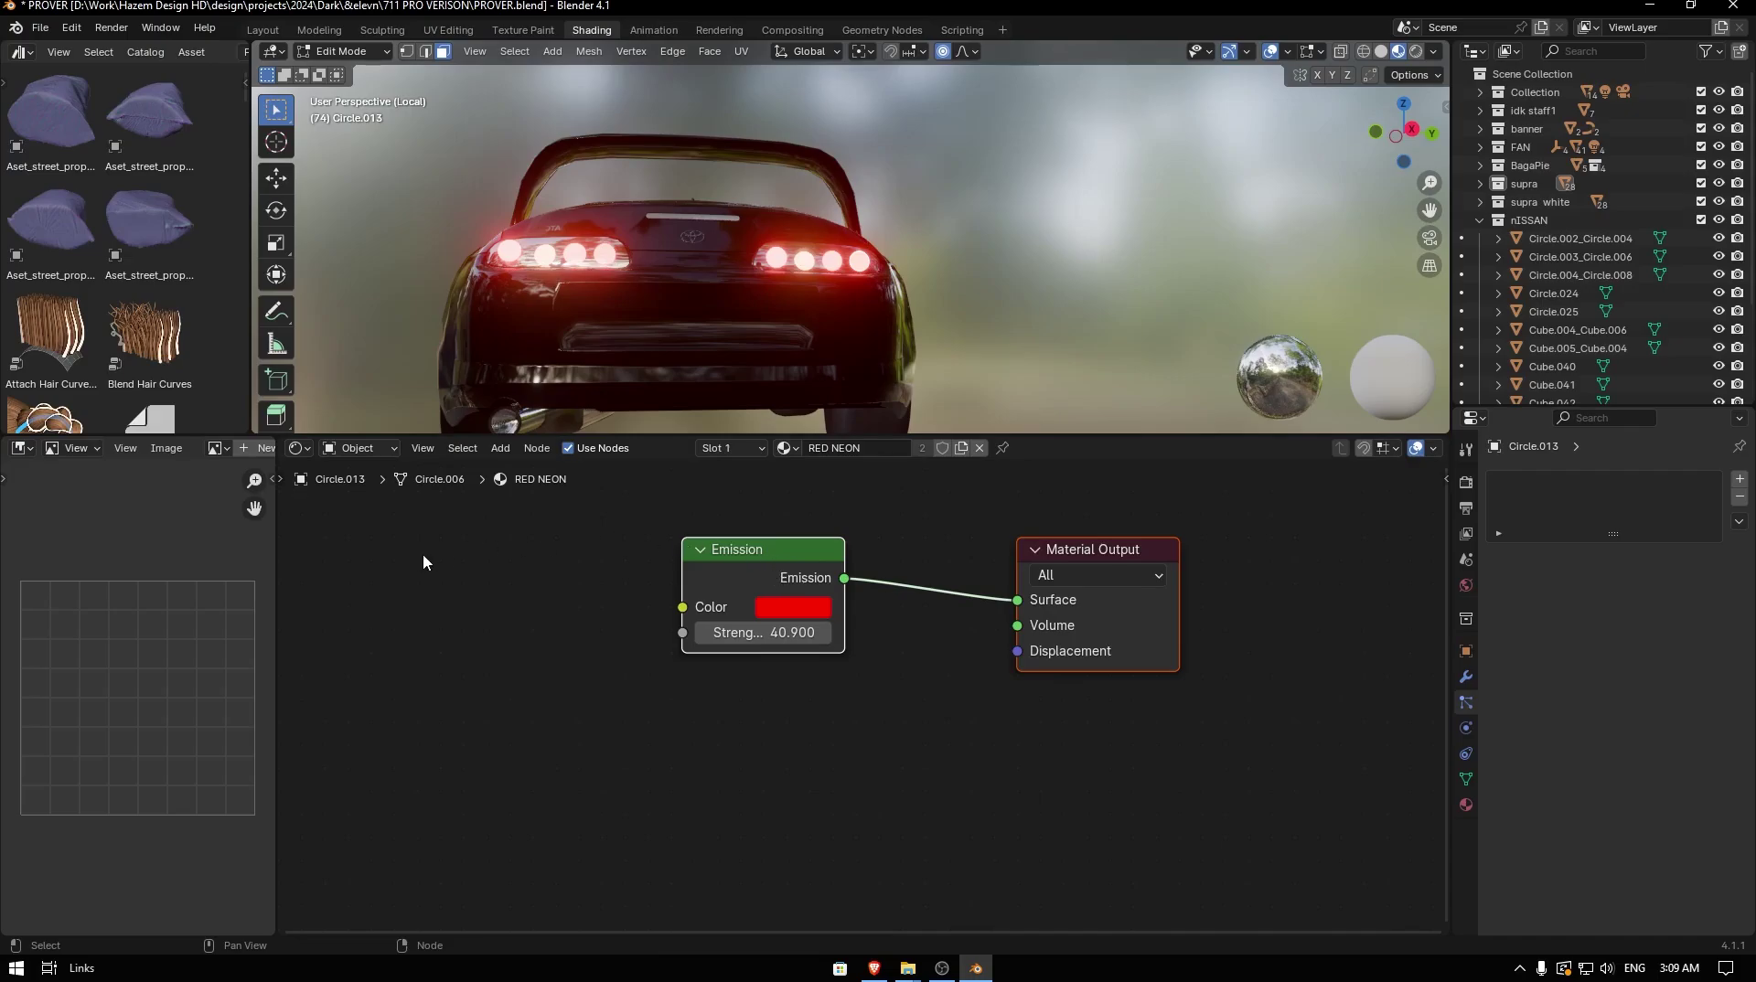
scroll("down", 3)
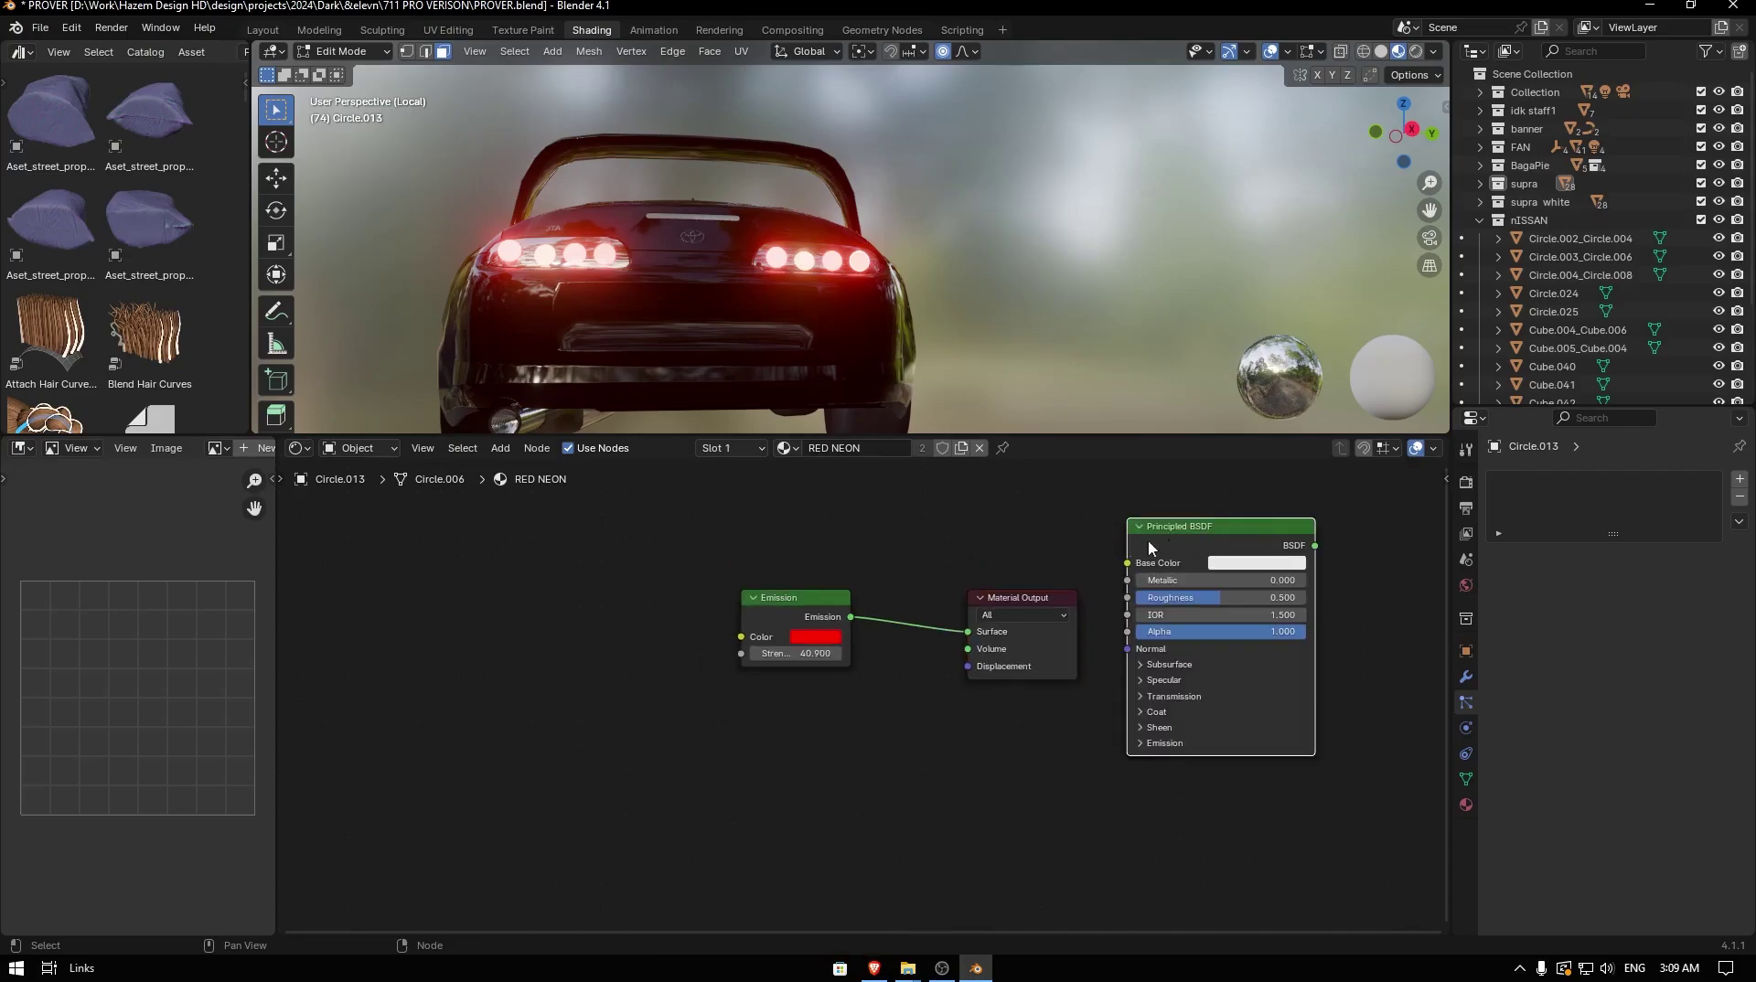
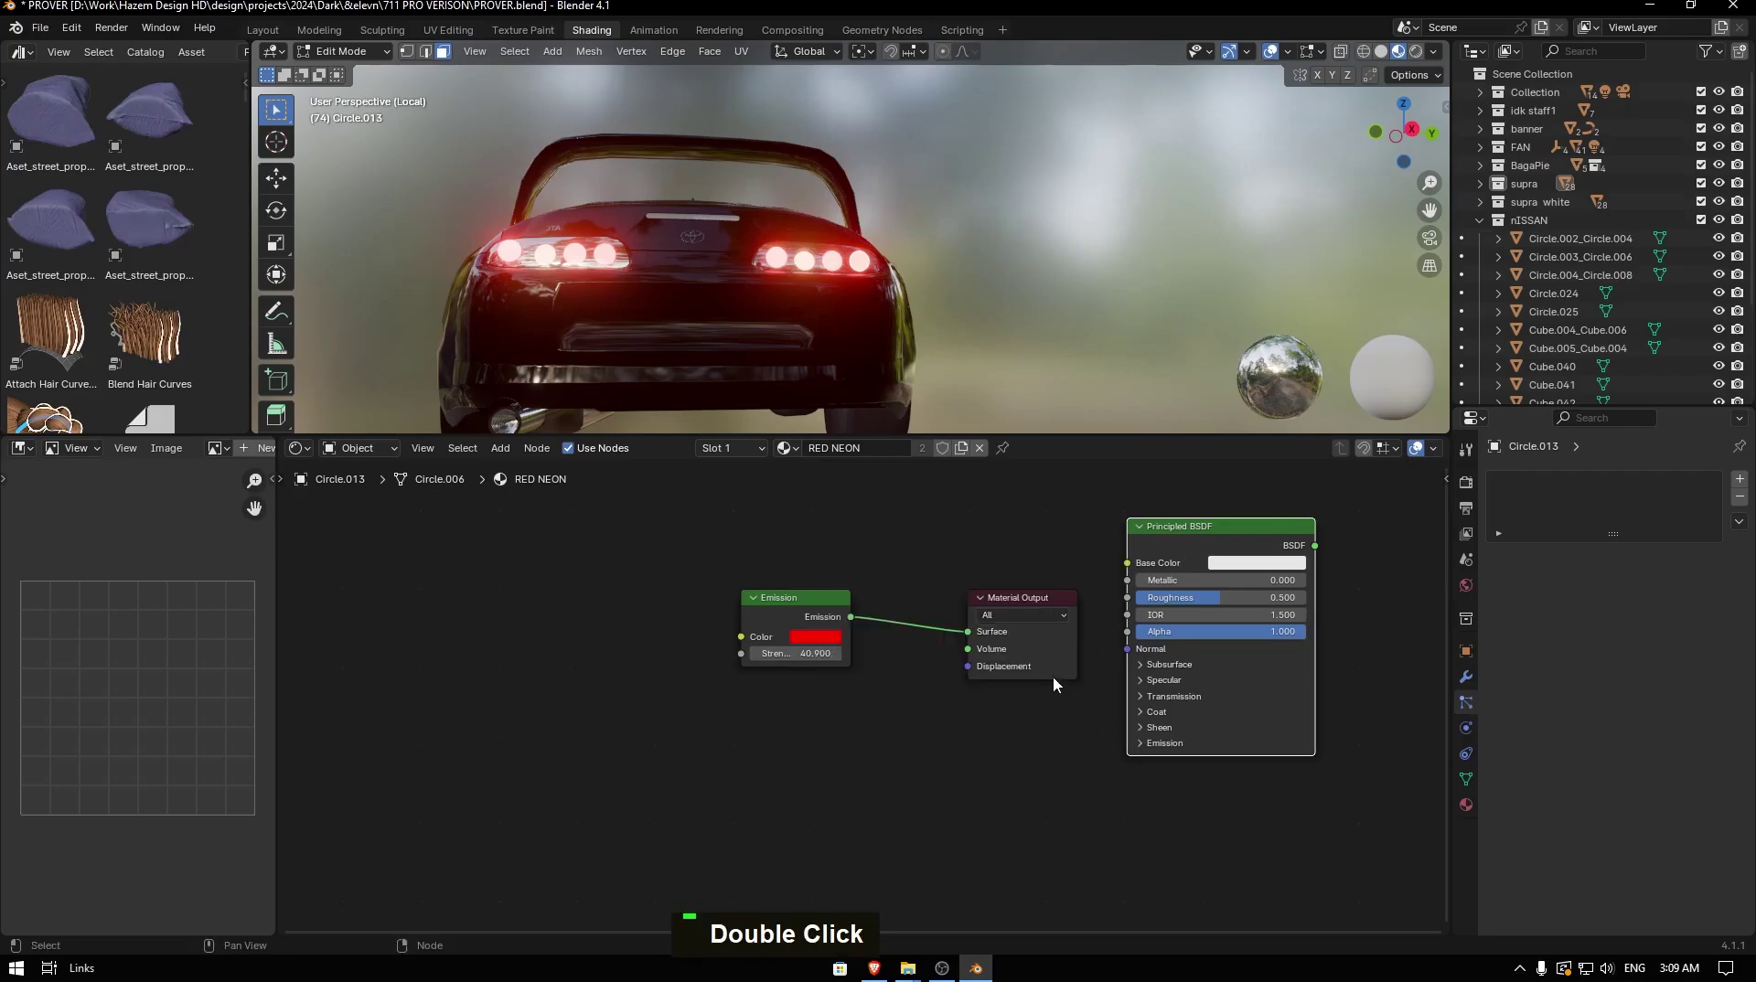
- Strip the RED NEON material down to a single red Emission node at strength 40.9
key("ctrl+z")
key("Delete")
key("Tab")
key("Tab")
key("Tab")
key("Tab")
key("Tab")
key("Tab")
key("a")
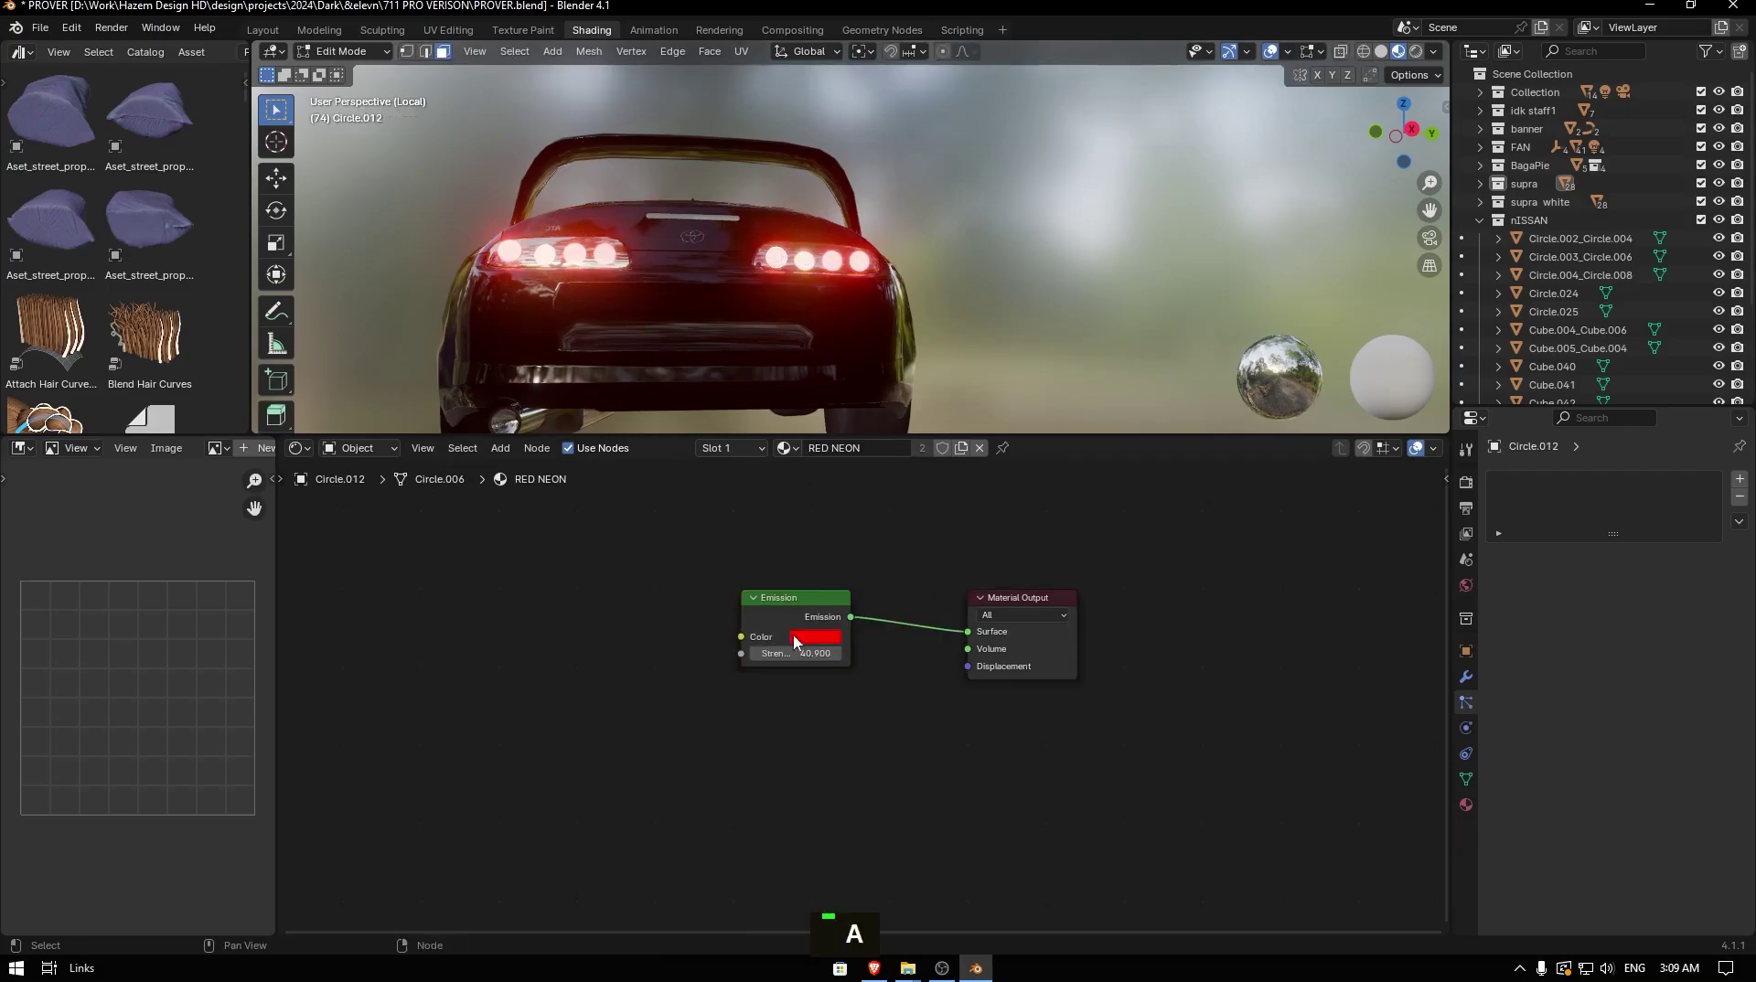